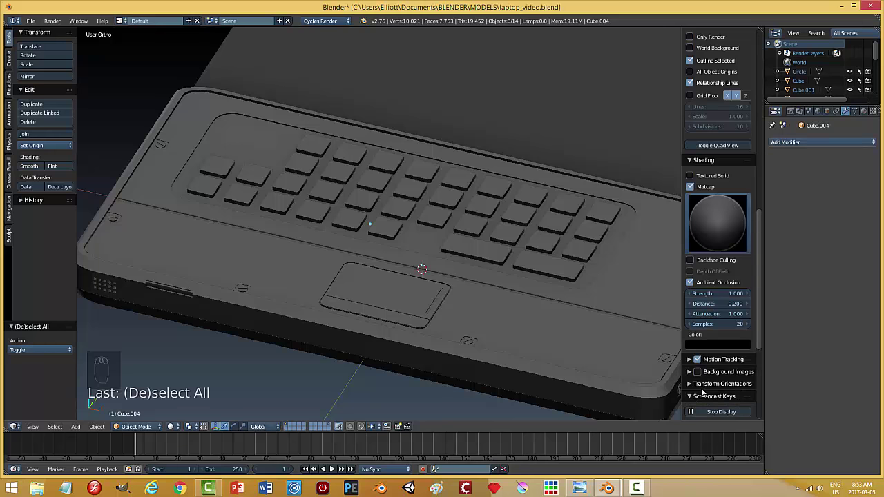
Step: Add a Circle mesh (Circle.001) at the 3D cursor over the keyboard
{"action": "key", "text": "n"}
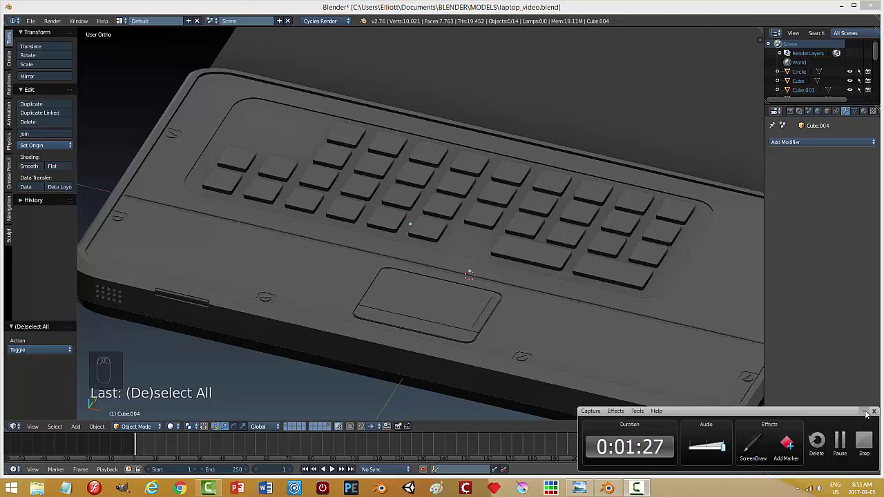
{"action": "key", "text": "shift+a"}
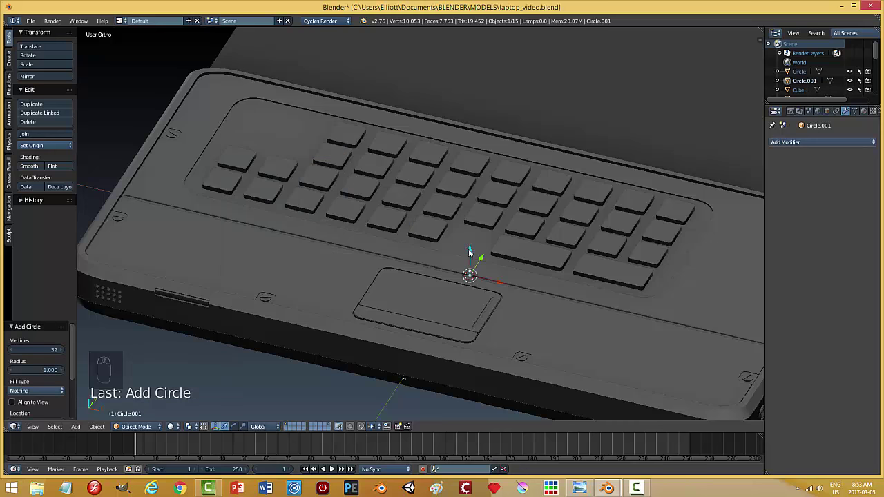
Step: In top view, move and shrink the circle to fit the keyboard's top-left corner
{"action": "left_click_drag", "start_coordinate": [475, 244], "coordinate": [496, 216]}
{"action": "key", "text": "s"}
{"action": "key", "text": "KP_7"}
{"action": "left_click_drag", "start_coordinate": [444, 217], "coordinate": [226, 194]}
{"action": "left_click_drag", "start_coordinate": [228, 183], "coordinate": [353, 140]}
{"action": "key", "text": "s"}
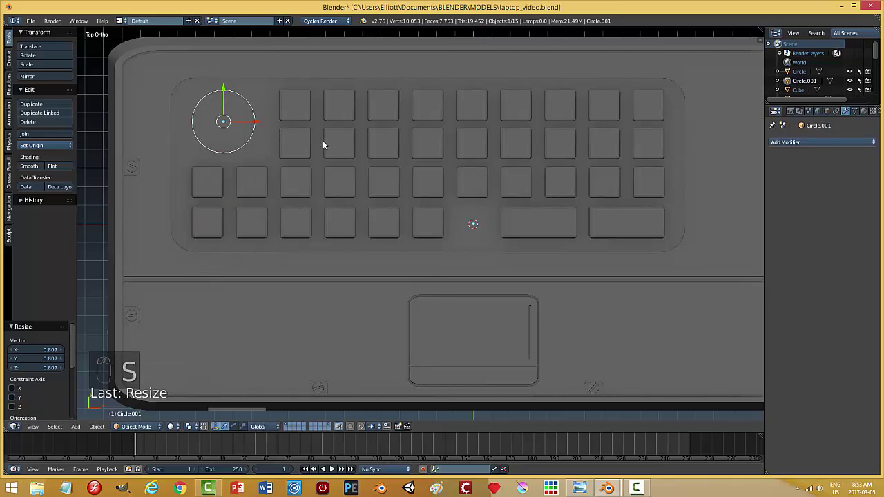
{"action": "left_click_drag", "start_coordinate": [283, 185], "coordinate": [279, 170]}
{"action": "middle_click", "coordinate": [279, 170]}
{"action": "left_click", "coordinate": [266, 168]}
{"action": "left_click_drag", "start_coordinate": [411, 118], "coordinate": [458, 160]}
Step: Fill and extrude the circle into a thick disc with outward normals, then lower it onto the panel
{"action": "key", "text": "Tab"}
{"action": "key", "text": "f"}
{"action": "key", "text": "e"}
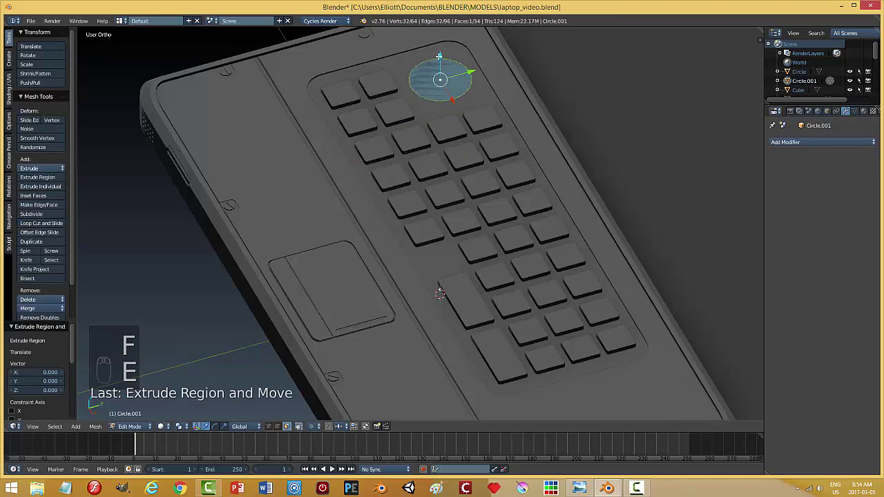
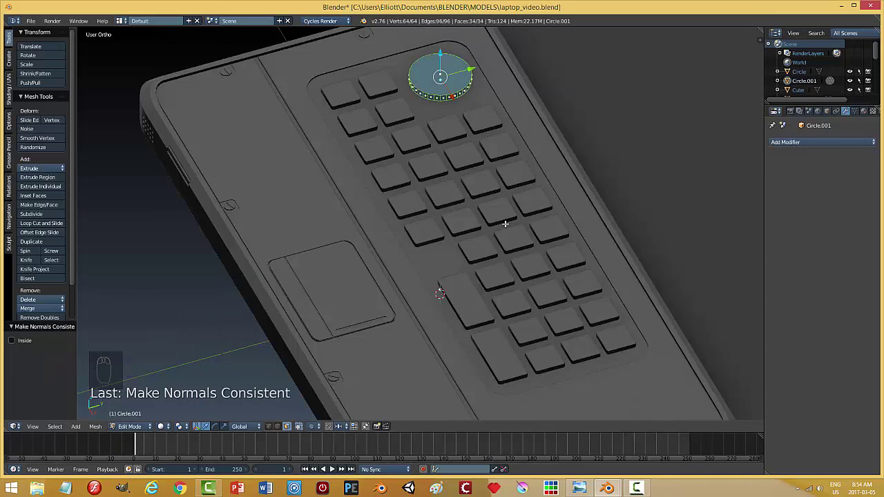
{"action": "key", "text": "a"}
{"action": "key", "text": "Tab"}
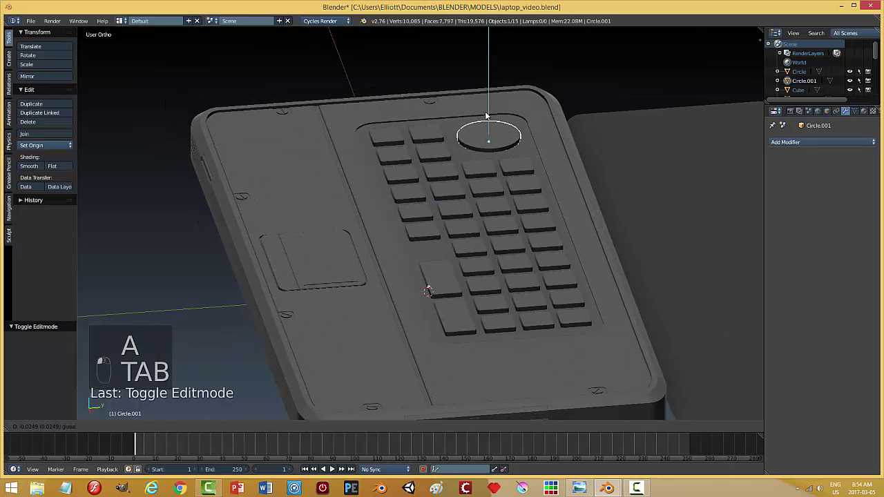
{"action": "left_click_drag", "start_coordinate": [535, 185], "coordinate": [375, 183]}
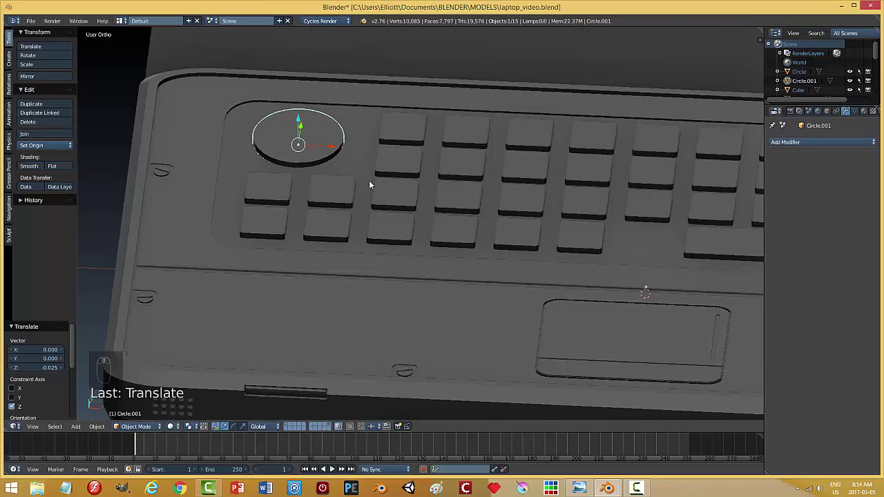
{"action": "key", "text": "s"}
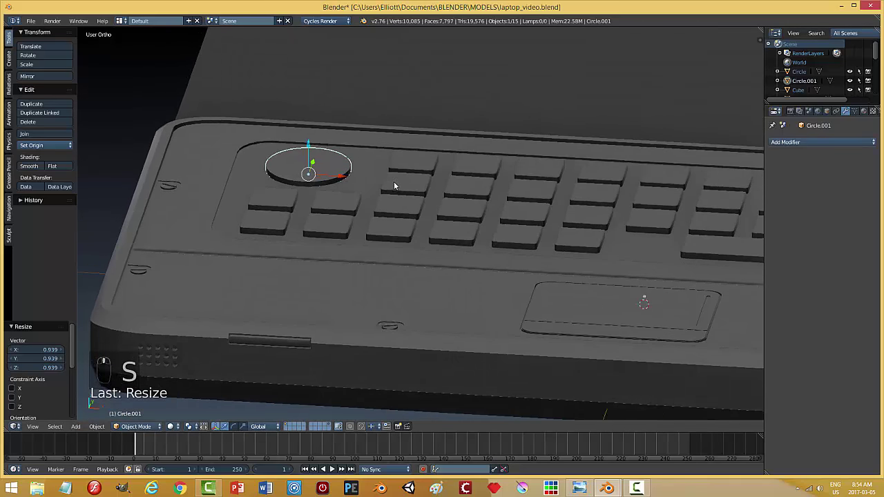
{"action": "key", "text": "Tab"}
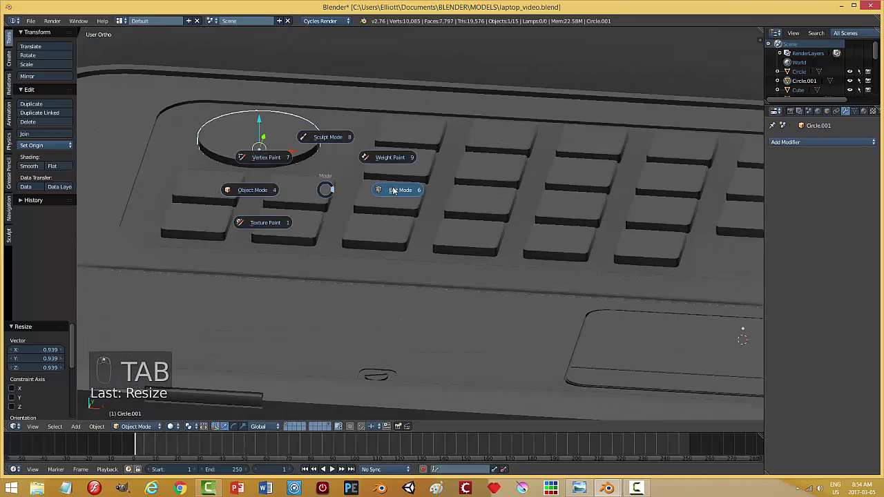
Step: Inset the disc's top face twice and scale down the innermost face
{"action": "key", "text": "ctrl+Tab"}
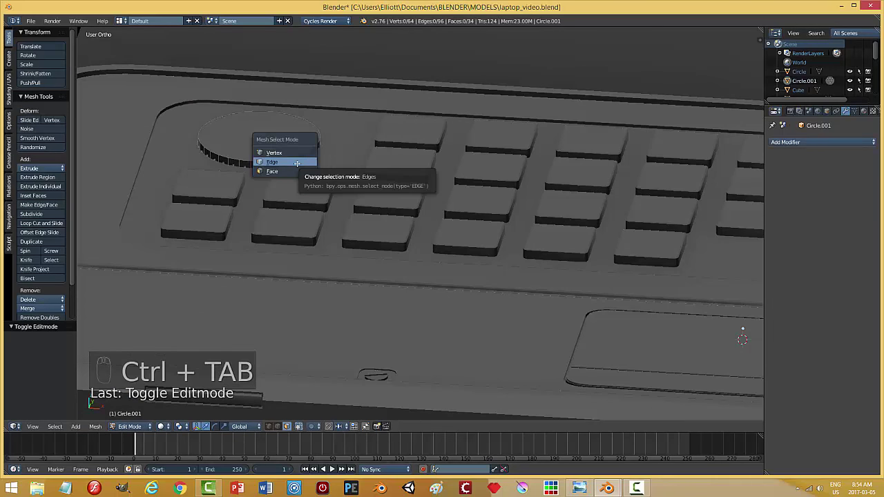
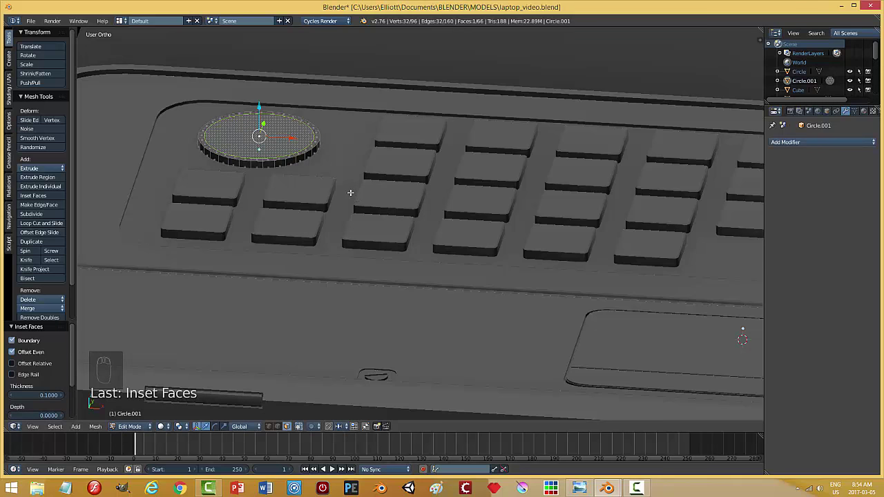
{"action": "key", "text": "i"}
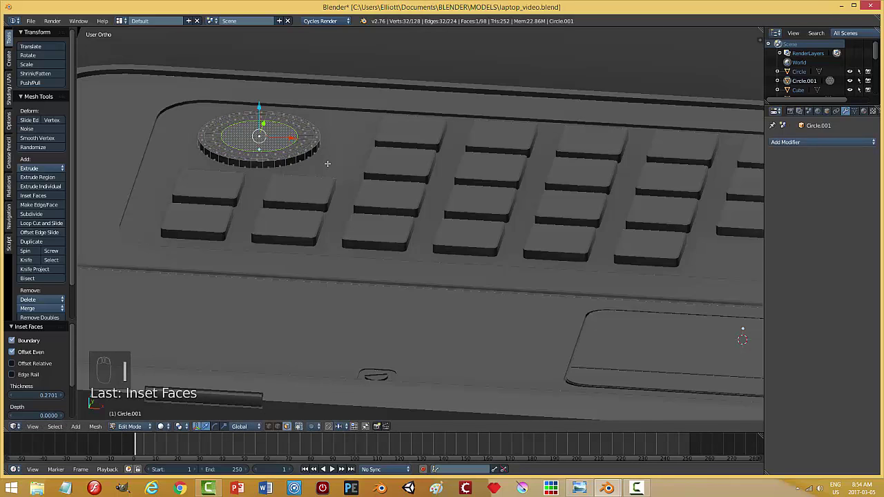
{"action": "key", "text": "s"}
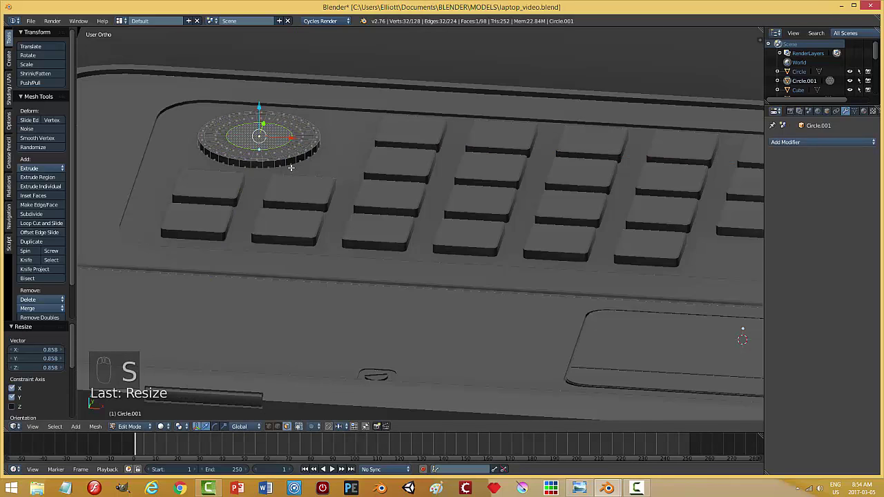
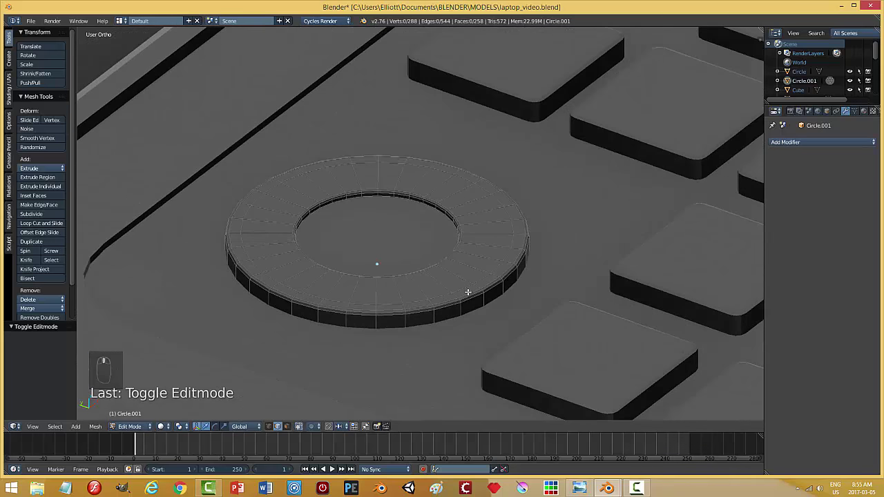
Step: Checker-deselect the ring faces, inset each individually and sink them into evenly spaced notches
{"action": "key", "text": "Tab"}
{"action": "key", "text": "ctrl+Tab"}
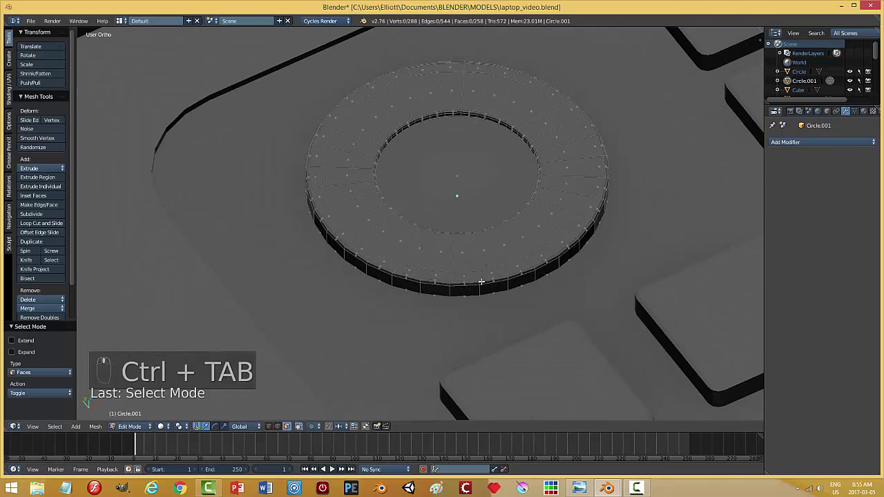
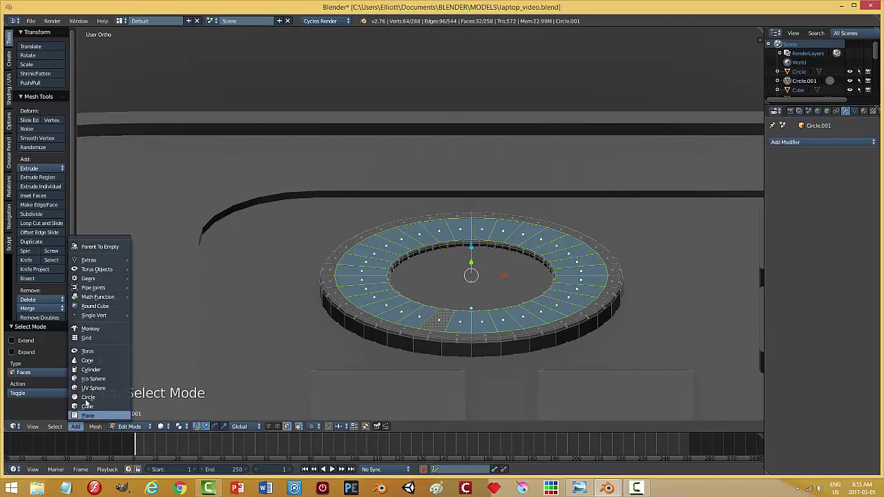
{"action": "left_click", "coordinate": [66, 428]}
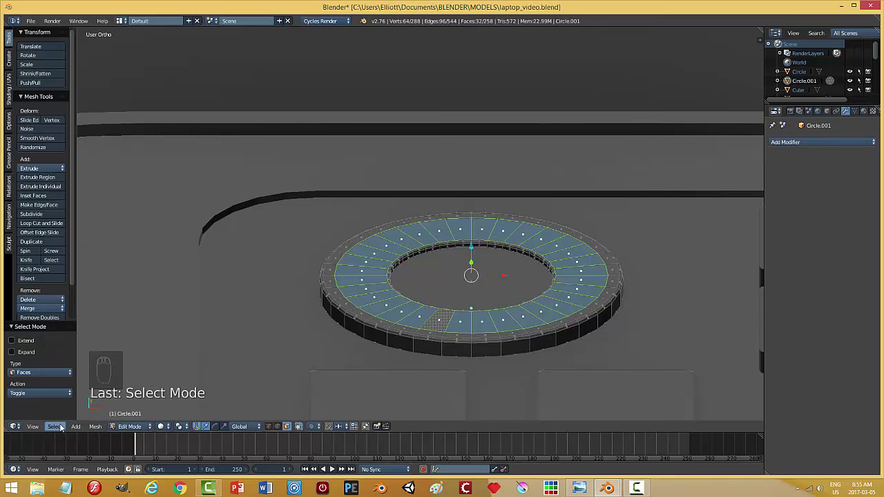
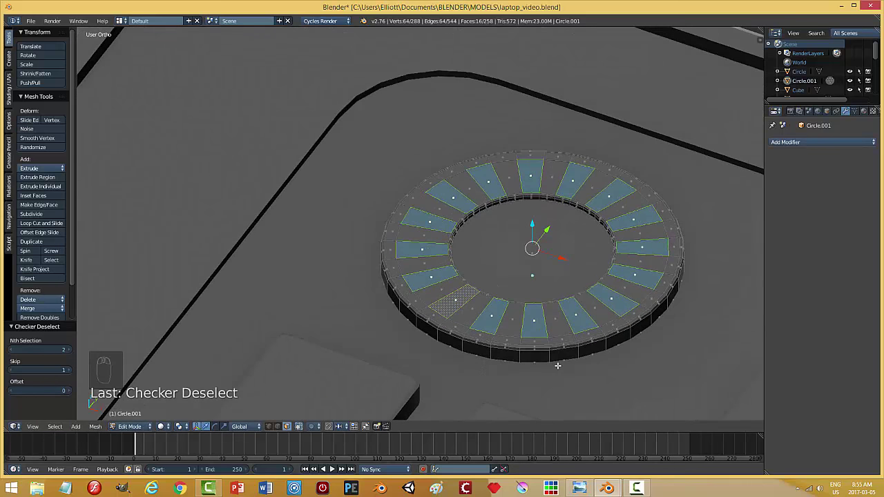
{"action": "key", "text": "i"}
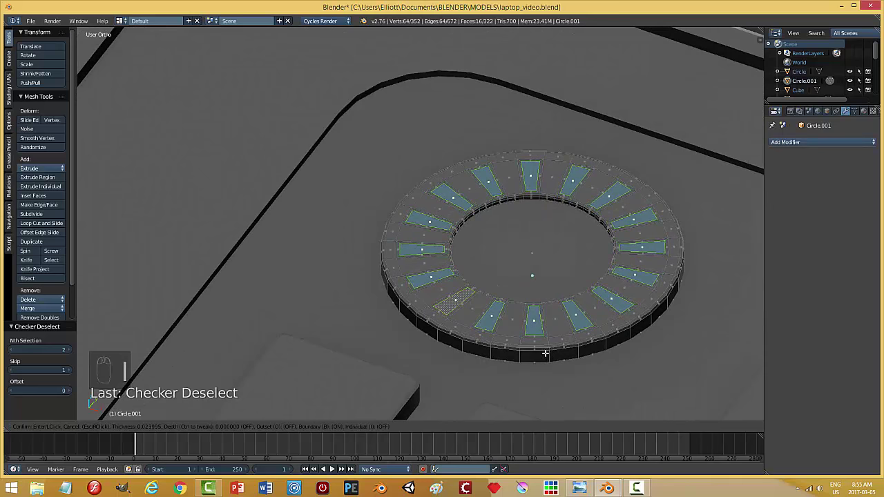
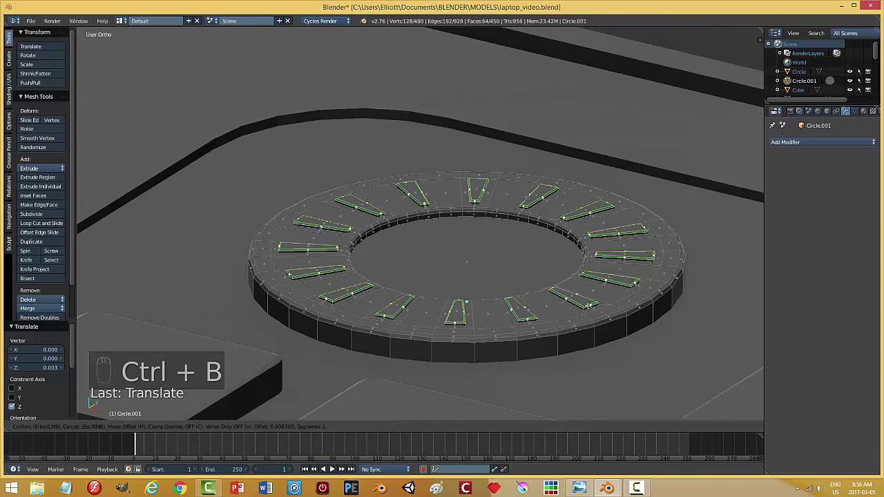
{"action": "key", "text": "a"}
{"action": "key", "text": "Tab"}
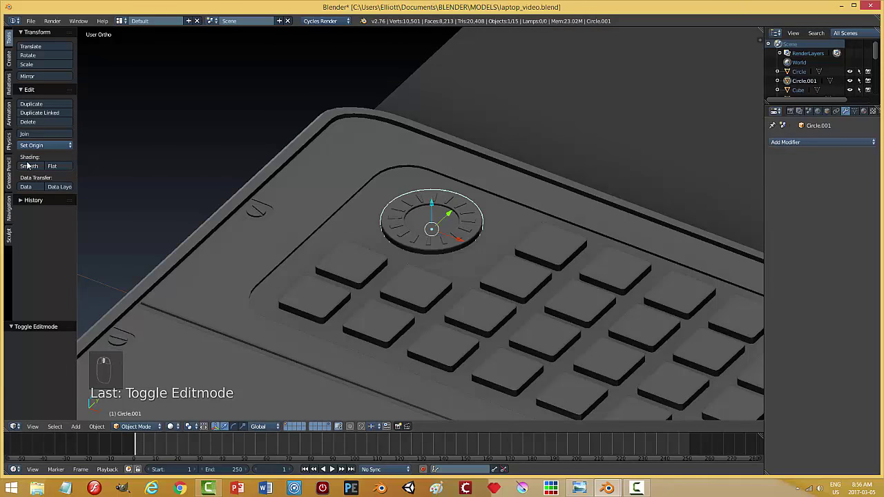
Step: Apply Shade Smooth with Auto Smooth on the disc and lift it to inspect
{"action": "left_click_drag", "start_coordinate": [33, 168], "coordinate": [828, 128]}
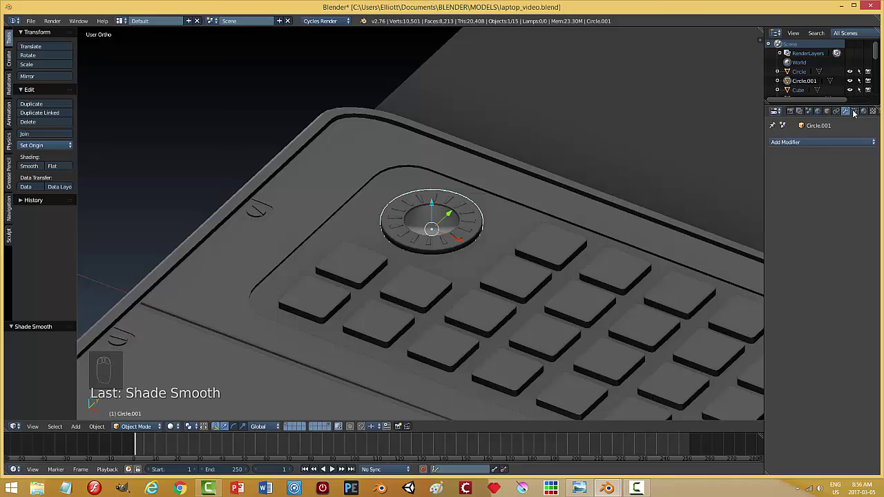
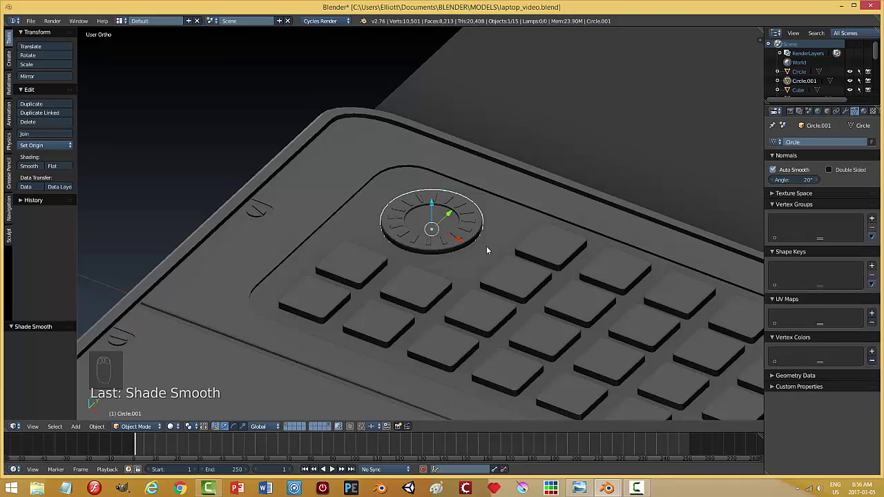
{"action": "key", "text": "a"}
{"action": "left_click_drag", "start_coordinate": [468, 280], "coordinate": [455, 244]}
{"action": "left_click_drag", "start_coordinate": [455, 244], "coordinate": [456, 233]}
{"action": "middle_click", "coordinate": [456, 233]}
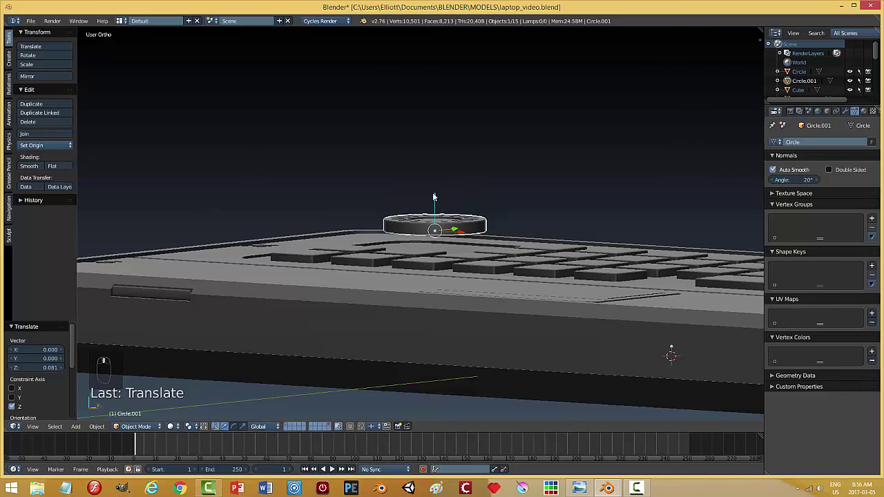
{"action": "left_click_drag", "start_coordinate": [438, 194], "coordinate": [483, 153]}
Step: Delete the disc's bottom faces and return to Object Mode
{"action": "key", "text": "Tab"}
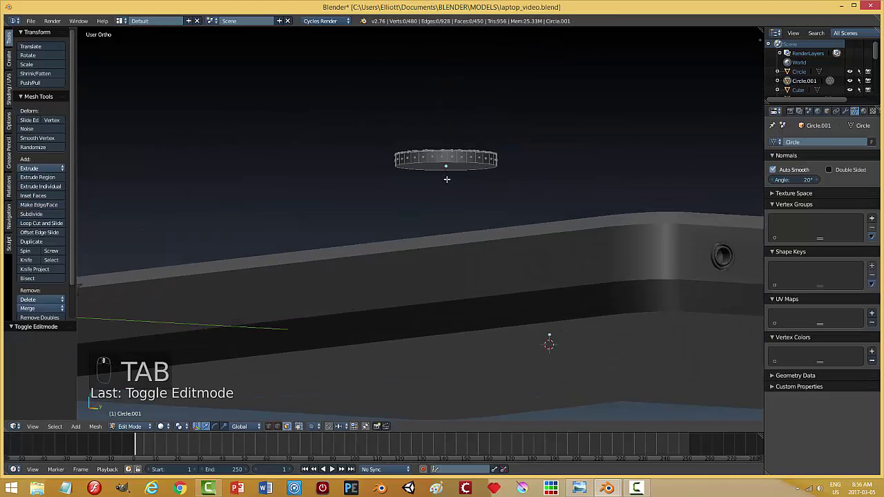
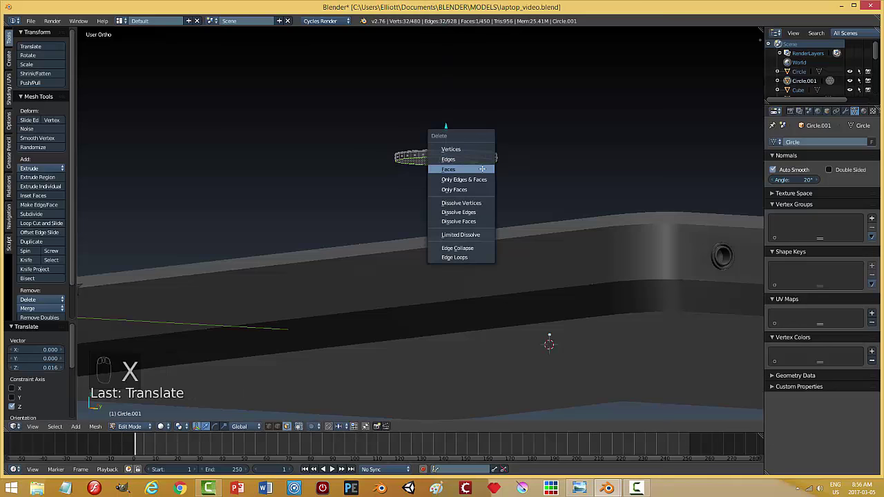
{"action": "key", "text": "Tab"}
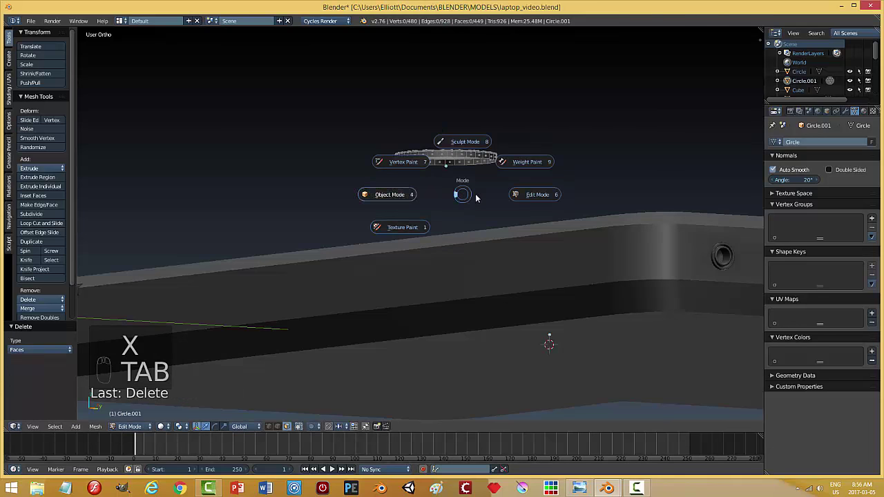
{"action": "left_click", "coordinate": [510, 197]}
{"action": "left_click_drag", "start_coordinate": [446, 126], "coordinate": [459, 273]}
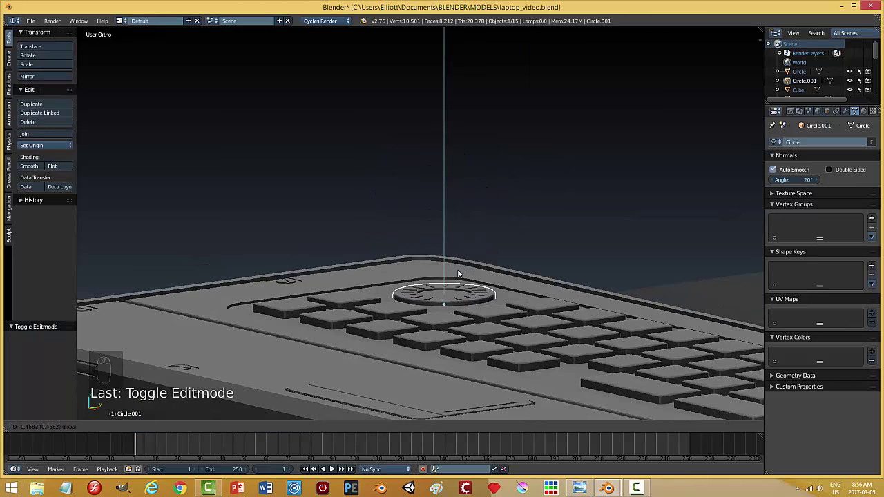
Step: Lower the disc along Z onto the keyboard panel, view the whole laptop and deselect everything
{"action": "key", "text": "a"}
{"action": "left_click_drag", "start_coordinate": [508, 316], "coordinate": [428, 235]}
{"action": "left_click_drag", "start_coordinate": [429, 236], "coordinate": [509, 264]}
{"action": "middle_click", "coordinate": [509, 264]}
{"action": "key", "text": "a"}
{"action": "middle_click", "coordinate": [544, 292]}
{"action": "key", "text": "ctrl+s"}
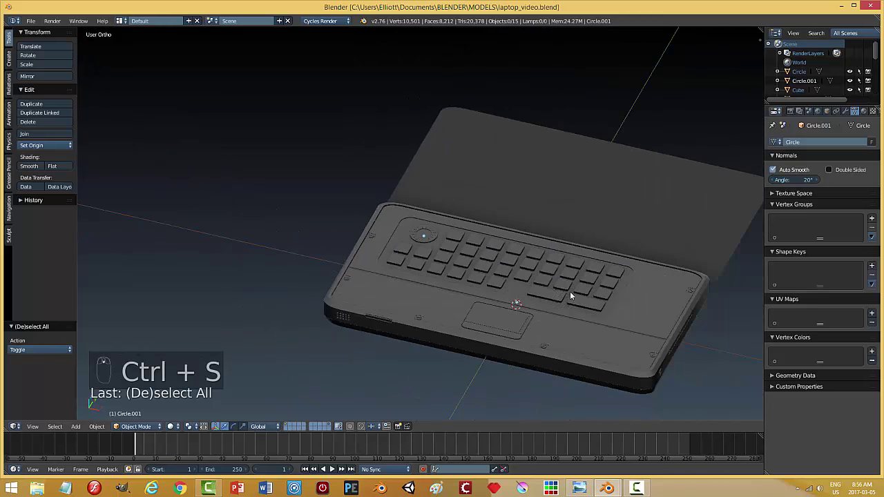
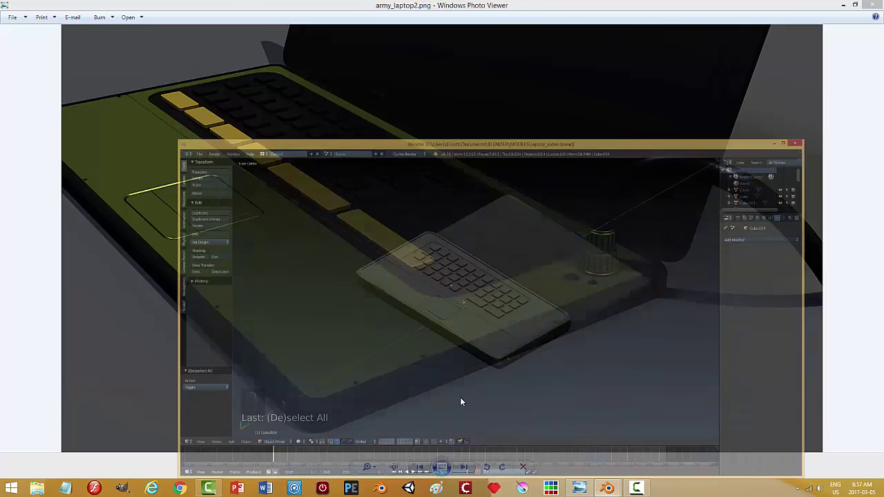
Step: Review the army_laptop2.png reference render in Windows Photo Viewer
{"action": "left_click_drag", "start_coordinate": [479, 342], "coordinate": [843, 27]}
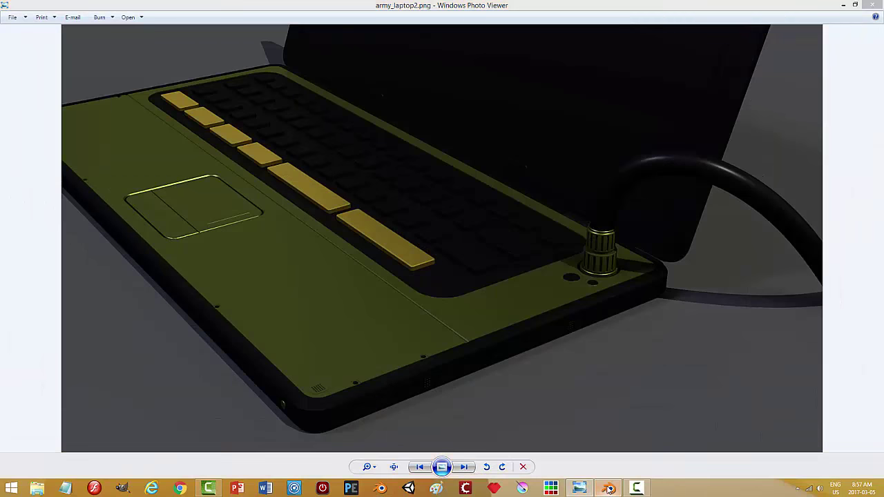
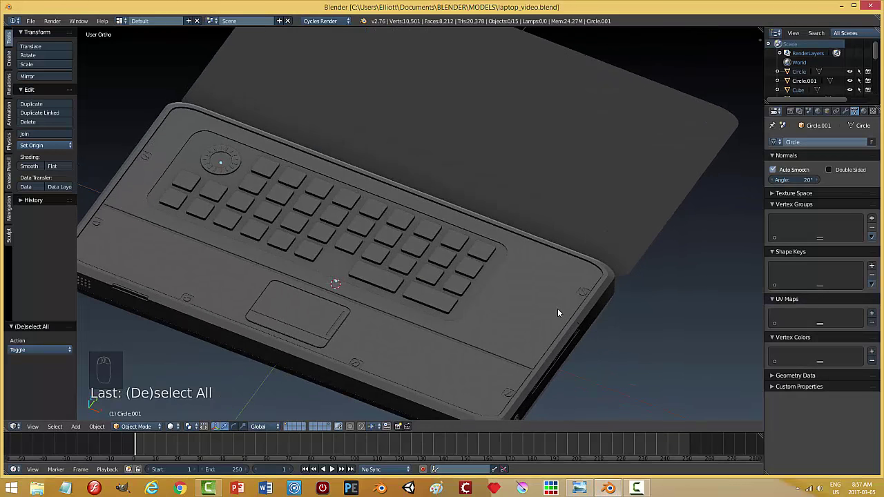
Step: Add a Circle mesh (Circle.002) and scale it down to button size
{"action": "key", "text": "shift+a"}
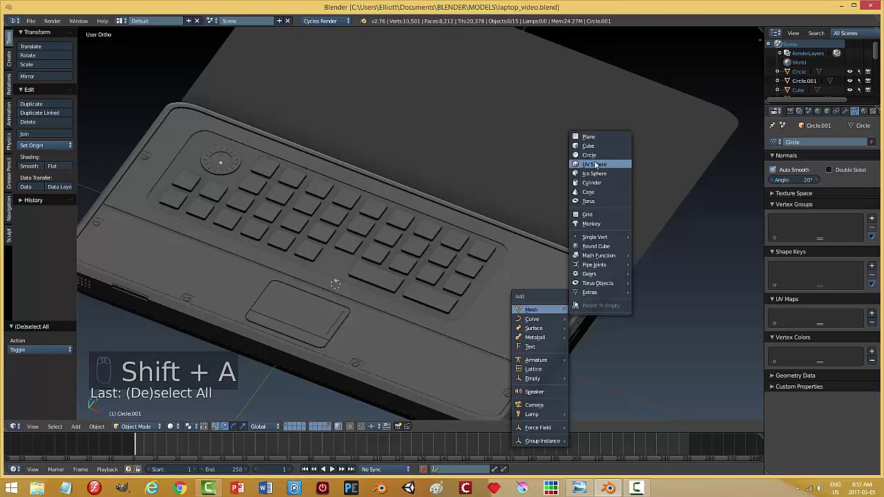
{"action": "left_click_drag", "start_coordinate": [338, 265], "coordinate": [407, 265]}
{"action": "key", "text": "s"}
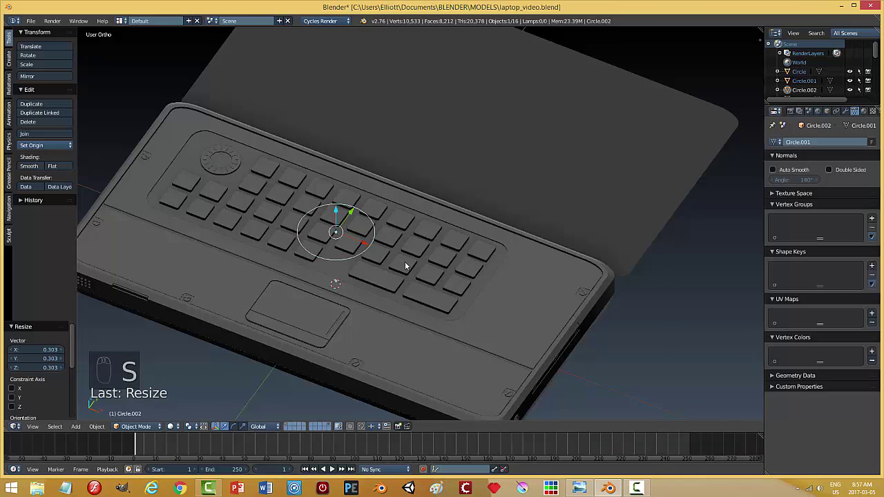
{"action": "left_click_drag", "start_coordinate": [370, 248], "coordinate": [639, 317]}
{"action": "key", "text": "s"}
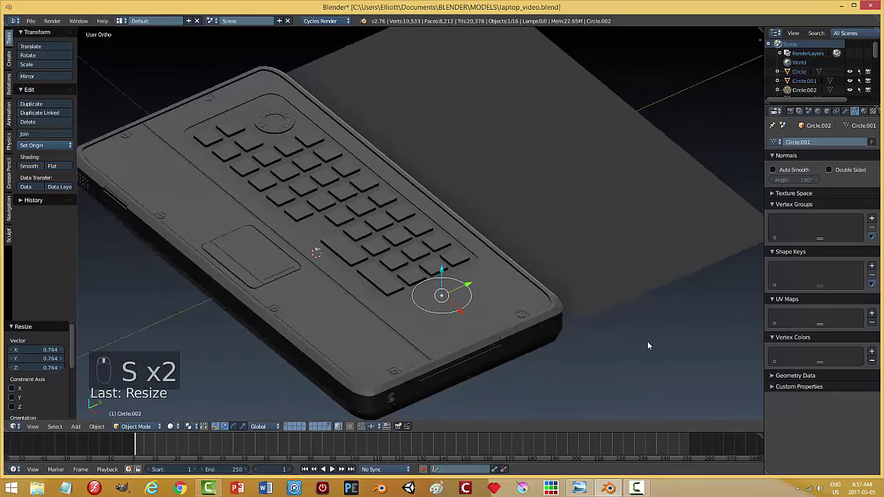
Step: Raise the circle onto the deck and place it right of the keyboard in top view
{"action": "left_click_drag", "start_coordinate": [375, 240], "coordinate": [400, 285]}
{"action": "left_click_drag", "start_coordinate": [400, 284], "coordinate": [204, 195]}
{"action": "left_click_drag", "start_coordinate": [204, 195], "coordinate": [250, 171]}
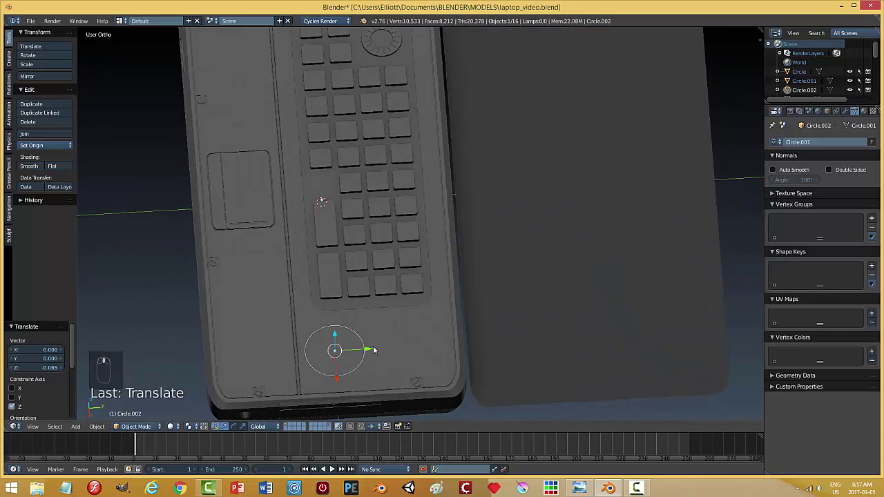
{"action": "left_click_drag", "start_coordinate": [379, 349], "coordinate": [424, 355]}
{"action": "left_click", "coordinate": [424, 355]}
{"action": "key", "text": "KP_7"}
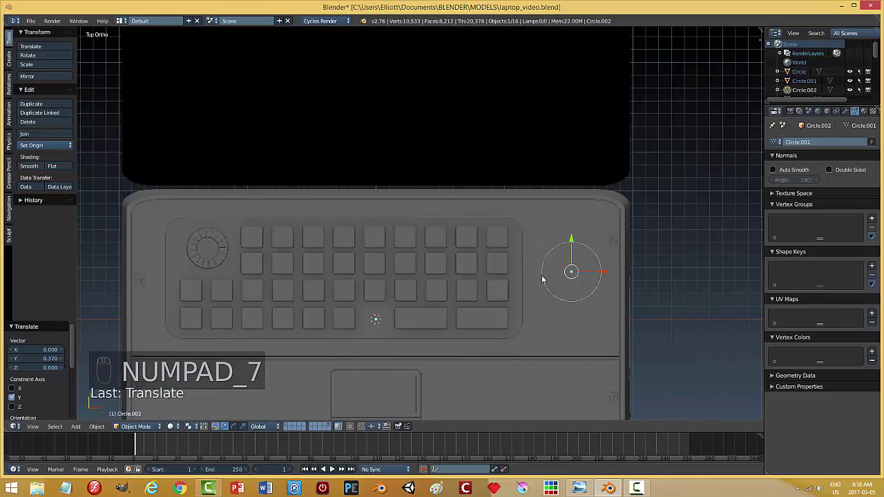
{"action": "left_click", "coordinate": [606, 275]}
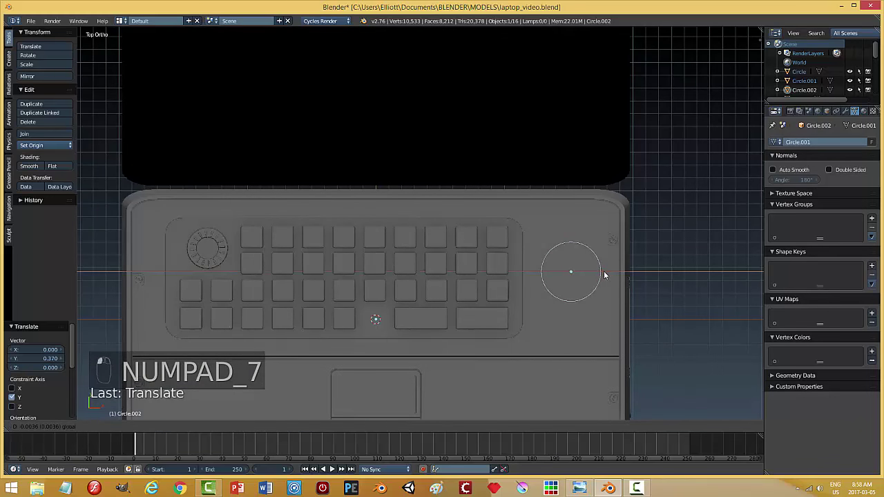
{"action": "left_click_drag", "start_coordinate": [574, 243], "coordinate": [622, 268]}
{"action": "middle_click", "coordinate": [623, 268]}
{"action": "left_click_drag", "start_coordinate": [655, 303], "coordinate": [543, 293]}
{"action": "key", "text": "Tab"}
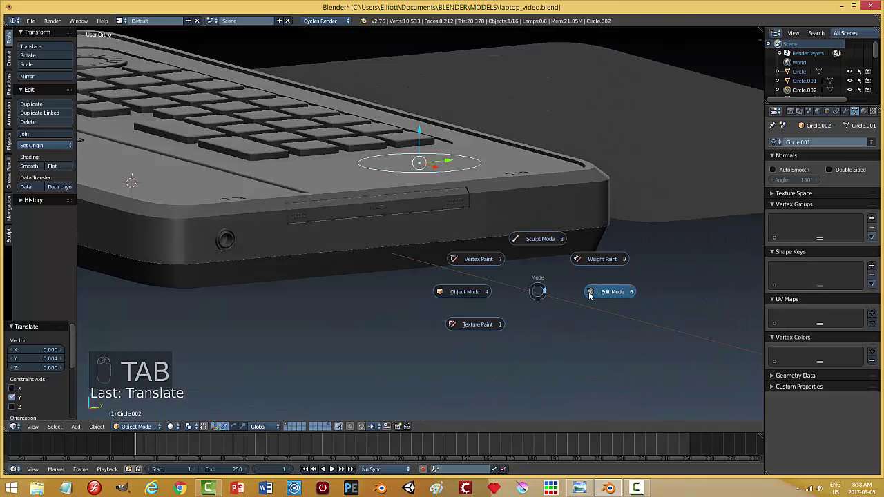
Step: Fill and extrude the circle into a solid disc, recalculate normals outside, then select the deck Plane.004
{"action": "key", "text": "f"}
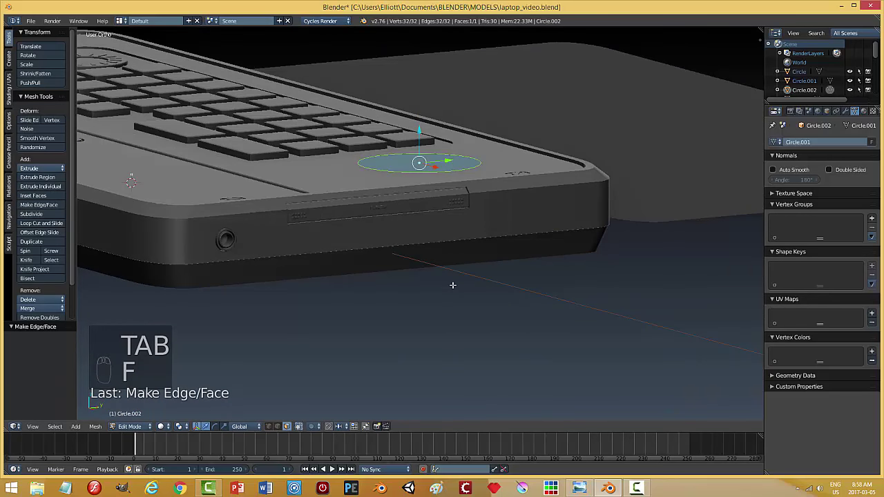
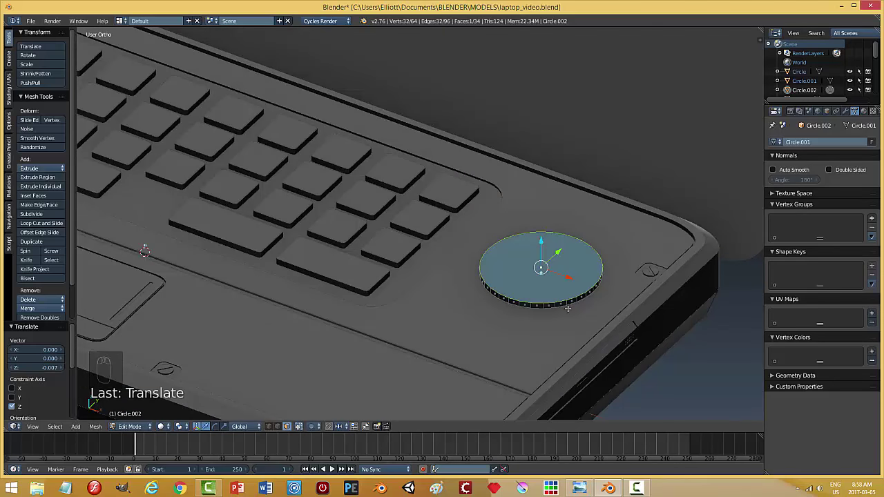
{"action": "key", "text": "a"}
{"action": "key", "text": "a"}
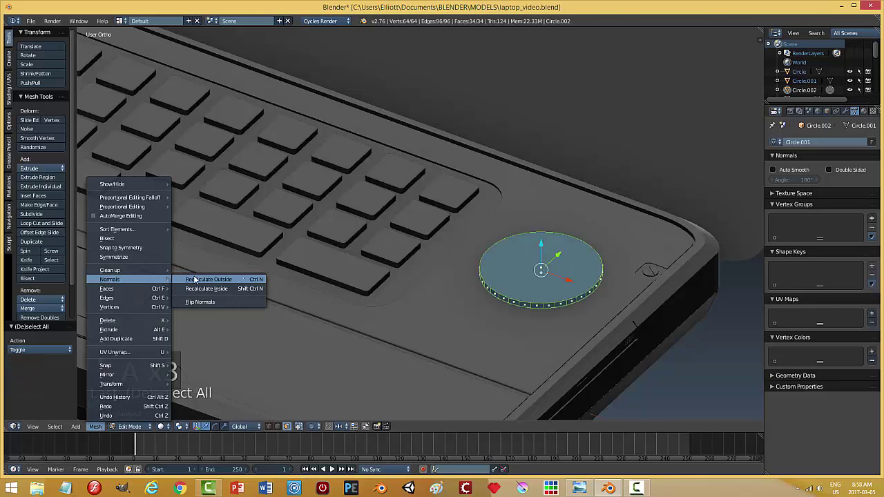
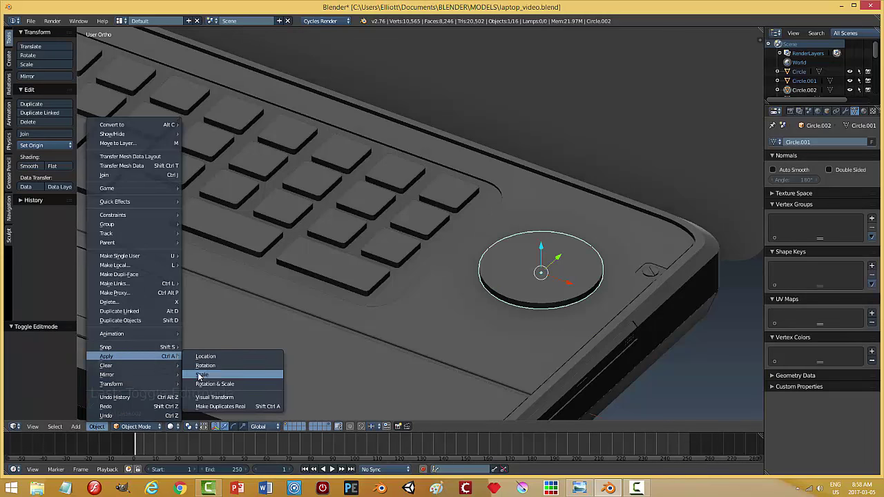
{"action": "left_click_drag", "start_coordinate": [545, 250], "coordinate": [535, 337]}
{"action": "left_click_drag", "start_coordinate": [783, 223], "coordinate": [845, 113]}
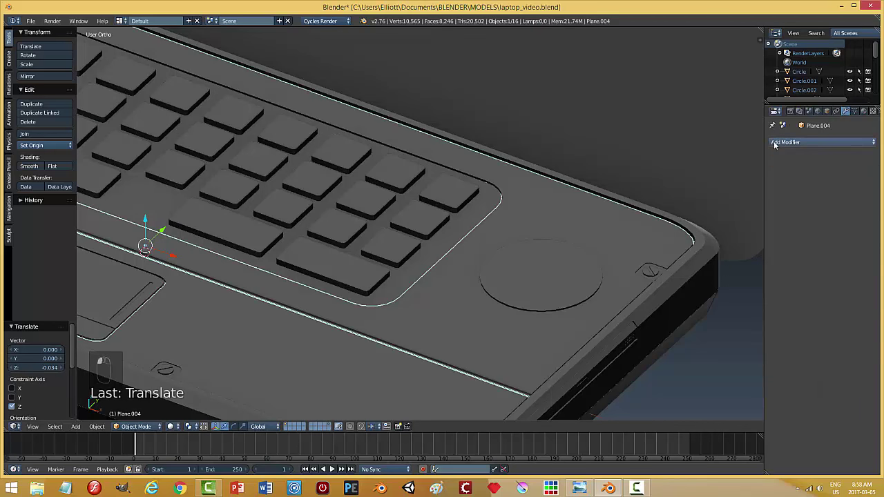
Step: Cut a round recess in the deck with a Boolean difference using Circle.002 and apply it
{"action": "left_click", "coordinate": [709, 189]}
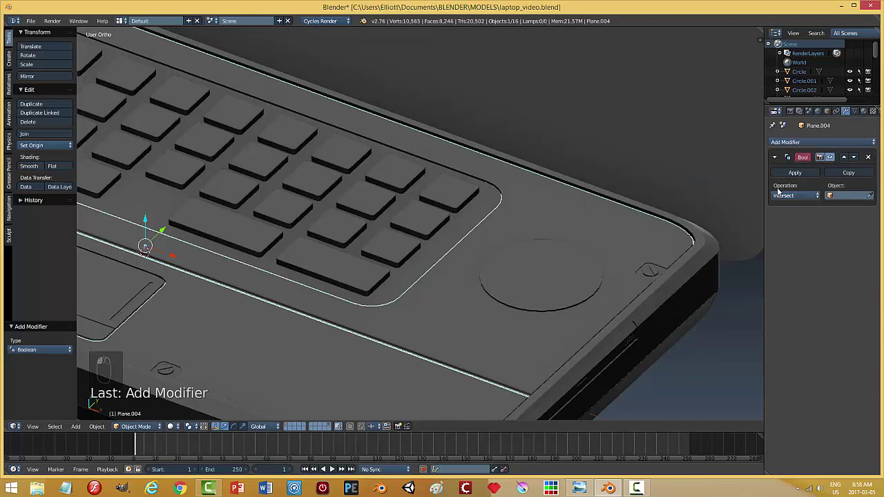
{"action": "left_click_drag", "start_coordinate": [786, 197], "coordinate": [870, 198]}
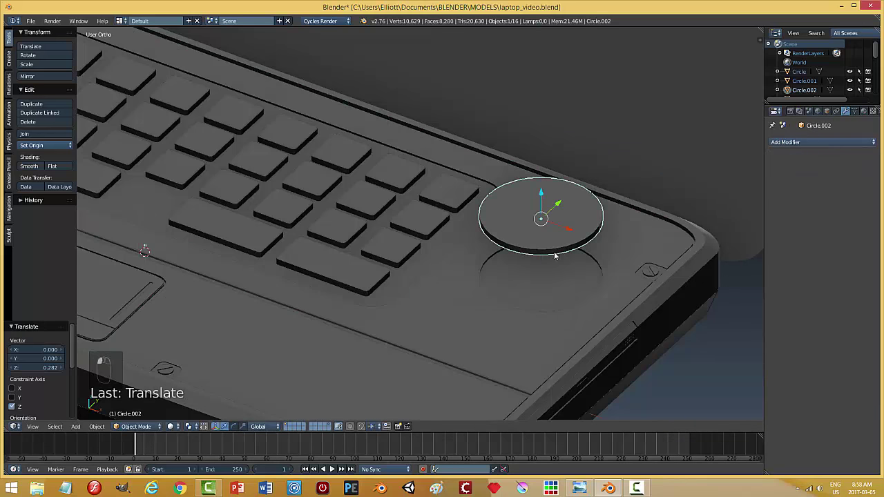
{"action": "middle_click", "coordinate": [561, 261]}
Step: Lower Circle.002 back into the recess and rescale it to fit
{"action": "right_click", "coordinate": [569, 262]}
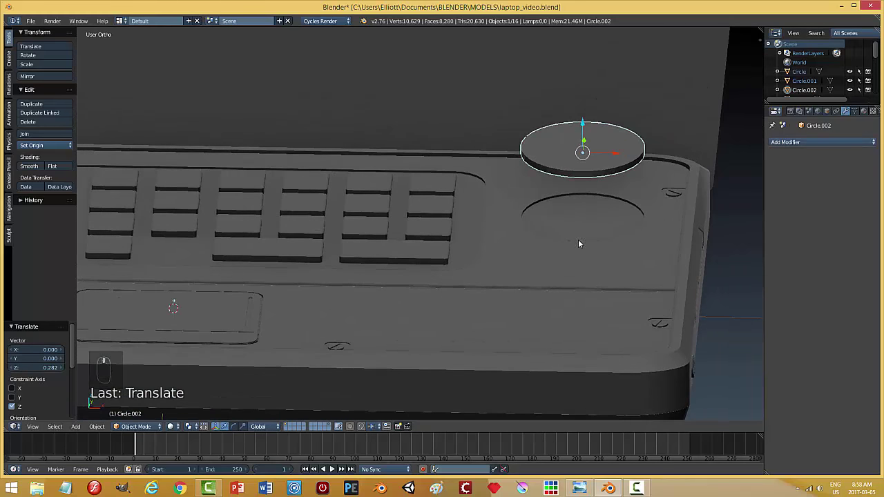
{"action": "left_click_drag", "start_coordinate": [583, 130], "coordinate": [577, 183]}
{"action": "left_click", "coordinate": [577, 183]}
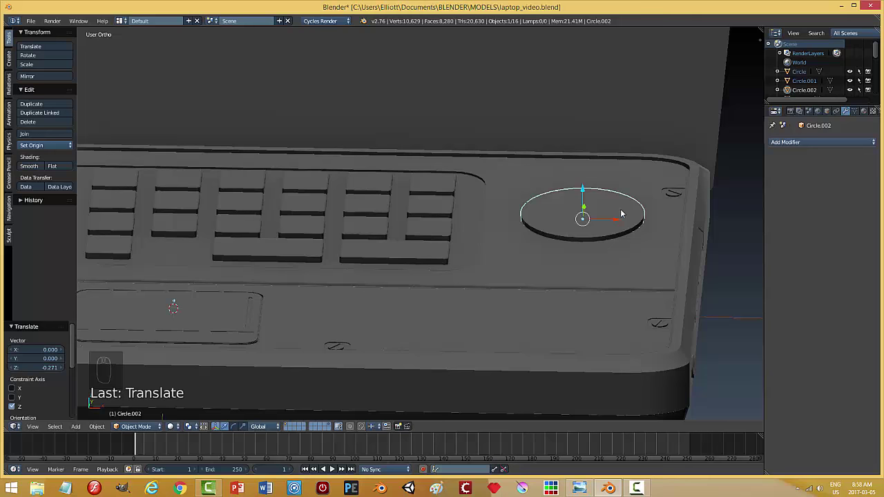
{"action": "key", "text": "s"}
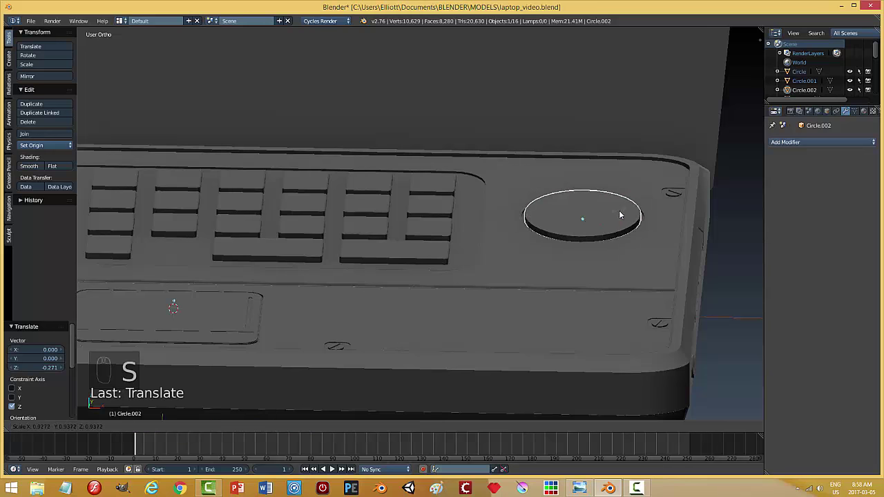
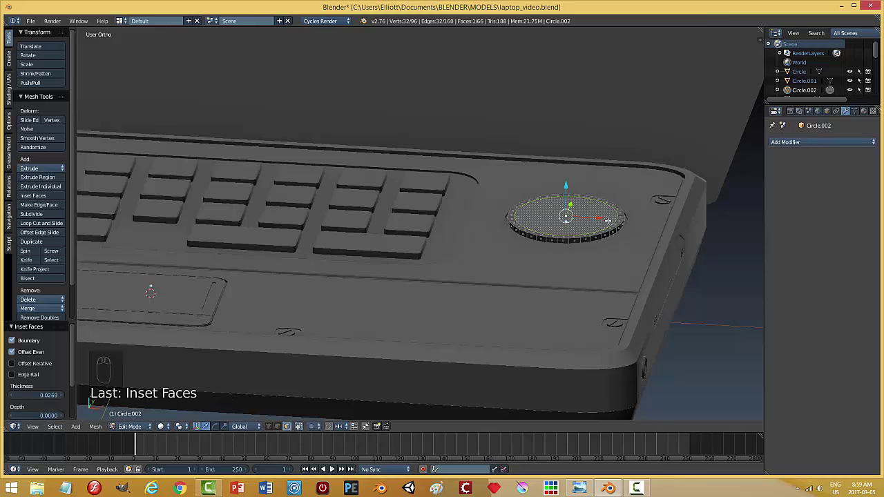
Step: Scale the inset top face, extrude it up along Z, then inset and extrude again for a second tier
{"action": "key", "text": "s"}
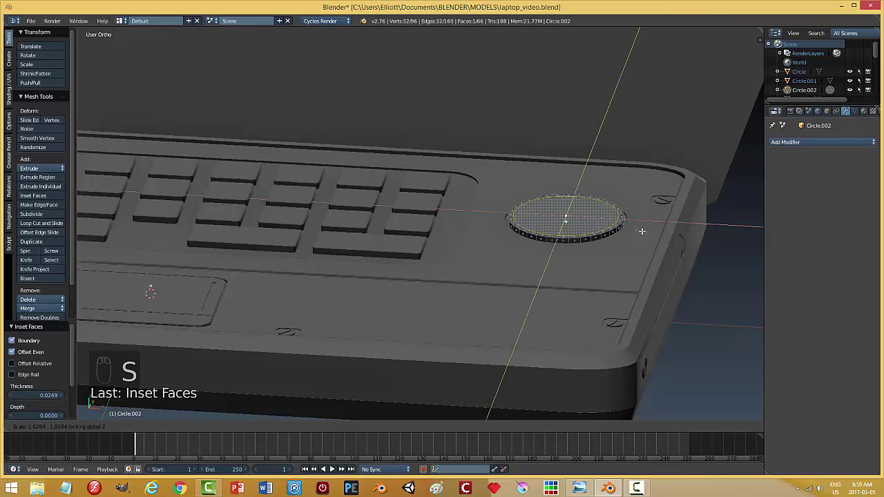
{"action": "key", "text": "e"}
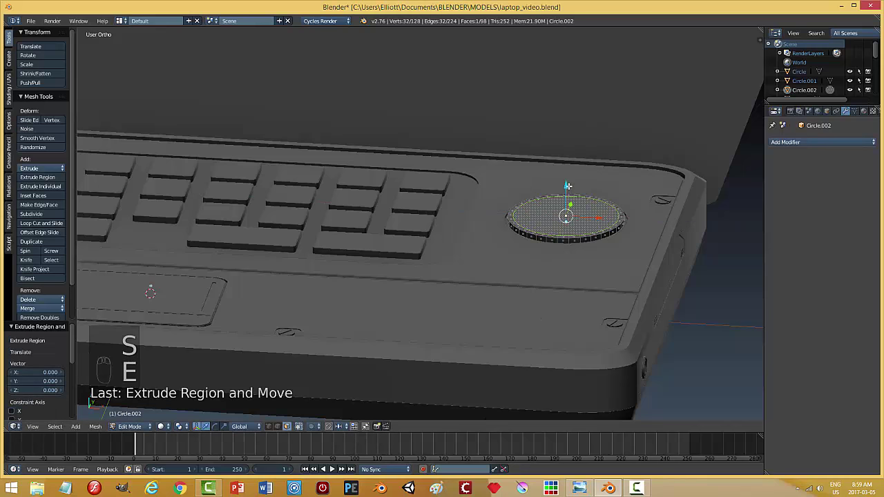
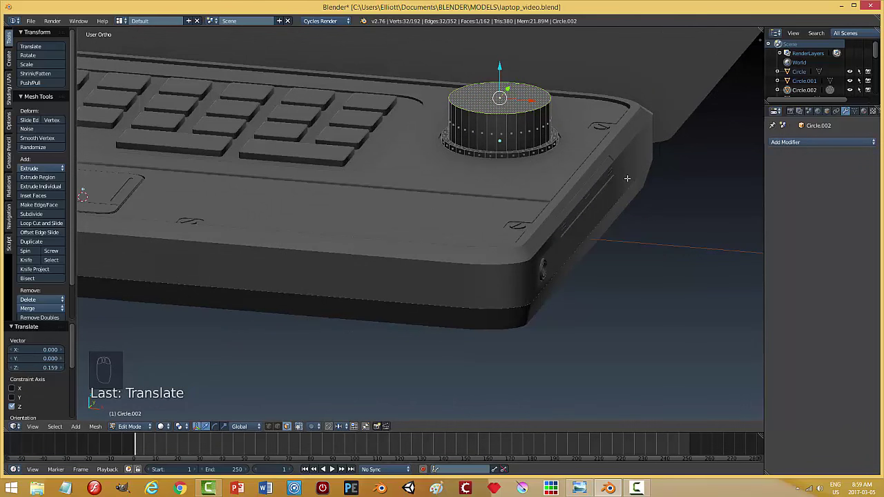
{"action": "key", "text": "i"}
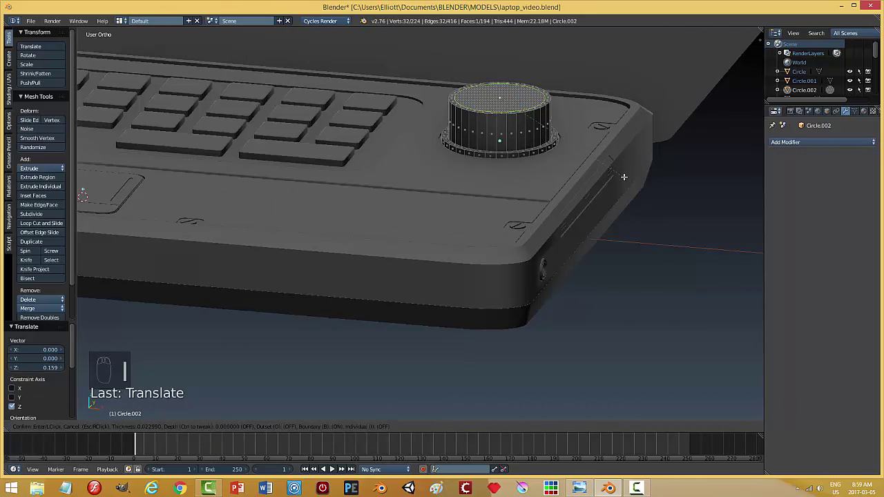
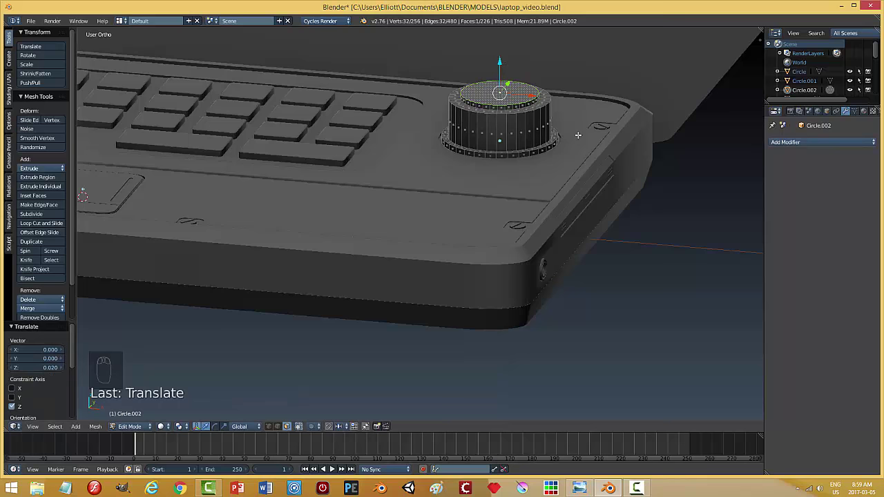
{"action": "key", "text": "e"}
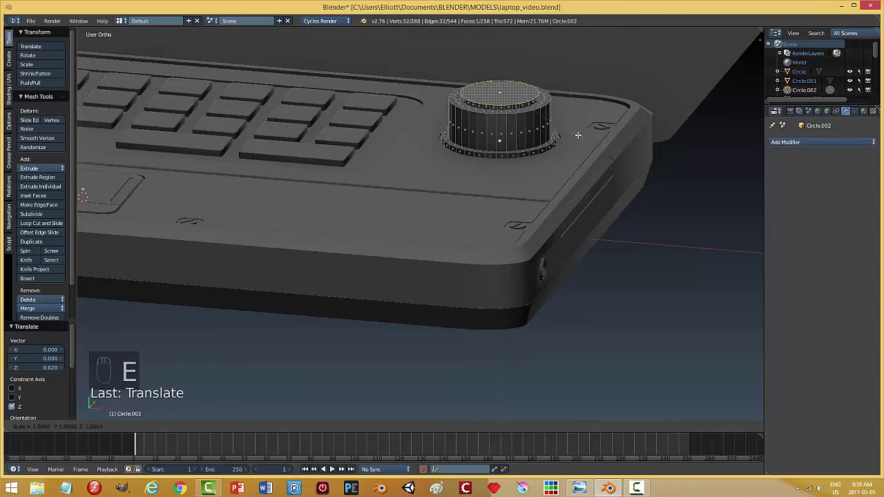
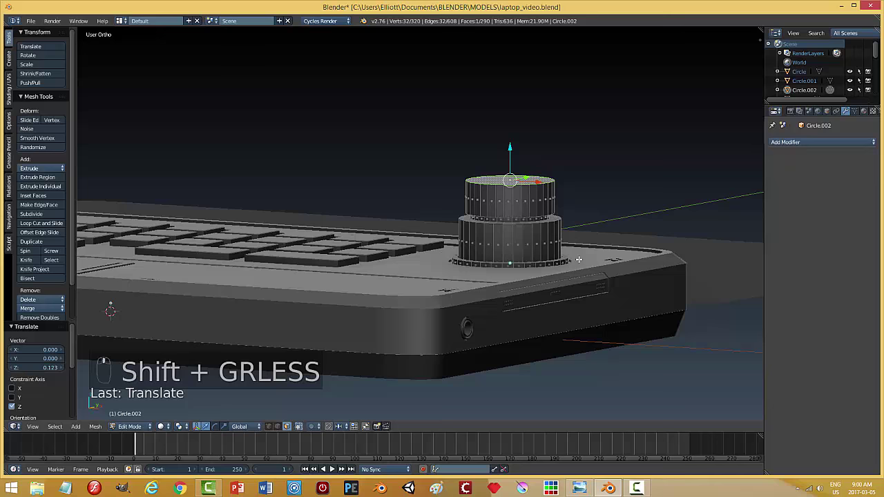
Step: Inset and extrude the knob's top once more into a narrower third tier
{"action": "key", "text": "i"}
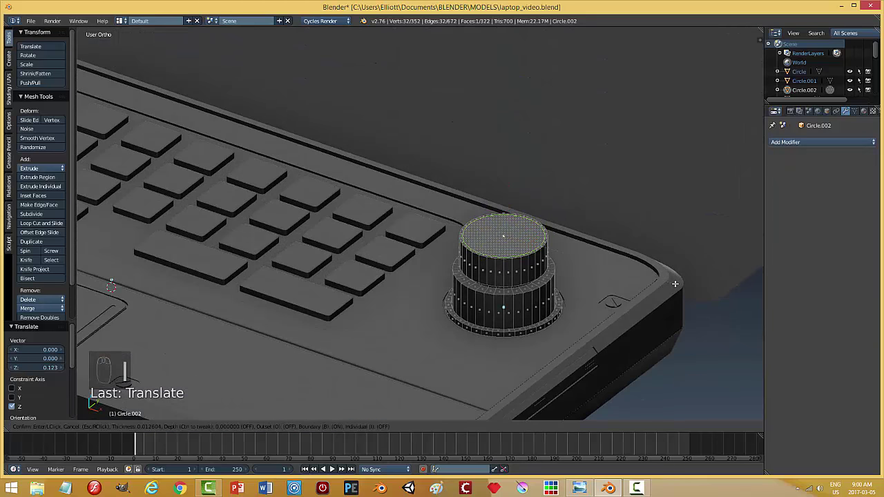
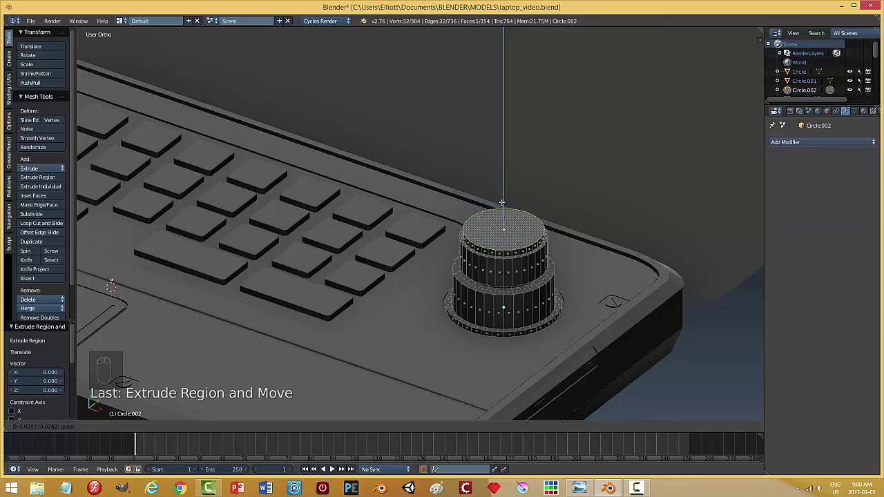
{"action": "key", "text": "i"}
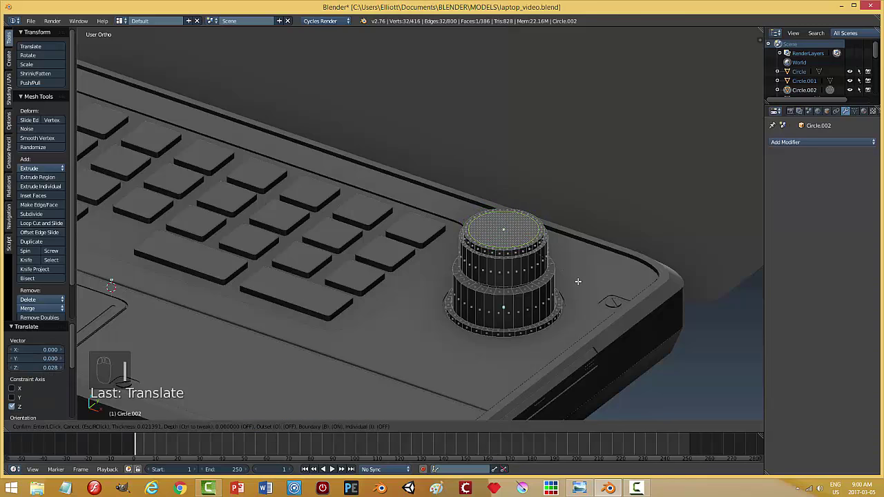
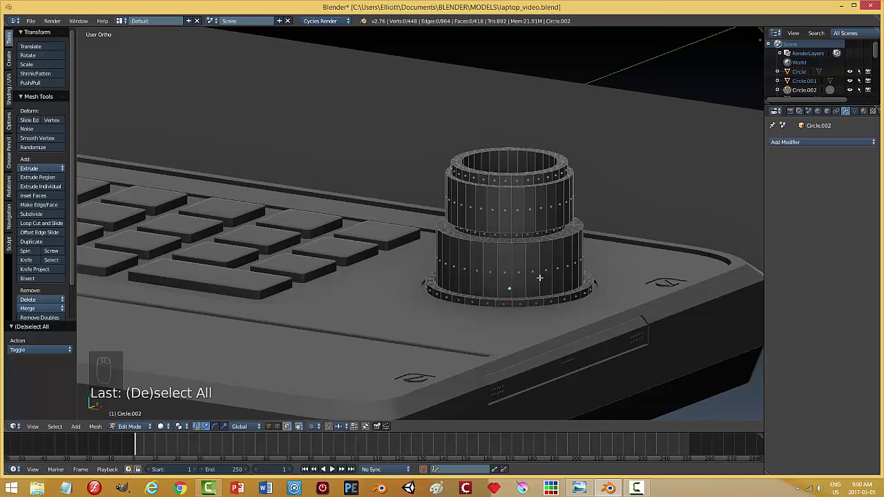
Step: Add edge loops around both tiers of the knob with Ctrl+R
{"action": "key", "text": "ctrl+r"}
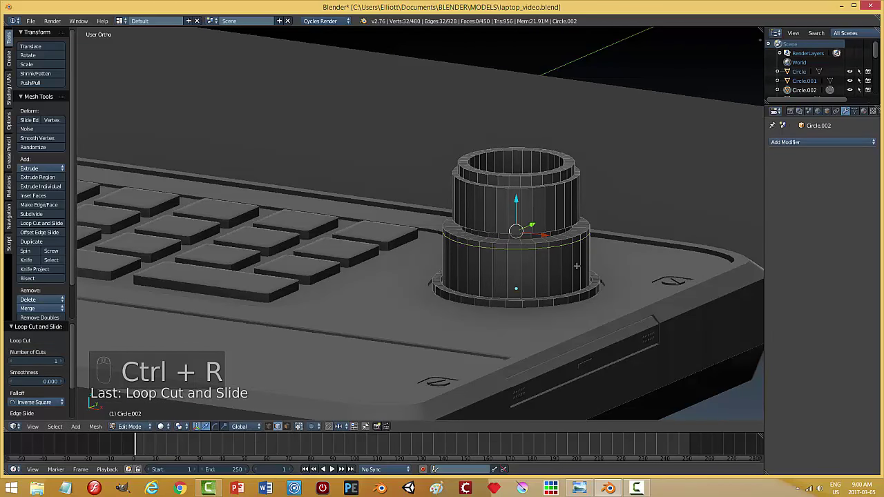
{"action": "key", "text": "ctrl+r"}
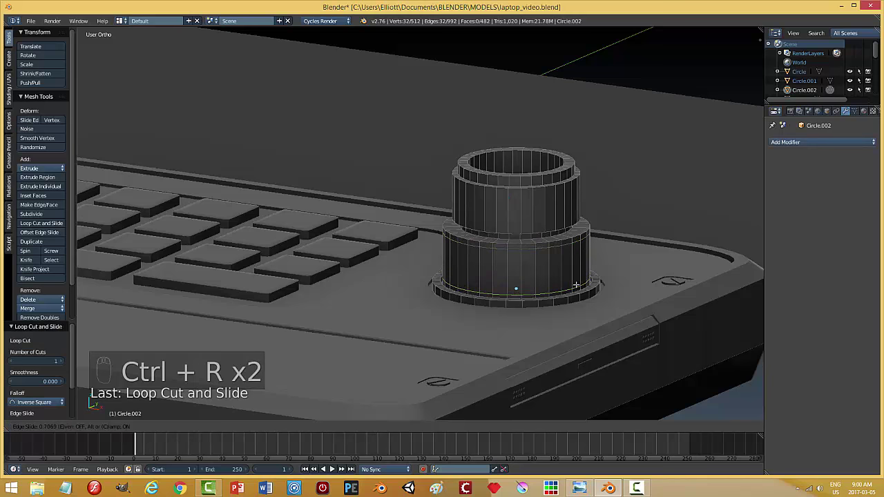
{"action": "key", "text": "ctrl+r"}
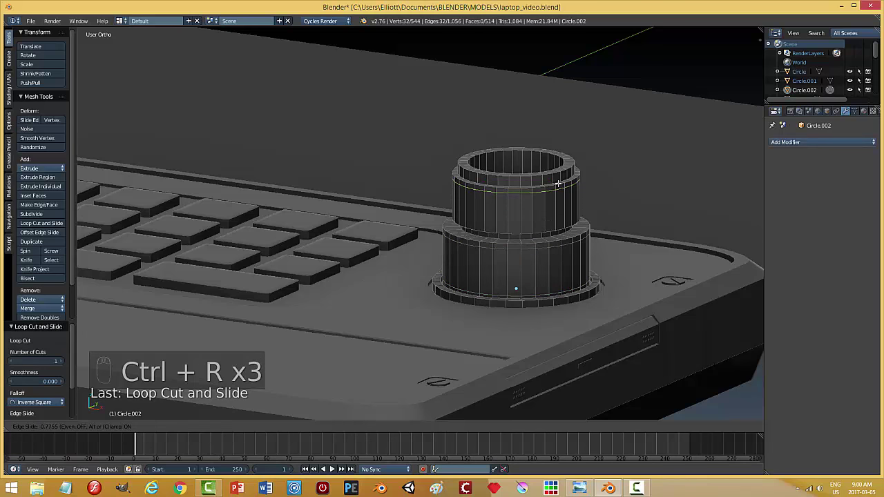
{"action": "key", "text": "ctrl+r"}
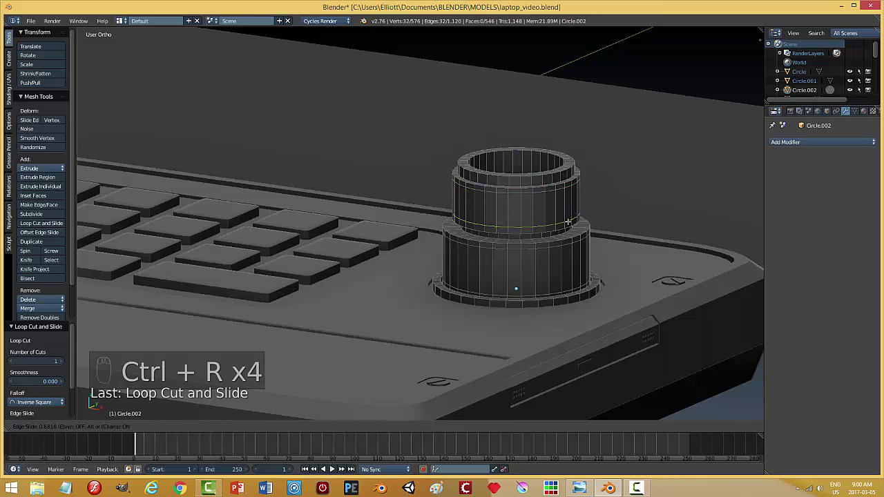
{"action": "key", "text": "a"}
Step: Inset the side faces individually and push them inward to form vertical grooves, then view the knob as an object
{"action": "key", "text": "ctrl+Tab"}
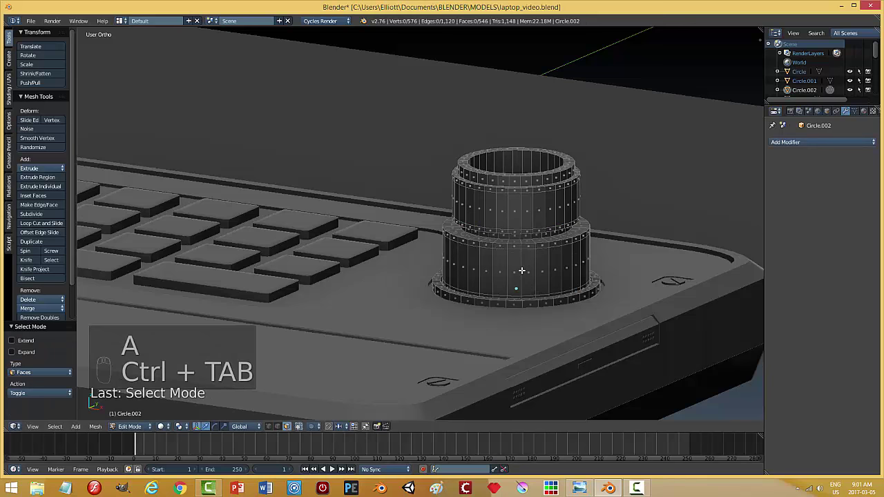
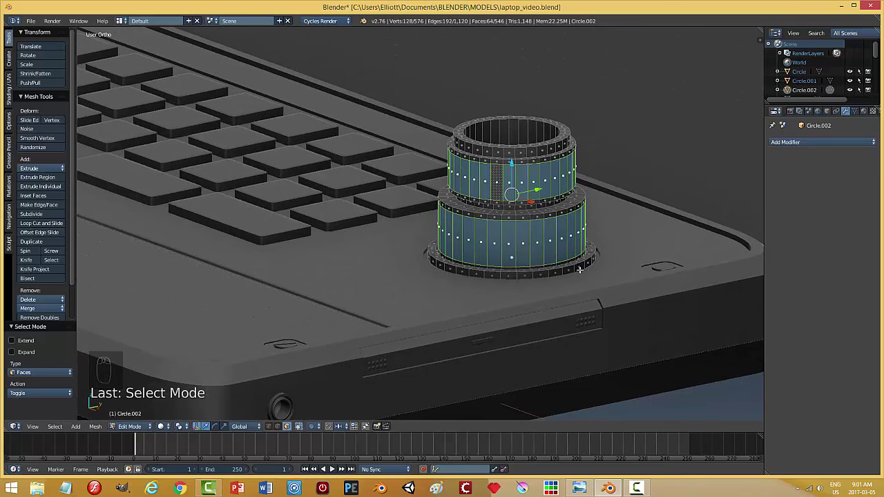
{"action": "key", "text": "i"}
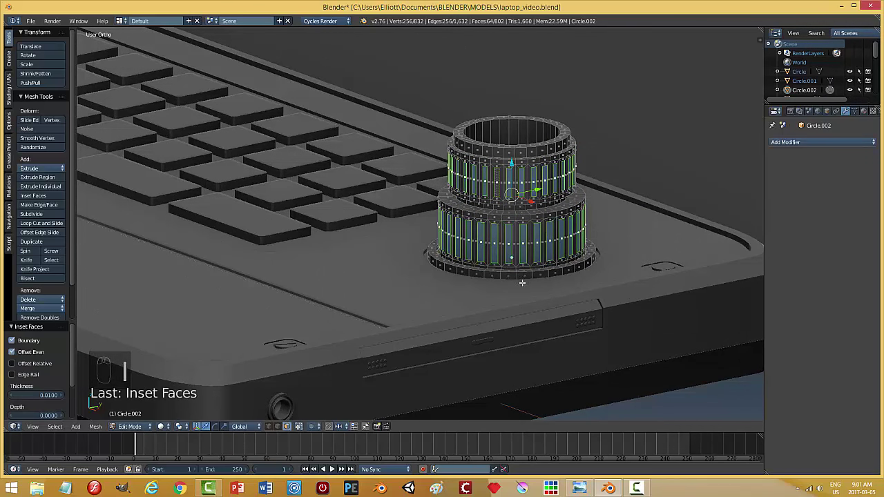
{"action": "left_click_drag", "start_coordinate": [68, 190], "coordinate": [72, 187]}
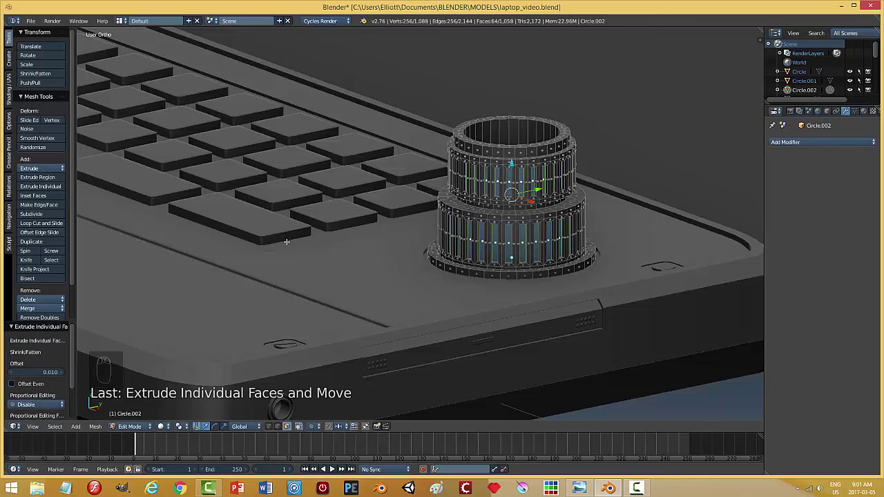
{"action": "key", "text": "a"}
{"action": "key", "text": "Tab"}
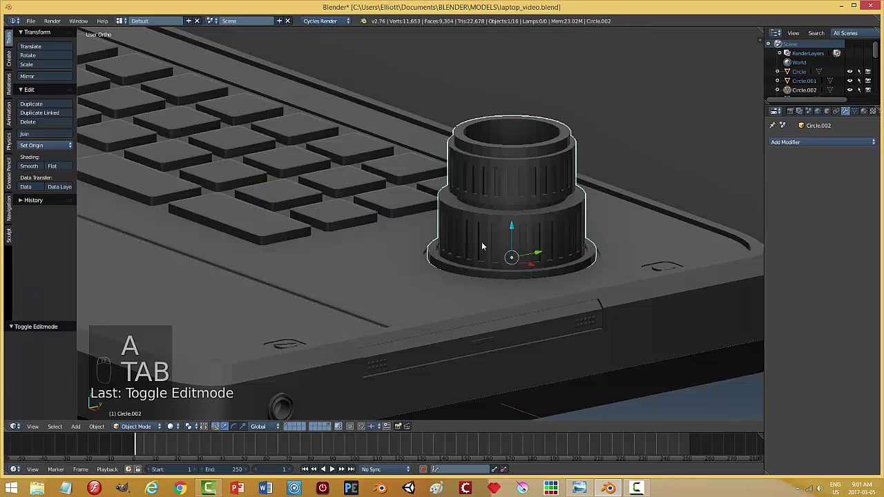
Step: Bevel the knob's ring edges with Ctrl+B and set the knob to Shade Smooth
{"action": "left_click_drag", "start_coordinate": [528, 244], "coordinate": [559, 237]}
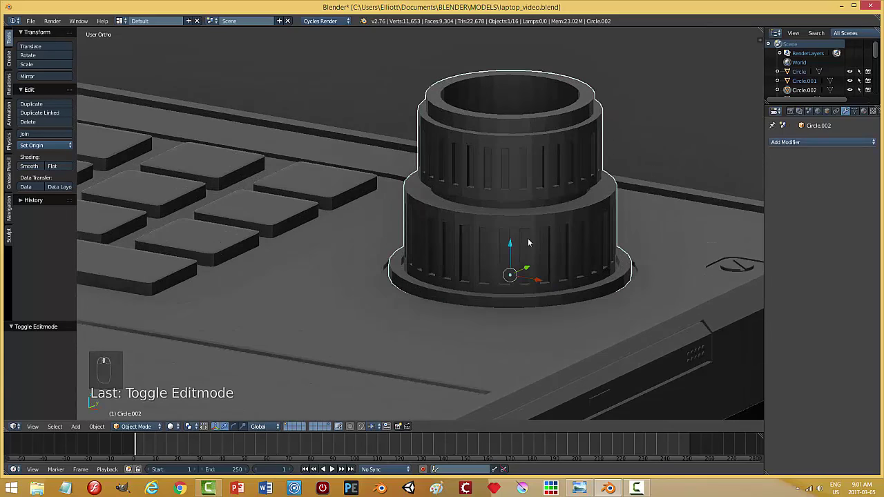
{"action": "key", "text": "Tab"}
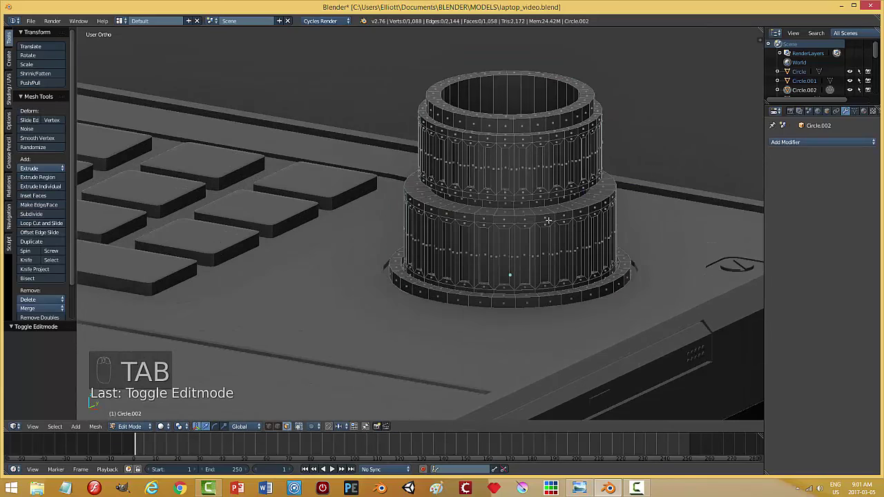
{"action": "key", "text": "ctrl+Tab"}
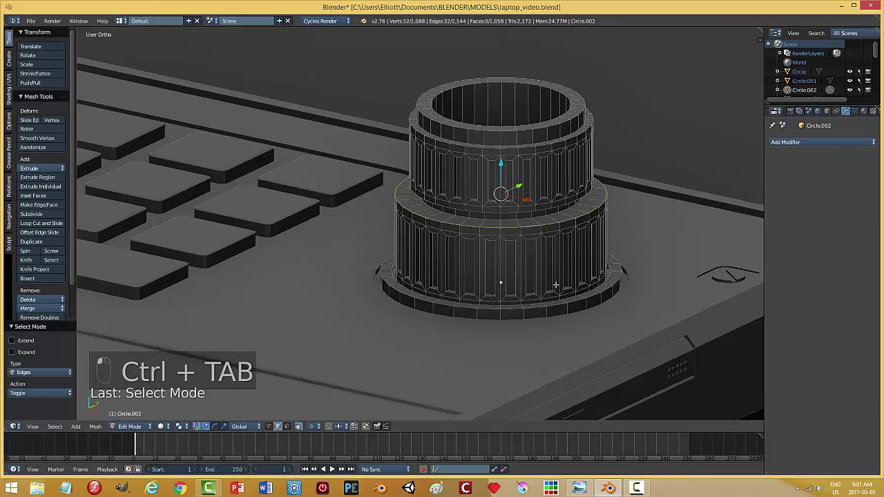
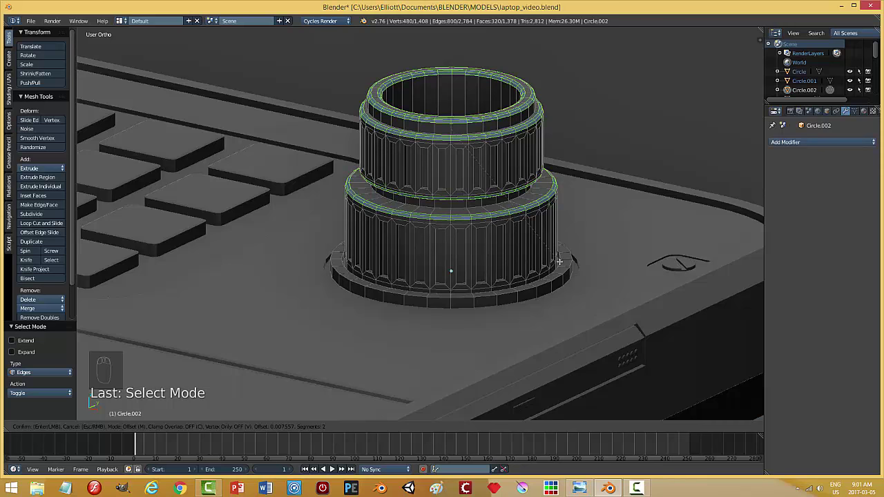
{"action": "key", "text": "a"}
{"action": "key", "text": "Tab"}
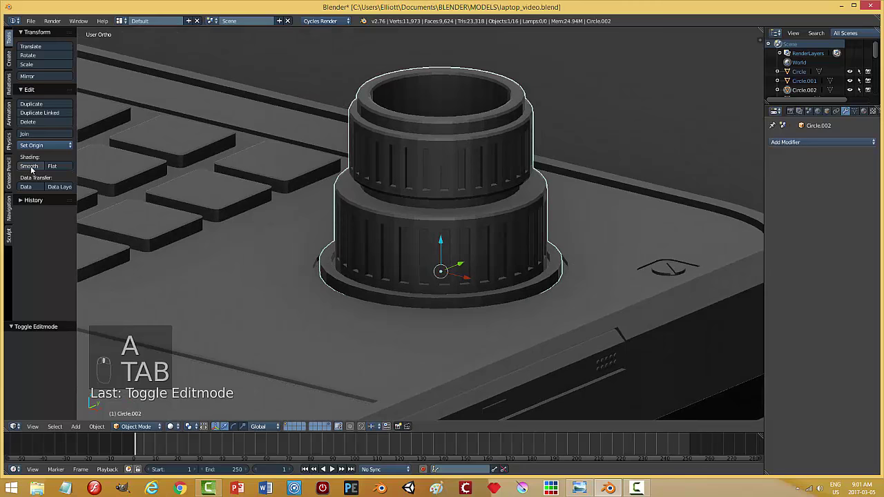
{"action": "left_click", "coordinate": [857, 113]}
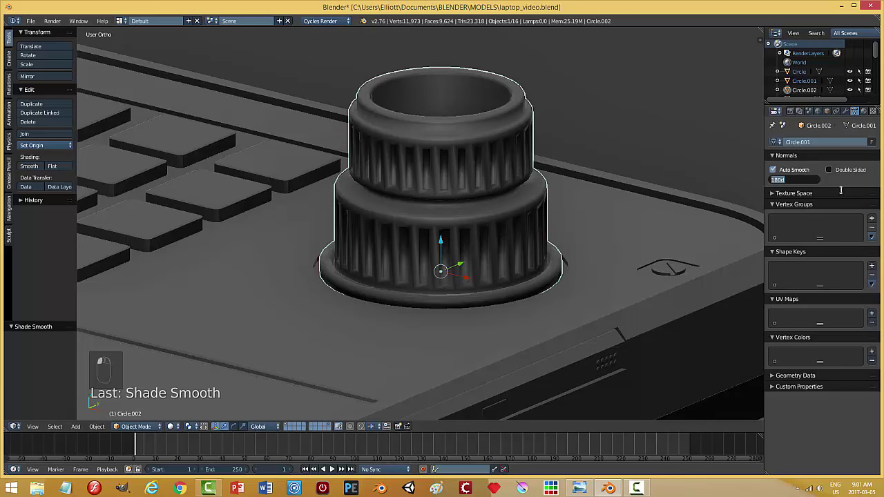
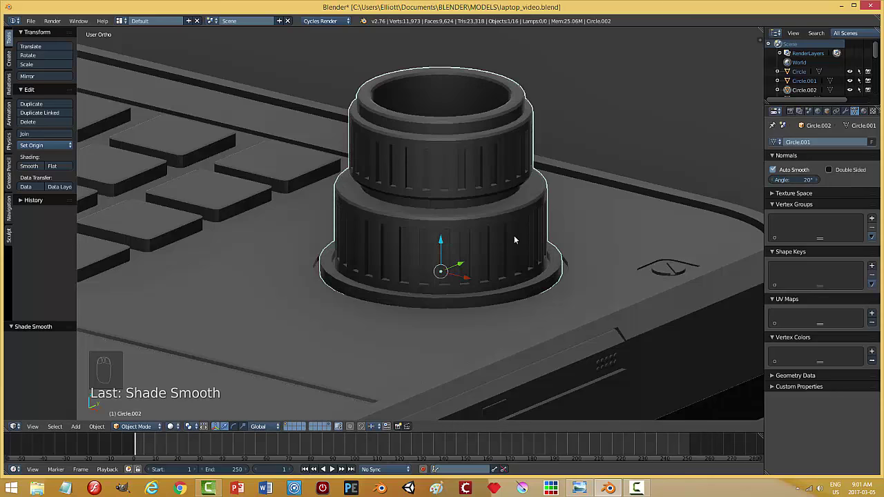
Step: Bevel the knob's base ring edge as well and return to Object Mode
{"action": "left_click_drag", "start_coordinate": [516, 238], "coordinate": [561, 250]}
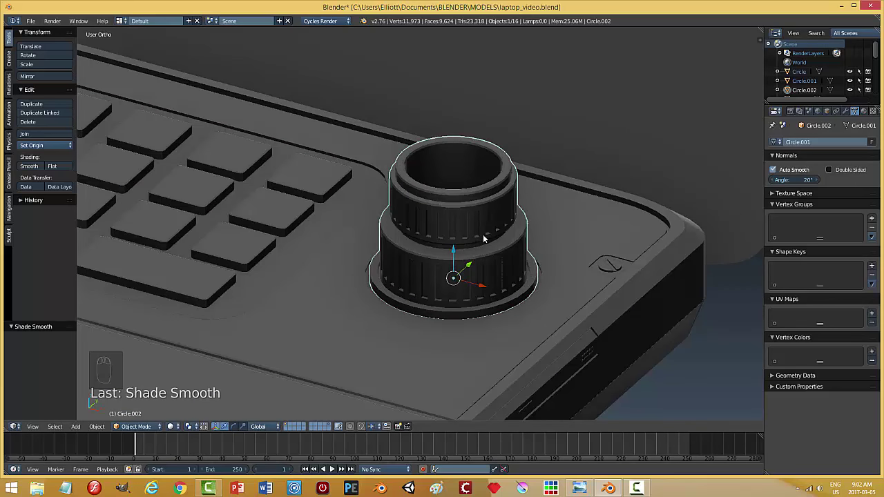
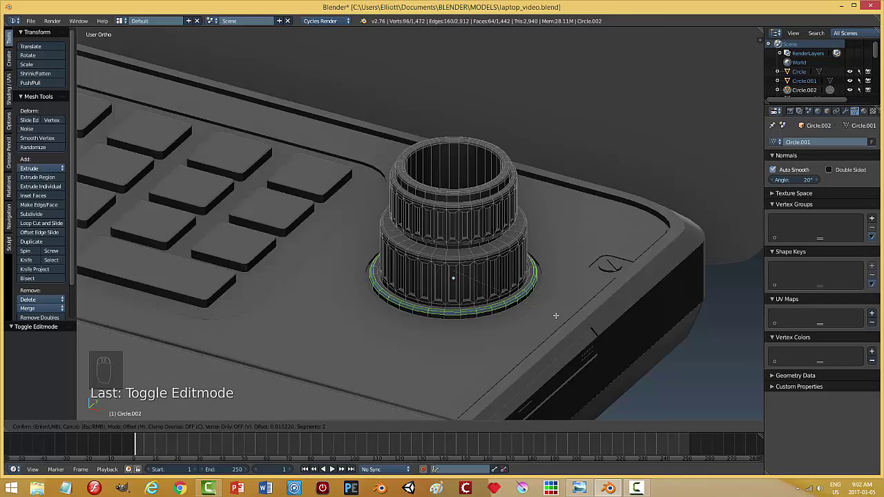
{"action": "key", "text": "a"}
{"action": "key", "text": "Tab"}
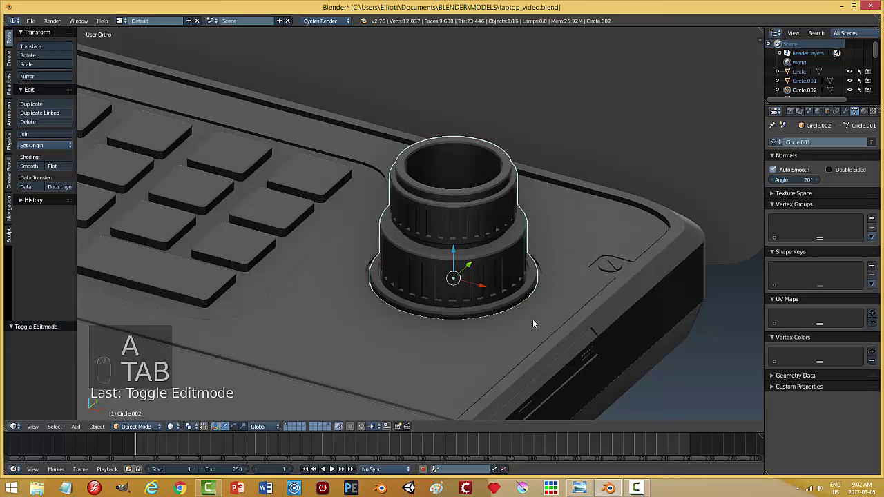
Step: Add a Nurbs Path at the knob's centre, rotate it upright and scale it along its height
{"action": "key", "text": "a"}
{"action": "left_click_drag", "start_coordinate": [549, 323], "coordinate": [495, 290]}
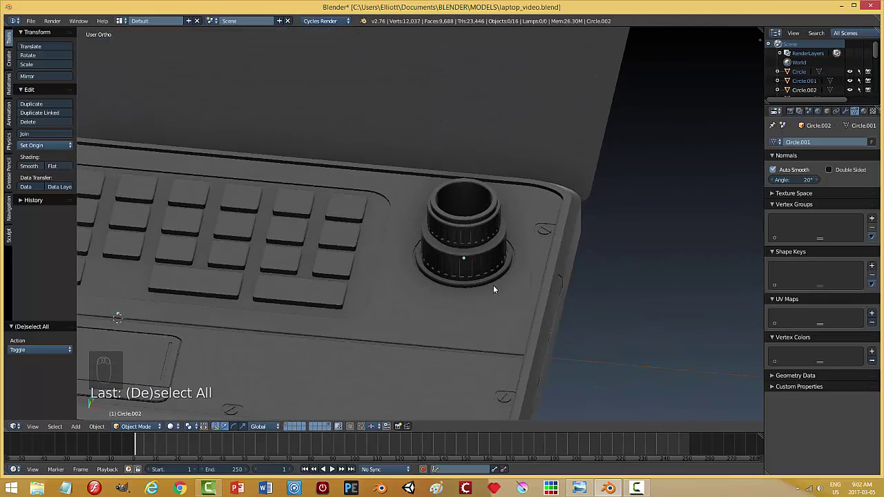
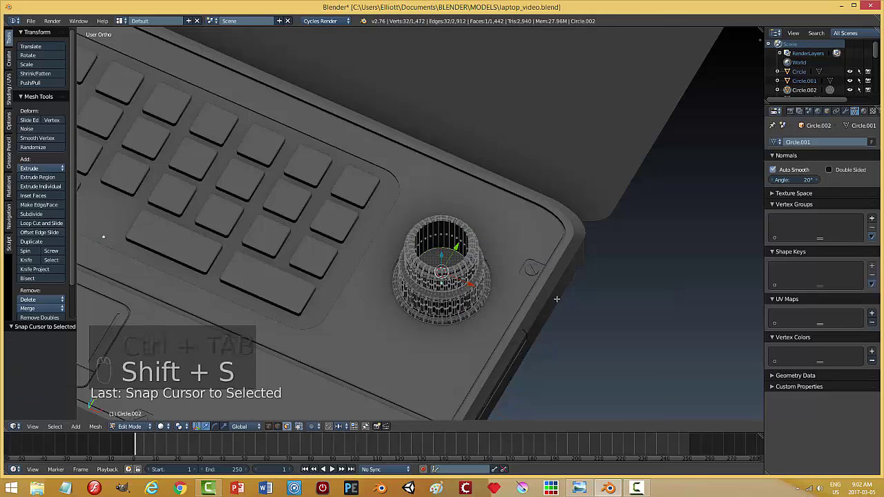
{"action": "key", "text": "a"}
{"action": "key", "text": "Tab"}
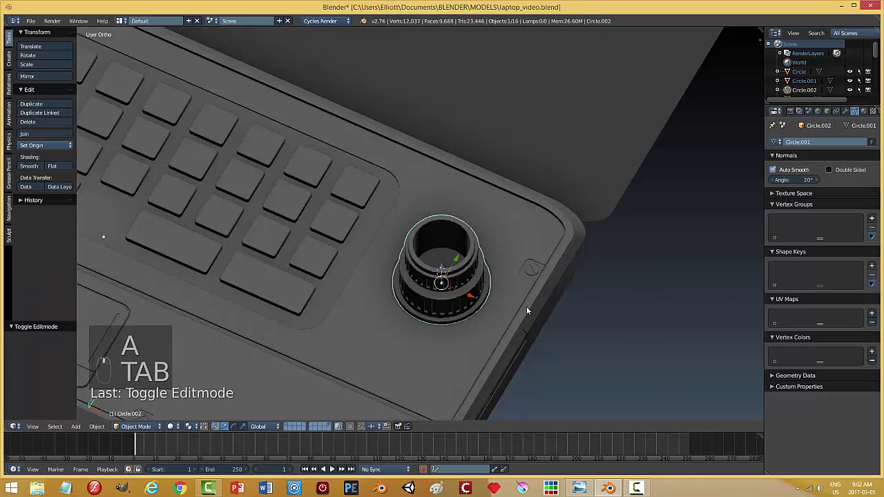
{"action": "key", "text": "shift+a"}
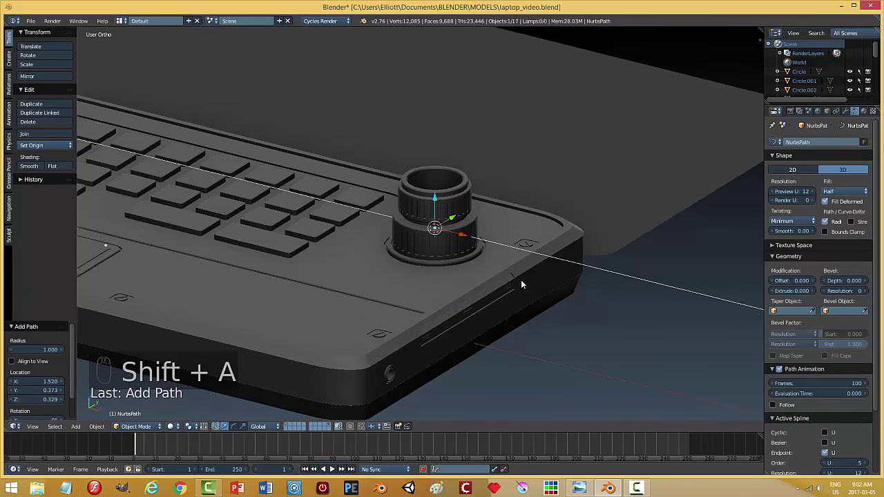
{"action": "key", "text": "r"}
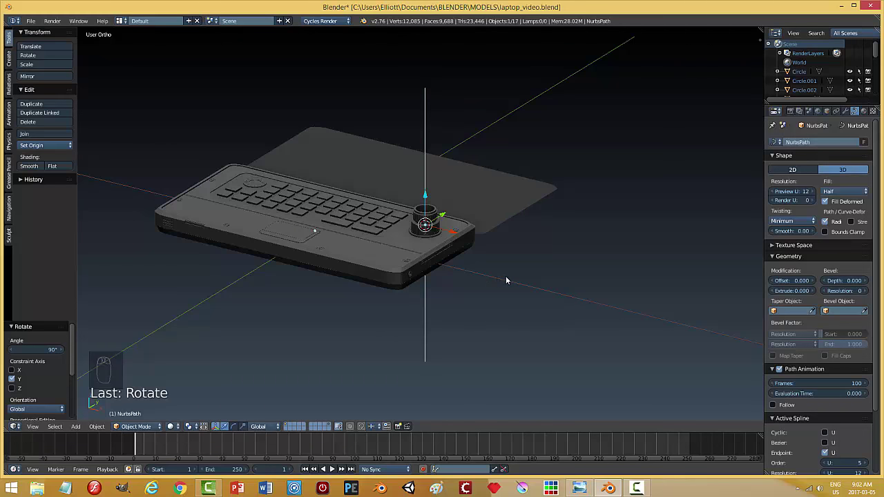
{"action": "key", "text": "s"}
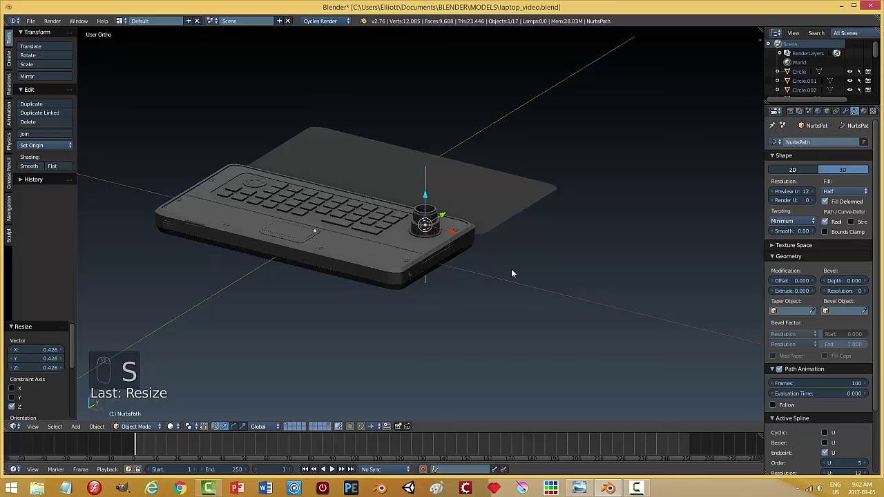
Step: Inspect the stem from several angles and check its points in Edit Mode
{"action": "left_click_drag", "start_coordinate": [429, 196], "coordinate": [807, 238]}
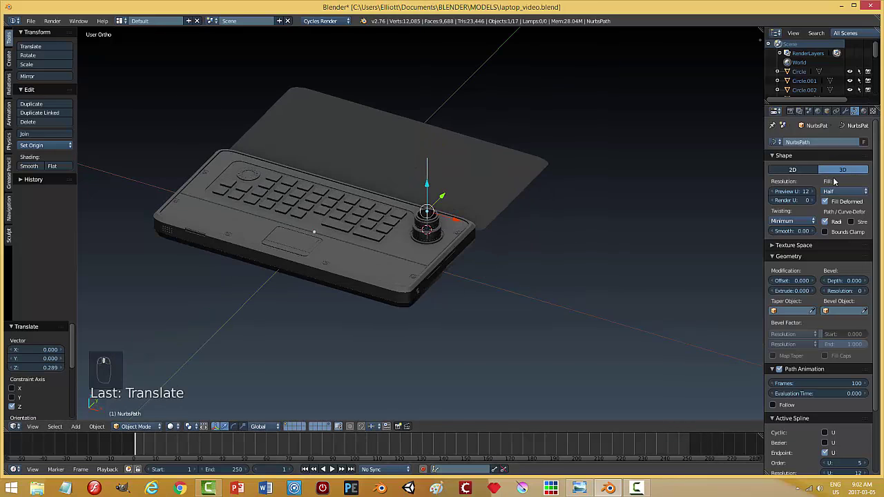
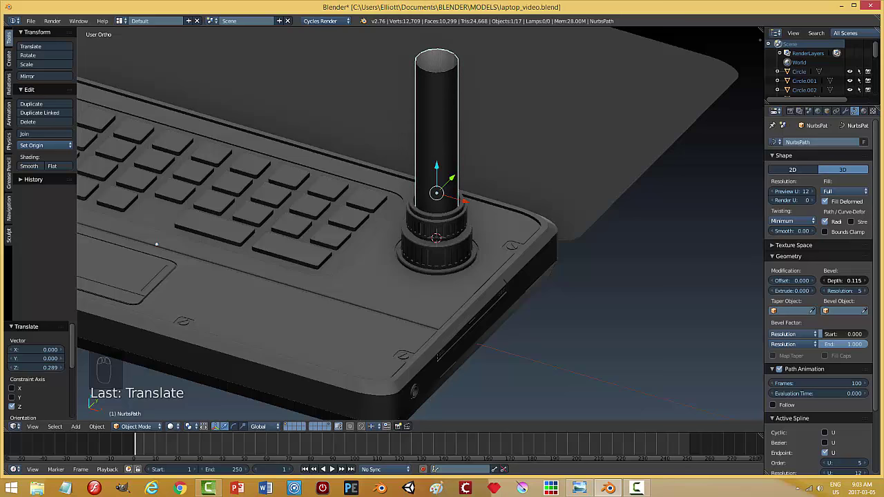
{"action": "middle_click", "coordinate": [605, 300]}
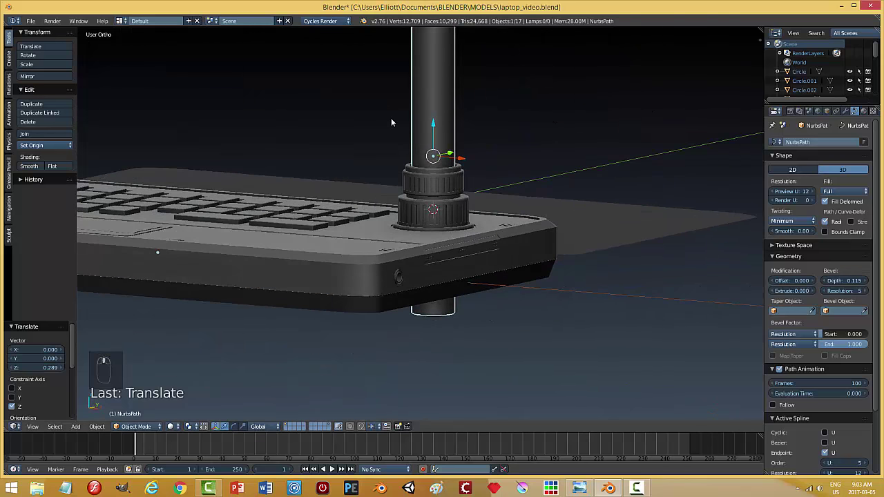
{"action": "left_click_drag", "start_coordinate": [438, 127], "coordinate": [437, 121]}
{"action": "middle_click", "coordinate": [437, 121]}
{"action": "left_click_drag", "start_coordinate": [433, 120], "coordinate": [483, 200]}
{"action": "left_click_drag", "start_coordinate": [483, 200], "coordinate": [514, 228]}
{"action": "key", "text": "Tab"}
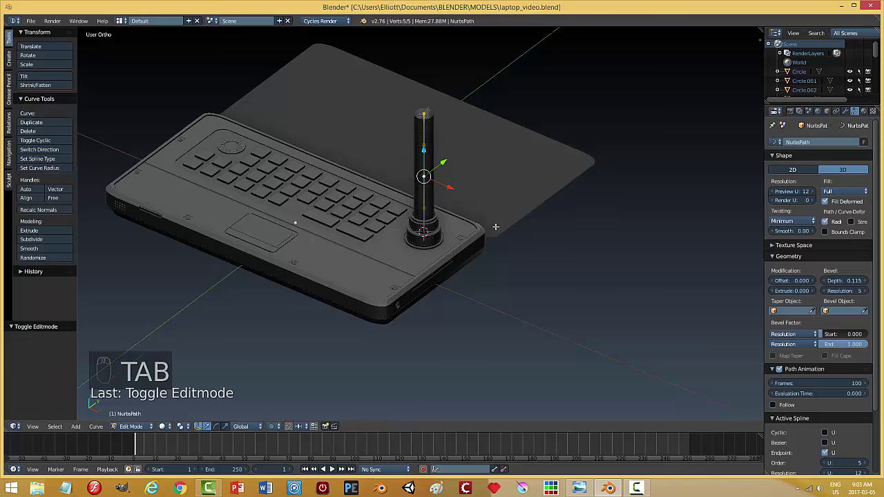
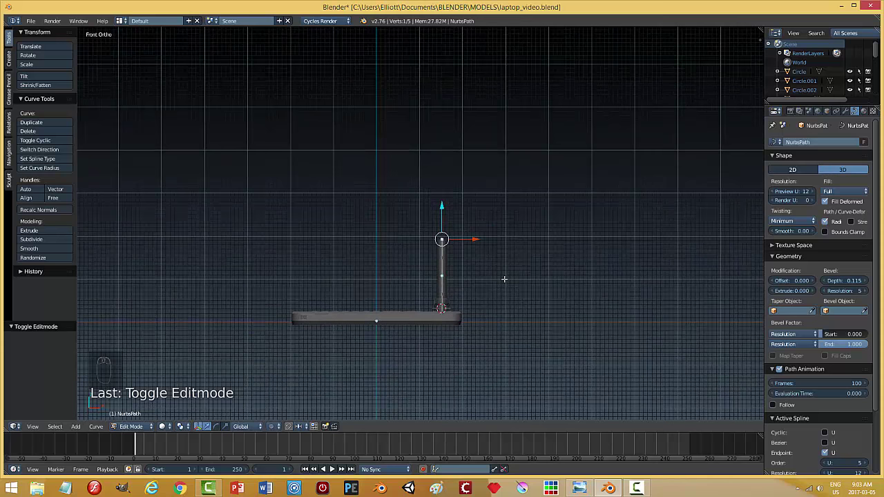
{"action": "key", "text": "a"}
{"action": "key", "text": "Tab"}
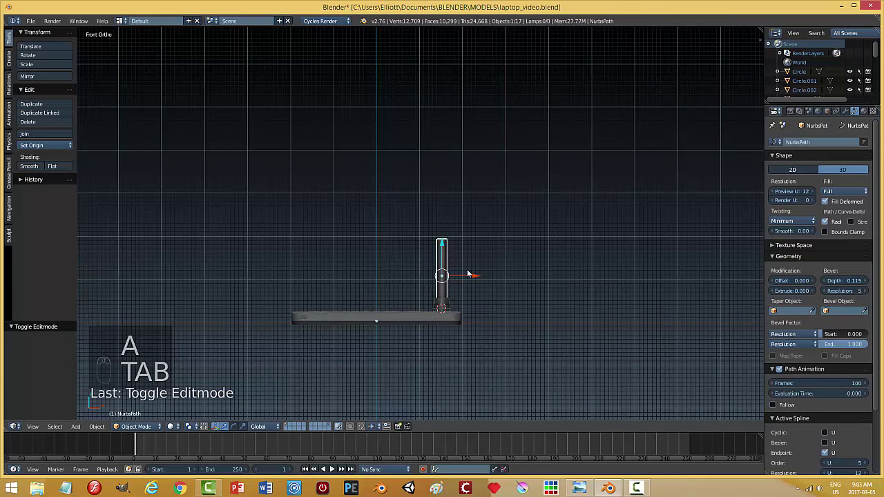
Step: Shorten the stem to a suitable height and move it down onto the knob
{"action": "key", "text": "s"}
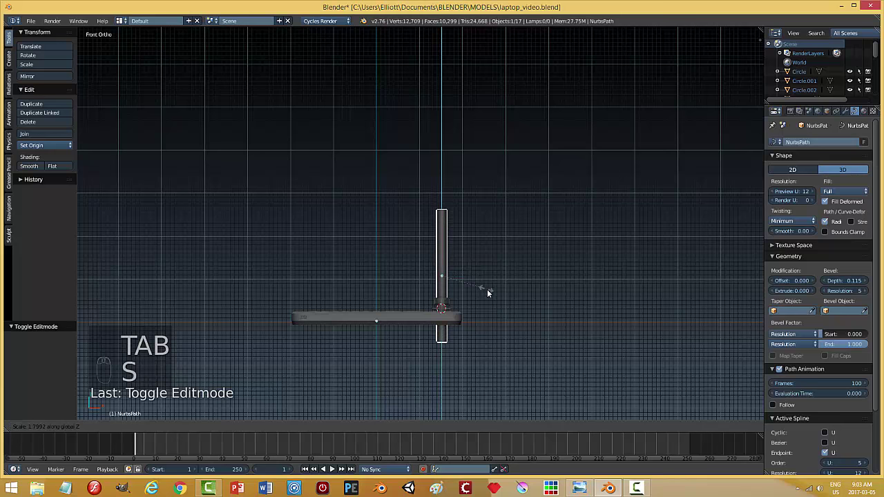
{"action": "left_click_drag", "start_coordinate": [445, 248], "coordinate": [448, 221]}
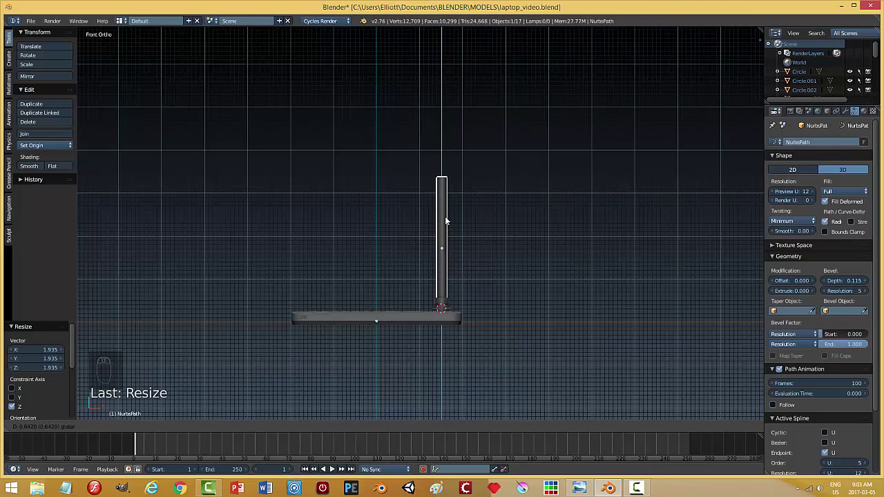
{"action": "key", "text": "s"}
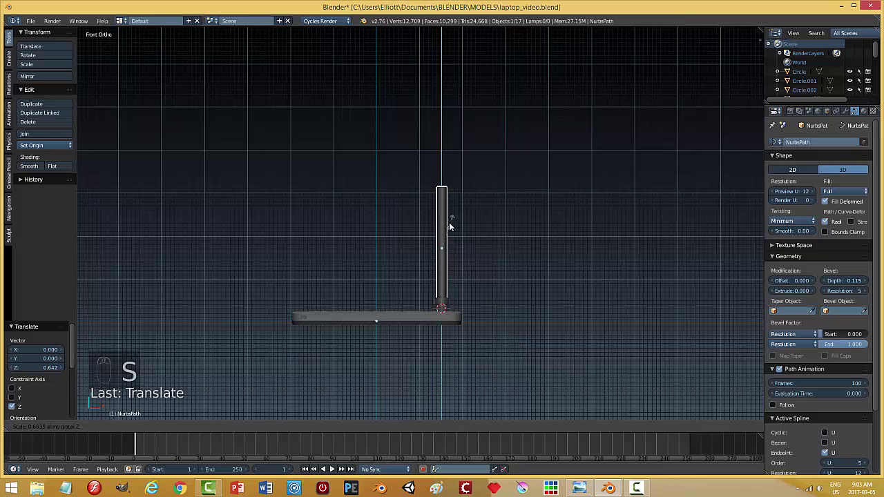
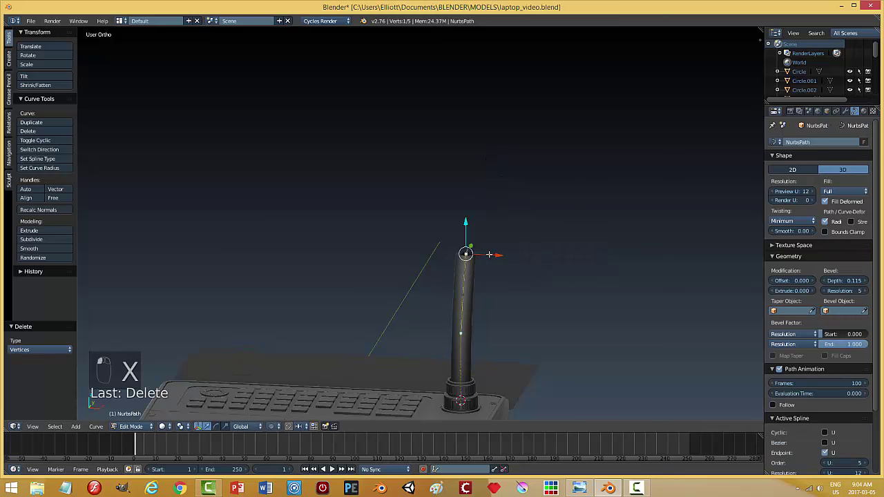
Step: From front view, extend the tube with another point and scale all its points into an arch
{"action": "key", "text": "KP_1"}
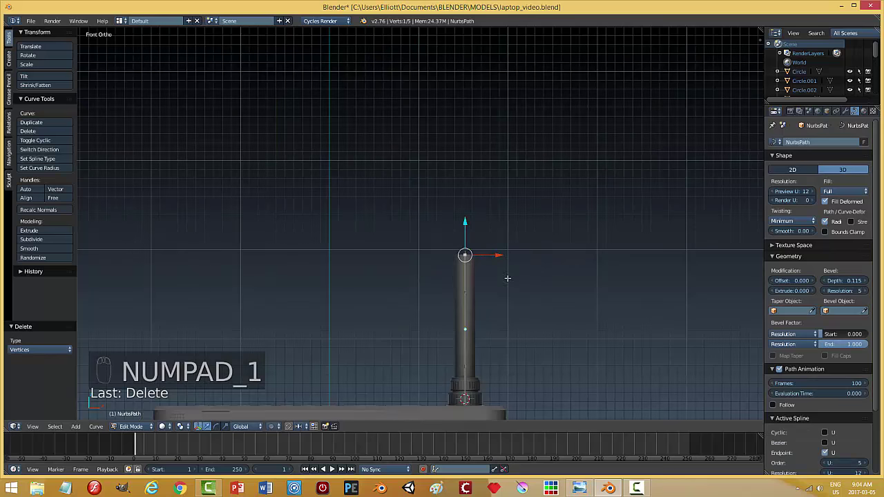
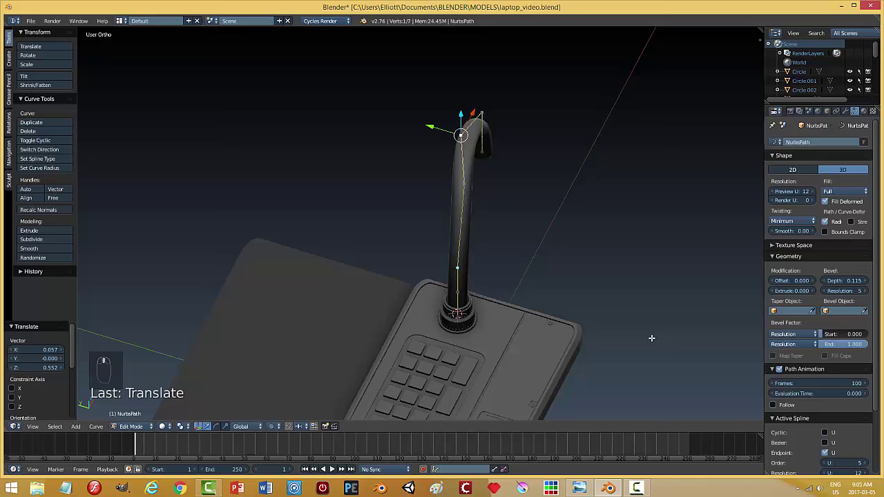
{"action": "key", "text": "a"}
{"action": "key", "text": "a"}
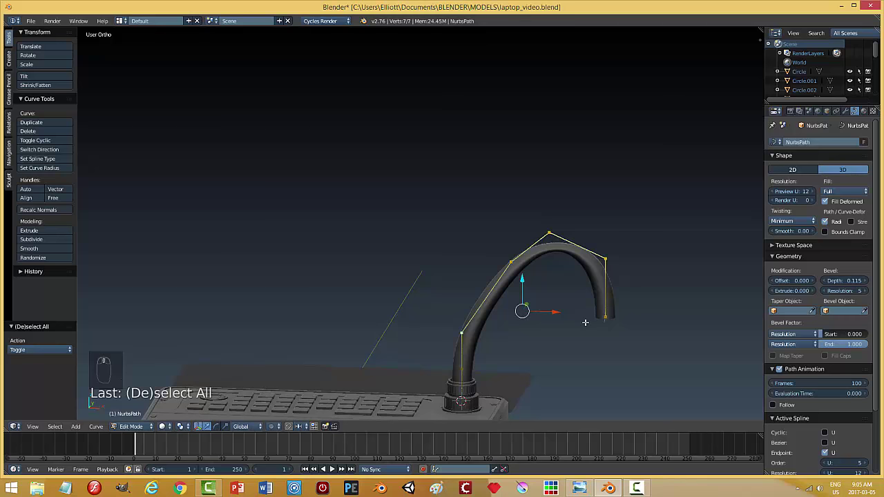
{"action": "key", "text": "s"}
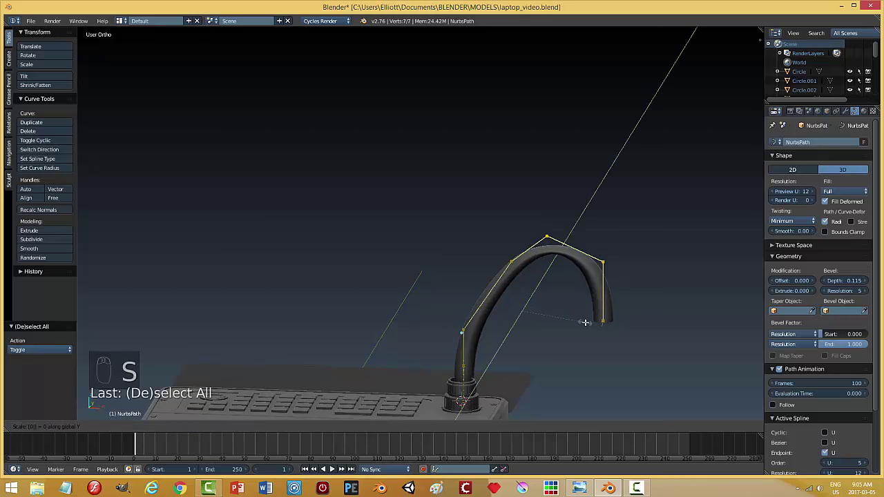
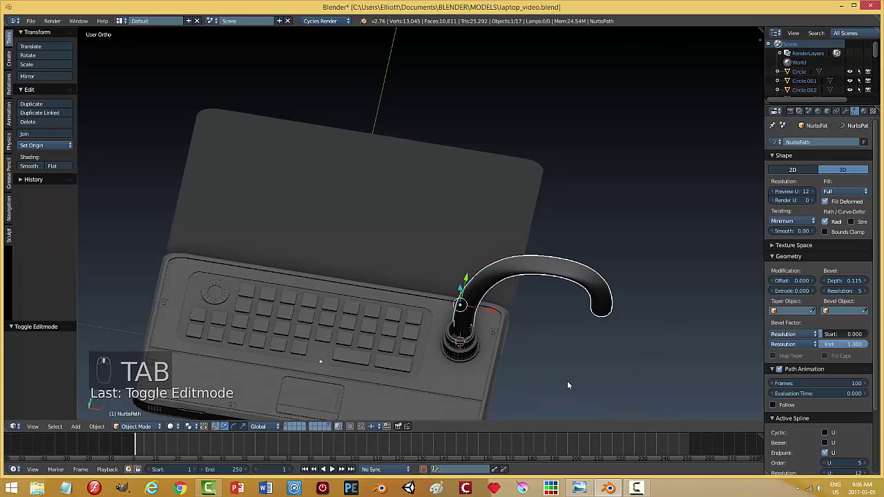
Step: Delete the arched tube and add a new Path curve at the knob, rotated upright
{"action": "key", "text": "x"}
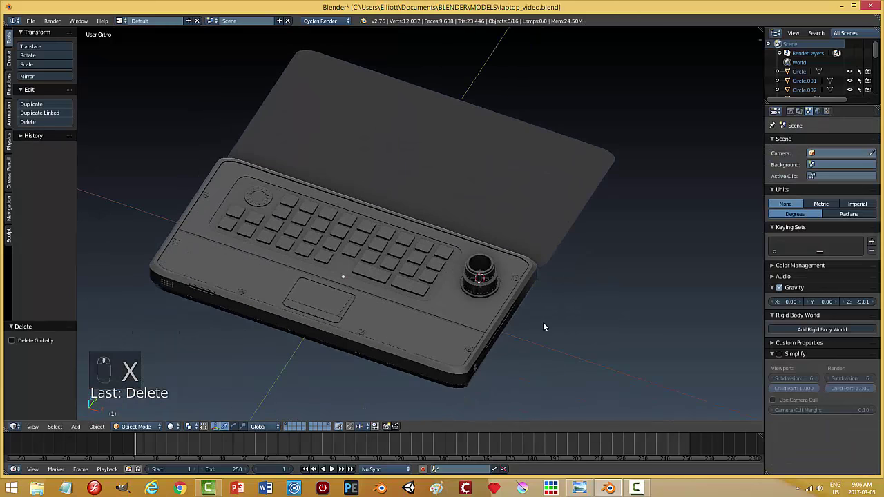
{"action": "left_click_drag", "start_coordinate": [550, 317], "coordinate": [572, 305]}
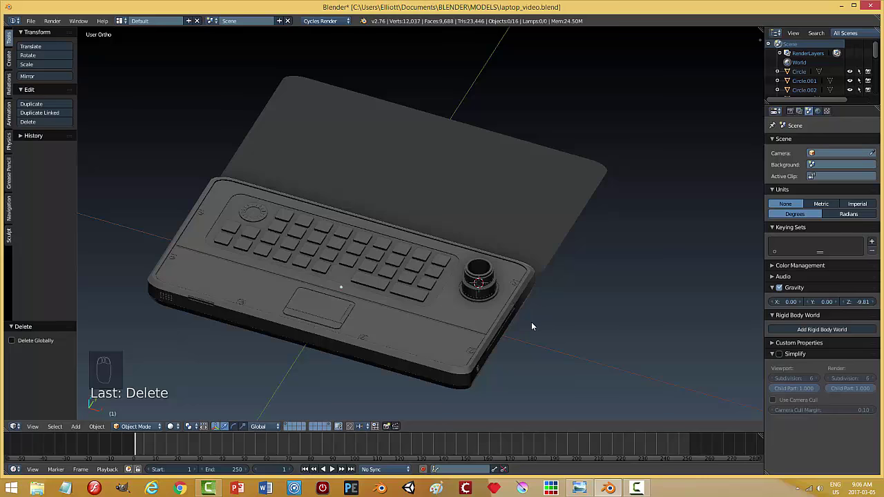
{"action": "key", "text": "shift+a"}
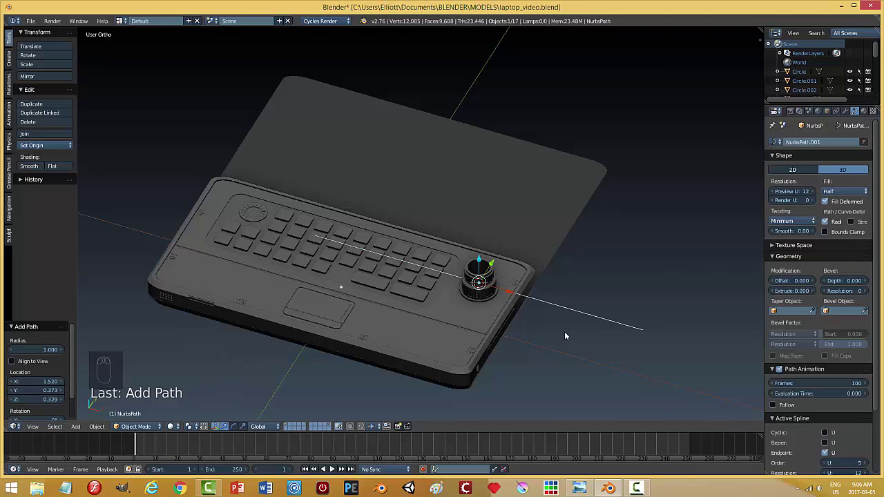
{"action": "key", "text": "r"}
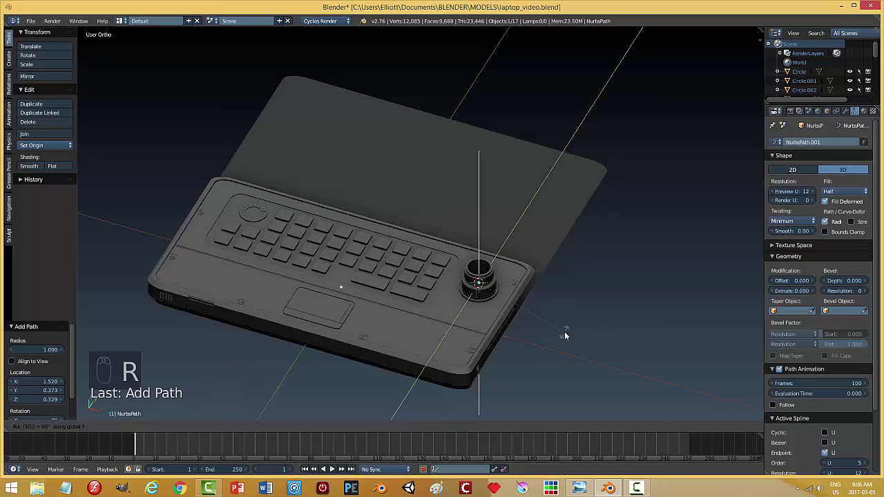
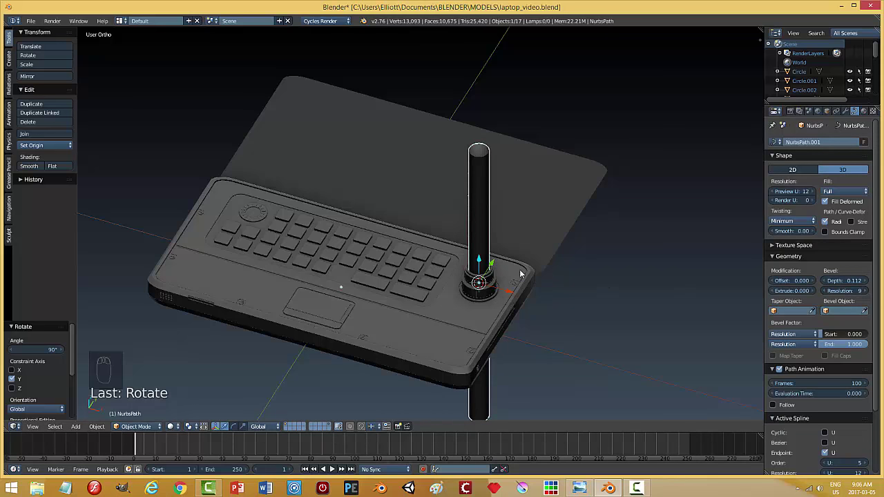
Step: Move the new tube vertically onto the knob and enter Edit Mode on its points
{"action": "left_click_drag", "start_coordinate": [487, 259], "coordinate": [554, 236]}
{"action": "left_click_drag", "start_coordinate": [553, 236], "coordinate": [550, 270]}
{"action": "key", "text": "KP_3"}
{"action": "middle_click", "coordinate": [492, 310]}
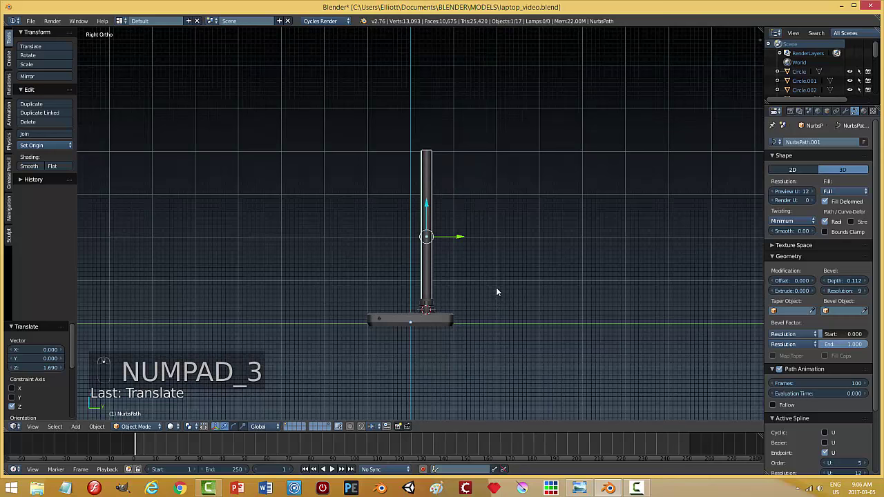
{"action": "key", "text": "Tab"}
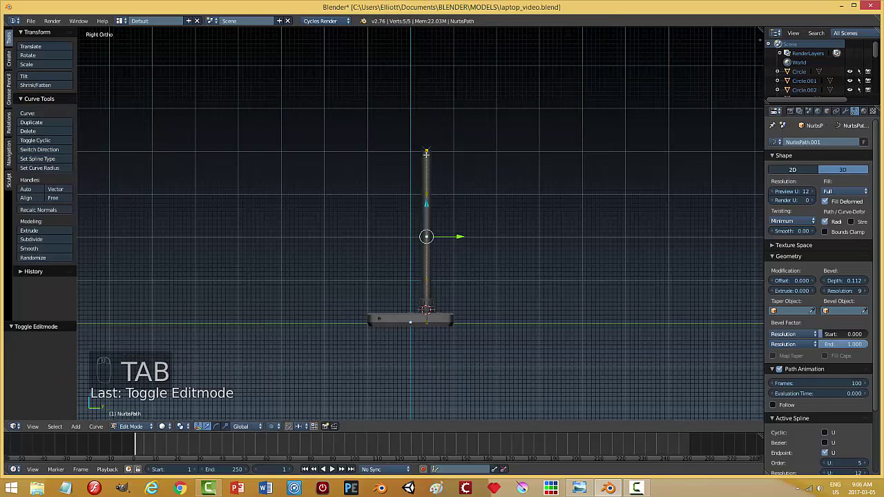
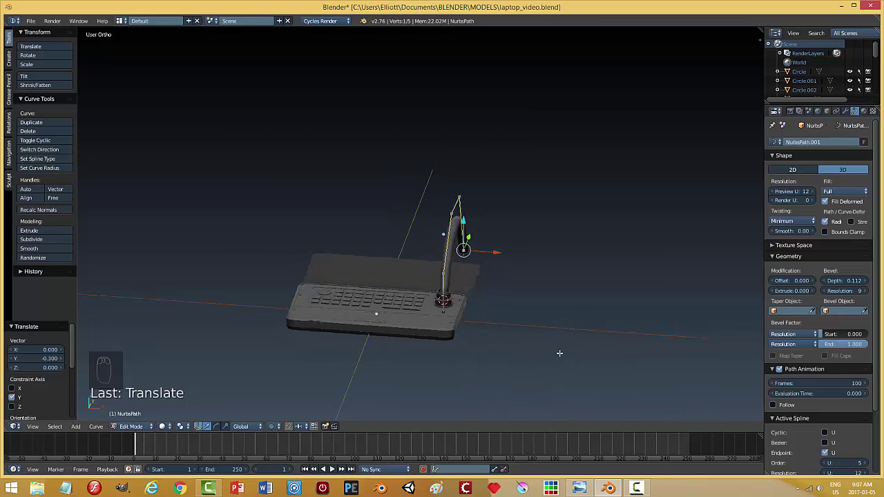
Step: Return to Object Mode via the mode pie and rotate the tube 90 degrees
{"action": "key", "text": "Tab"}
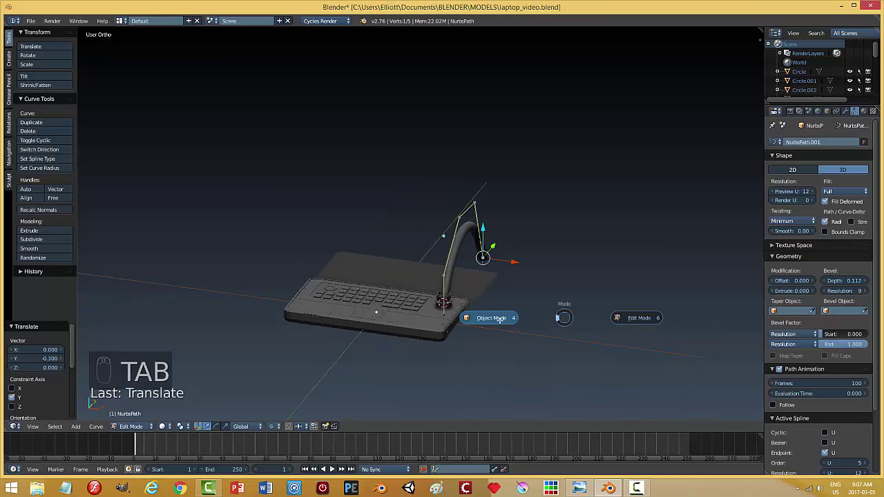
{"action": "middle_click", "coordinate": [527, 323]}
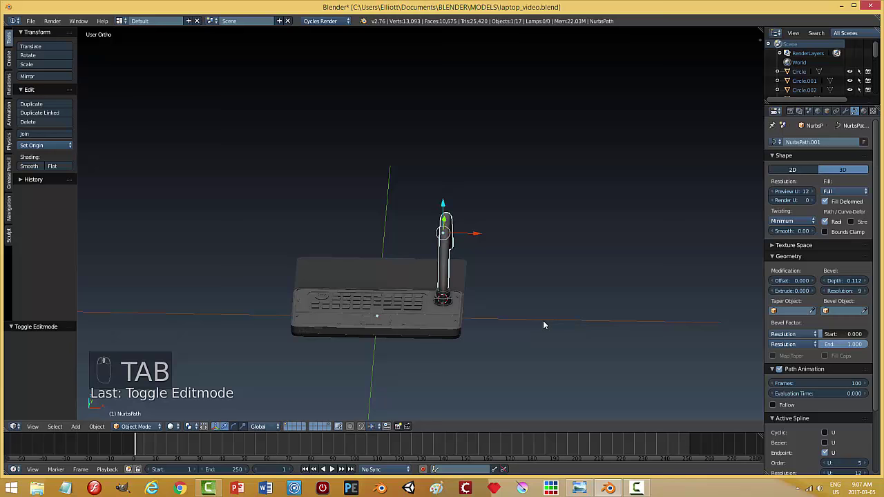
{"action": "key", "text": "r"}
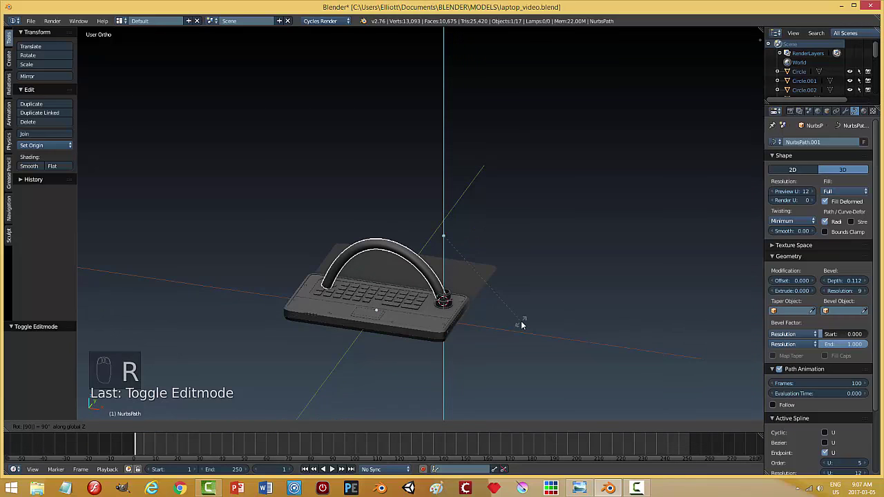
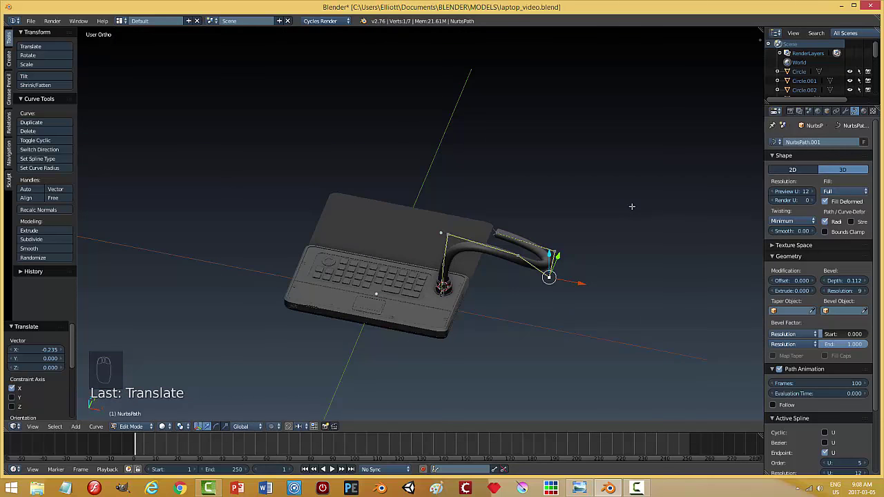
Step: In Object Mode, select the cable and move it sideways along X so it arcs from the knob
{"action": "key", "text": "Tab"}
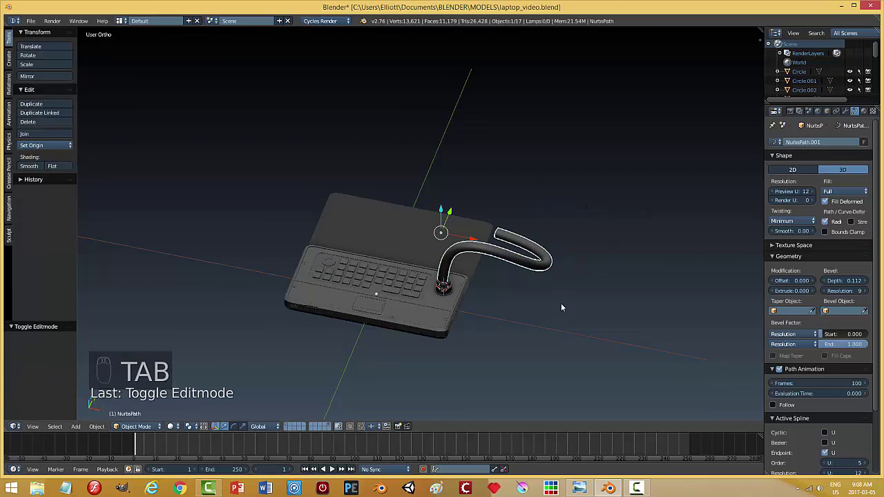
{"action": "key", "text": "a"}
{"action": "left_click", "coordinate": [523, 319]}
{"action": "middle_click", "coordinate": [519, 321]}
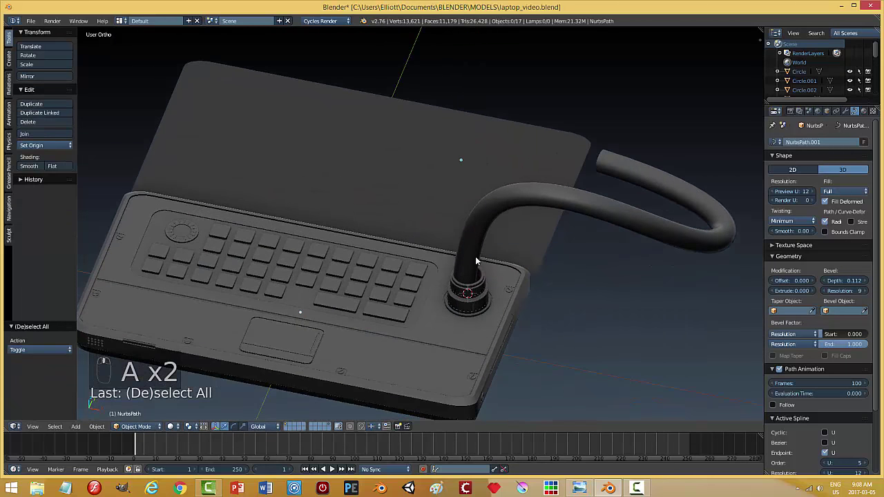
{"action": "left_click", "coordinate": [495, 171]}
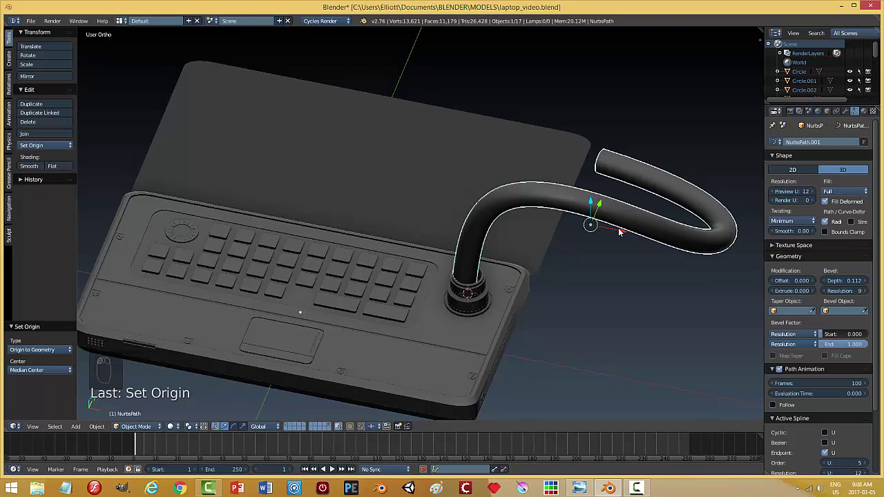
{"action": "left_click_drag", "start_coordinate": [577, 288], "coordinate": [592, 336]}
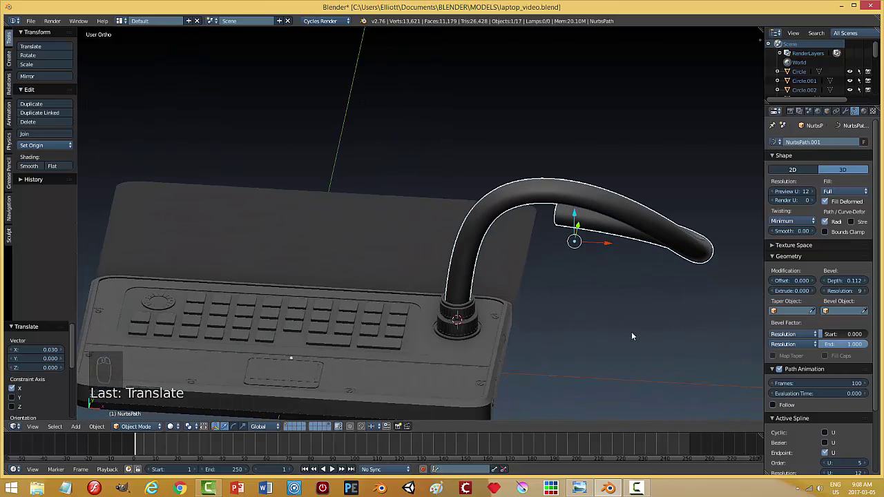
{"action": "key", "text": "a"}
Step: Raise the cable's Bevel Depth to 0.114 and save the file with Ctrl+S
{"action": "left_click_drag", "start_coordinate": [592, 329], "coordinate": [630, 323]}
{"action": "middle_click", "coordinate": [601, 331]}
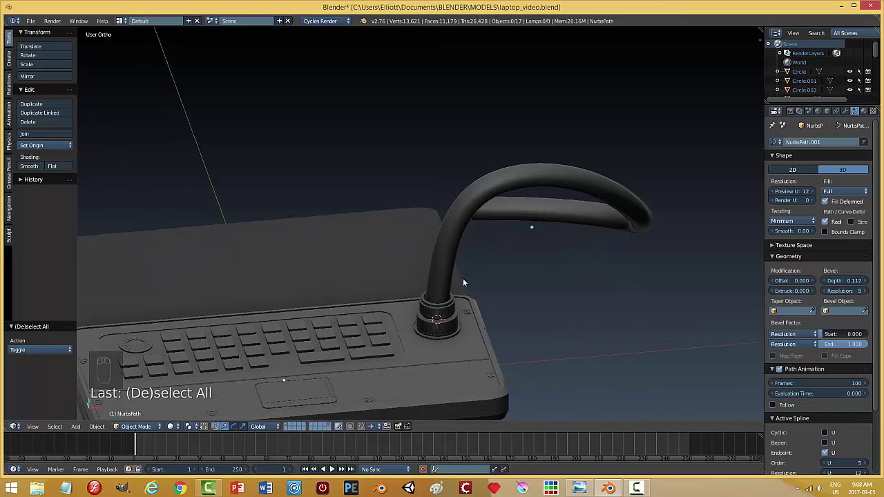
{"action": "left_click_drag", "start_coordinate": [451, 275], "coordinate": [551, 367]}
{"action": "key", "text": "a"}
{"action": "left_click_drag", "start_coordinate": [551, 367], "coordinate": [552, 380]}
{"action": "key", "text": "ctrl+s"}
{"action": "middle_click", "coordinate": [600, 346]}
{"action": "middle_click", "coordinate": [577, 306]}
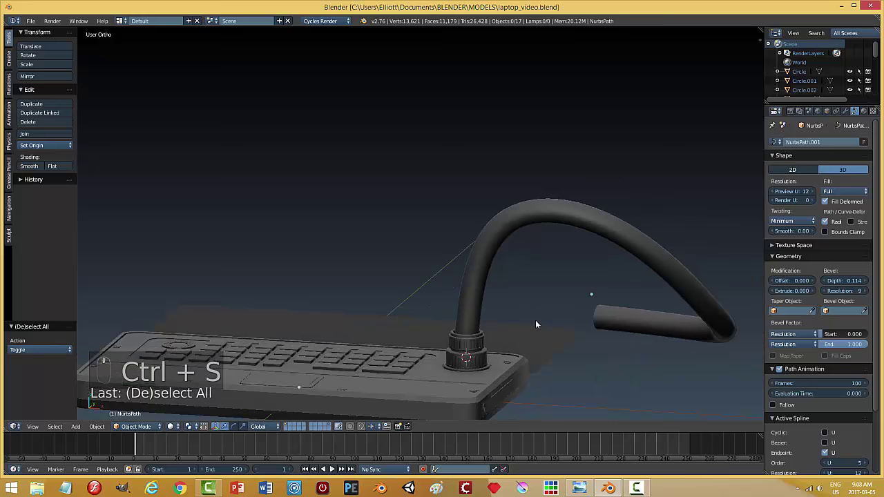
{"action": "middle_click", "coordinate": [516, 257]}
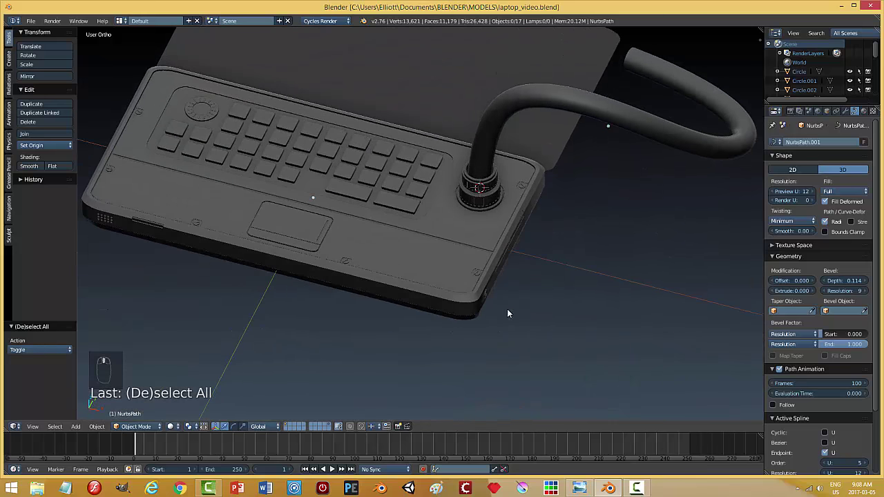
Step: Orbit the view over the keyboard and around the laptop toward the knob
{"action": "left_click_drag", "start_coordinate": [542, 298], "coordinate": [557, 265]}
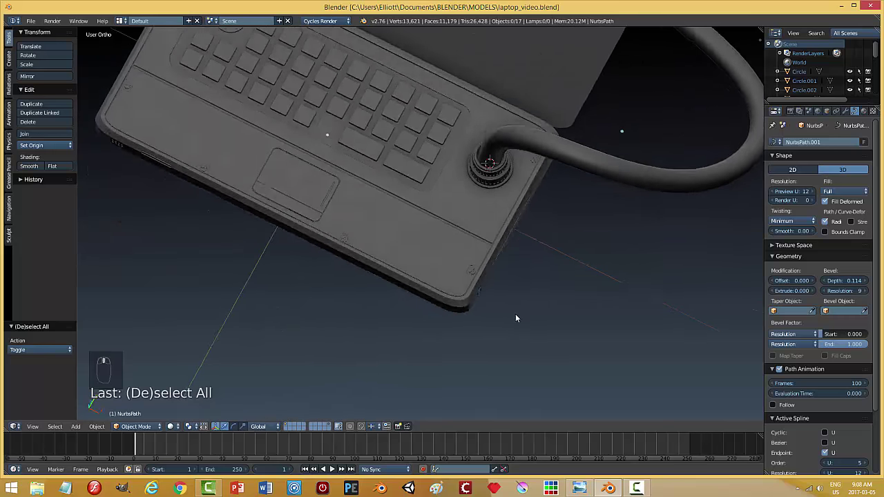
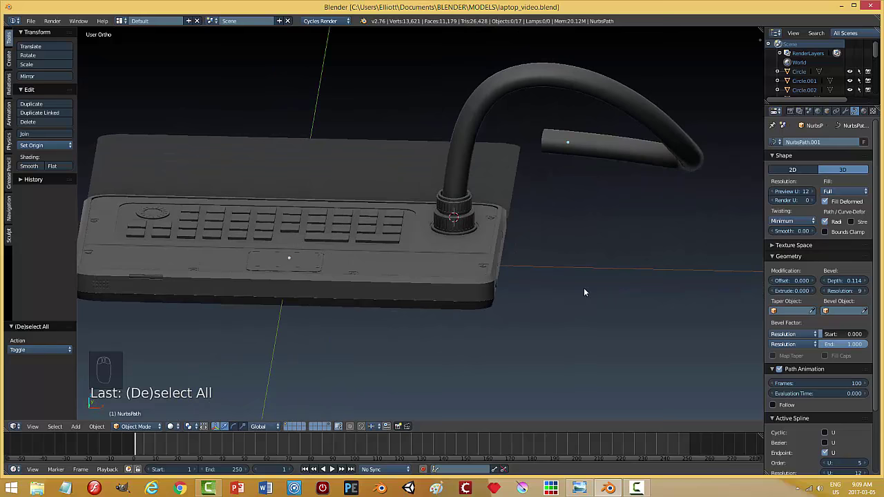
{"action": "left_click_drag", "start_coordinate": [569, 304], "coordinate": [466, 244]}
{"action": "left_click_drag", "start_coordinate": [465, 245], "coordinate": [591, 272]}
Step: Add a Bezier circle, shrink it to a small ring and move it beside the knob's base
{"action": "key", "text": "shift+a"}
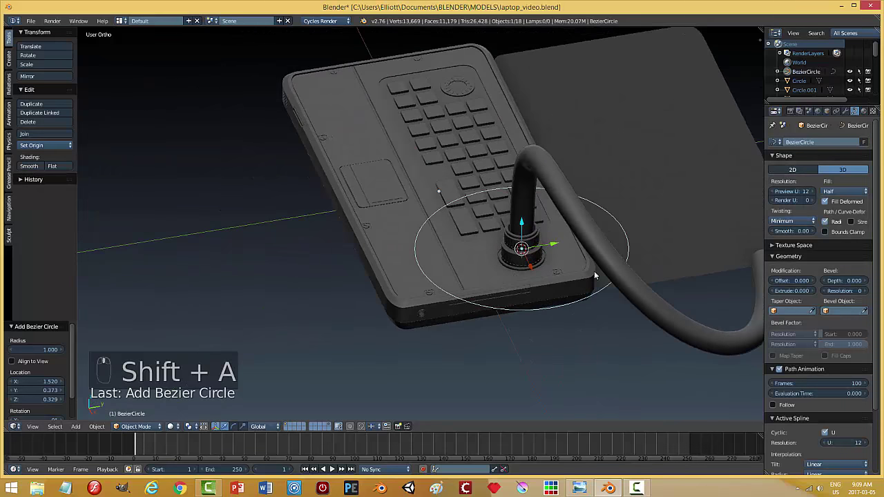
{"action": "key", "text": "s"}
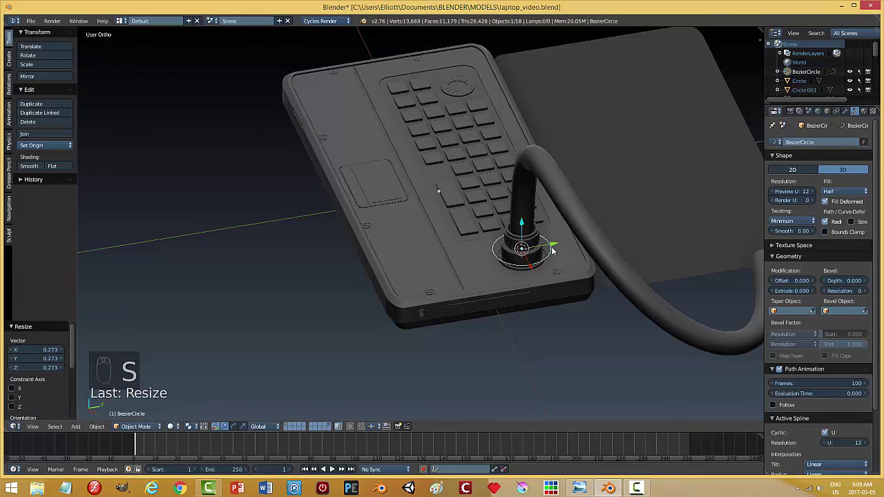
{"action": "key", "text": "s"}
{"action": "left_click", "coordinate": [521, 265]}
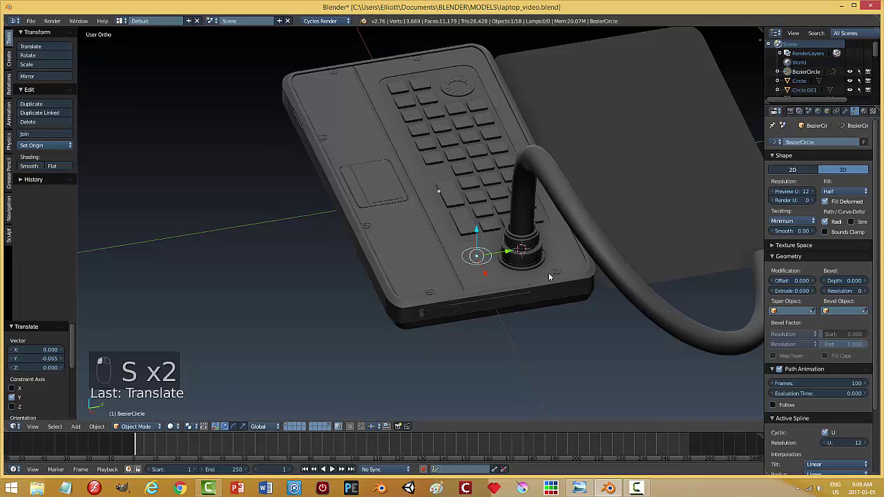
{"action": "key", "text": "s"}
{"action": "left_click", "coordinate": [541, 275]}
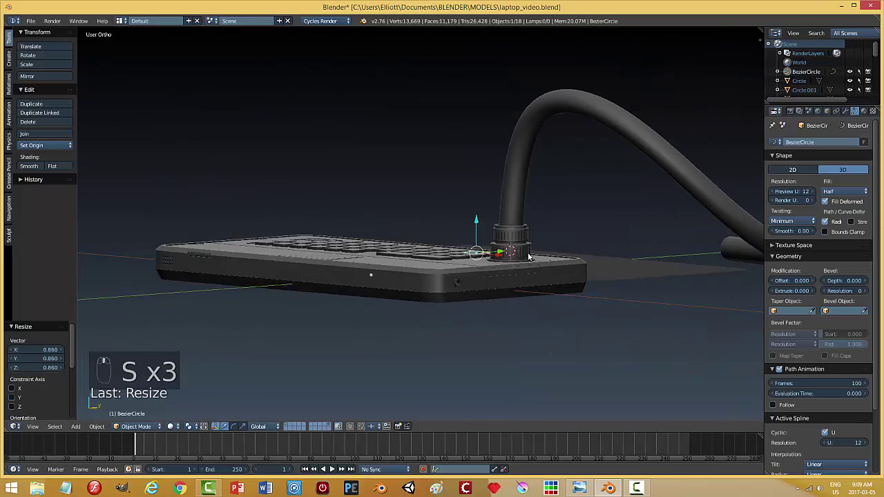
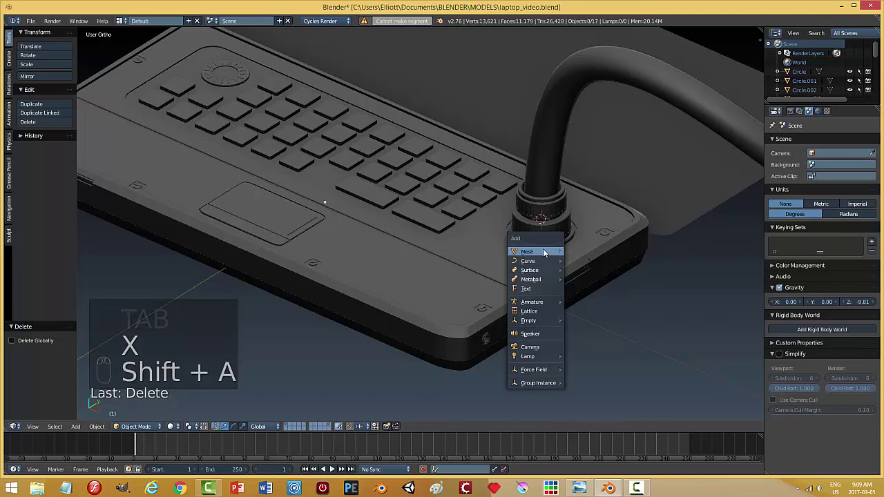
Step: Shrink the circle beside the knob further and enter Edit Mode on its geometry
{"action": "key", "text": "s"}
{"action": "left_click_drag", "start_coordinate": [564, 207], "coordinate": [588, 273]}
{"action": "key", "text": "s"}
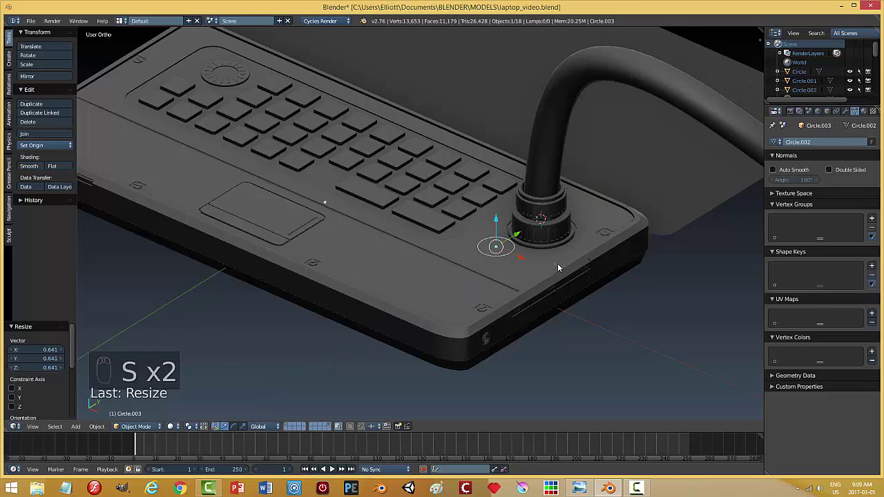
{"action": "key", "text": "Tab"}
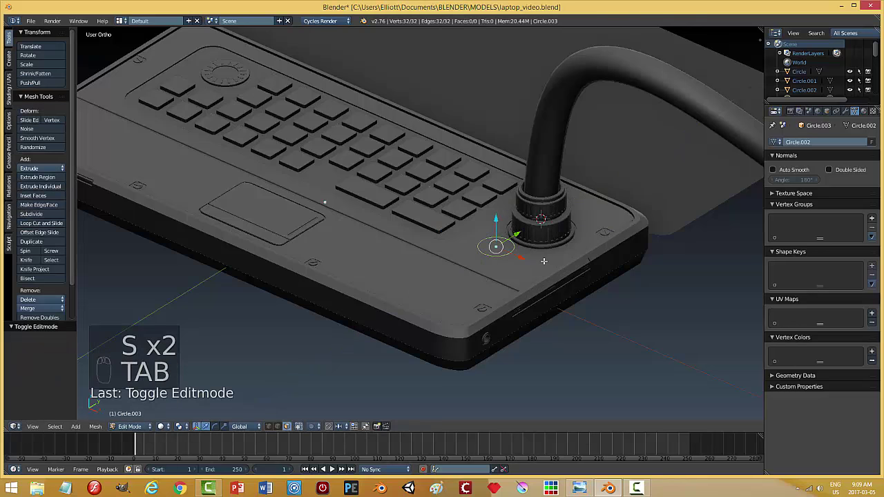
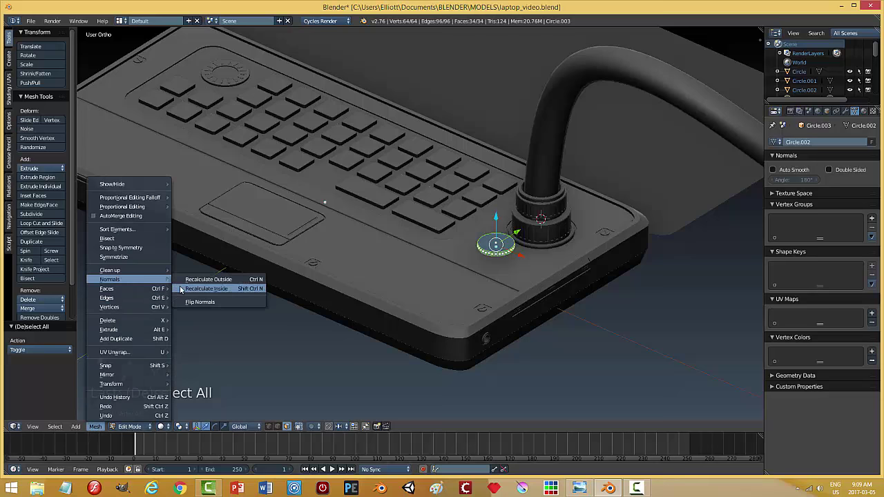
{"action": "key", "text": "a"}
{"action": "key", "text": "Tab"}
{"action": "left_click_drag", "start_coordinate": [499, 224], "coordinate": [501, 238]}
{"action": "middle_click", "coordinate": [546, 281]}
{"action": "left_click_drag", "start_coordinate": [494, 178], "coordinate": [569, 255]}
{"action": "left_click_drag", "start_coordinate": [570, 255], "coordinate": [656, 237]}
{"action": "key", "text": "s"}
{"action": "left_click_drag", "start_coordinate": [578, 242], "coordinate": [525, 259]}
{"action": "left_click_drag", "start_coordinate": [525, 259], "coordinate": [539, 264]}
{"action": "left_click_drag", "start_coordinate": [539, 264], "coordinate": [452, 310]}
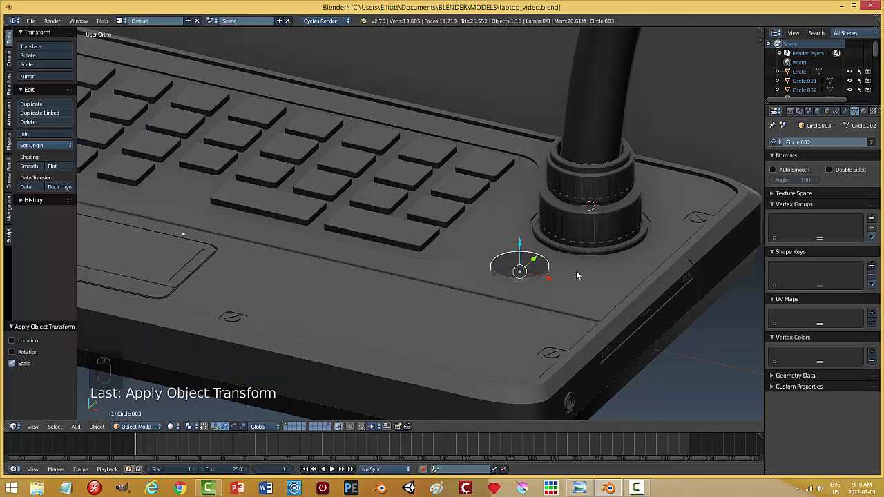
Step: Recalculate the disc's normals, then lower it along Z into the laptop surface
{"action": "key", "text": "Tab"}
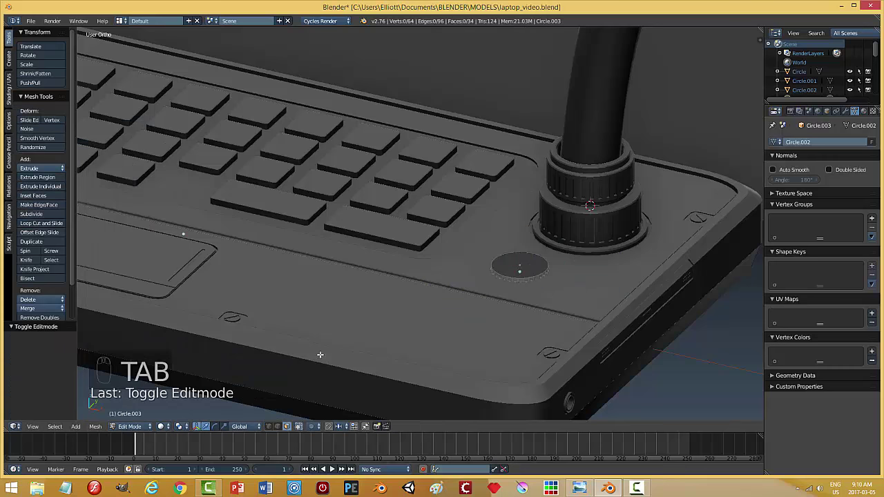
{"action": "key", "text": "s"}
{"action": "key", "text": "a"}
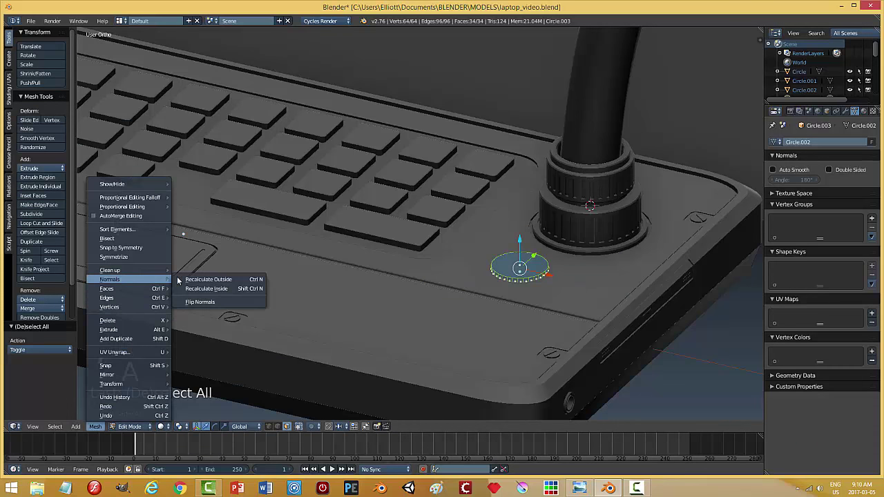
{"action": "key", "text": "a"}
{"action": "key", "text": "Tab"}
{"action": "left_click_drag", "start_coordinate": [523, 246], "coordinate": [598, 301]}
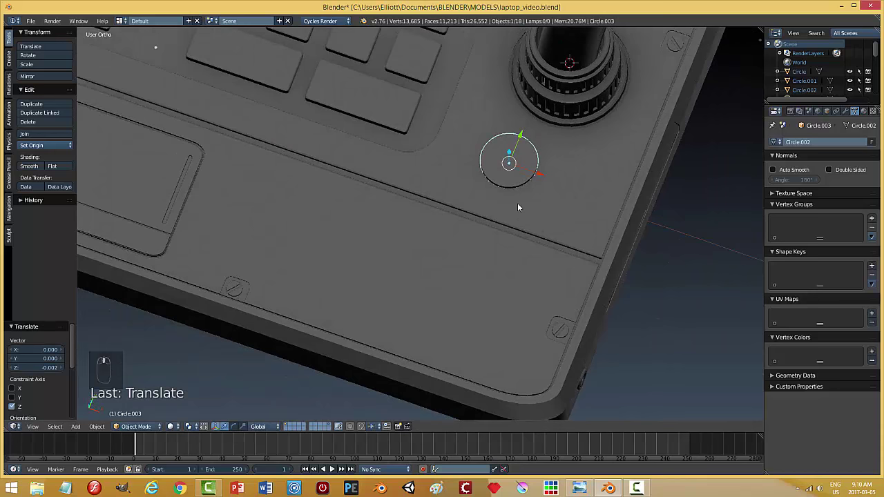
{"action": "middle_click", "coordinate": [541, 177]}
{"action": "left_click", "coordinate": [536, 175]}
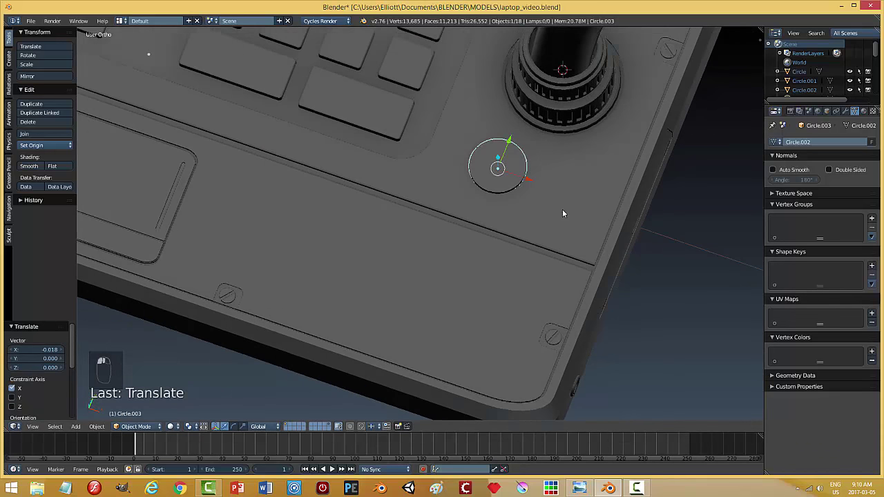
Step: Duplicate the disc, place the smaller copy to its right and join the two discs
{"action": "key", "text": "shift+d"}
{"action": "left_click_drag", "start_coordinate": [527, 199], "coordinate": [584, 159]}
{"action": "left_click", "coordinate": [634, 178]}
{"action": "key", "text": "s"}
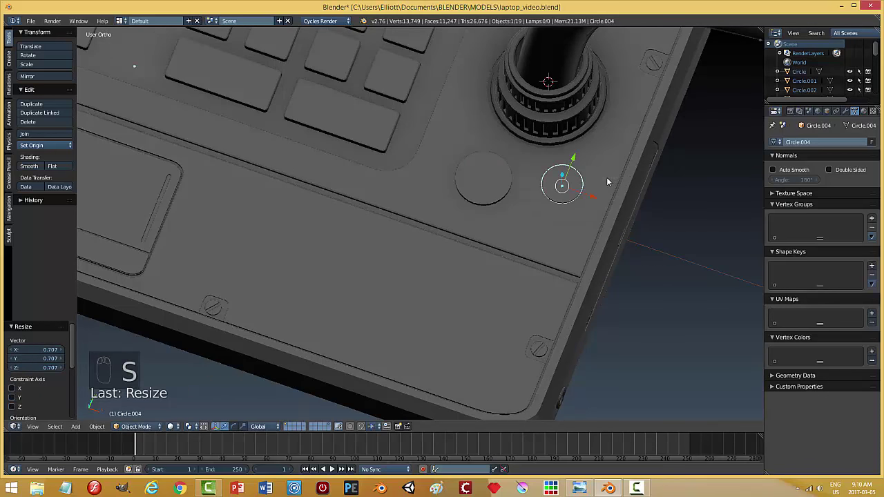
{"action": "left_click_drag", "start_coordinate": [616, 200], "coordinate": [588, 303]}
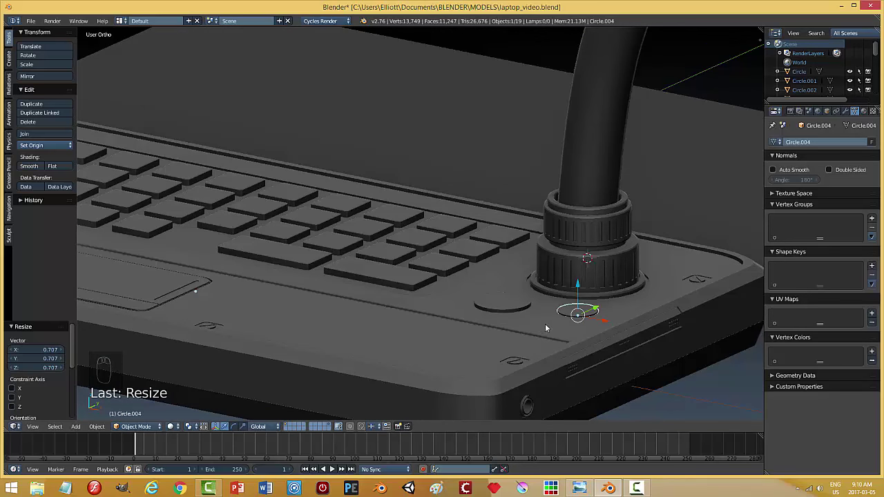
{"action": "left_click_drag", "start_coordinate": [515, 306], "coordinate": [574, 320]}
{"action": "key", "text": "ctrl+j"}
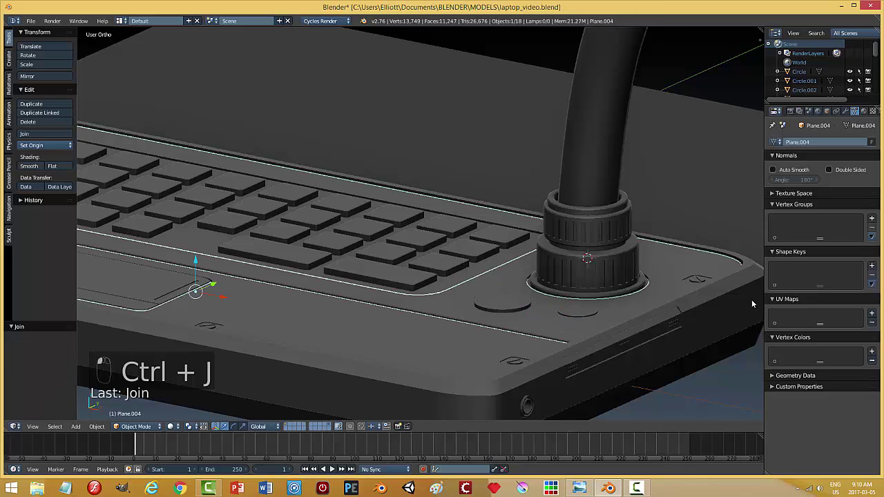
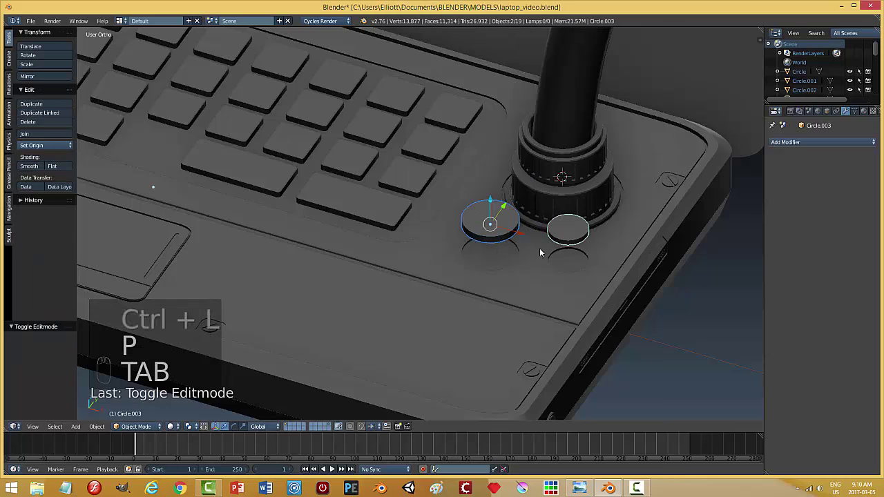
Step: Lower both separate discs onto the laptop surface and shrink the second disc
{"action": "left_click_drag", "start_coordinate": [493, 206], "coordinate": [495, 236]}
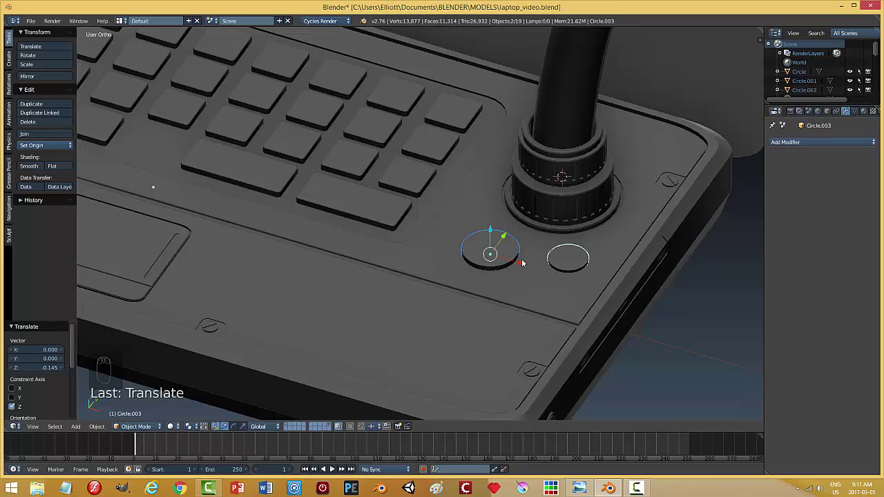
{"action": "left_click_drag", "start_coordinate": [510, 250], "coordinate": [565, 281]}
{"action": "key", "text": "s"}
{"action": "left_click_drag", "start_coordinate": [530, 279], "coordinate": [549, 302]}
{"action": "key", "text": "Tab"}
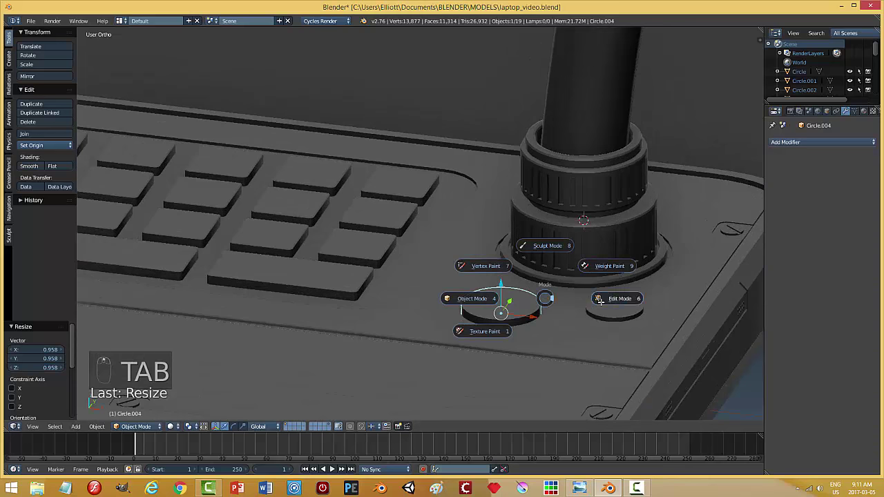
Step: Inset the second disc's top face twice to form a sunken centre with a raised rim
{"action": "key", "text": "ctrl+b"}
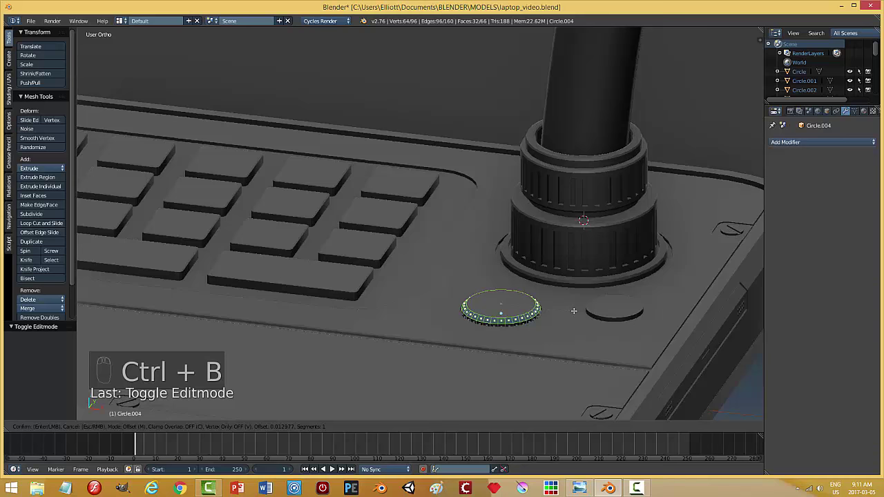
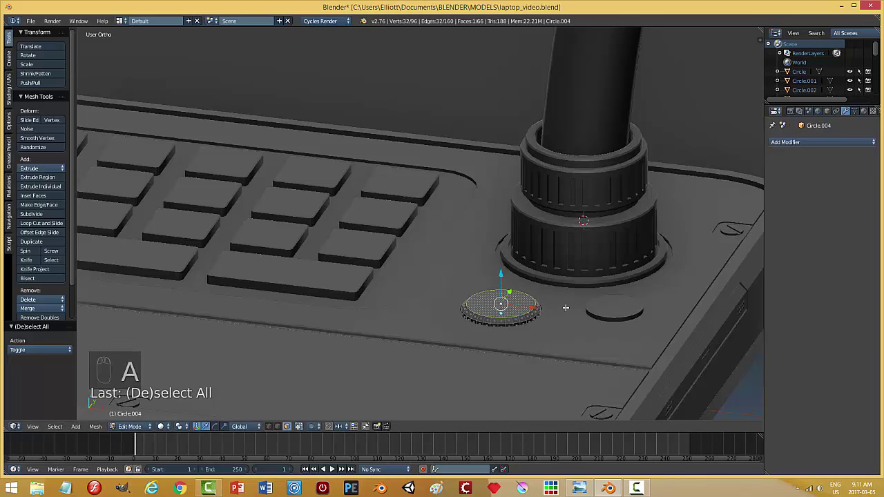
{"action": "key", "text": "i"}
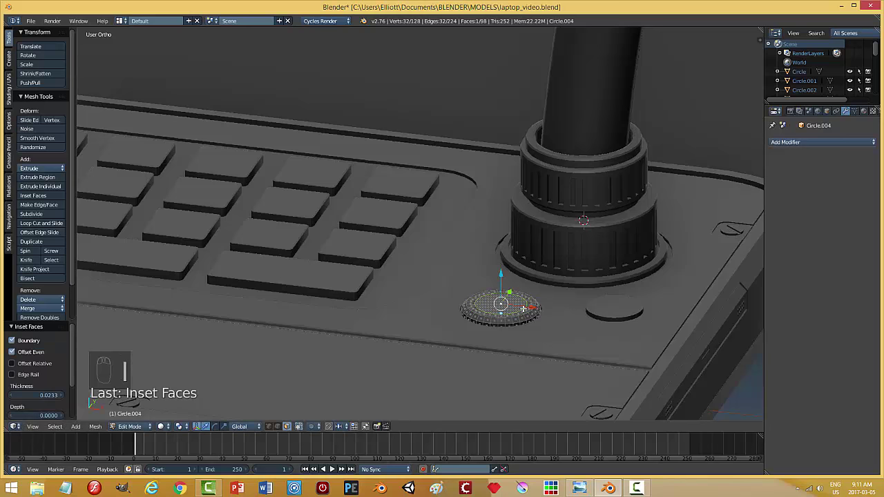
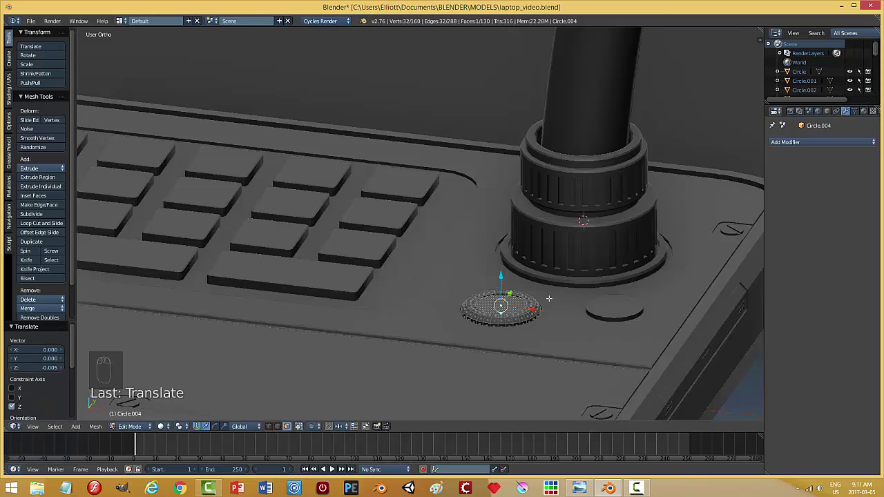
{"action": "key", "text": "i"}
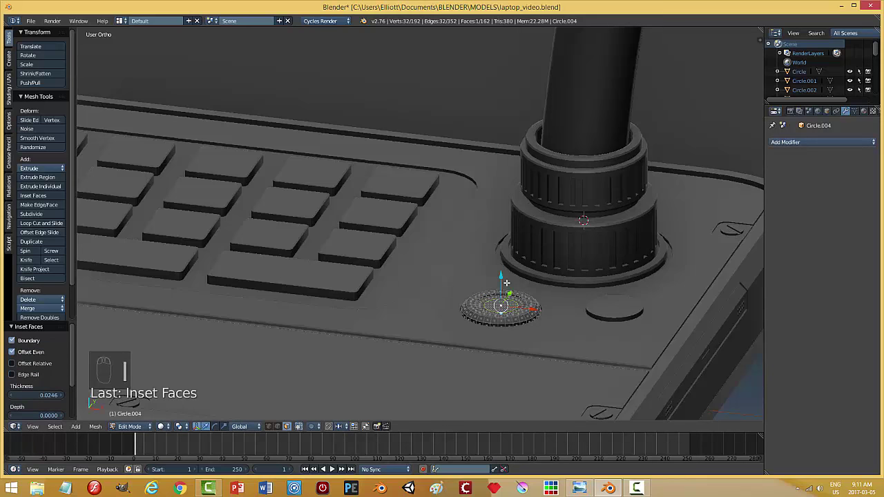
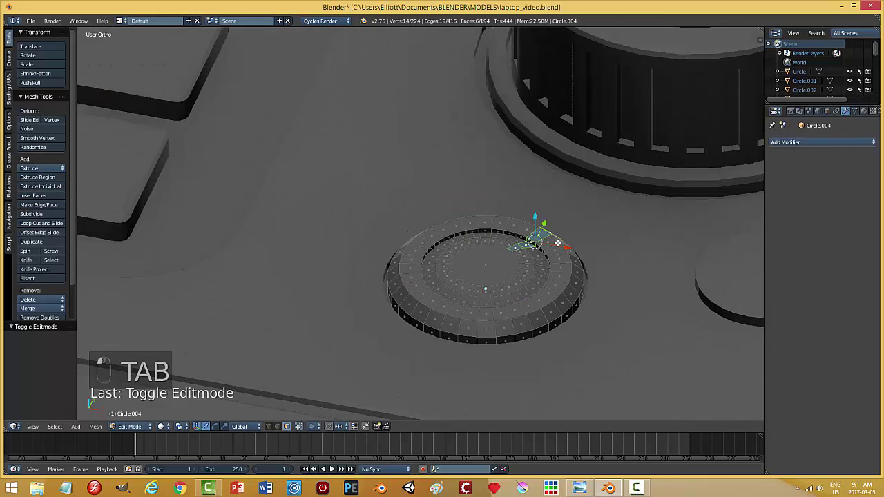
{"action": "key", "text": "a"}
Step: Bevel the inner ring of edges around the recess and return to Object Mode
{"action": "key", "text": "ctrl+Tab"}
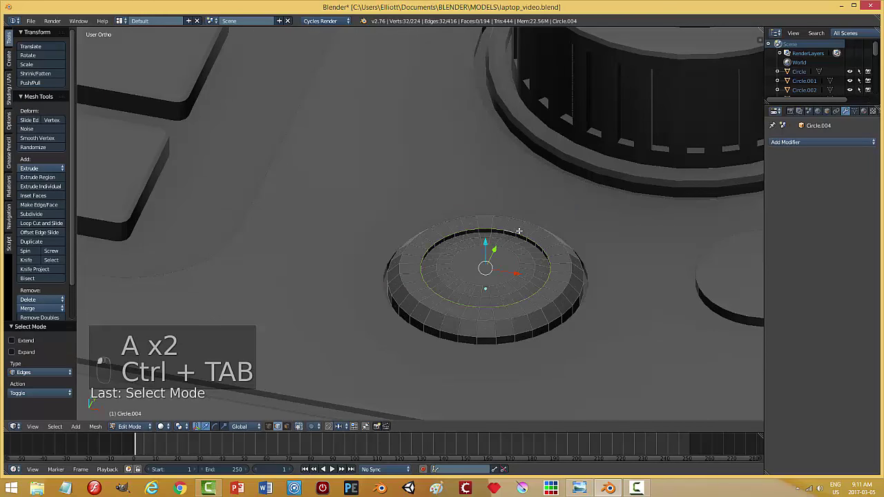
{"action": "key", "text": "ctrl+b"}
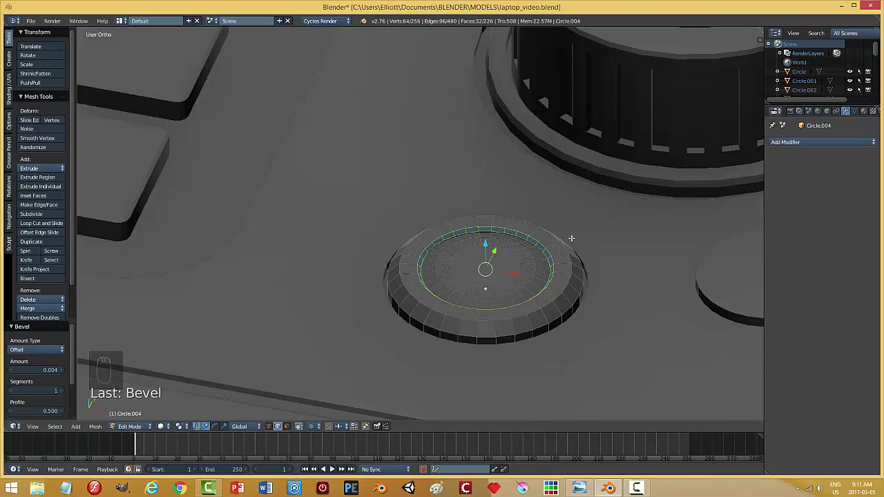
{"action": "key", "text": "a"}
{"action": "key", "text": "Tab"}
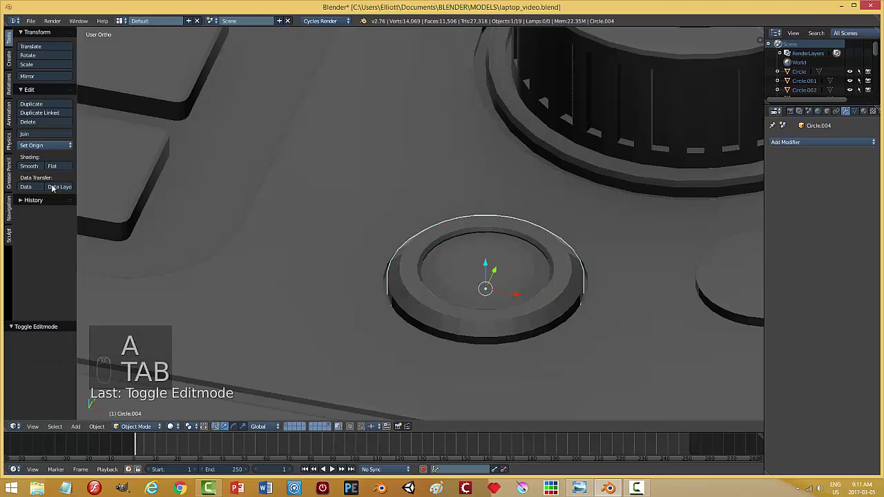
Step: Duplicate the finished button and move the copy sideways over the plain disc
{"action": "left_click_drag", "start_coordinate": [33, 170], "coordinate": [468, 351]}
{"action": "left_click_drag", "start_coordinate": [467, 345], "coordinate": [523, 349]}
{"action": "key", "text": "a"}
{"action": "middle_click", "coordinate": [561, 340]}
{"action": "left_click_drag", "start_coordinate": [562, 242], "coordinate": [493, 222]}
{"action": "key", "text": "x"}
{"action": "key", "text": "shift+d"}
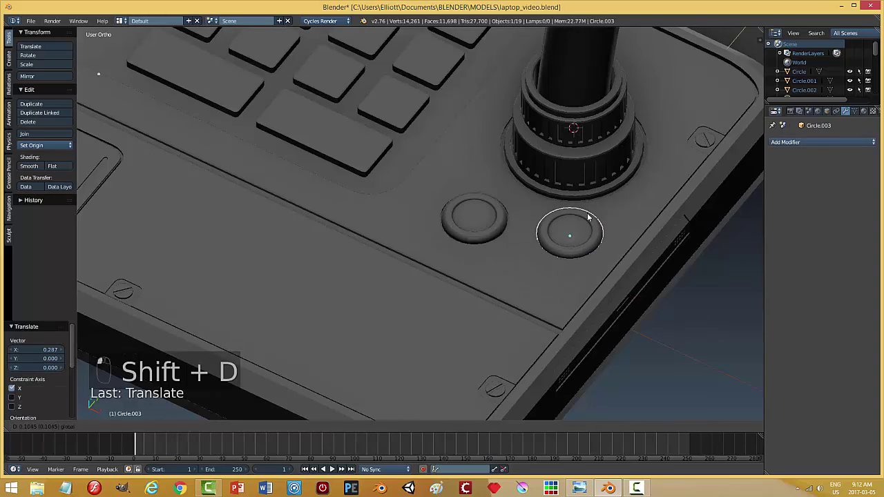
{"action": "key", "text": "KP_7"}
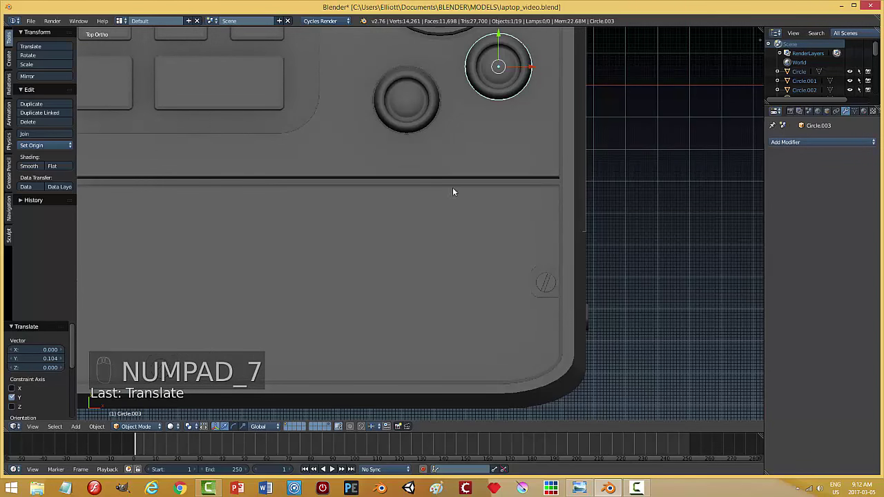
Step: Resize the copied button to match the old disc and line it up in place
{"action": "key", "text": "s"}
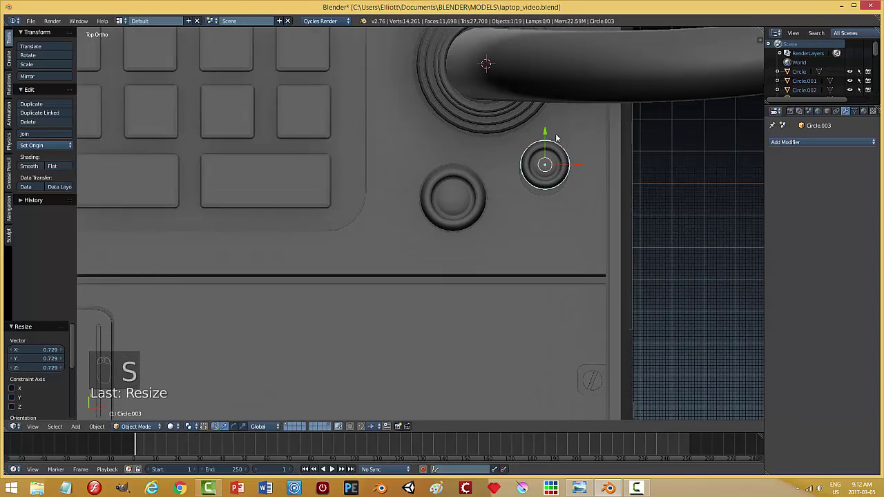
{"action": "left_click_drag", "start_coordinate": [550, 139], "coordinate": [650, 216]}
{"action": "key", "text": "s"}
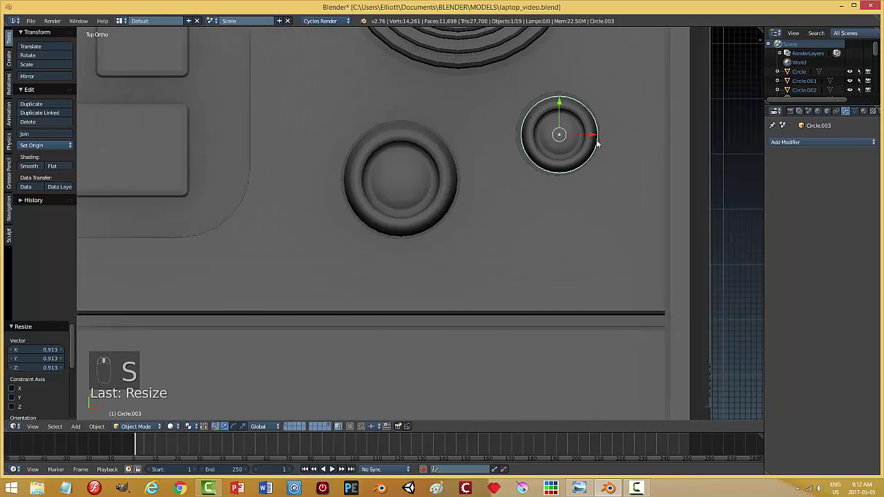
{"action": "left_click_drag", "start_coordinate": [594, 135], "coordinate": [594, 138]}
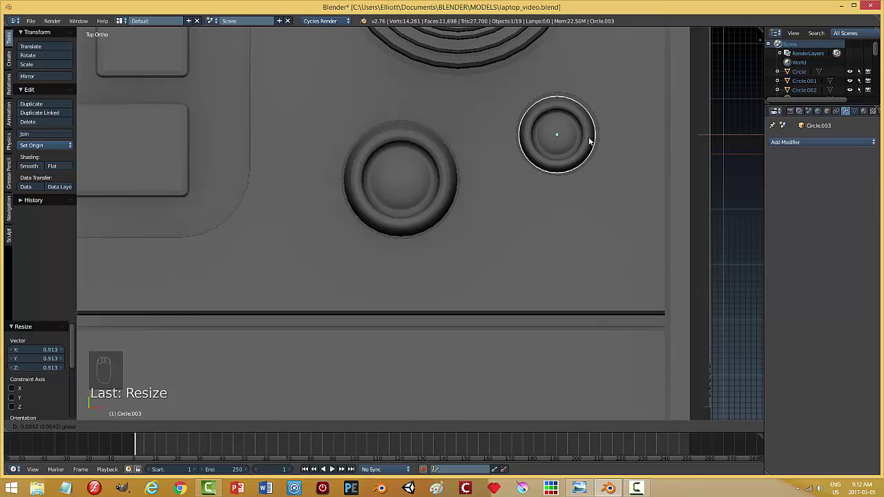
{"action": "key", "text": "s"}
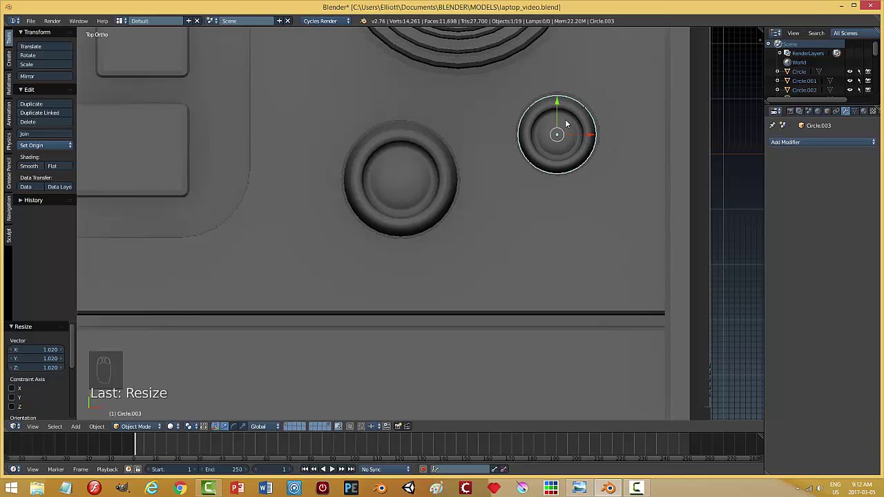
{"action": "left_click_drag", "start_coordinate": [596, 135], "coordinate": [604, 198]}
{"action": "left_click_drag", "start_coordinate": [602, 197], "coordinate": [516, 262]}
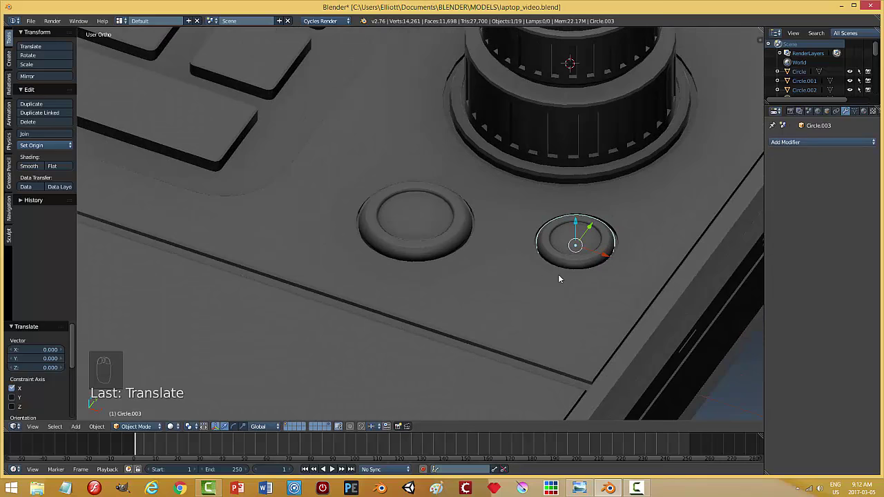
{"action": "key", "text": "s"}
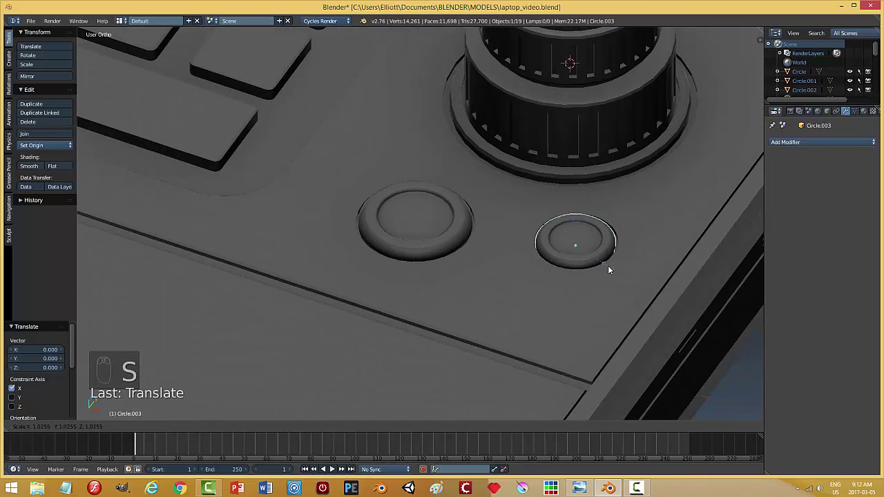
{"action": "left_click_drag", "start_coordinate": [593, 229], "coordinate": [571, 304]}
Step: Flatten both buttons vertically and enlarge the left button's ring
{"action": "key", "text": "a"}
{"action": "left_click_drag", "start_coordinate": [462, 282], "coordinate": [524, 310]}
{"action": "key", "text": "s"}
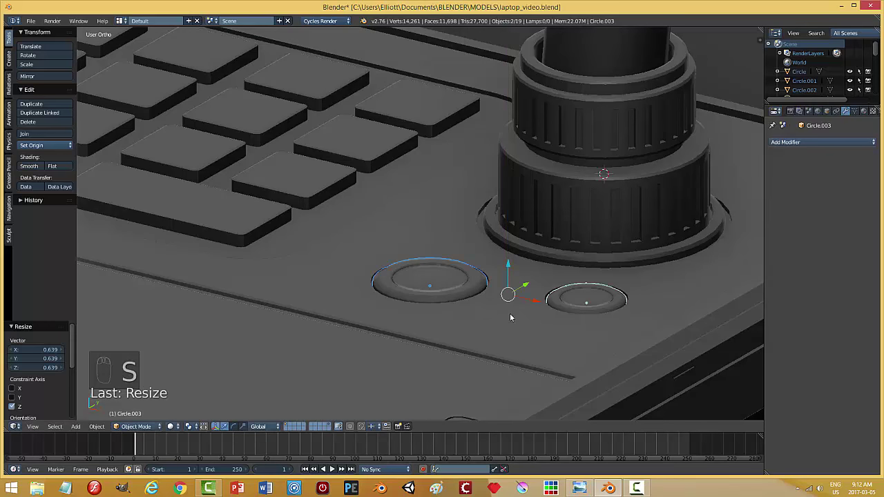
{"action": "key", "text": "a"}
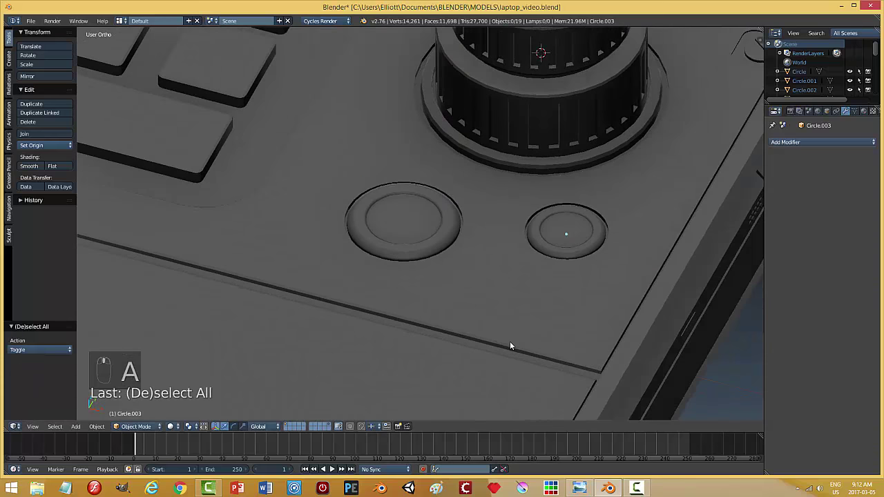
{"action": "left_click_drag", "start_coordinate": [410, 203], "coordinate": [467, 210]}
{"action": "key", "text": "s"}
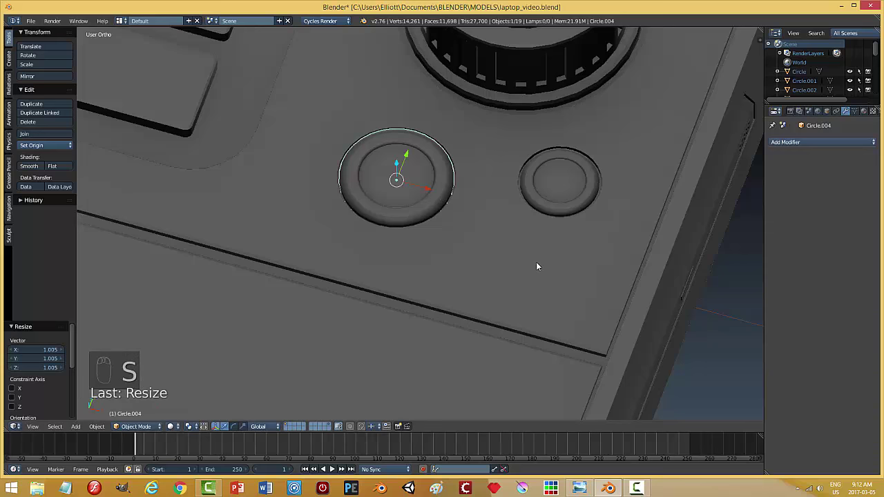
{"action": "key", "text": "a"}
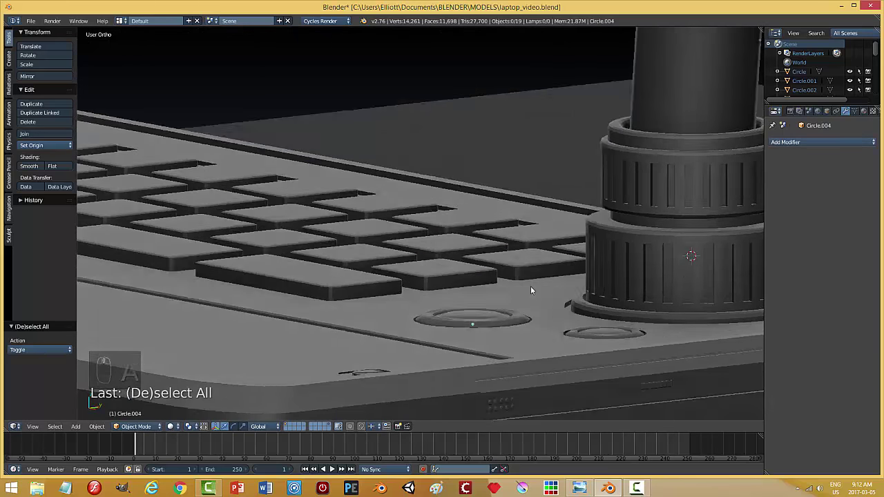
Step: Orbit out to frame the whole laptop, saving the file along the way
{"action": "left_click_drag", "start_coordinate": [556, 297], "coordinate": [420, 196]}
{"action": "left_click_drag", "start_coordinate": [420, 197], "coordinate": [452, 220]}
{"action": "key", "text": "a"}
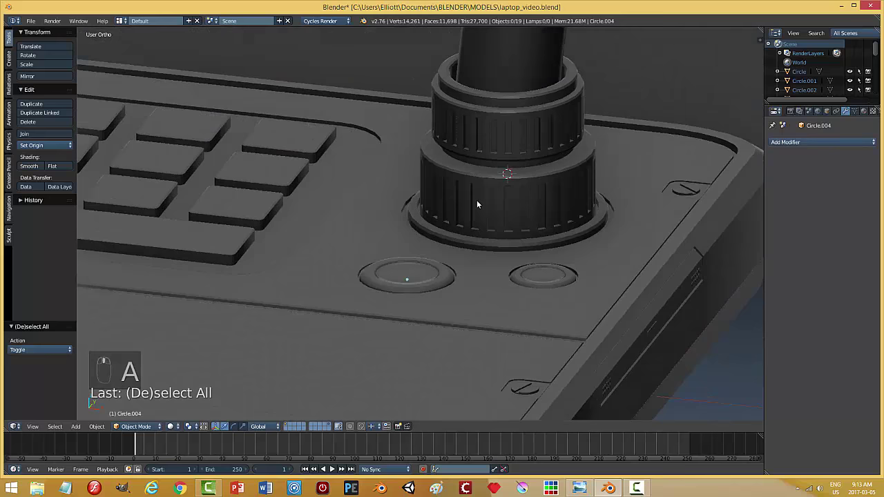
{"action": "middle_click", "coordinate": [493, 225]}
{"action": "key", "text": "ctrl+s"}
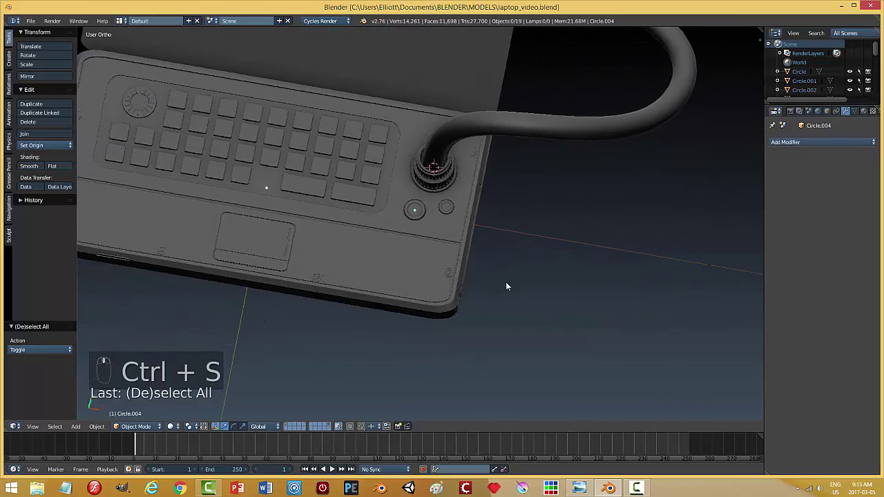
{"action": "middle_click", "coordinate": [520, 266]}
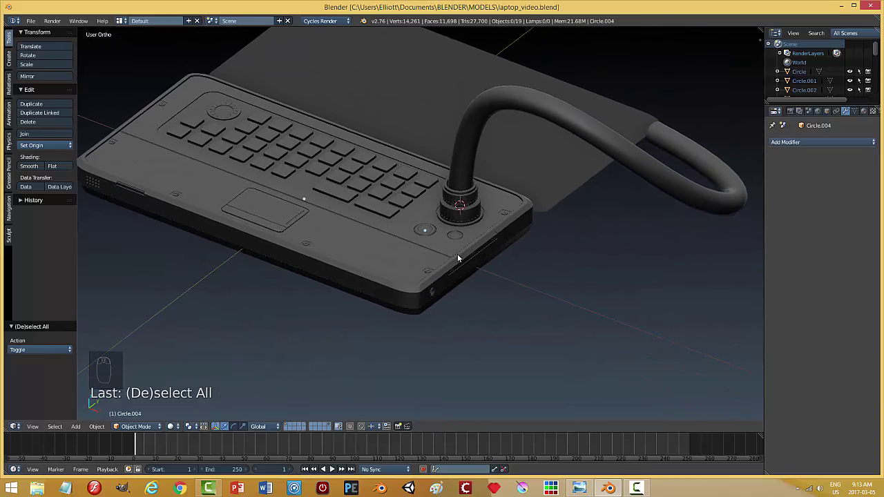
{"action": "key", "text": "ctrl+s"}
{"action": "middle_click", "coordinate": [494, 280]}
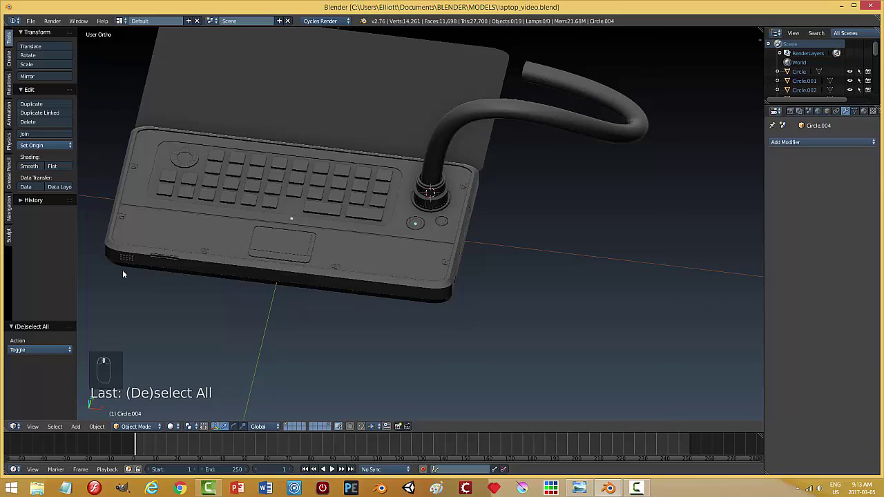
{"action": "left_click_drag", "start_coordinate": [404, 257], "coordinate": [538, 263]}
Step: Select the laptop base Plane.004 and bring up the Add menu's mesh list
{"action": "key", "text": "a"}
{"action": "left_click", "coordinate": [538, 263]}
{"action": "key", "text": "ctrl+Tab"}
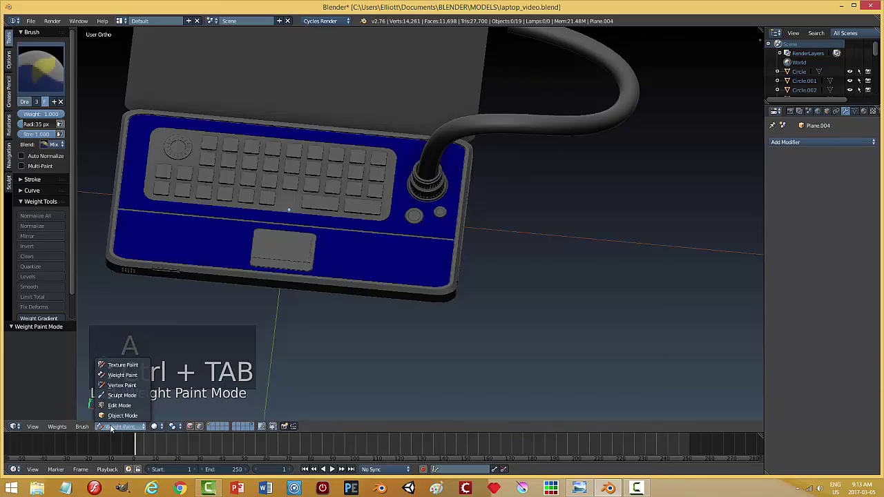
{"action": "left_click_drag", "start_coordinate": [203, 402], "coordinate": [510, 332]}
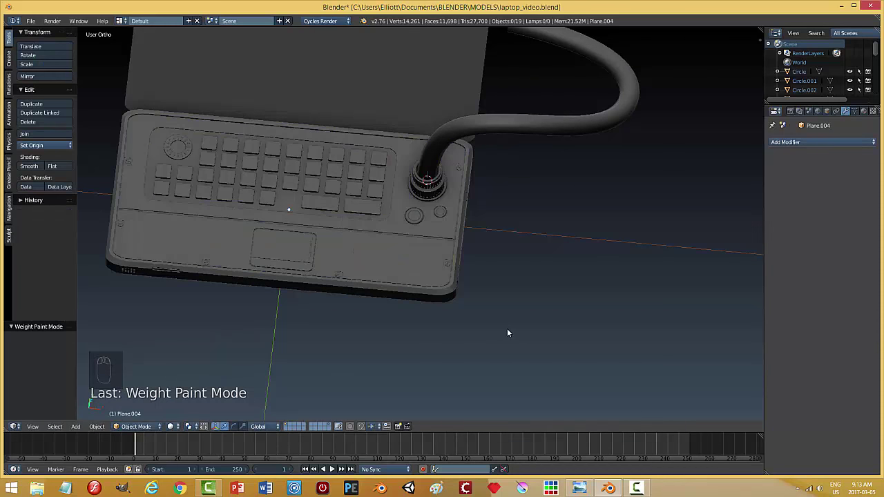
{"action": "key", "text": "shift+a"}
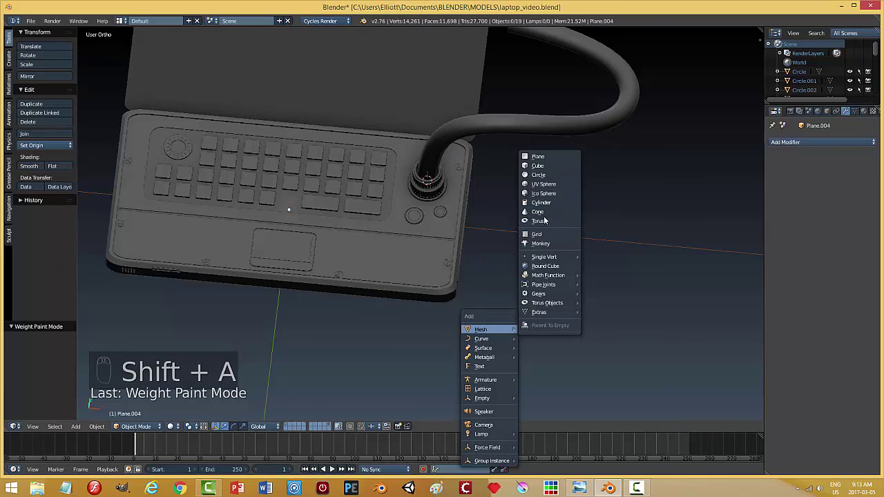
Step: Add a cylinder, shrink it small and stretch it taller along Z
{"action": "left_click_drag", "start_coordinate": [557, 286], "coordinate": [447, 225]}
{"action": "key", "text": "s"}
{"action": "left_click_drag", "start_coordinate": [520, 250], "coordinate": [420, 273]}
{"action": "key", "text": "s"}
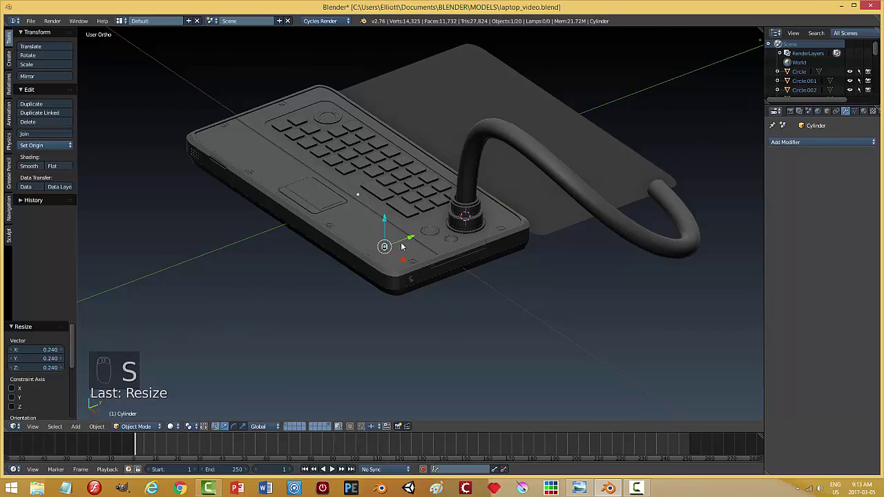
{"action": "key", "text": "s"}
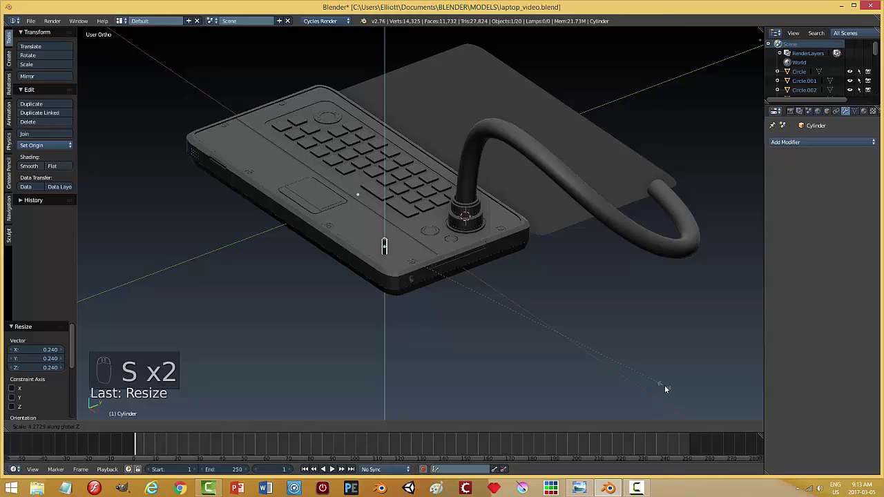
{"action": "key", "text": "KP_Decimal"}
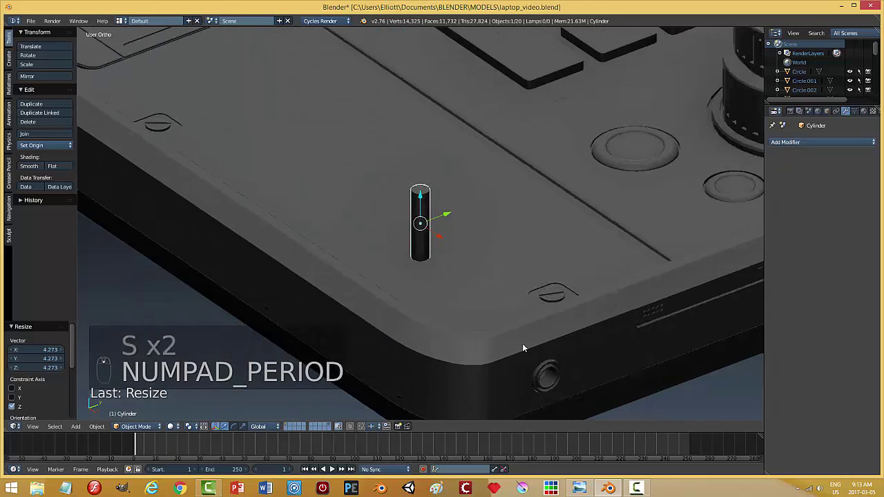
Step: Raise the cylinder onto the base surface and slide it toward the front corner
{"action": "key", "text": "s"}
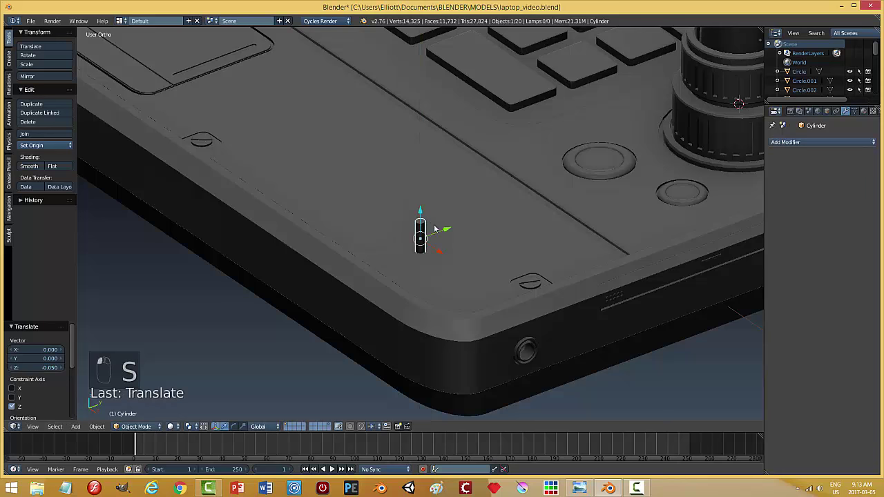
{"action": "left_click", "coordinate": [452, 234]}
{"action": "middle_click", "coordinate": [494, 303]}
{"action": "left_click_drag", "start_coordinate": [501, 312], "coordinate": [577, 234]}
{"action": "key", "text": "s"}
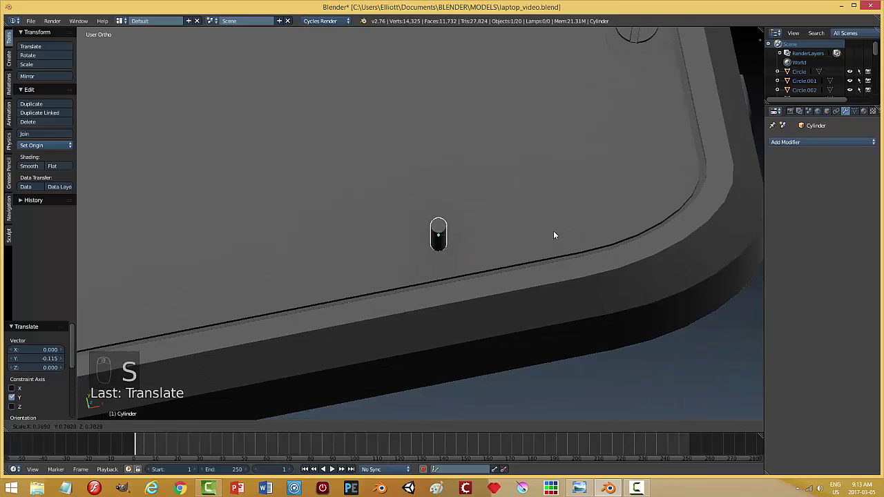
{"action": "left_click_drag", "start_coordinate": [534, 201], "coordinate": [441, 255]}
Step: Size the cylinder as a pin and add an Array modifier with count 6 and offset 1.6
{"action": "left_click_drag", "start_coordinate": [433, 208], "coordinate": [430, 222]}
{"action": "left_click_drag", "start_coordinate": [787, 144], "coordinate": [861, 227]}
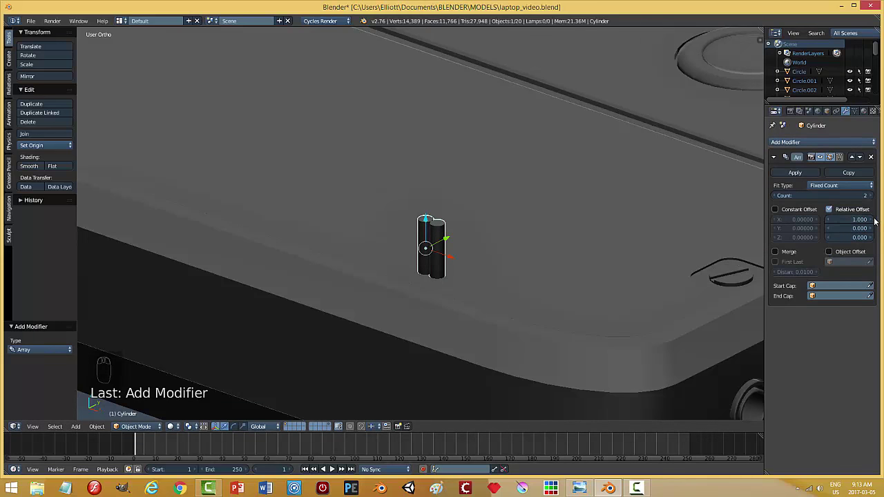
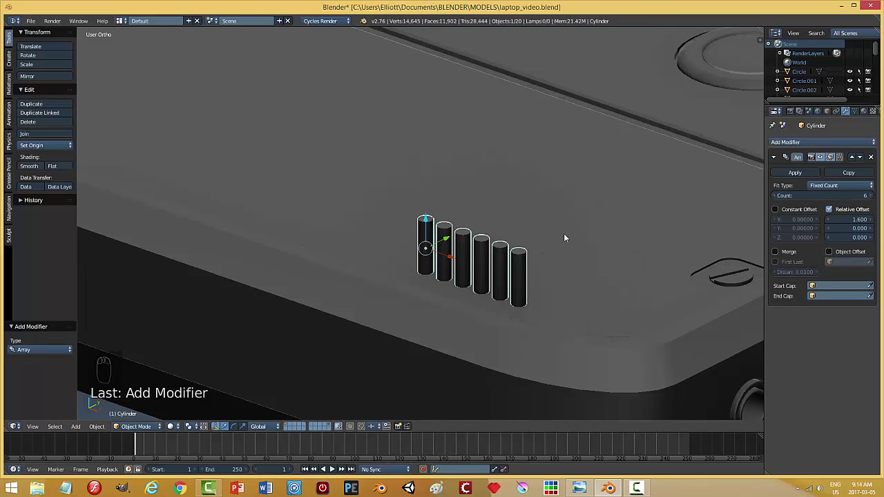
{"action": "left_click_drag", "start_coordinate": [574, 238], "coordinate": [599, 299]}
{"action": "middle_click", "coordinate": [605, 262]}
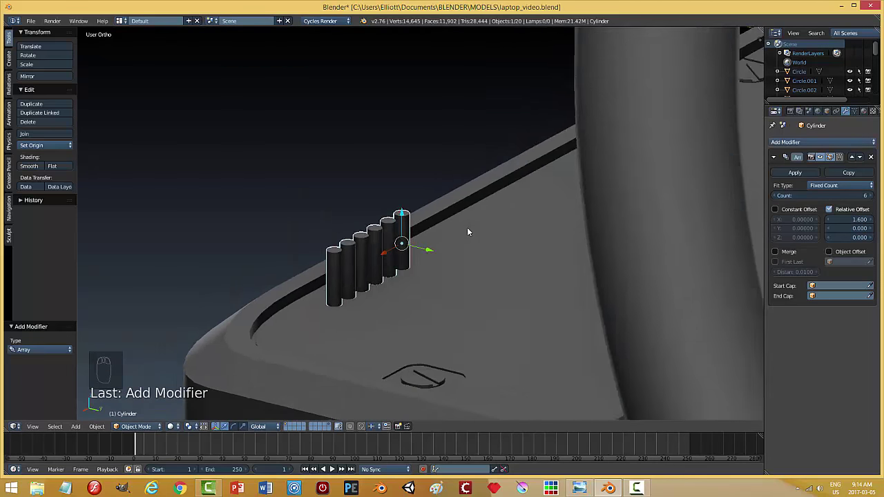
{"action": "left_click", "coordinate": [405, 214]}
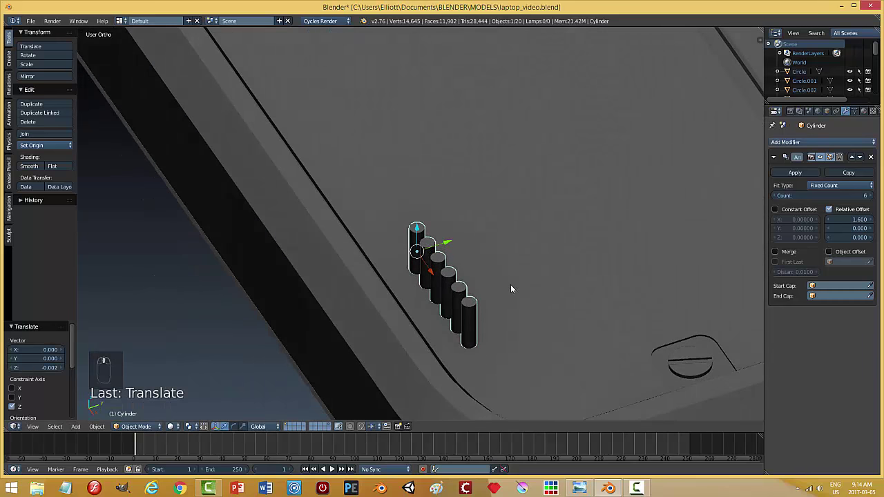
Step: Duplicate the pin row twice into a grid and select all three rows
{"action": "key", "text": "shift+d"}
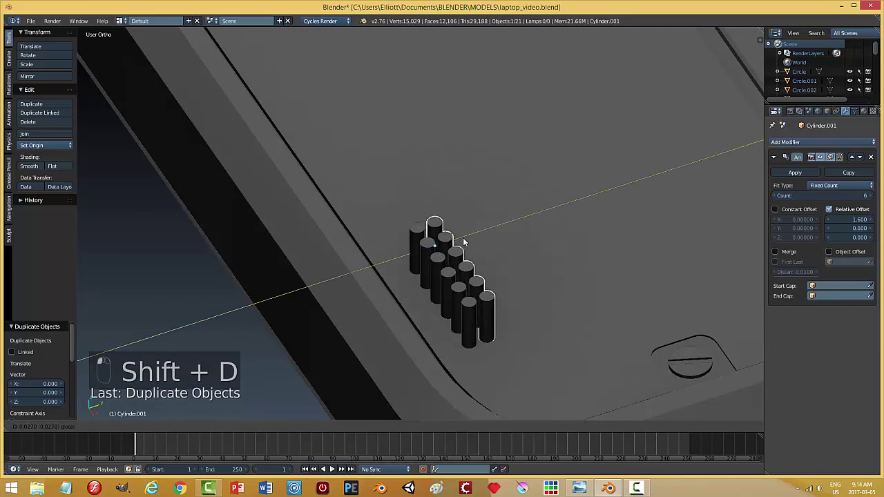
{"action": "key", "text": "shift+d"}
{"action": "left_click_drag", "start_coordinate": [474, 242], "coordinate": [497, 247]}
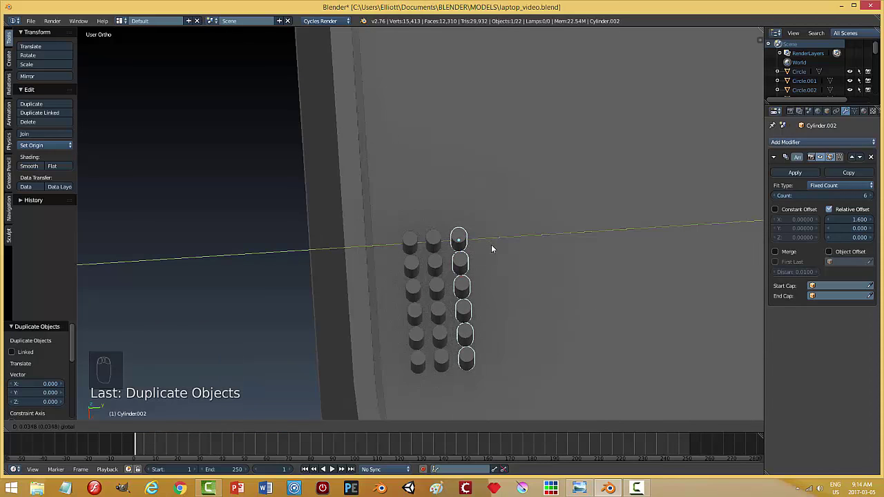
{"action": "left_click_drag", "start_coordinate": [551, 307], "coordinate": [528, 183]}
{"action": "key", "text": "a"}
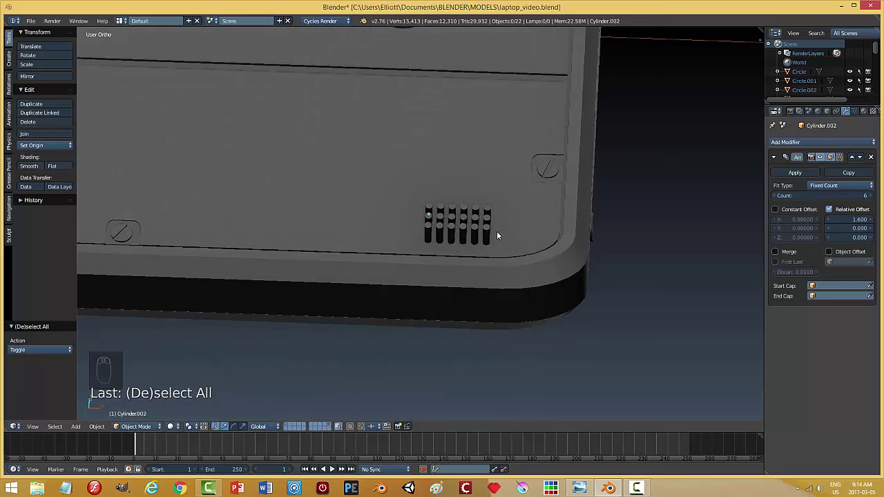
{"action": "left_click_drag", "start_coordinate": [482, 231], "coordinate": [485, 209]}
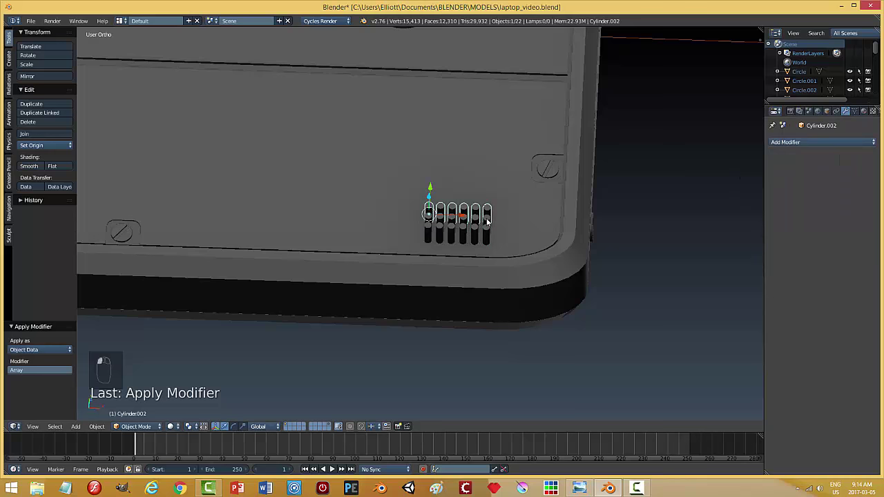
Step: Apply each row's array and join the rows into one pin-grid object
{"action": "key", "text": "ctrl+j"}
{"action": "key", "text": "a"}
{"action": "key", "text": "a"}
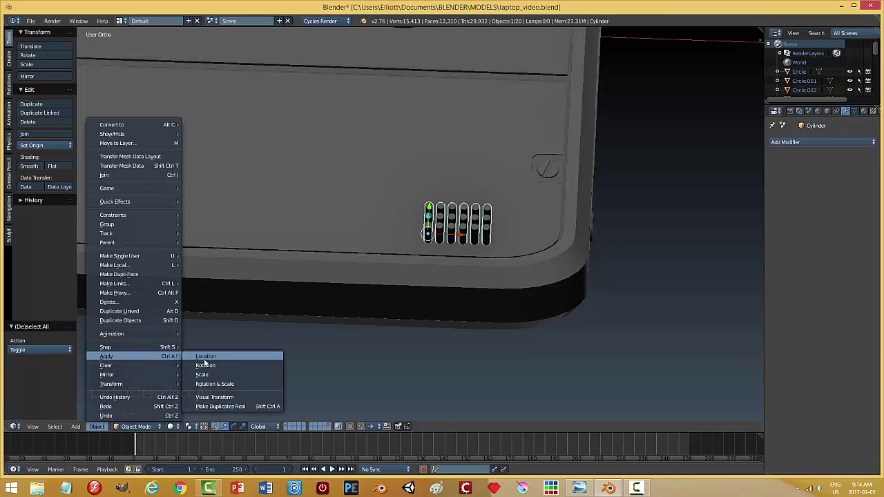
{"action": "key", "text": "Tab"}
{"action": "key", "text": "a"}
{"action": "key", "text": "a"}
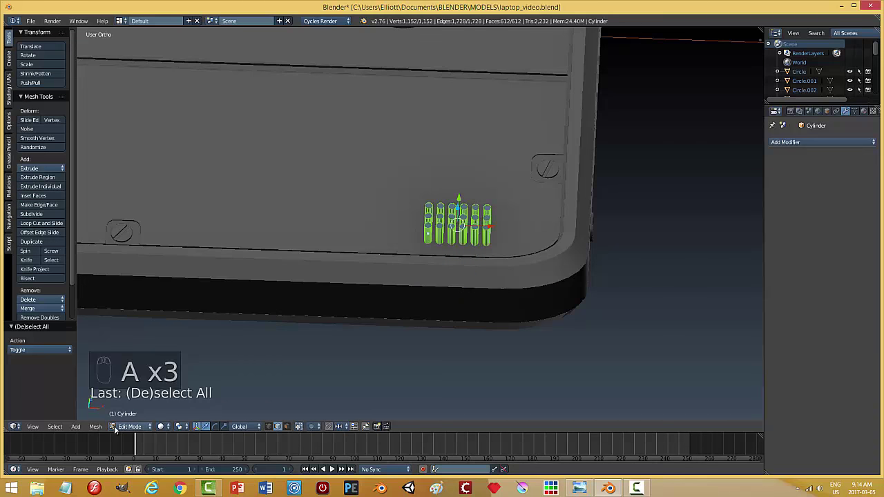
{"action": "left_click", "coordinate": [200, 283]}
{"action": "key", "text": "a"}
{"action": "key", "text": "Tab"}
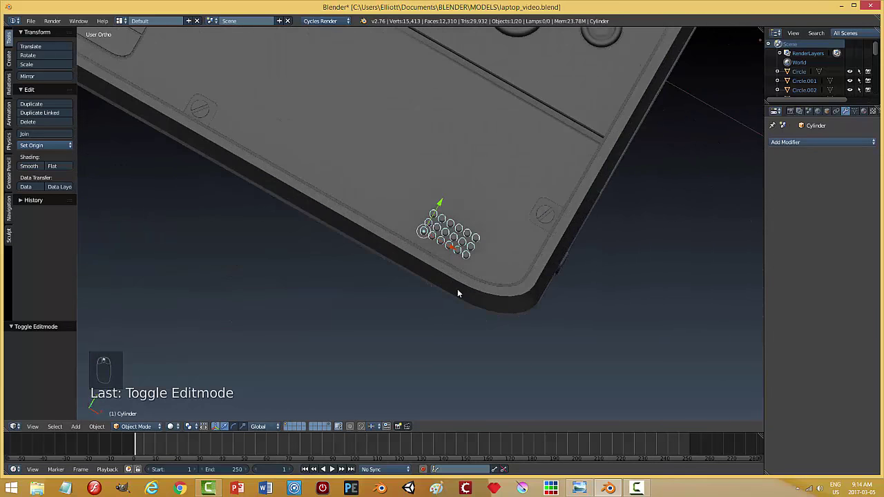
Step: Rotate the grille about Z to follow the base's front edge, then deselect
{"action": "key", "text": "r"}
{"action": "left_click_drag", "start_coordinate": [462, 292], "coordinate": [462, 291]}
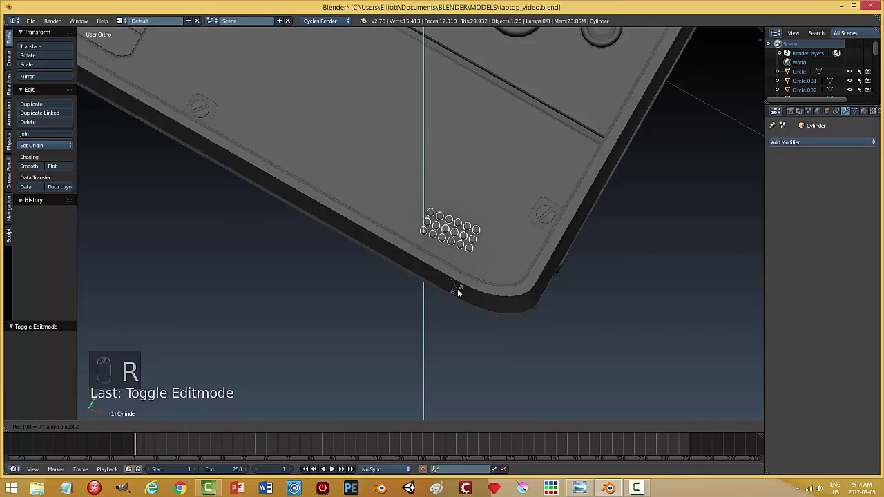
{"action": "left_click_drag", "start_coordinate": [494, 260], "coordinate": [522, 271]}
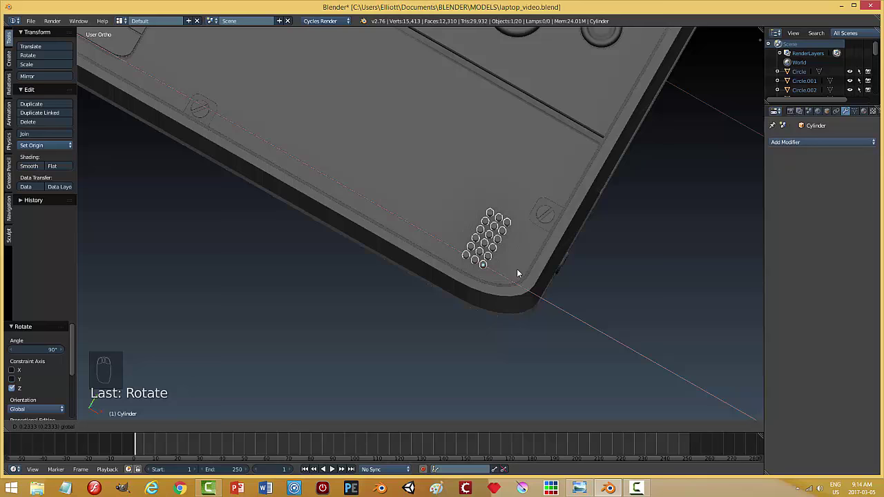
{"action": "middle_click", "coordinate": [552, 290]}
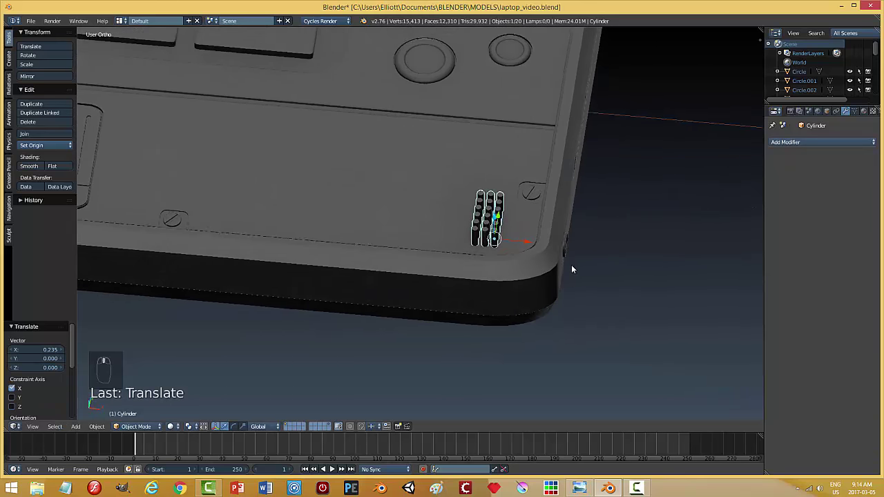
{"action": "middle_click", "coordinate": [573, 289]}
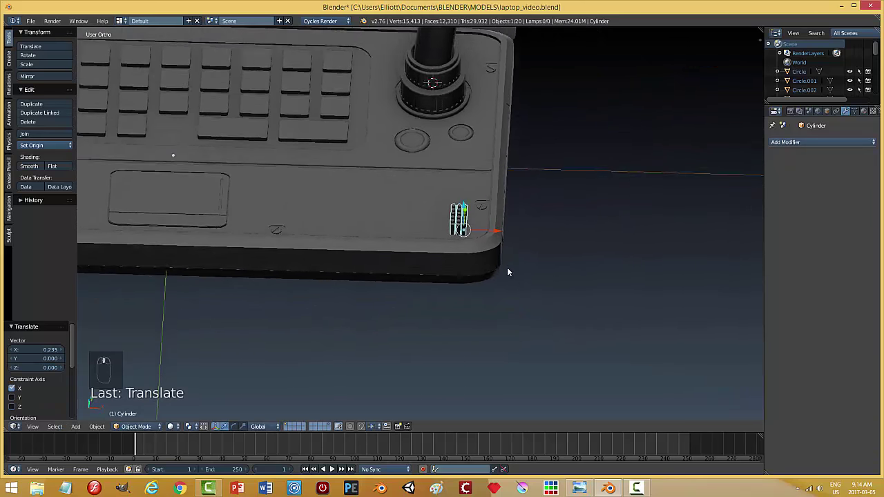
{"action": "key", "text": "a"}
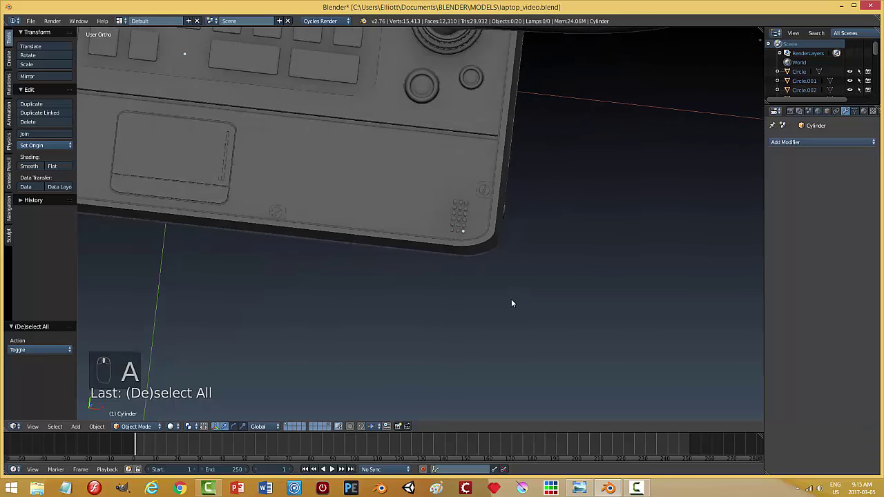
Step: Duplicate the grille beside the original and apply the grid's scale
{"action": "left_click_drag", "start_coordinate": [513, 284], "coordinate": [449, 224]}
{"action": "left_click_drag", "start_coordinate": [449, 223], "coordinate": [566, 265]}
{"action": "key", "text": "shift+d"}
{"action": "left_click_drag", "start_coordinate": [545, 252], "coordinate": [508, 254]}
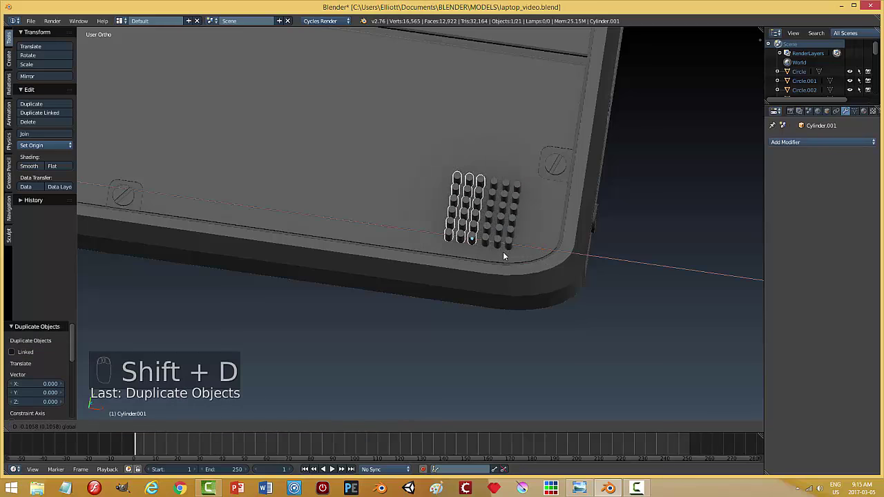
{"action": "key", "text": "a"}
{"action": "left_click_drag", "start_coordinate": [542, 290], "coordinate": [486, 221]}
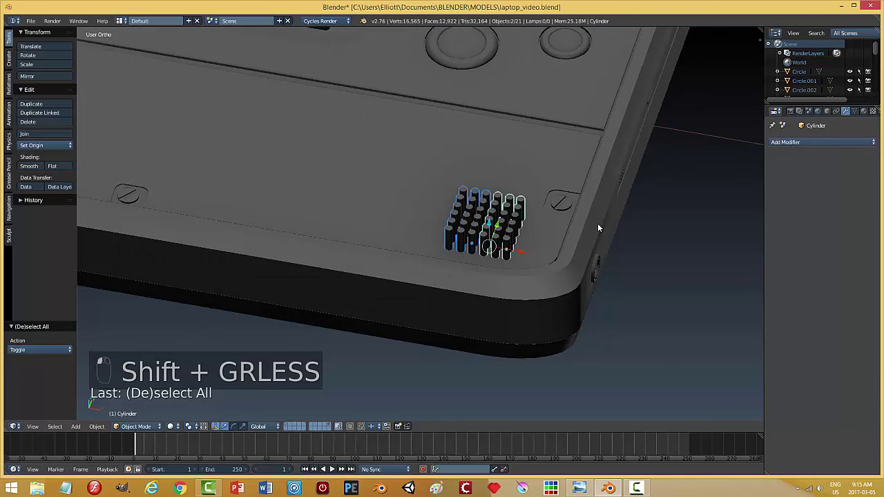
{"action": "key", "text": "ctrl+j"}
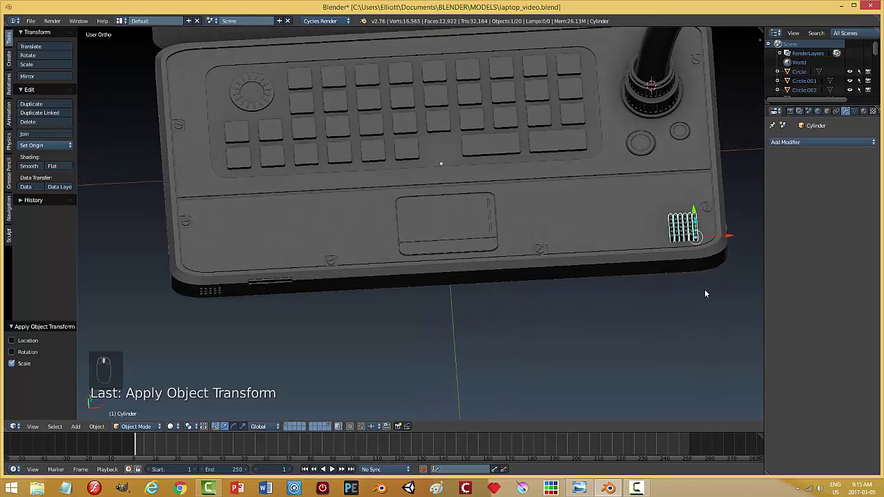
Step: Move the grid into the lower-right corner and duplicate it to the lower-left corner
{"action": "key", "text": "KP_7"}
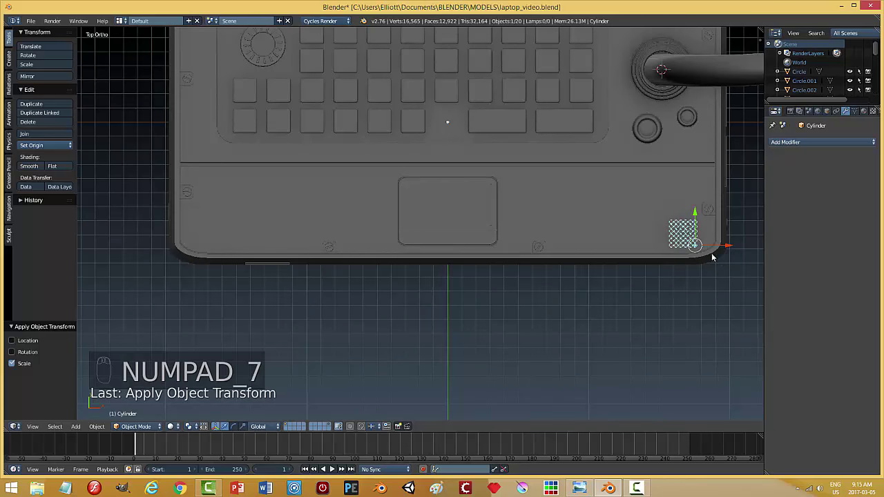
{"action": "left_click_drag", "start_coordinate": [730, 249], "coordinate": [733, 249]}
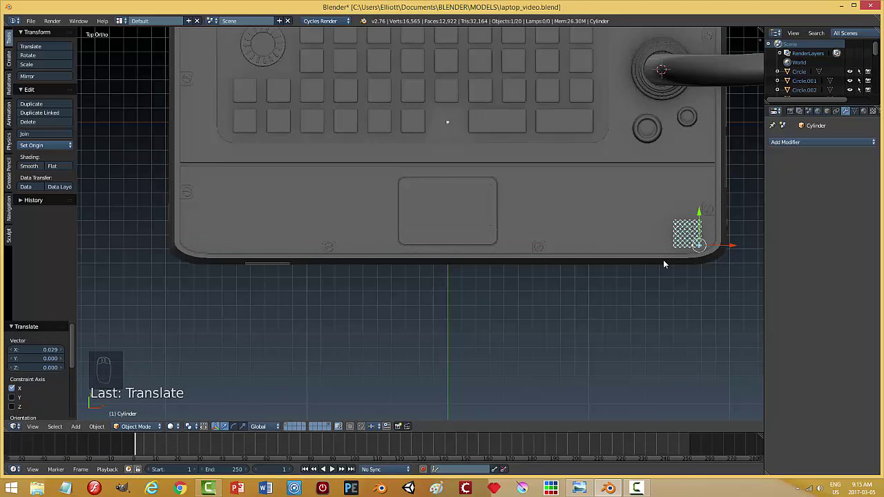
{"action": "key", "text": "shift+d"}
{"action": "left_click", "coordinate": [699, 249]}
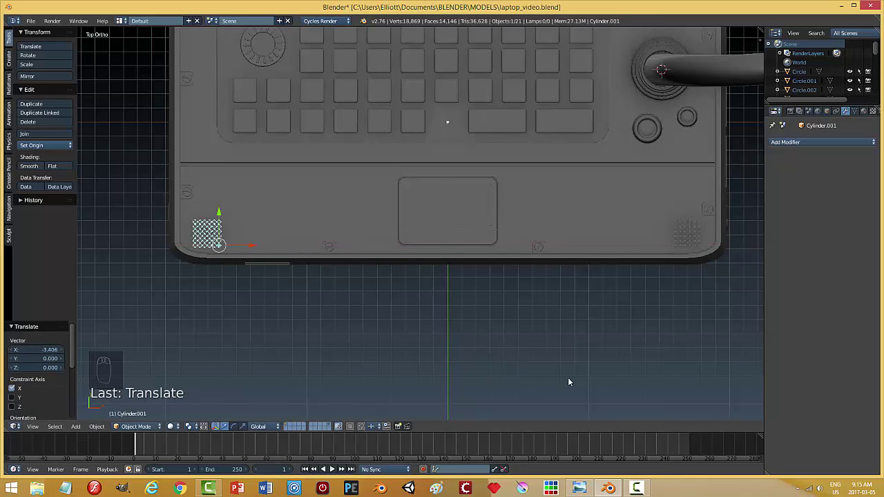
{"action": "left_click_drag", "start_coordinate": [589, 365], "coordinate": [461, 317]}
Step: Align both grilles at the same height, join them into one object and save
{"action": "left_click", "coordinate": [664, 337]}
{"action": "left_click_drag", "start_coordinate": [531, 271], "coordinate": [580, 246]}
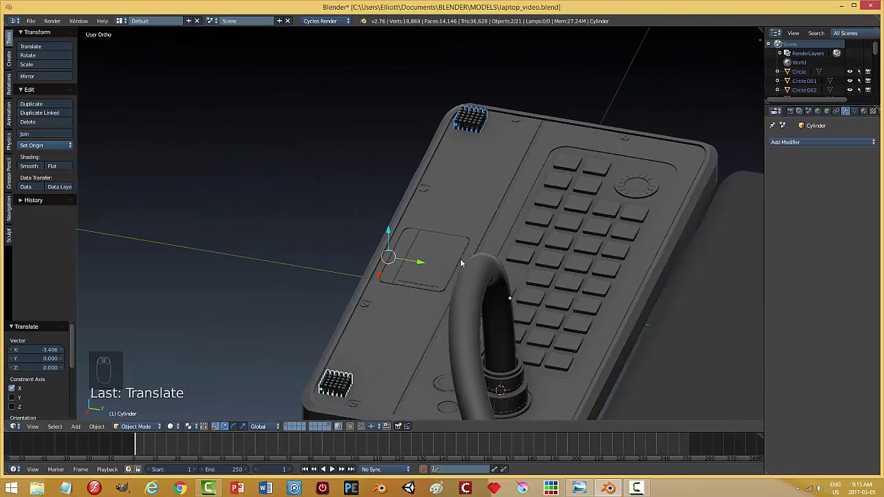
{"action": "left_click_drag", "start_coordinate": [421, 265], "coordinate": [276, 279]}
{"action": "left_click_drag", "start_coordinate": [355, 265], "coordinate": [388, 326]}
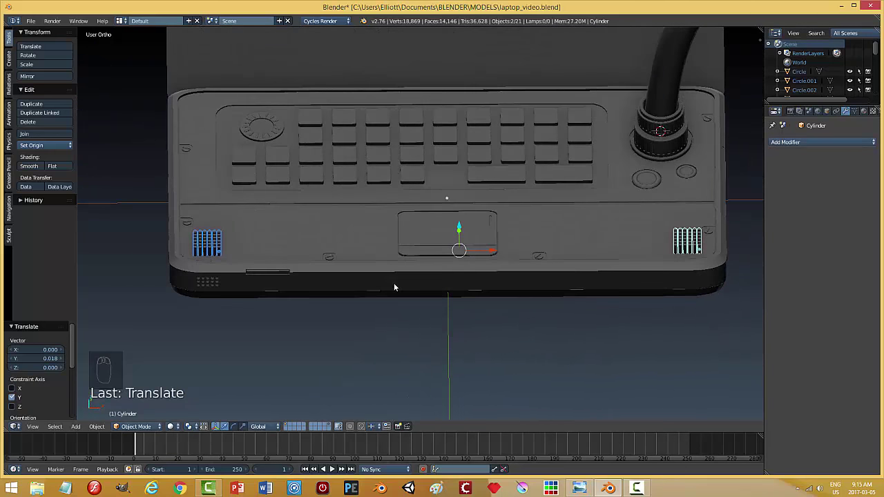
{"action": "key", "text": "ctrl+j"}
{"action": "key", "text": "ctrl+s"}
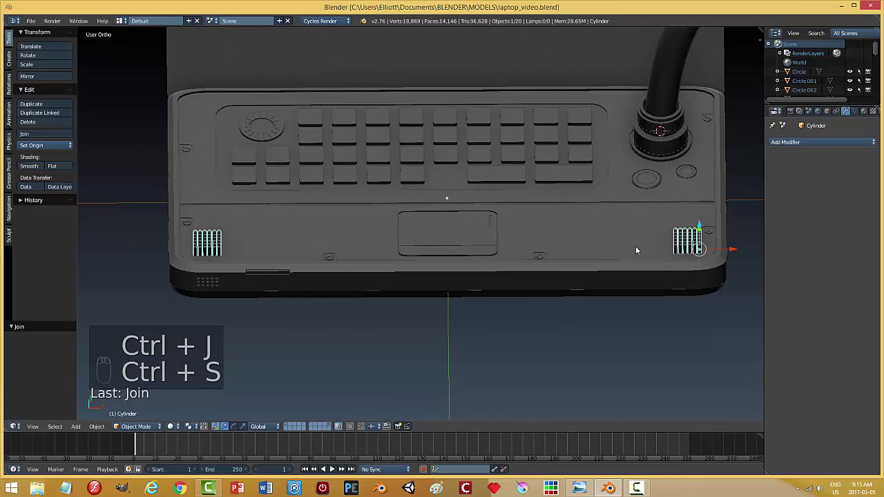
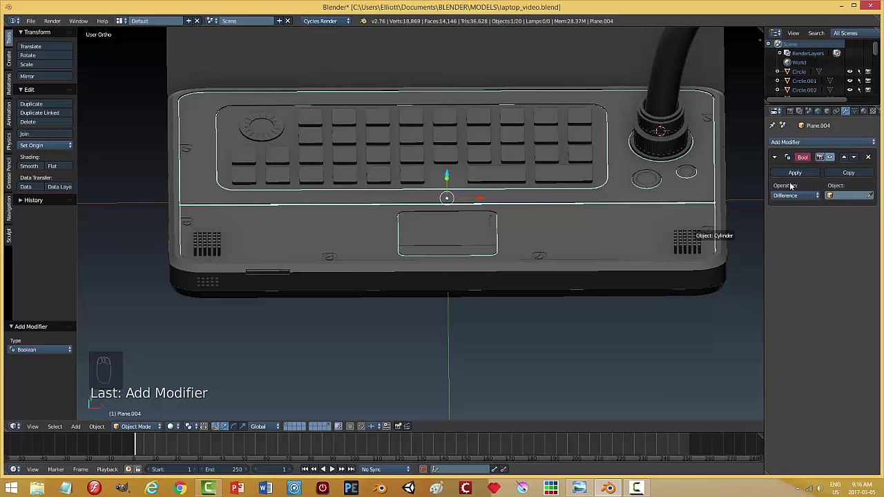
Step: Use the cylinder grids as the Boolean cutter, then lift them off the palm rest and inspect the holes
{"action": "left_click_drag", "start_coordinate": [793, 176], "coordinate": [569, 238]}
{"action": "left_click_drag", "start_coordinate": [568, 238], "coordinate": [564, 259]}
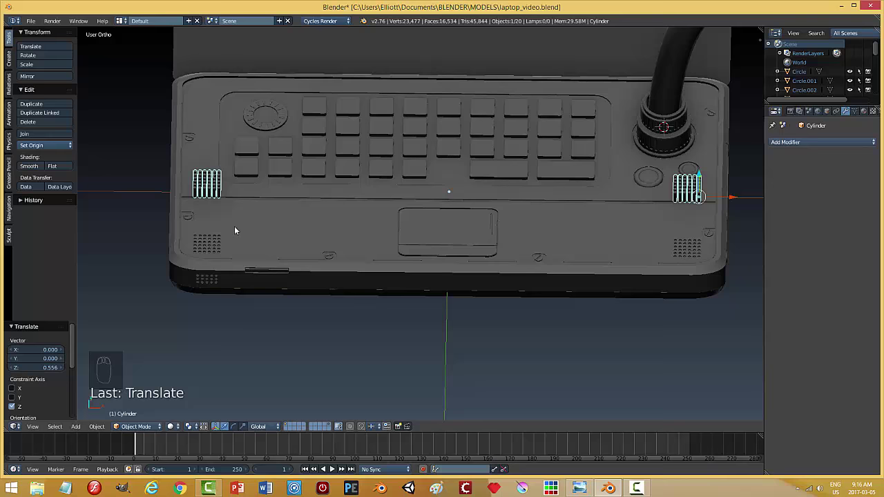
{"action": "left_click_drag", "start_coordinate": [607, 271], "coordinate": [517, 231]}
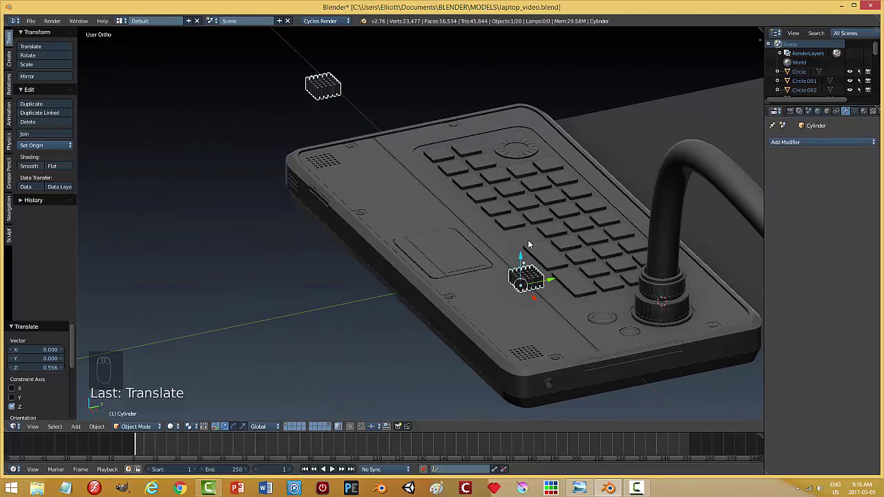
{"action": "key", "text": "x"}
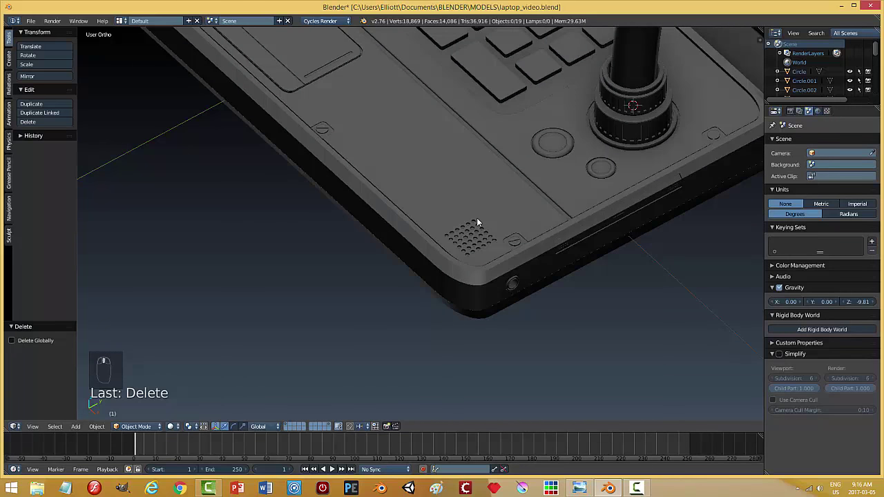
{"action": "key", "text": "ctrl+s"}
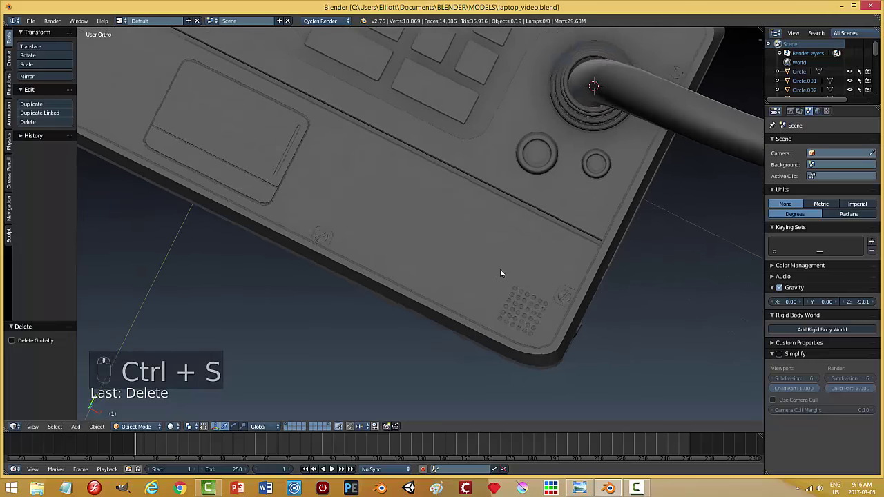
{"action": "middle_click", "coordinate": [545, 267]}
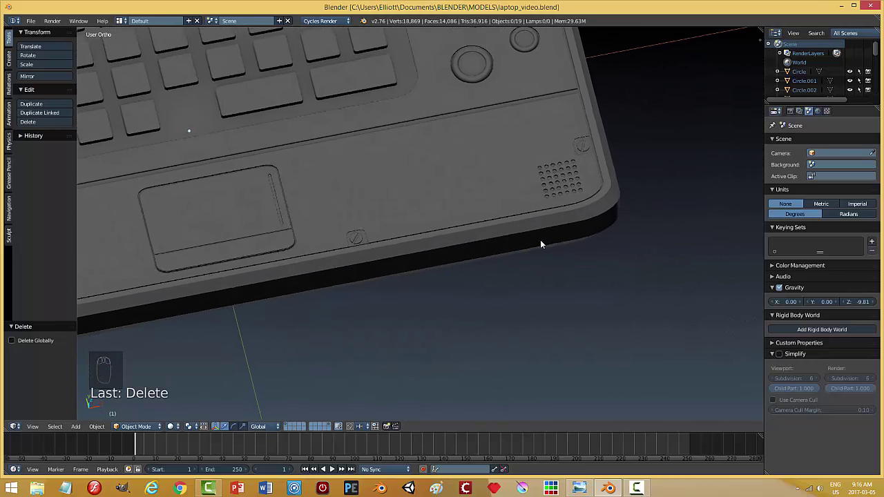
{"action": "left_click_drag", "start_coordinate": [554, 245], "coordinate": [168, 132]}
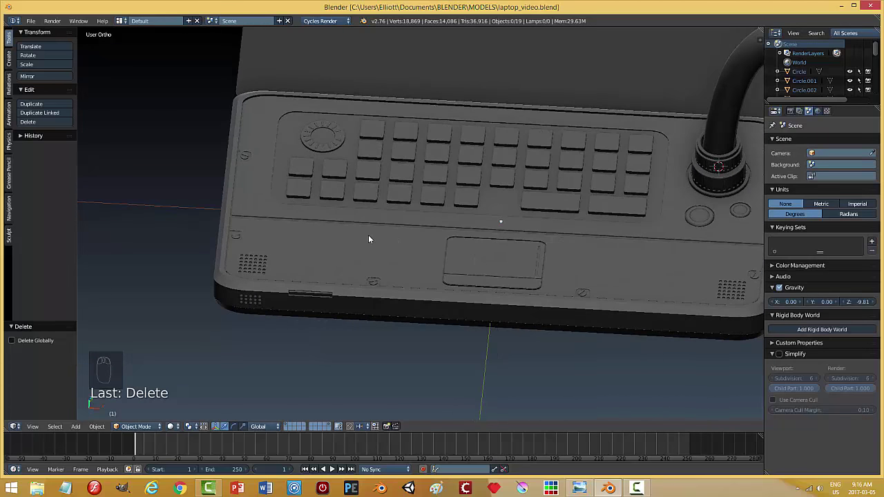
{"action": "left_click_drag", "start_coordinate": [364, 228], "coordinate": [281, 100]}
Step: Snap the cursor to the dial's centre, add a circle, shrink it to marker size and move it onto the ring
{"action": "left_click_drag", "start_coordinate": [280, 99], "coordinate": [289, 154]}
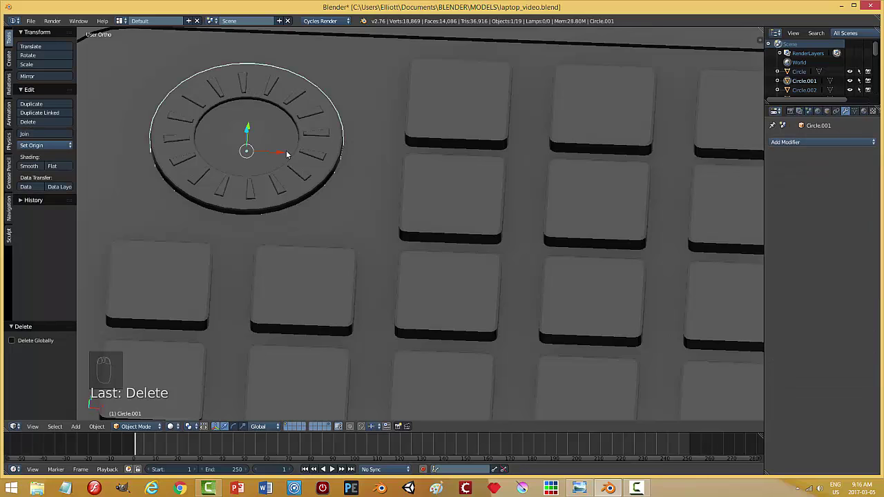
{"action": "key", "text": "shift+s"}
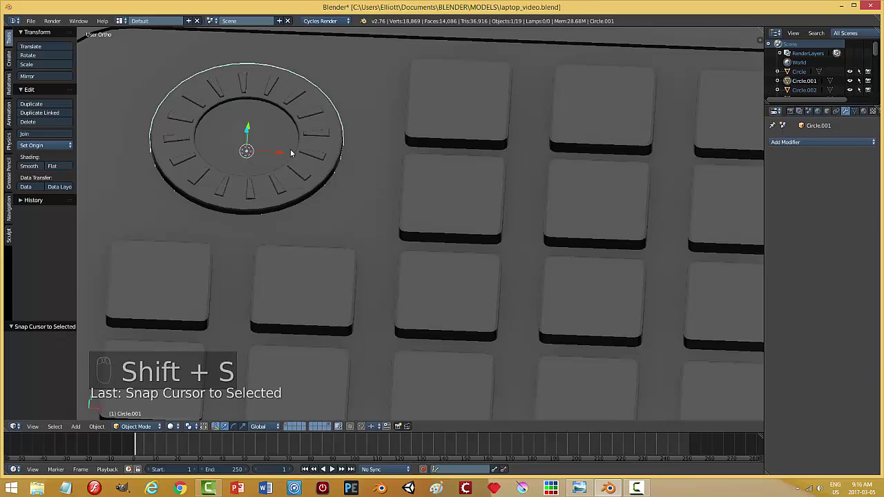
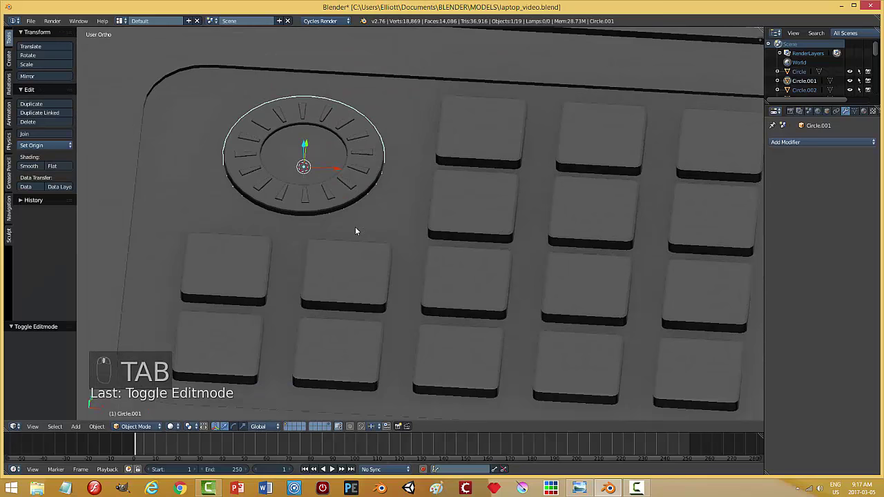
{"action": "key", "text": "shift+a"}
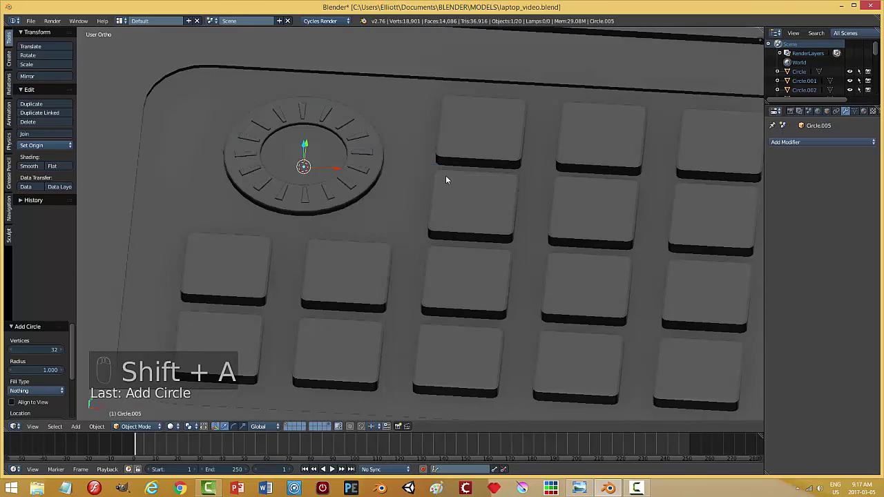
{"action": "key", "text": "s"}
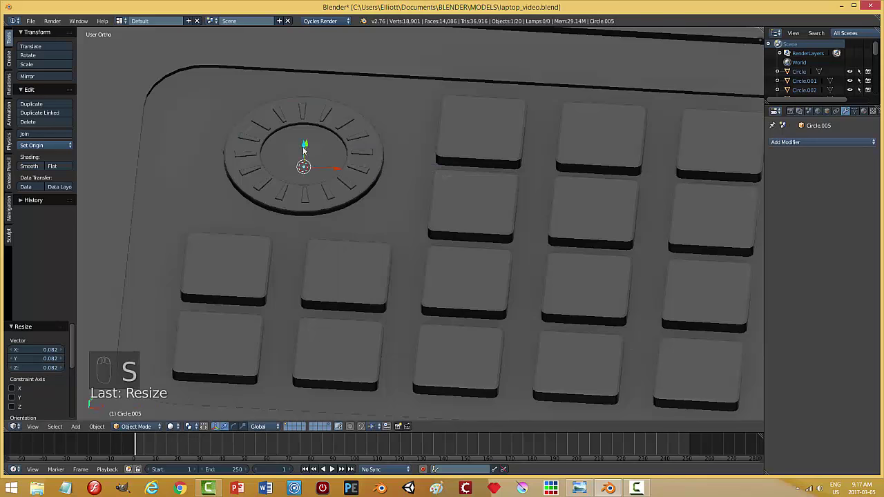
{"action": "left_click_drag", "start_coordinate": [304, 149], "coordinate": [329, 123]}
{"action": "key", "text": "s"}
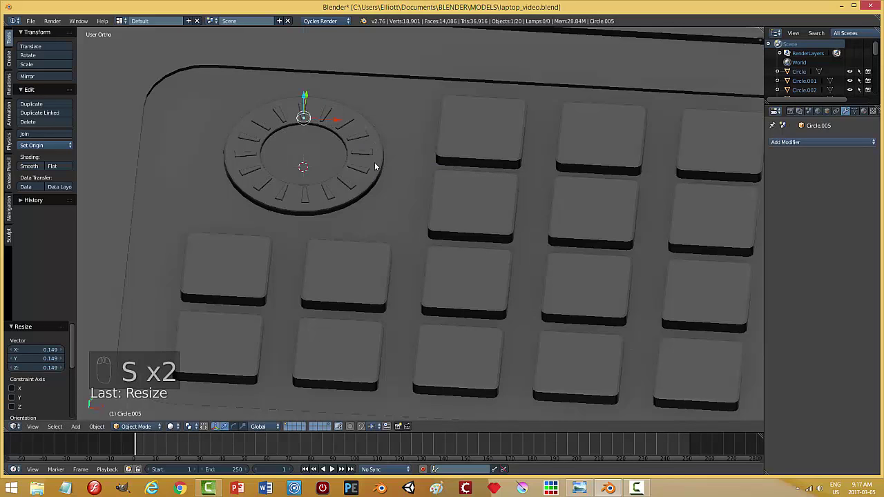
Step: Fill the circle into a disc and bevel its rim into a rounded puck
{"action": "key", "text": "Tab"}
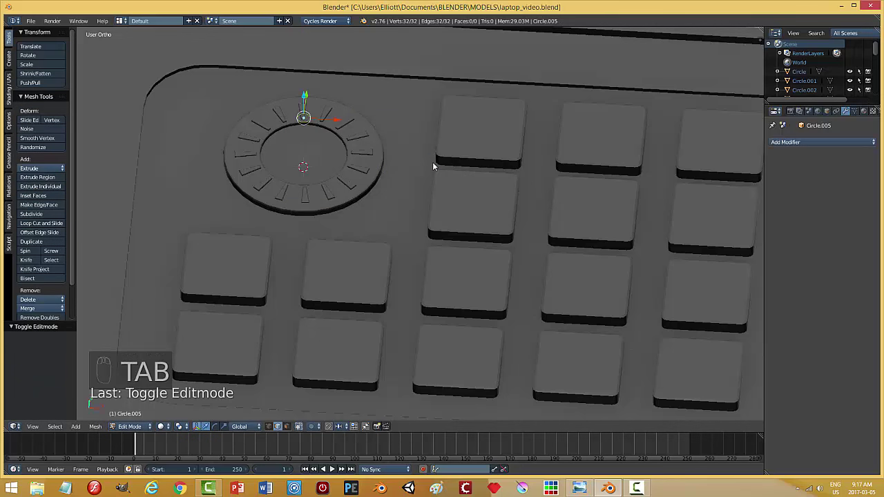
{"action": "key", "text": "f"}
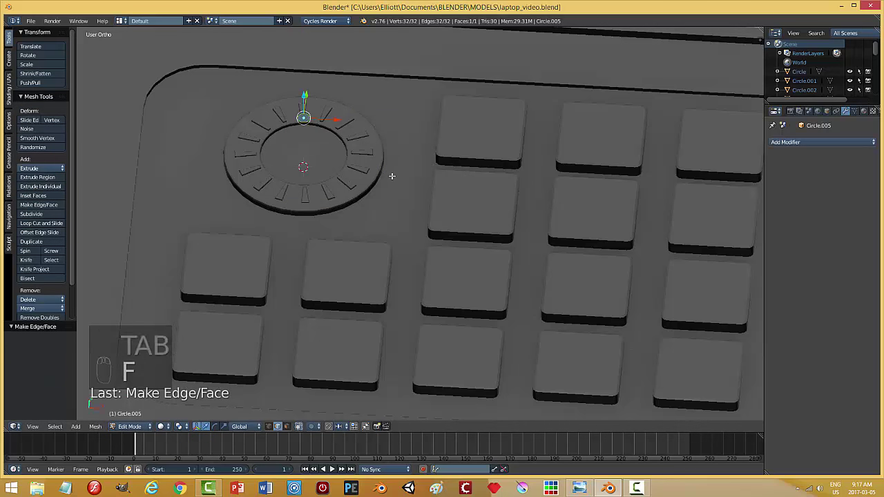
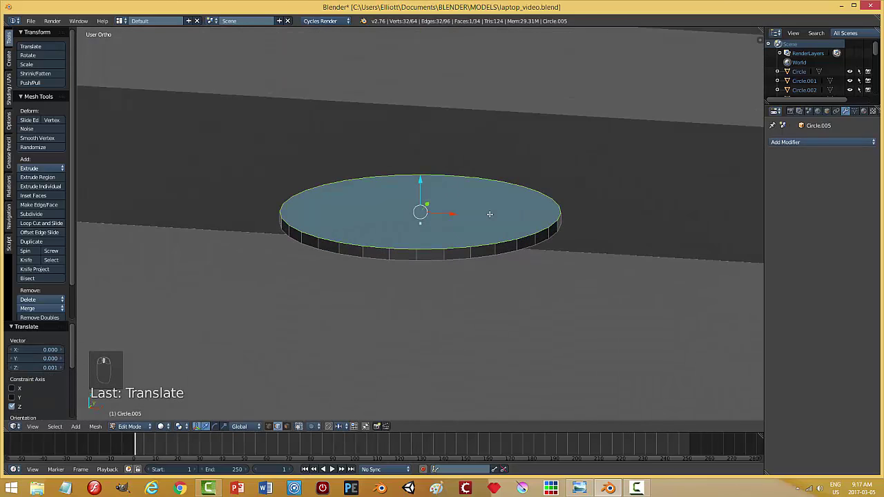
{"action": "key", "text": "ctrl+b"}
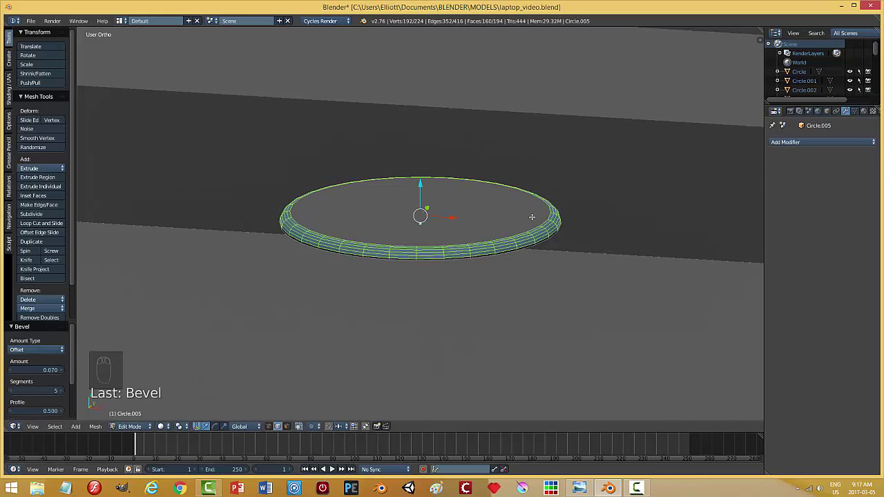
{"action": "key", "text": "a"}
{"action": "key", "text": "Tab"}
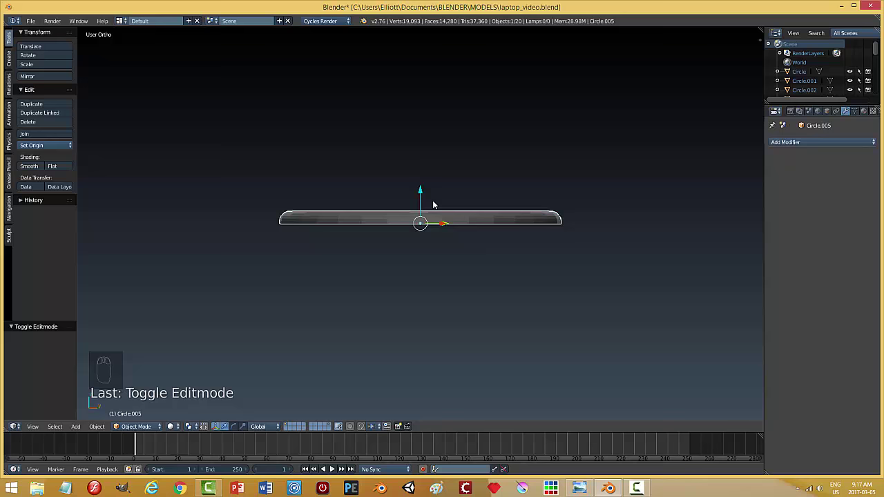
Step: Resize the marker disc and move it over onto the dial ring
{"action": "left_click_drag", "start_coordinate": [425, 191], "coordinate": [484, 255]}
{"action": "middle_click", "coordinate": [485, 255]}
{"action": "key", "text": "Tab"}
{"action": "key", "text": "ctrl+Tab"}
{"action": "key", "text": "x"}
{"action": "key", "text": "Tab"}
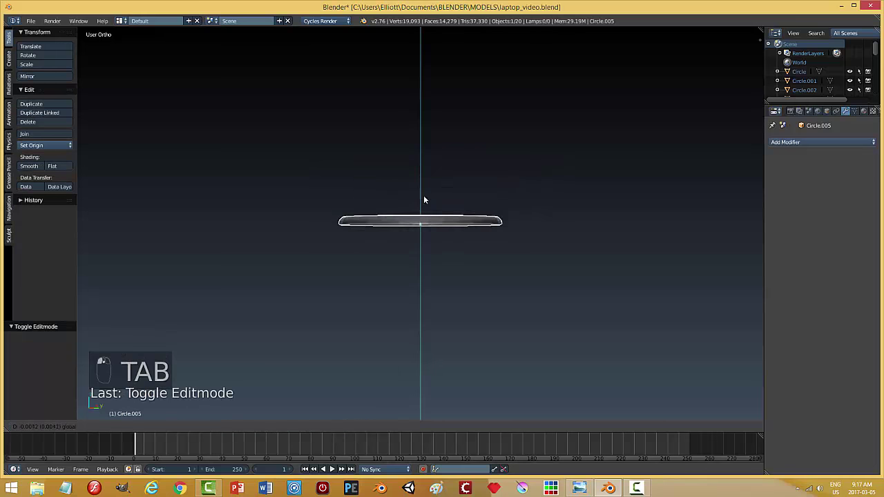
{"action": "left_click_drag", "start_coordinate": [462, 240], "coordinate": [429, 211]}
{"action": "left_click", "coordinate": [35, 163]}
{"action": "left_click_drag", "start_coordinate": [448, 281], "coordinate": [554, 251]}
{"action": "left_click", "coordinate": [554, 252]}
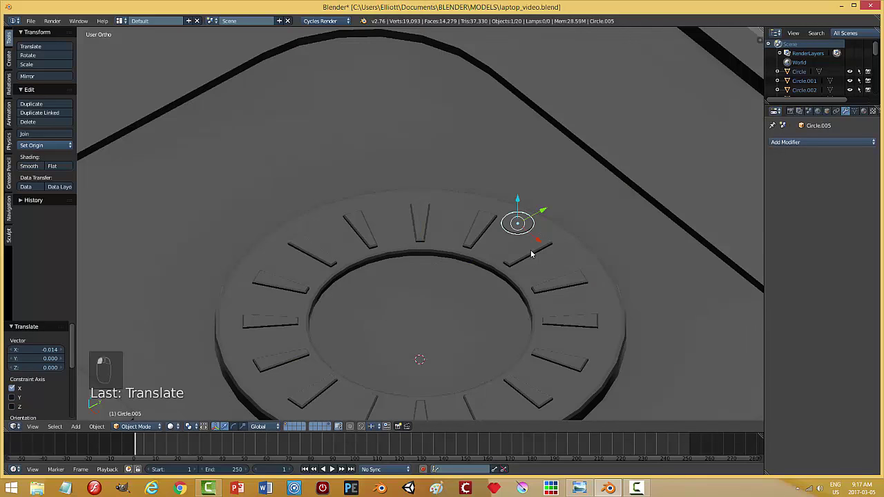
Step: From top and side views, seat and lower the disc onto the ring's top surface
{"action": "middle_click", "coordinate": [501, 262]}
{"action": "key", "text": "KP_7"}
{"action": "key", "text": "End"}
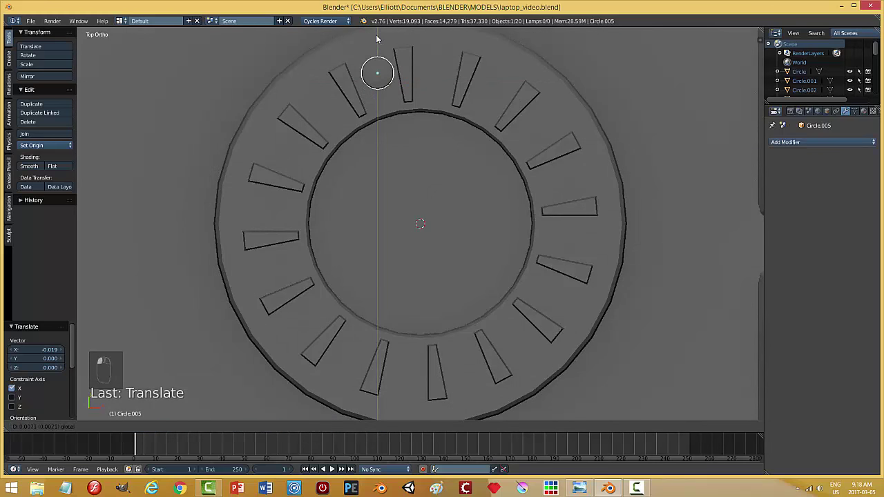
{"action": "left_click", "coordinate": [441, 473]}
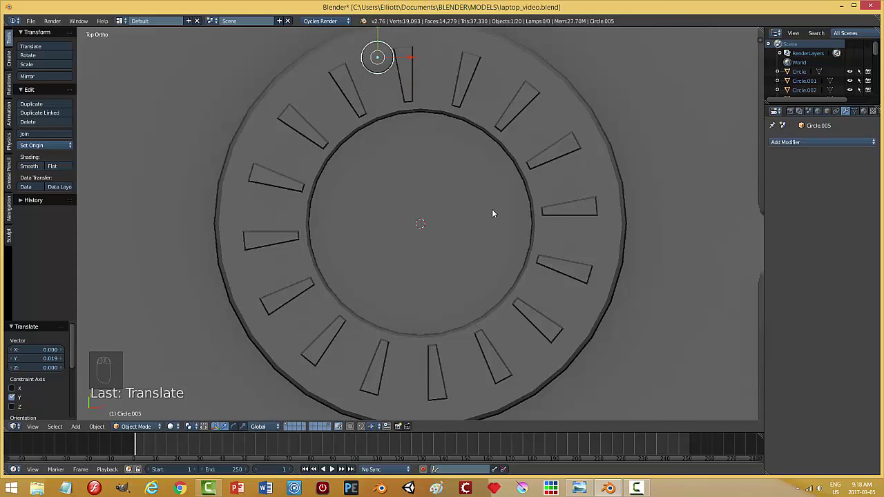
{"action": "key", "text": "s"}
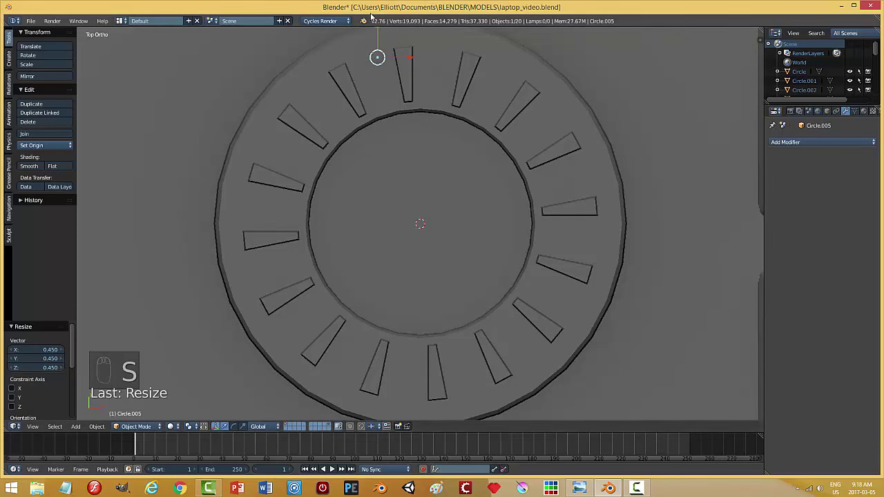
{"action": "middle_click", "coordinate": [444, 161]}
{"action": "left_click_drag", "start_coordinate": [395, 76], "coordinate": [432, 200]}
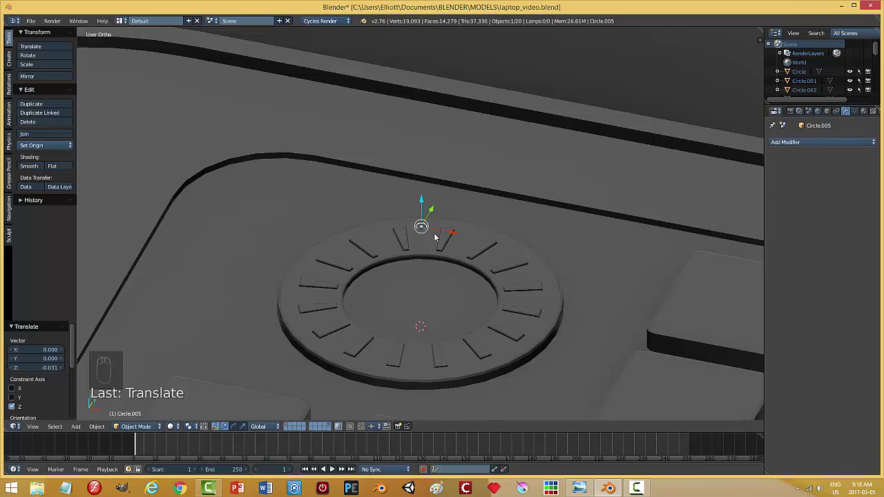
{"action": "key", "text": "s"}
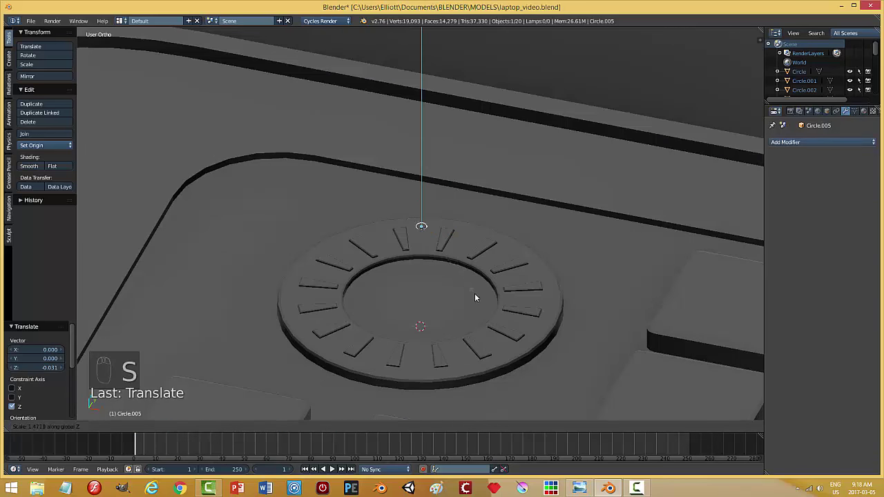
{"action": "key", "text": "a"}
{"action": "left_click_drag", "start_coordinate": [451, 293], "coordinate": [454, 206]}
{"action": "key", "text": "KP_7"}
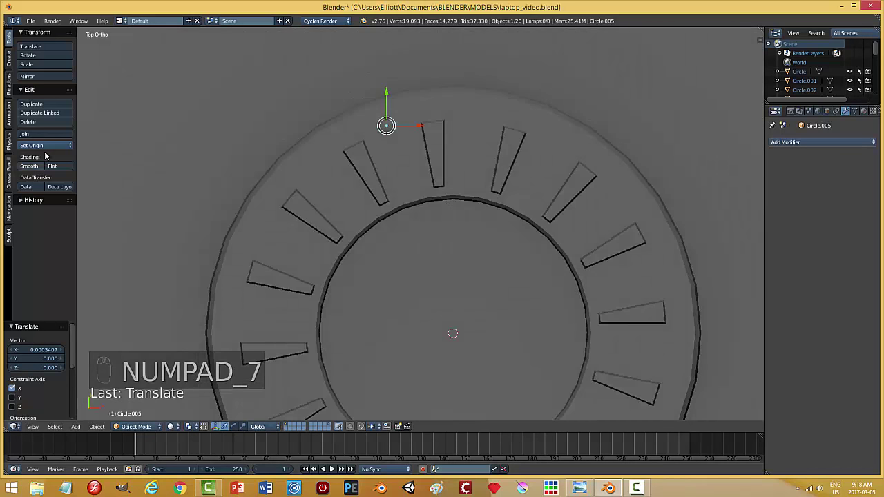
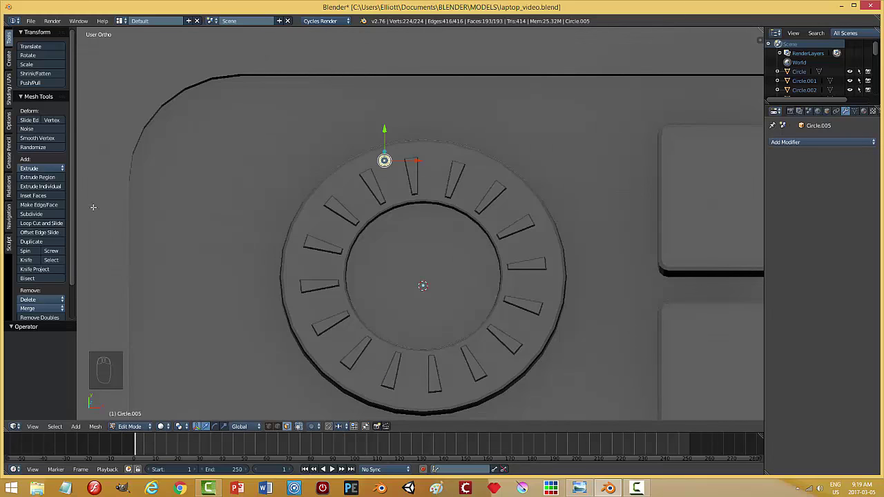
Step: Undo the botched spin of the dial's vents and leave its mesh unchanged
{"action": "key", "text": "Tab"}
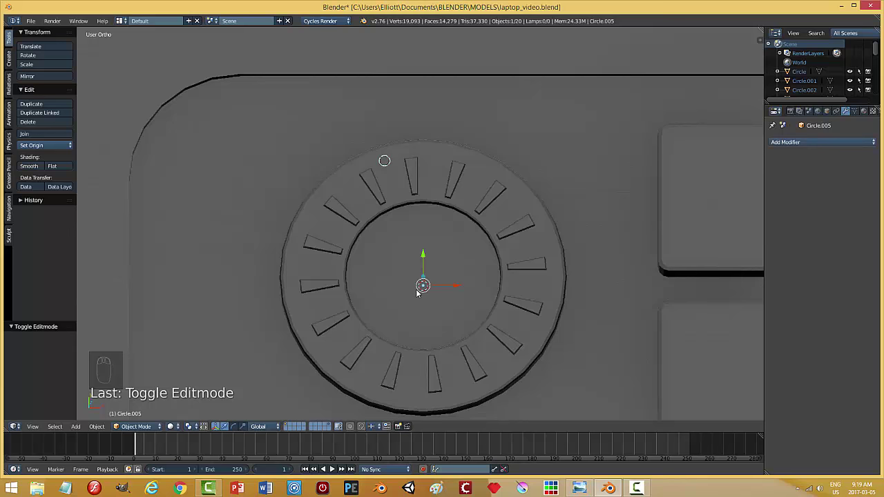
{"action": "key", "text": "Tab"}
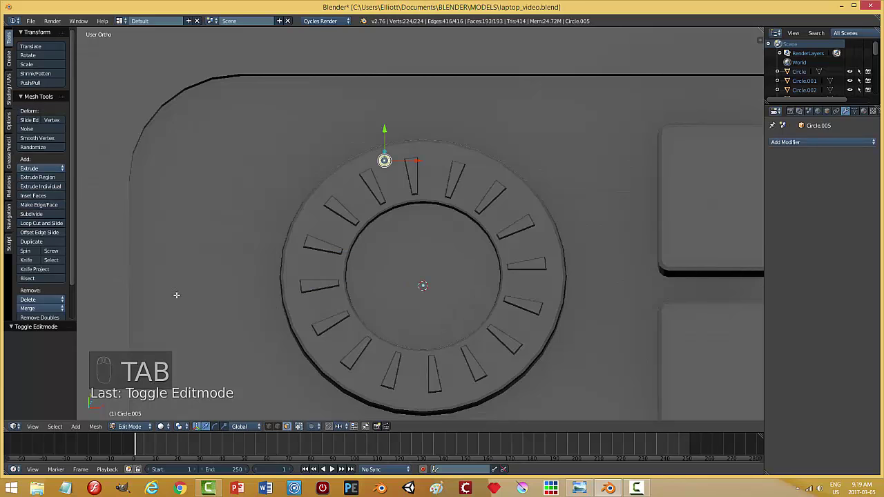
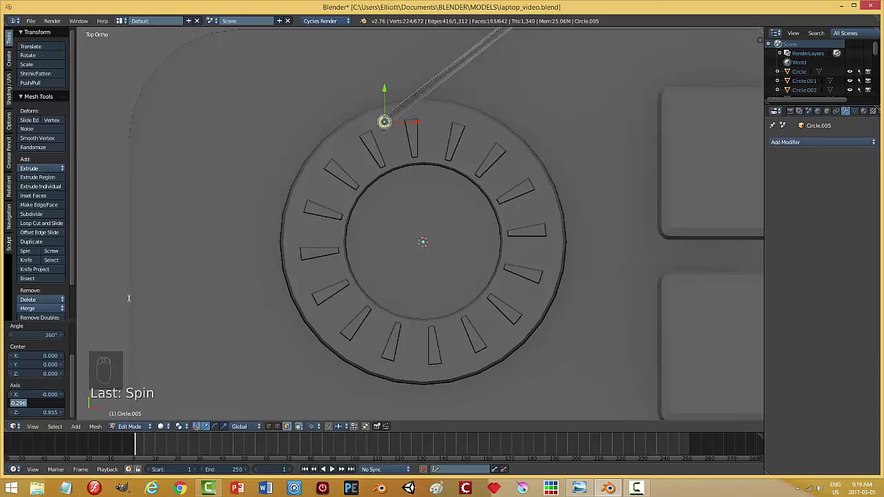
{"action": "key", "text": "ctrl+z"}
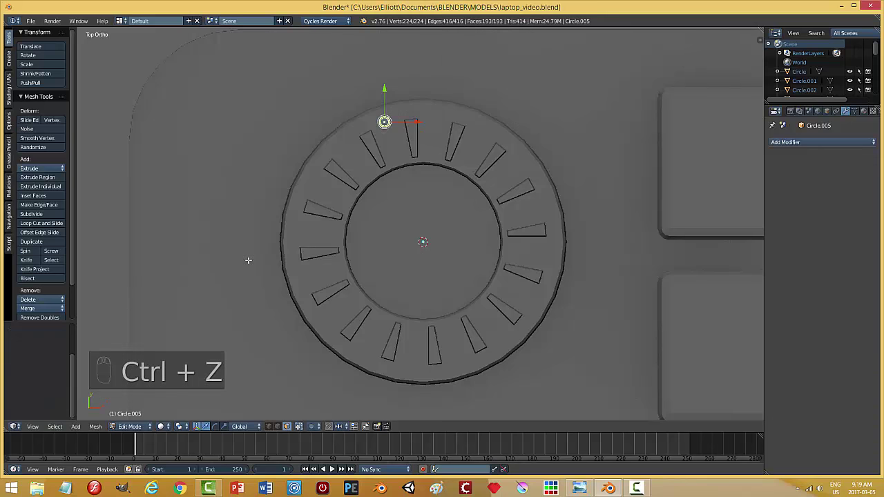
{"action": "key", "text": "Tab"}
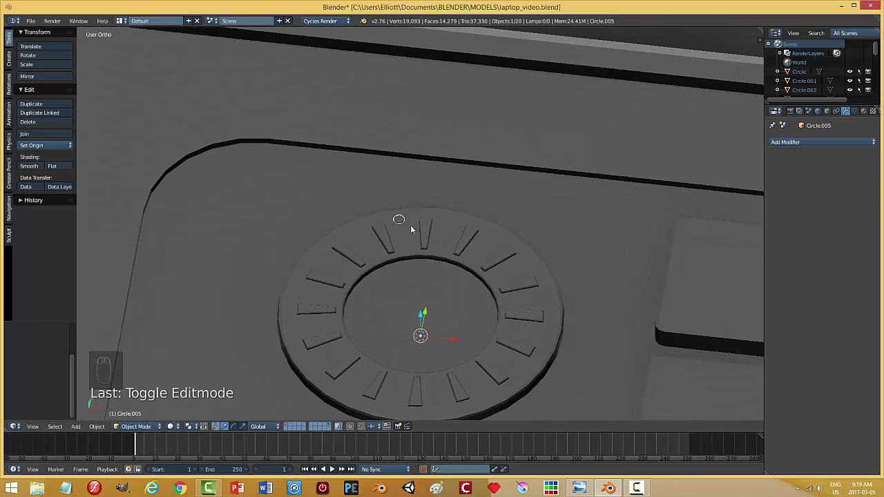
Step: Delete the extra dial copy, save the file and pull back to the whole laptop base
{"action": "key", "text": "x"}
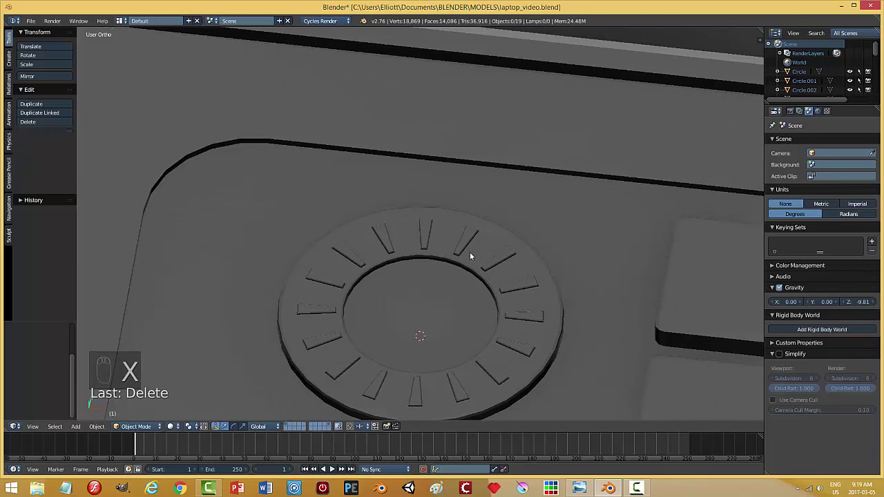
{"action": "key", "text": "ctrl+s"}
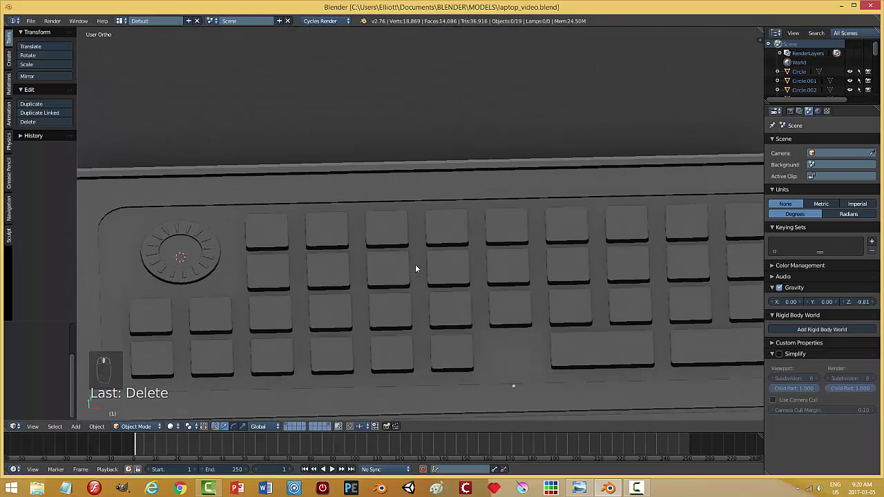
{"action": "right_click", "coordinate": [269, 215]}
{"action": "left_click_drag", "start_coordinate": [710, 191], "coordinate": [259, 214]}
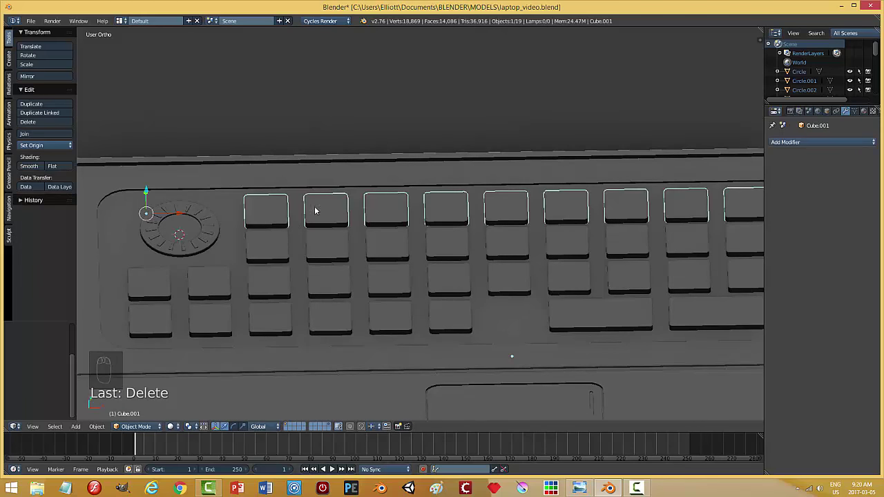
Step: Look the laptop base over from around it, deselect everything and save again
{"action": "middle_click", "coordinate": [451, 264]}
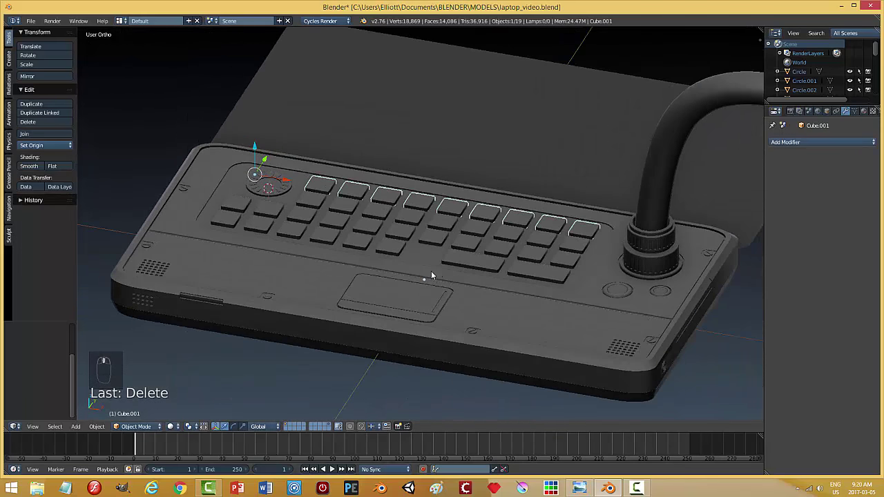
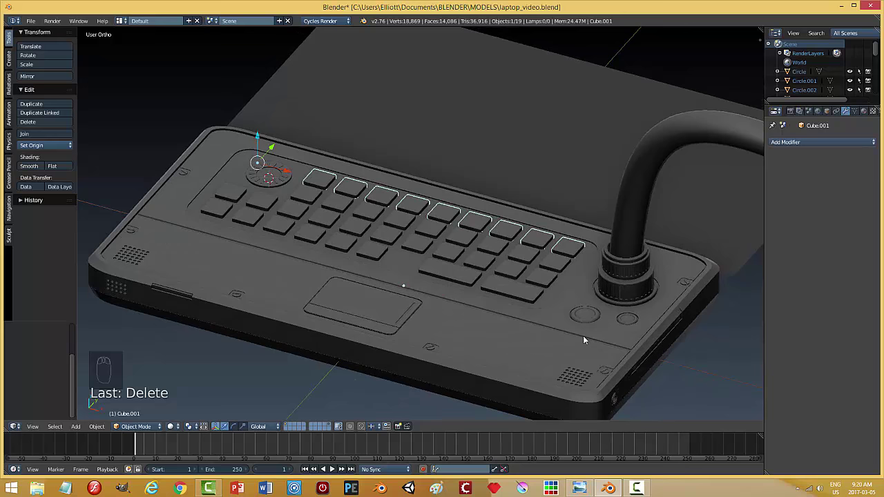
{"action": "left_click_drag", "start_coordinate": [620, 367], "coordinate": [562, 358]}
{"action": "key", "text": "a"}
{"action": "key", "text": "ctrl+s"}
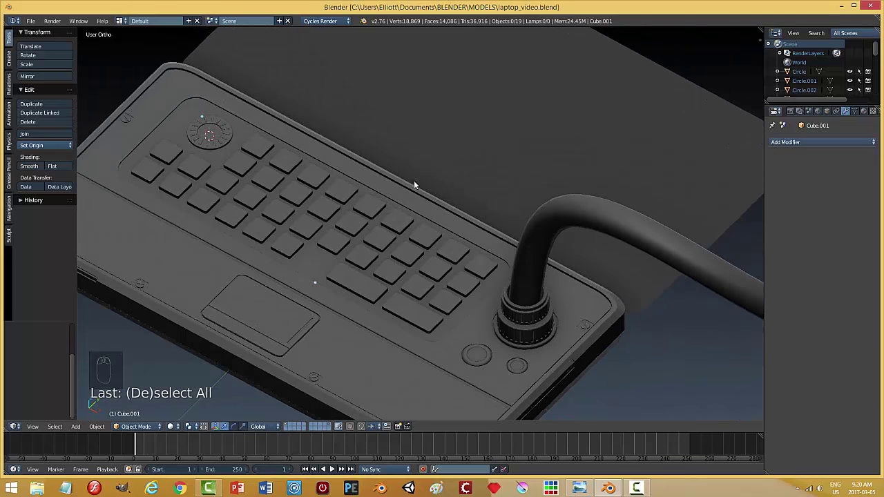
Step: Place the cursor at the hinge line behind the screen and add a cube shrunk to a small block
{"action": "left_click_drag", "start_coordinate": [475, 191], "coordinate": [434, 164]}
{"action": "right_click", "coordinate": [435, 163]}
{"action": "key", "text": "shift+s"}
{"action": "left_click", "coordinate": [502, 167]}
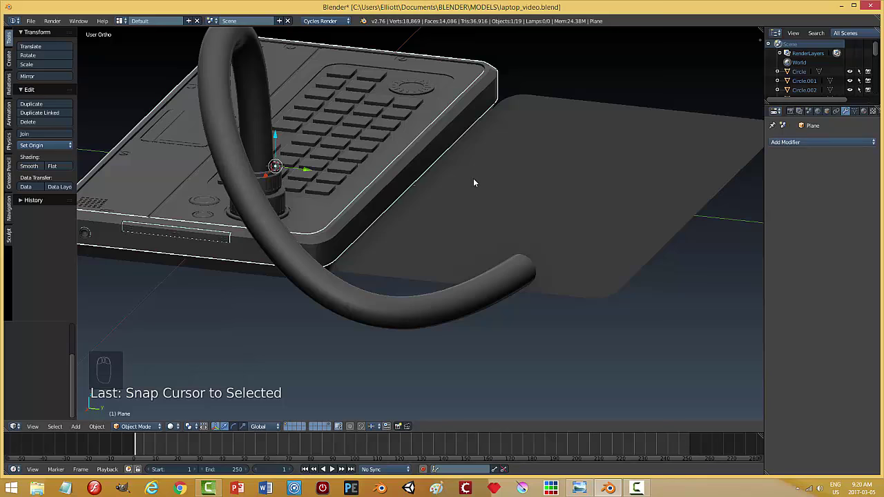
{"action": "key", "text": "shift+a"}
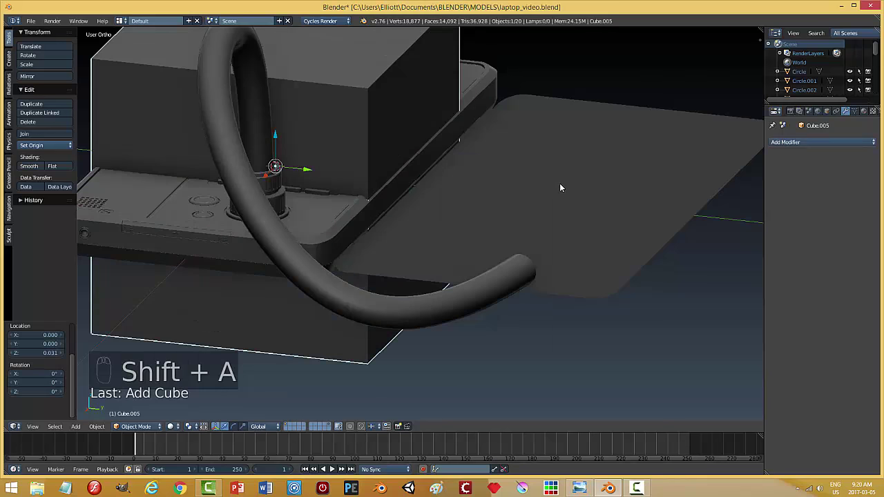
{"action": "key", "text": "s"}
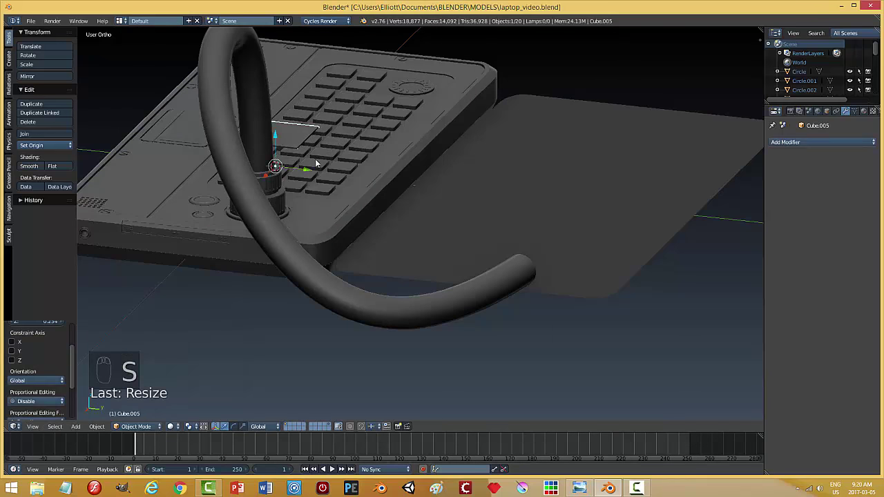
{"action": "left_click_drag", "start_coordinate": [310, 169], "coordinate": [461, 196]}
{"action": "left_click", "coordinate": [448, 157]}
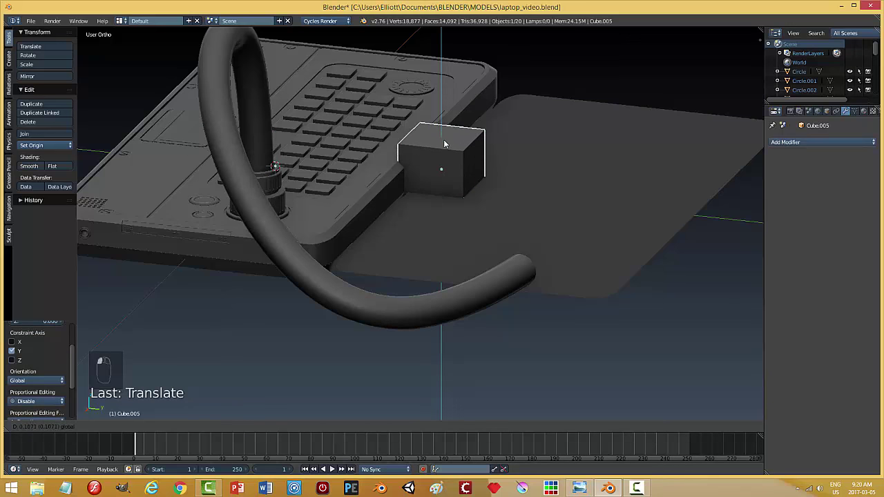
Step: Slide the block along constrained axes until it sits at hinge height against the screen edge
{"action": "key", "text": "s"}
{"action": "left_click_drag", "start_coordinate": [483, 150], "coordinate": [510, 154]}
{"action": "left_click_drag", "start_coordinate": [510, 154], "coordinate": [471, 161]}
{"action": "key", "text": "s"}
{"action": "left_click_drag", "start_coordinate": [410, 159], "coordinate": [377, 172]}
{"action": "left_click_drag", "start_coordinate": [377, 172], "coordinate": [450, 149]}
{"action": "left_click_drag", "start_coordinate": [449, 143], "coordinate": [448, 144]}
{"action": "left_click_drag", "start_coordinate": [419, 113], "coordinate": [482, 141]}
{"action": "left_click_drag", "start_coordinate": [482, 140], "coordinate": [465, 179]}
{"action": "left_click_drag", "start_coordinate": [466, 174], "coordinate": [483, 153]}
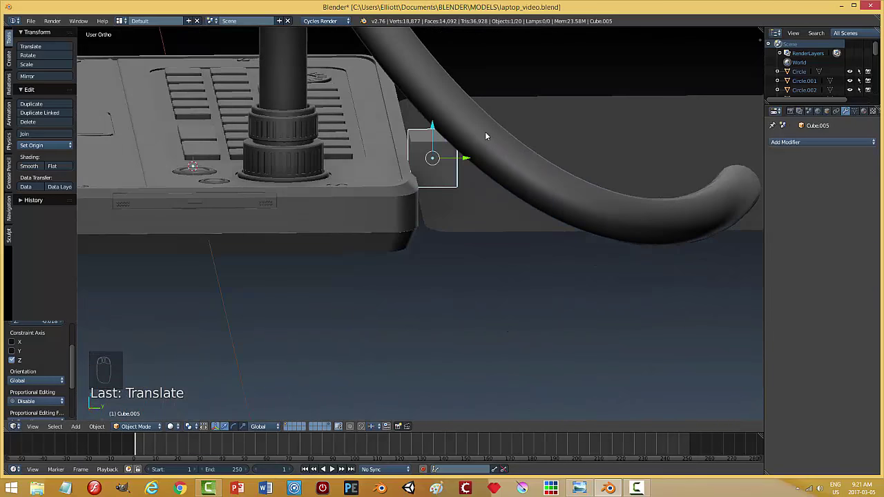
Step: Check from top view and nudge the block sideways along the screen edge
{"action": "middle_click", "coordinate": [457, 194]}
{"action": "key", "text": "KP_7"}
{"action": "left_click_drag", "start_coordinate": [530, 222], "coordinate": [491, 218]}
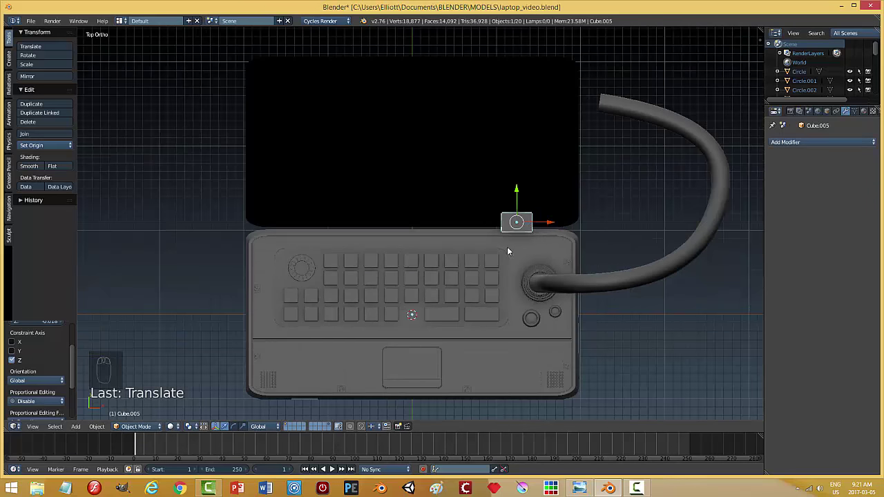
{"action": "left_click_drag", "start_coordinate": [553, 224], "coordinate": [568, 230]}
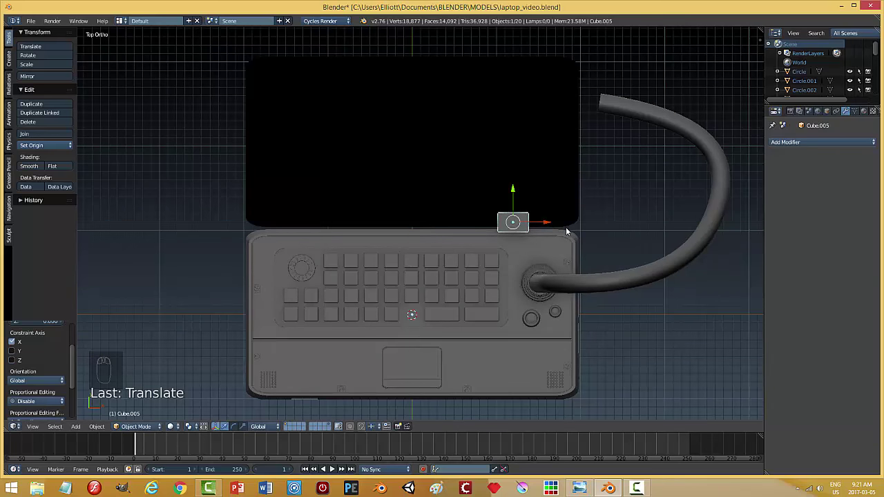
Step: Duplicate the hinge block to the left side and join both blocks into one cutter object
{"action": "key", "text": "shift+d"}
{"action": "left_click_drag", "start_coordinate": [551, 228], "coordinate": [348, 249]}
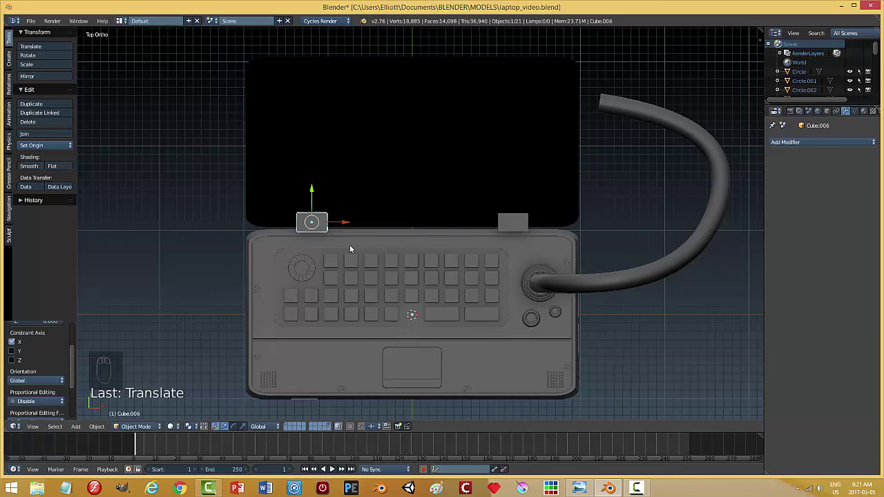
{"action": "left_click_drag", "start_coordinate": [467, 292], "coordinate": [365, 222]}
{"action": "left_click_drag", "start_coordinate": [440, 218], "coordinate": [435, 167]}
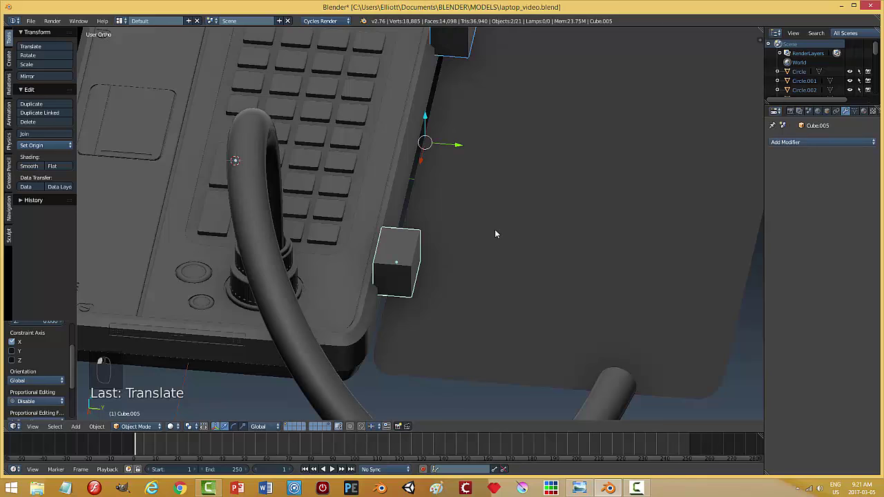
{"action": "key", "text": "ctrl+j"}
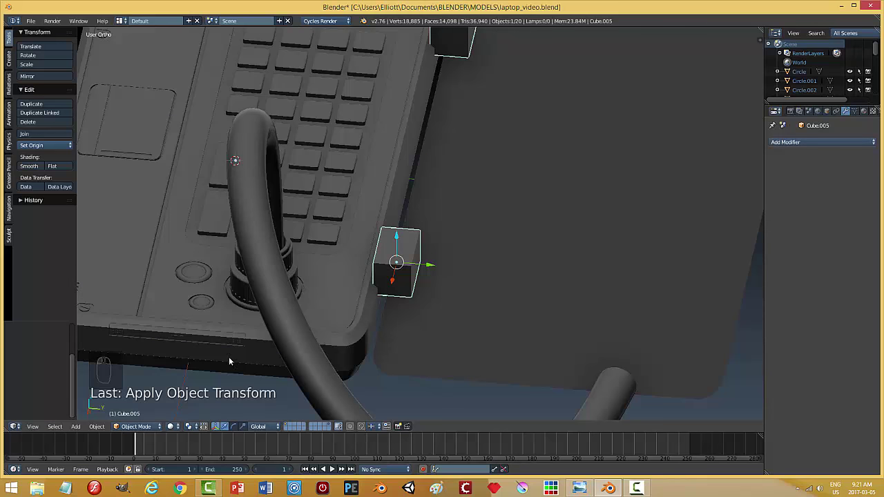
Step: Cut the two hinge slots into the base with the joined blocks, then delete the cutter
{"action": "left_click_drag", "start_coordinate": [399, 188], "coordinate": [871, 197]}
{"action": "left_click_drag", "start_coordinate": [798, 199], "coordinate": [771, 190]}
{"action": "left_click_drag", "start_coordinate": [791, 175], "coordinate": [514, 247]}
{"action": "left_click_drag", "start_coordinate": [515, 247], "coordinate": [449, 209]}
{"action": "left_click_drag", "start_coordinate": [353, 231], "coordinate": [589, 138]}
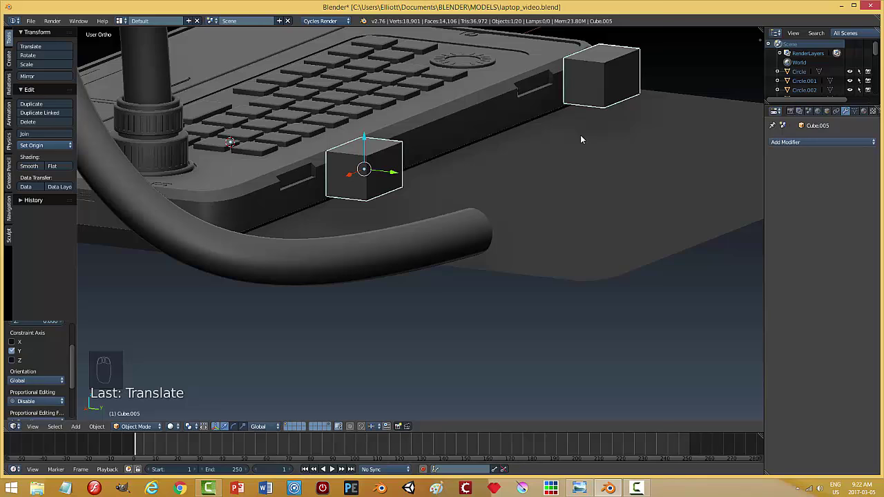
{"action": "key", "text": "x"}
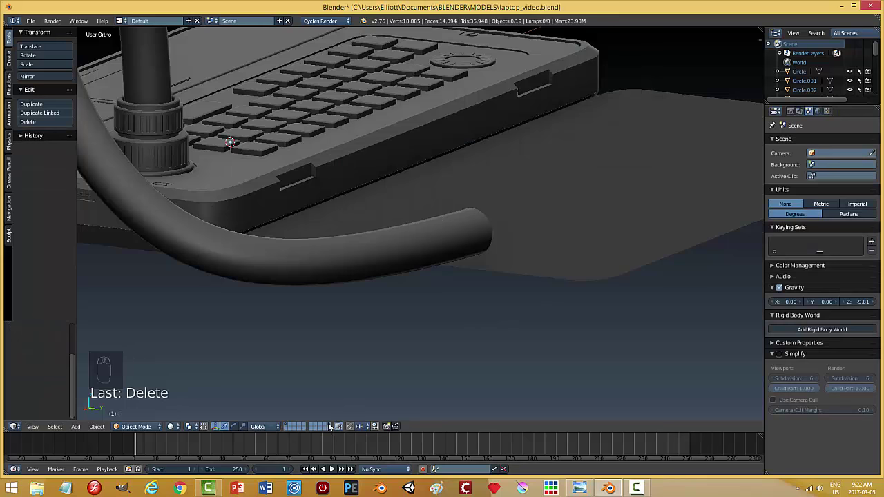
Step: Snap the cursor to the hinge spot on the screen panel and add a cylinder there
{"action": "left_click_drag", "start_coordinate": [428, 230], "coordinate": [567, 307]}
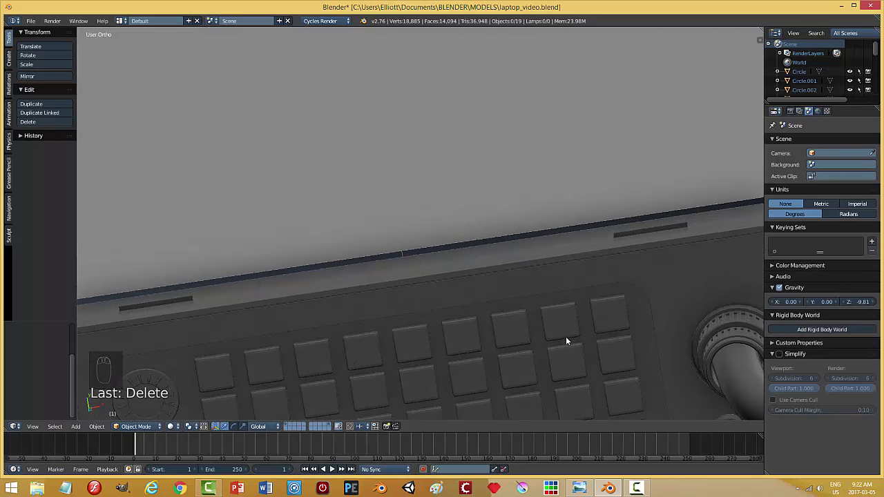
{"action": "middle_click", "coordinate": [528, 320]}
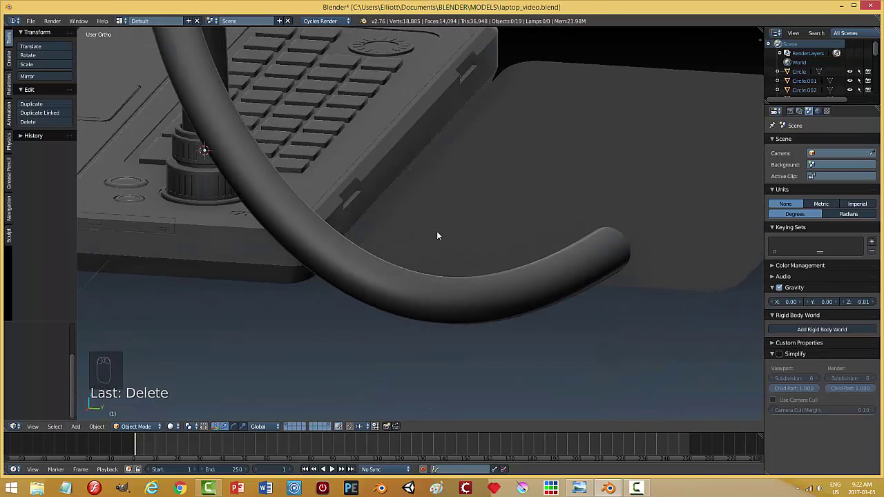
{"action": "left_click_drag", "start_coordinate": [370, 235], "coordinate": [266, 161]}
{"action": "left_click", "coordinate": [266, 161]}
{"action": "key", "text": "Tab"}
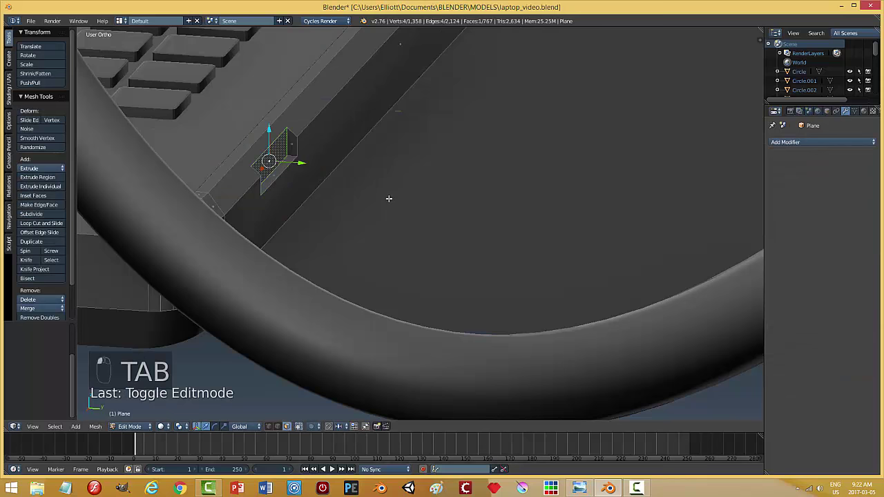
{"action": "key", "text": "shift+s"}
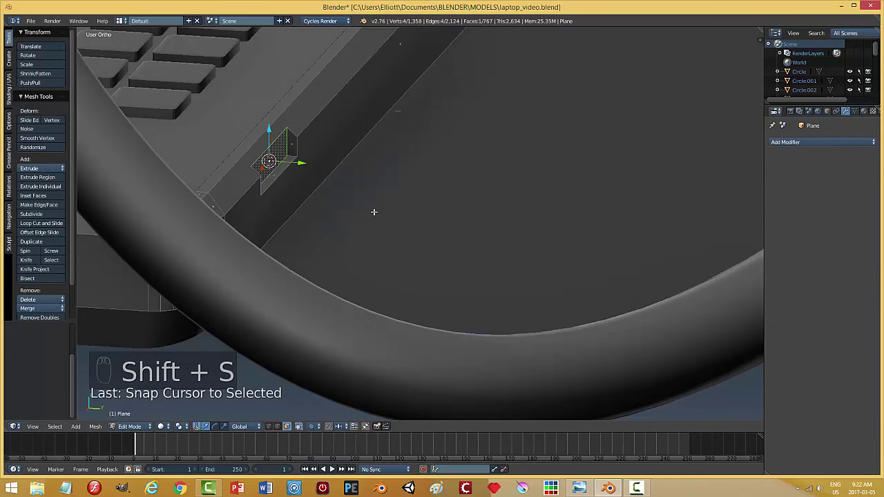
{"action": "key", "text": "a"}
{"action": "key", "text": "Tab"}
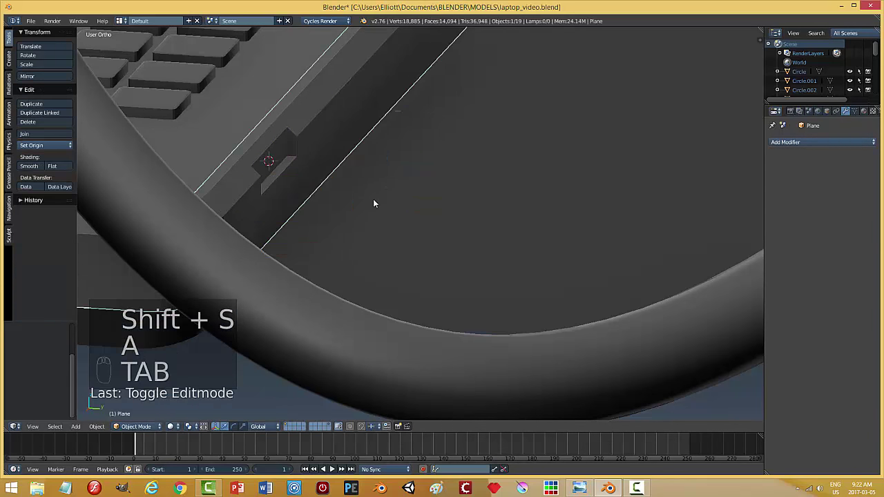
{"action": "key", "text": "shift+a"}
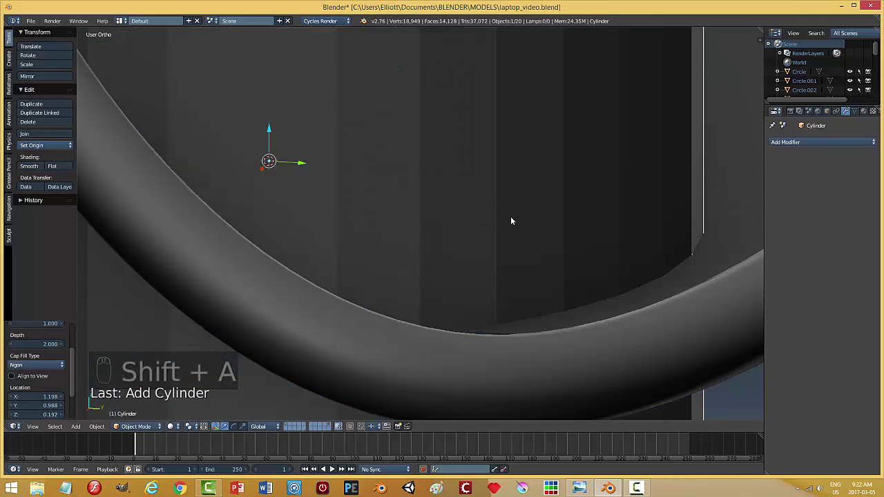
{"action": "key", "text": "s"}
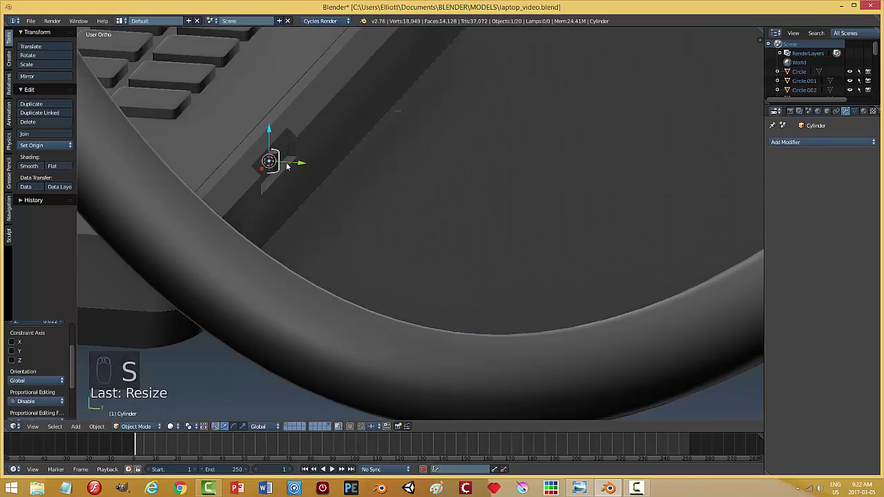
Step: Rotate the cylinder to lie along the slot, lengthen it and thin it into a rod
{"action": "left_click", "coordinate": [346, 194]}
{"action": "key", "text": "r"}
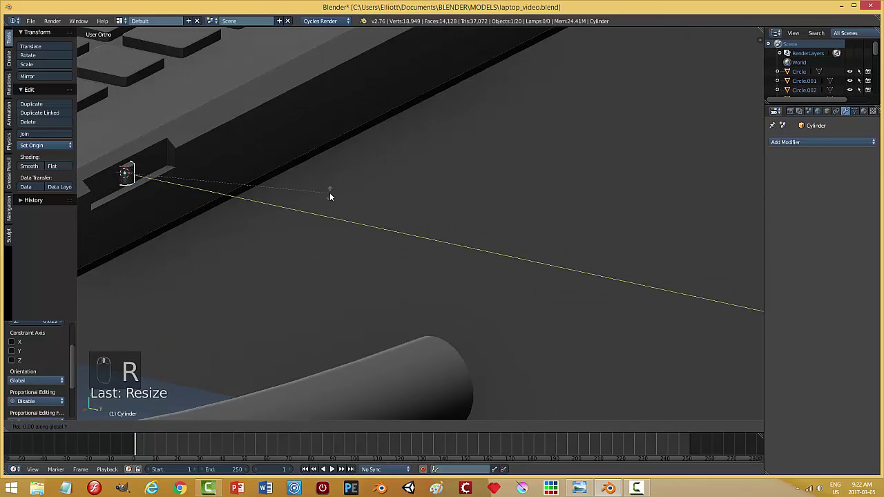
{"action": "key", "text": "s"}
{"action": "left_click_drag", "start_coordinate": [159, 183], "coordinate": [205, 209]}
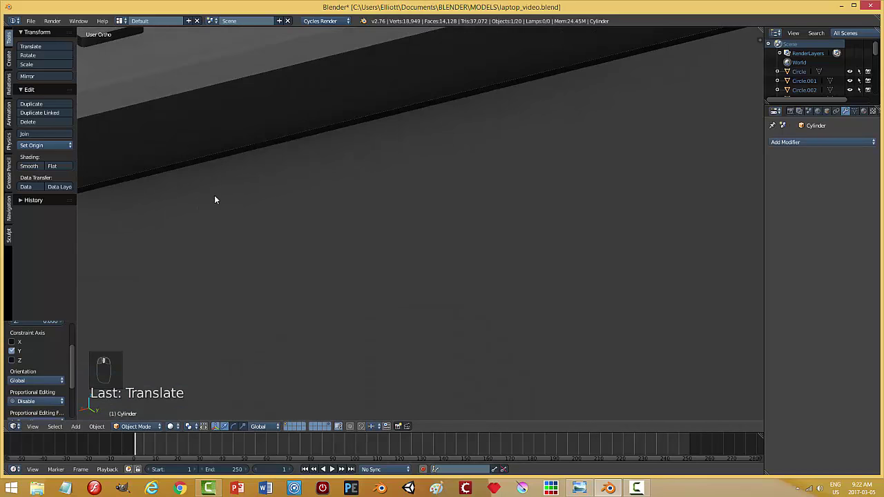
{"action": "key", "text": "KP_Decimal"}
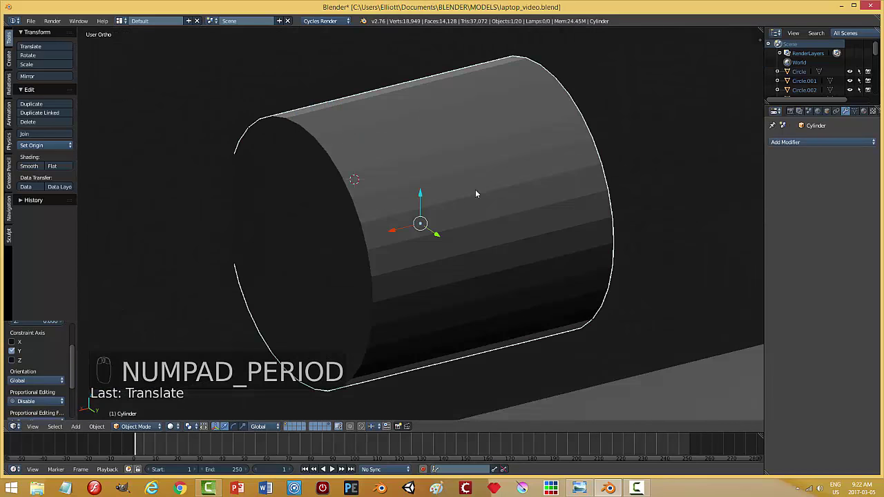
{"action": "middle_click", "coordinate": [548, 243]}
{"action": "key", "text": "s"}
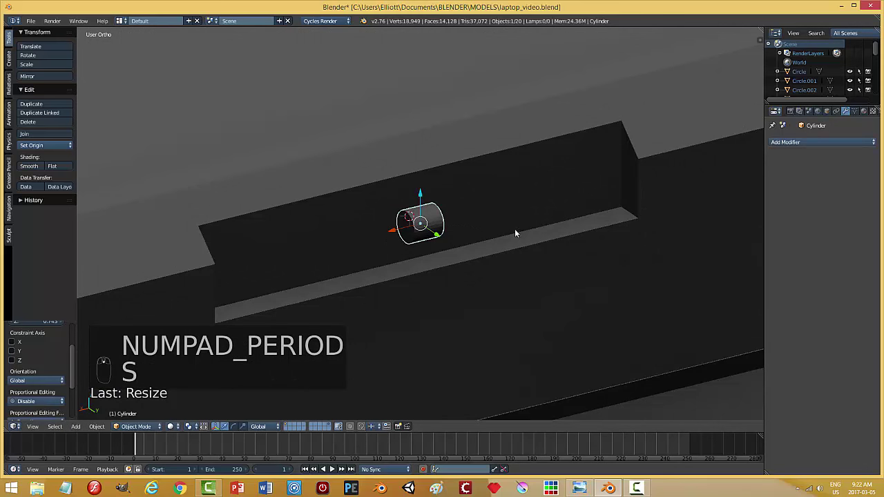
{"action": "key", "text": "s"}
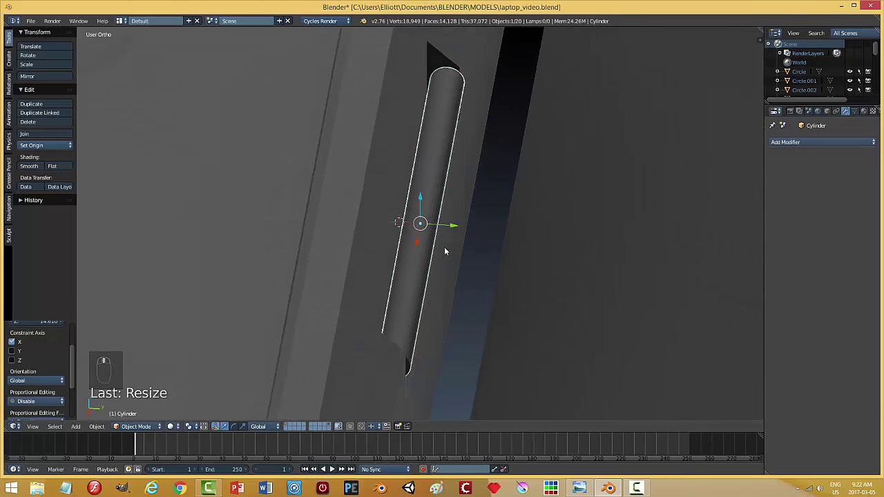
{"action": "left_click_drag", "start_coordinate": [456, 227], "coordinate": [534, 243]}
{"action": "key", "text": "s"}
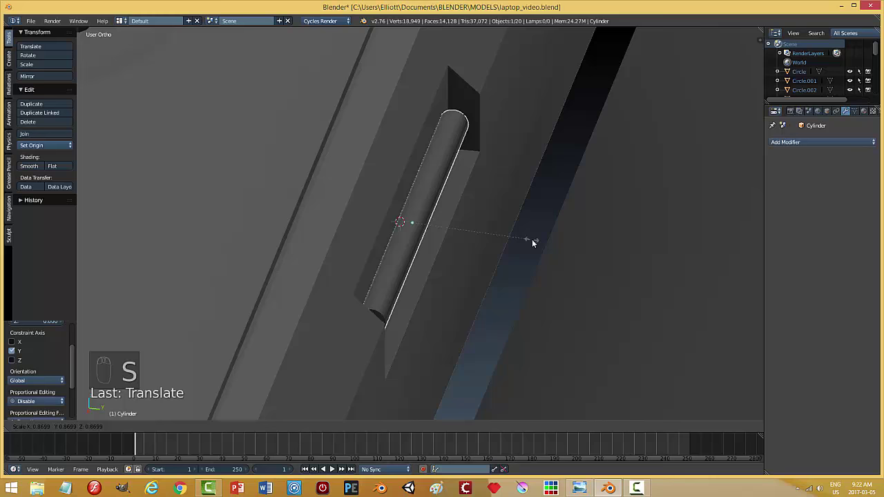
{"action": "left_click_drag", "start_coordinate": [455, 270], "coordinate": [473, 289]}
Step: Slide the rod into the hinge slot and fine-tune its position
{"action": "key", "text": "s"}
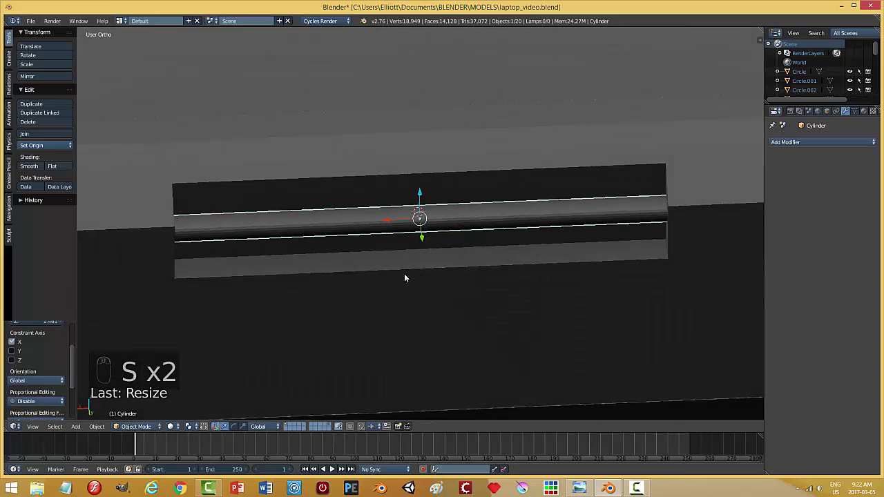
{"action": "key", "text": "a"}
{"action": "left_click_drag", "start_coordinate": [356, 275], "coordinate": [480, 239]}
{"action": "left_click_drag", "start_coordinate": [427, 237], "coordinate": [450, 224]}
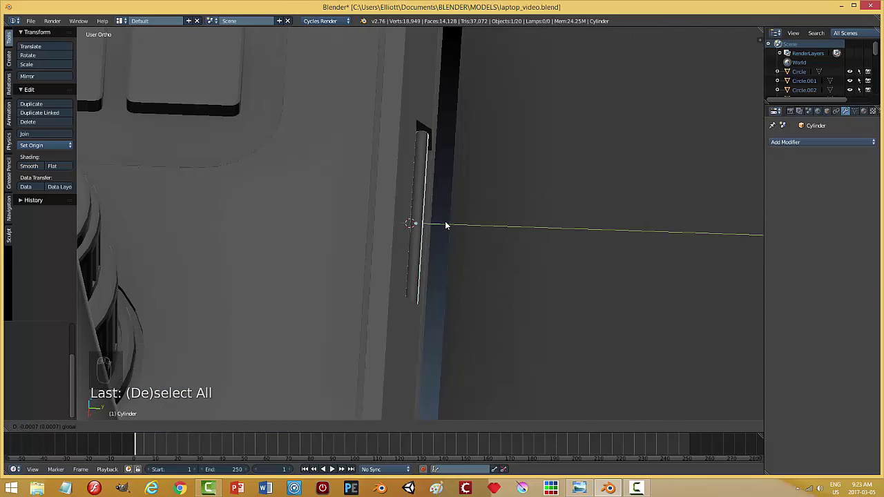
{"action": "key", "text": "a"}
{"action": "left_click_drag", "start_coordinate": [473, 245], "coordinate": [278, 217]}
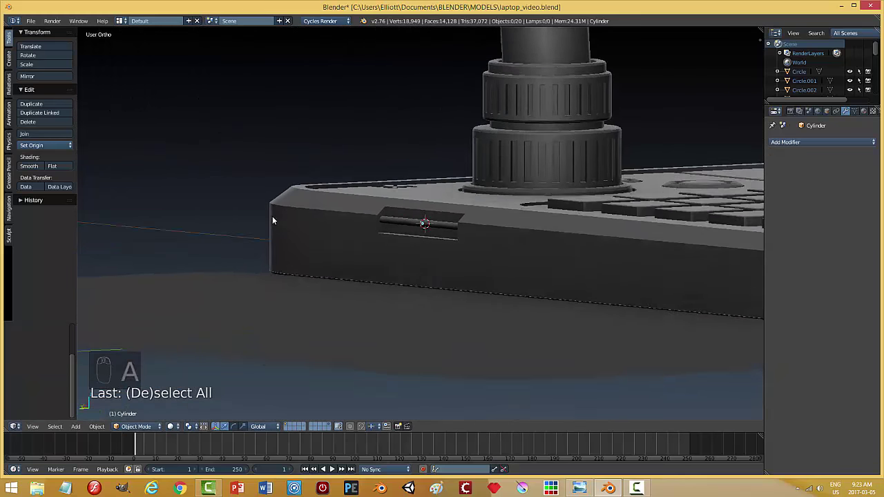
{"action": "left_click_drag", "start_coordinate": [441, 229], "coordinate": [500, 270]}
Step: Duplicate the rod into the other hinge slot and save the file
{"action": "key", "text": "shift+d"}
{"action": "left_click_drag", "start_coordinate": [393, 223], "coordinate": [647, 258]}
{"action": "key", "text": "KP_Decimal"}
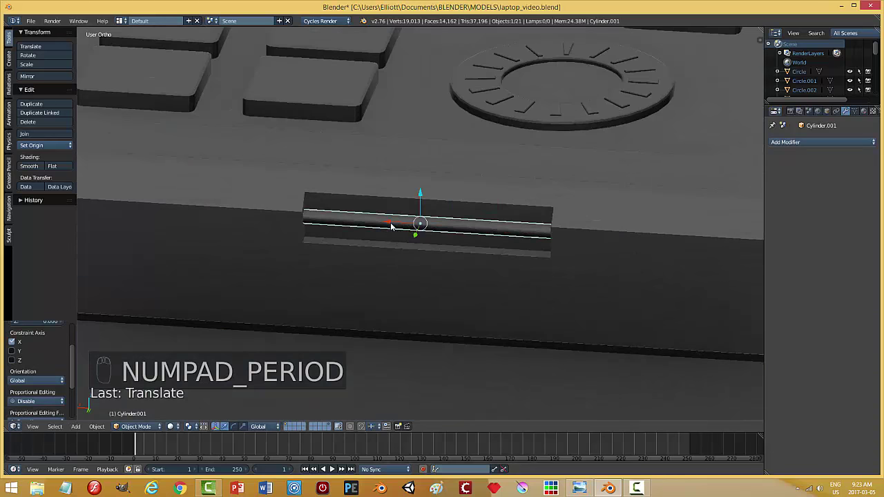
{"action": "key", "text": "a"}
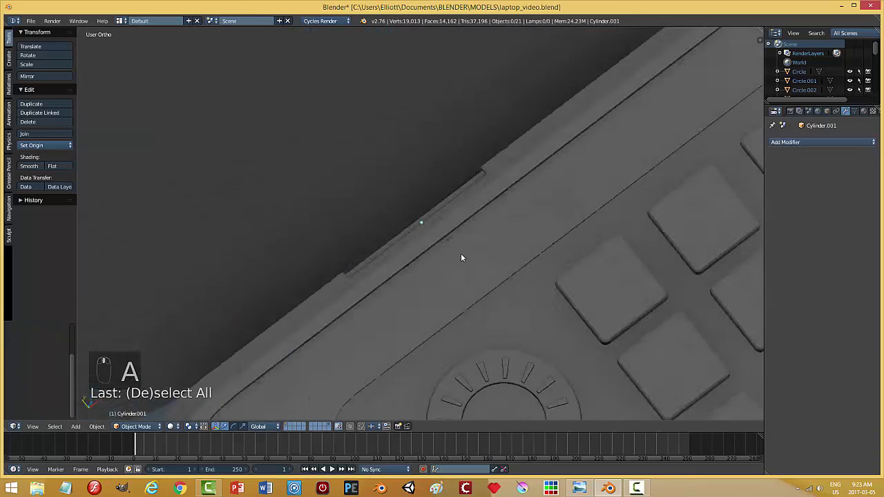
{"action": "key", "text": "ctrl+s"}
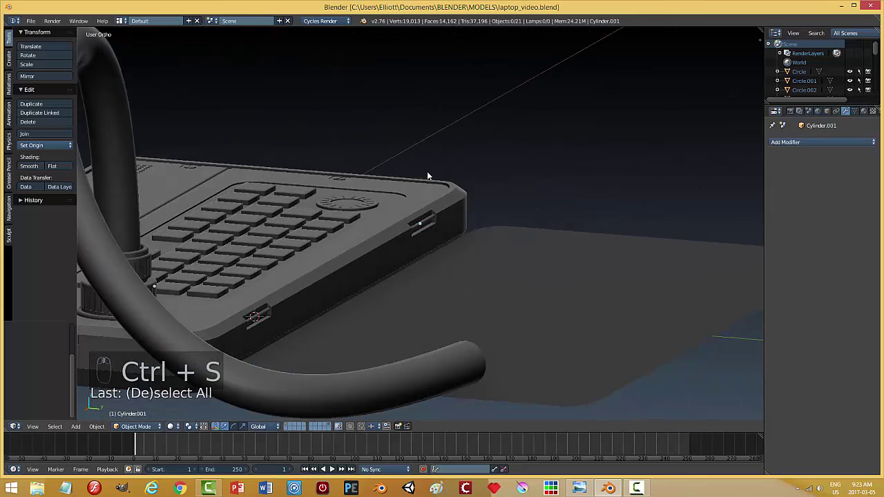
{"action": "middle_click", "coordinate": [522, 199]}
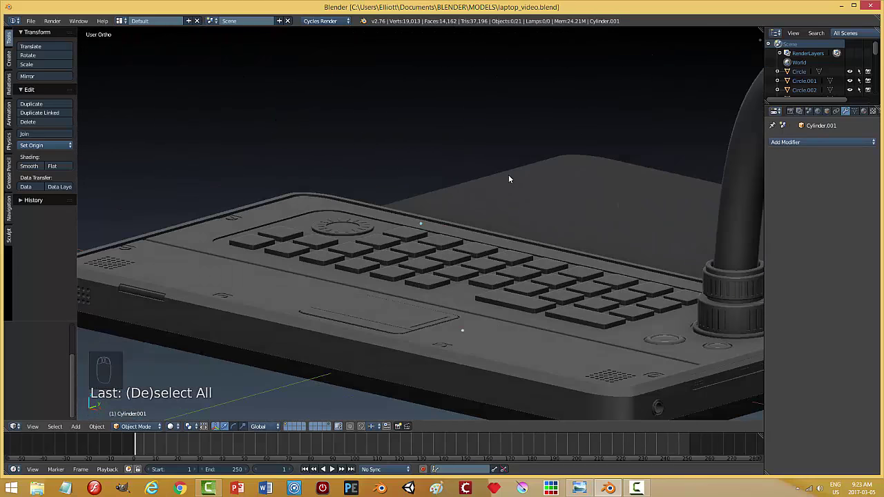
Step: Duplicate the selected face of the side strip and separate it into its own object
{"action": "left_click_drag", "start_coordinate": [549, 256], "coordinate": [366, 425]}
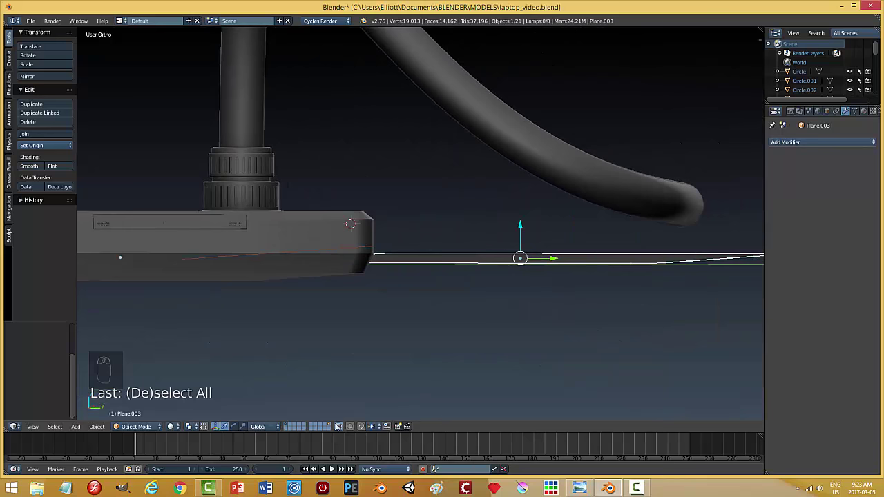
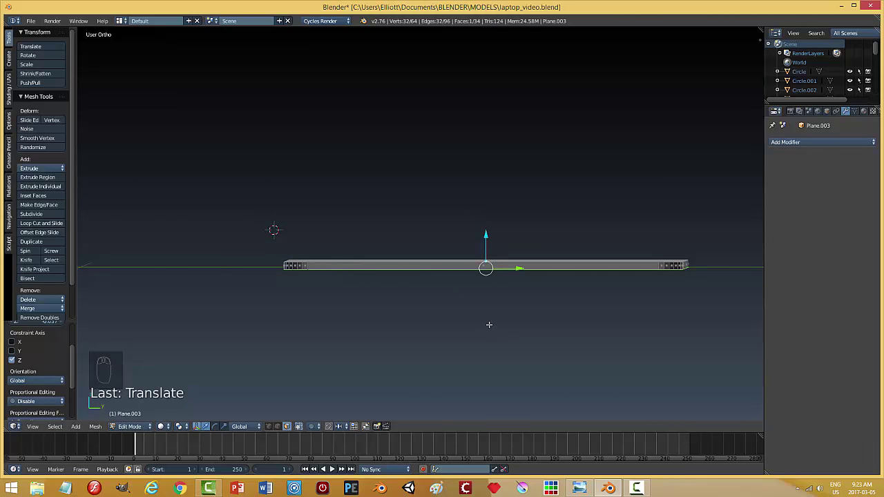
{"action": "key", "text": "shift+d"}
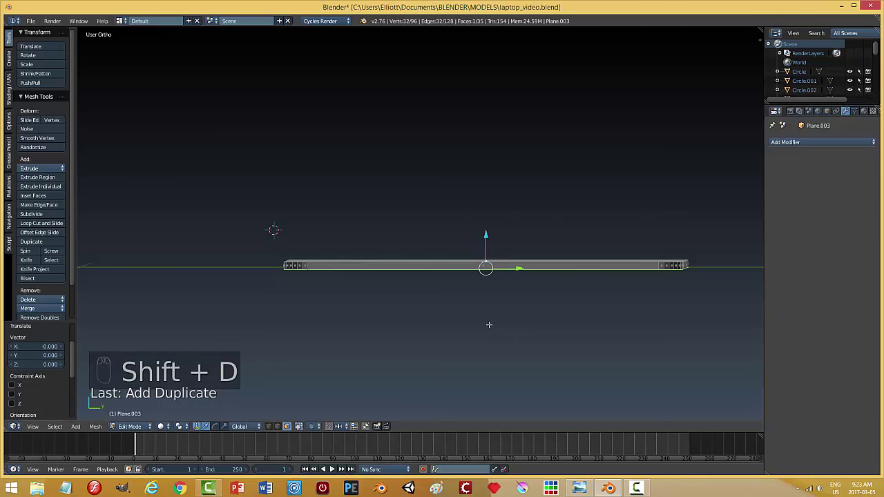
{"action": "key", "text": "p"}
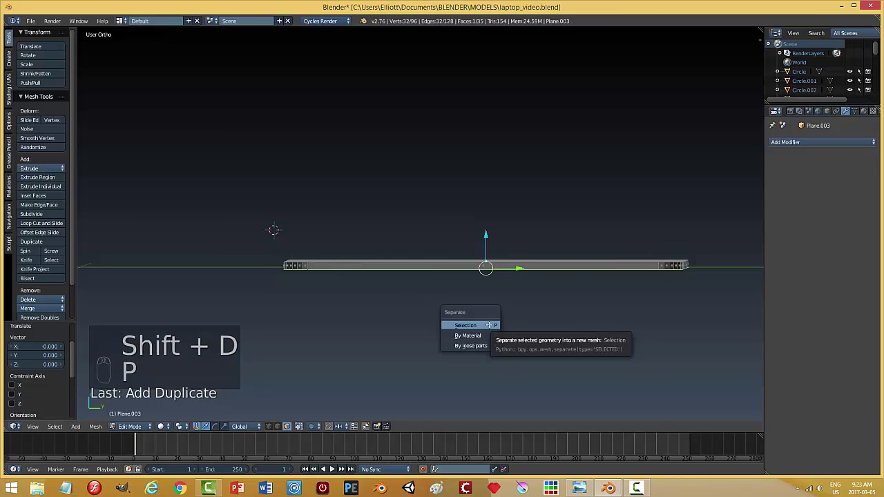
{"action": "key", "text": "Tab"}
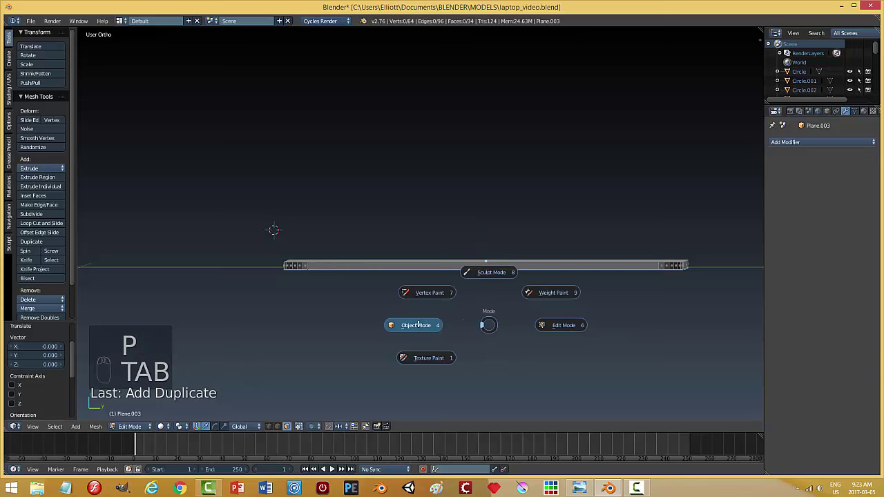
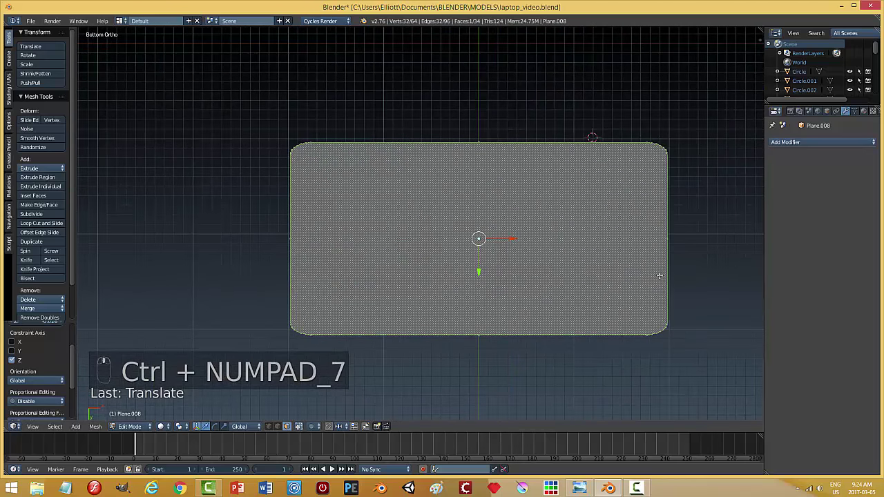
Step: Scale the split-off face slightly and extrude the whole panel into a thin slab
{"action": "key", "text": "s"}
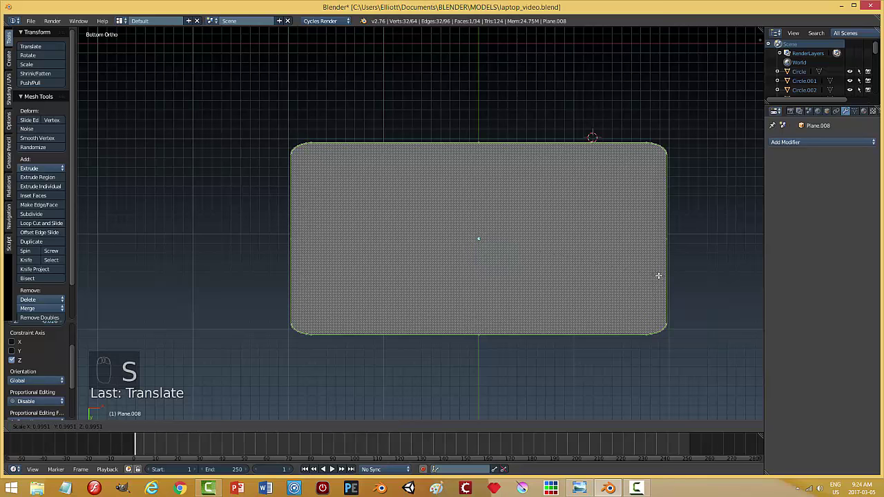
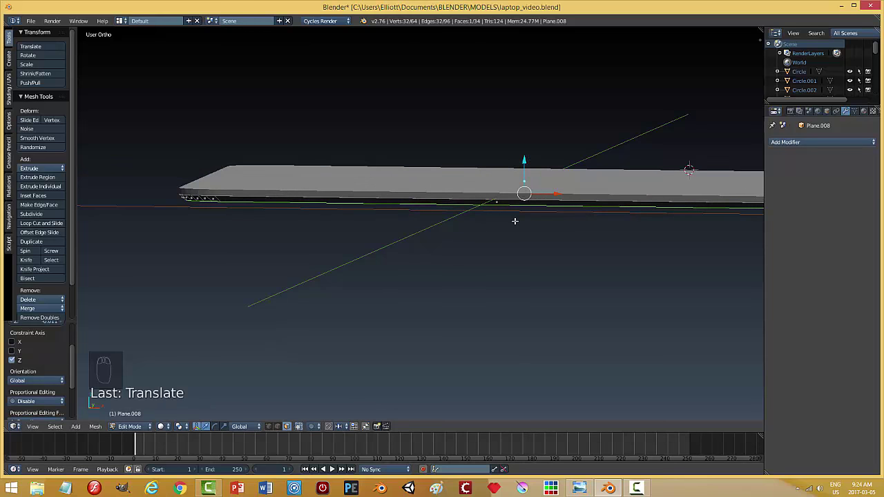
{"action": "key", "text": "a"}
{"action": "key", "text": "a"}
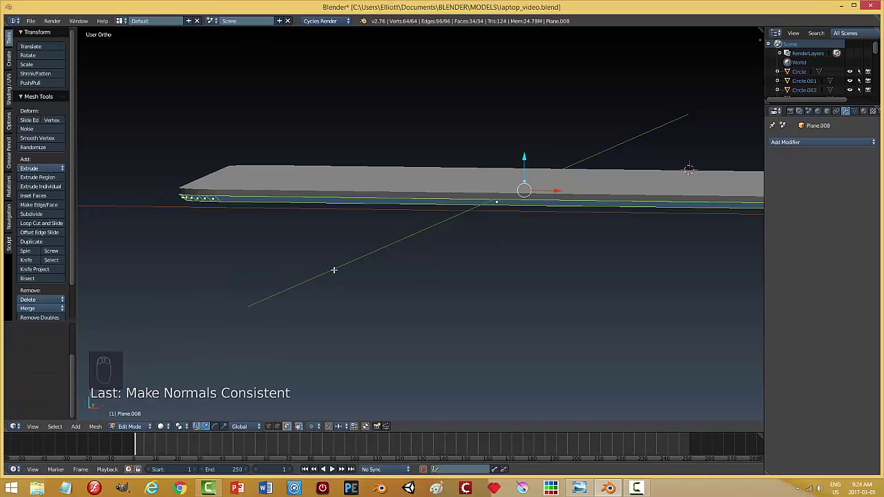
{"action": "key", "text": "a"}
{"action": "key", "text": "Tab"}
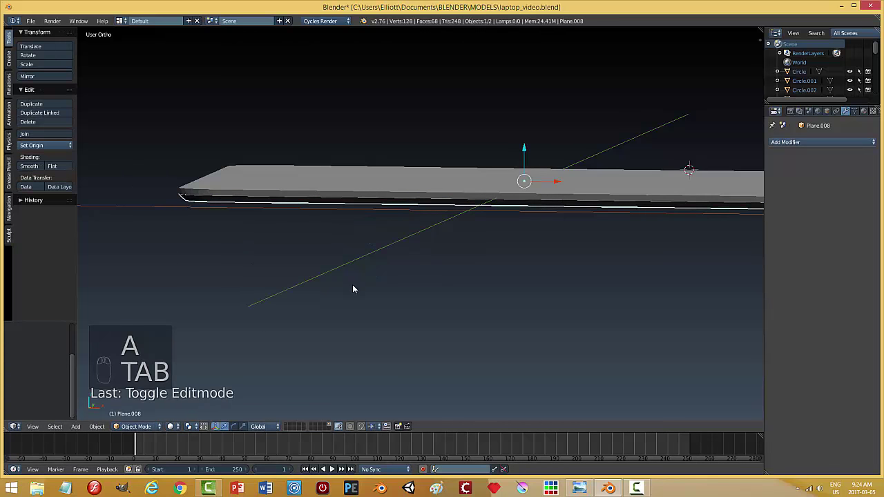
Step: Leave local view and orbit around to frame the new panel slab beside the laptop base
{"action": "key", "text": "a"}
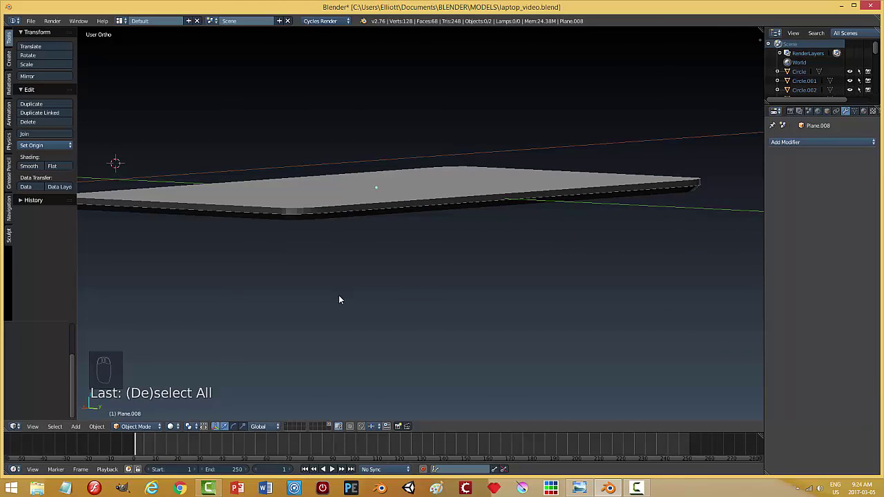
{"action": "left_click_drag", "start_coordinate": [343, 305], "coordinate": [273, 292]}
{"action": "left_click_drag", "start_coordinate": [361, 342], "coordinate": [596, 275]}
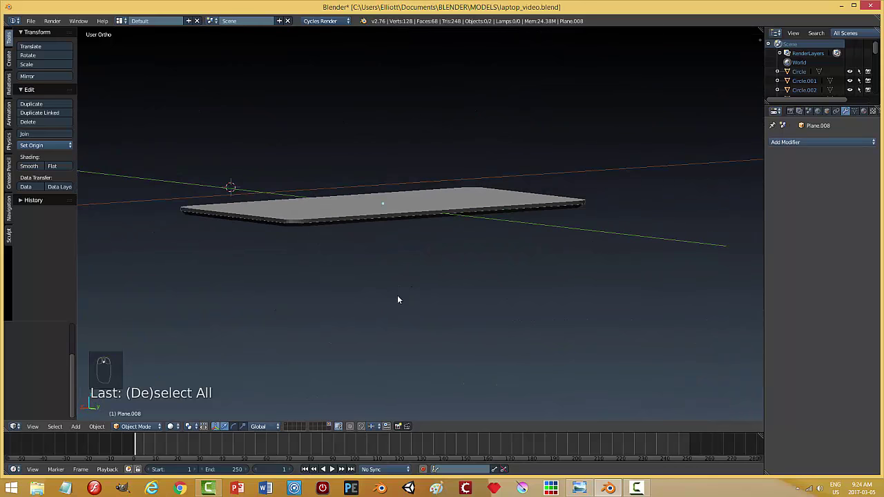
{"action": "left_click_drag", "start_coordinate": [405, 262], "coordinate": [346, 421]}
{"action": "left_click_drag", "start_coordinate": [314, 413], "coordinate": [538, 290]}
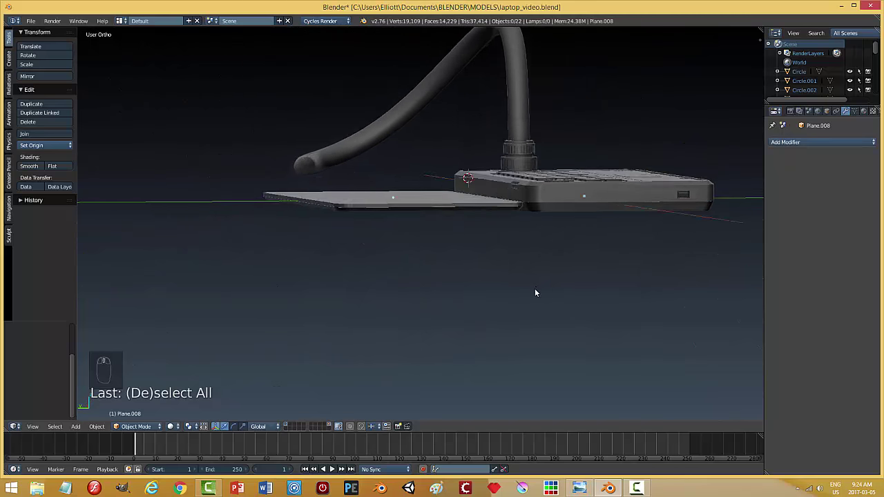
{"action": "left_click_drag", "start_coordinate": [464, 291], "coordinate": [482, 194]}
{"action": "left_click_drag", "start_coordinate": [482, 194], "coordinate": [371, 82]}
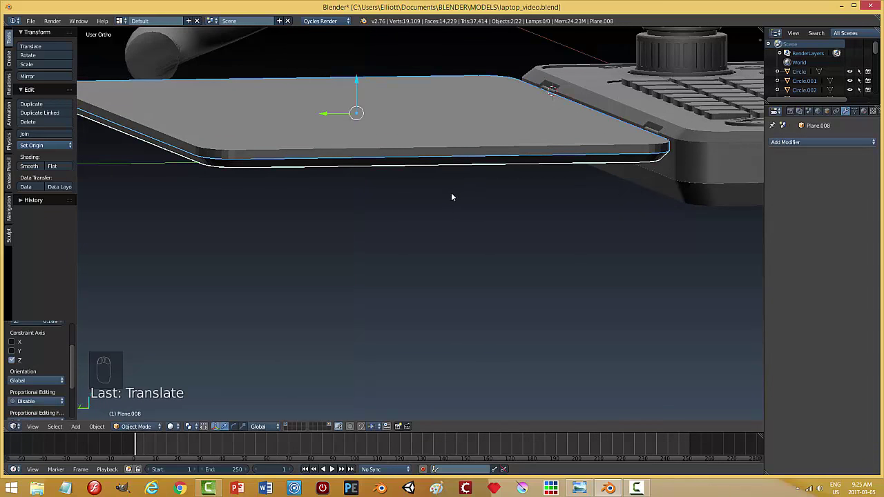
Step: Enable Auto Smooth on the screen panel with a 20° smoothing angle
{"action": "key", "text": "s"}
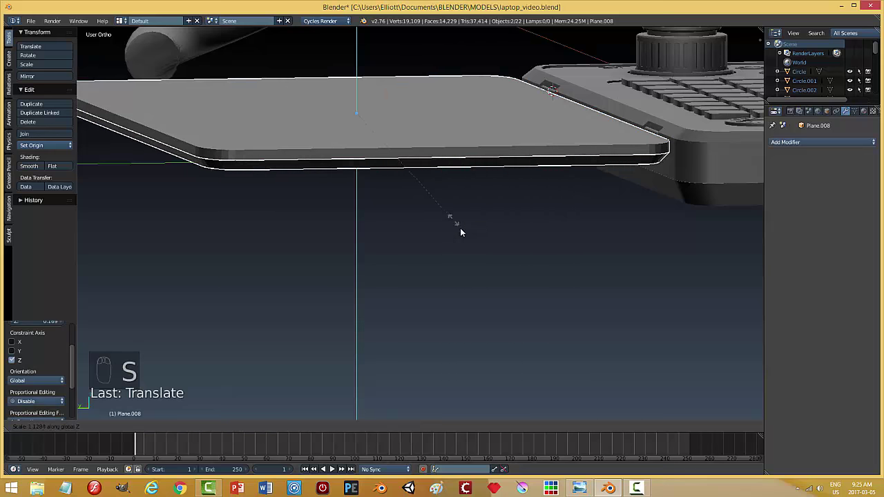
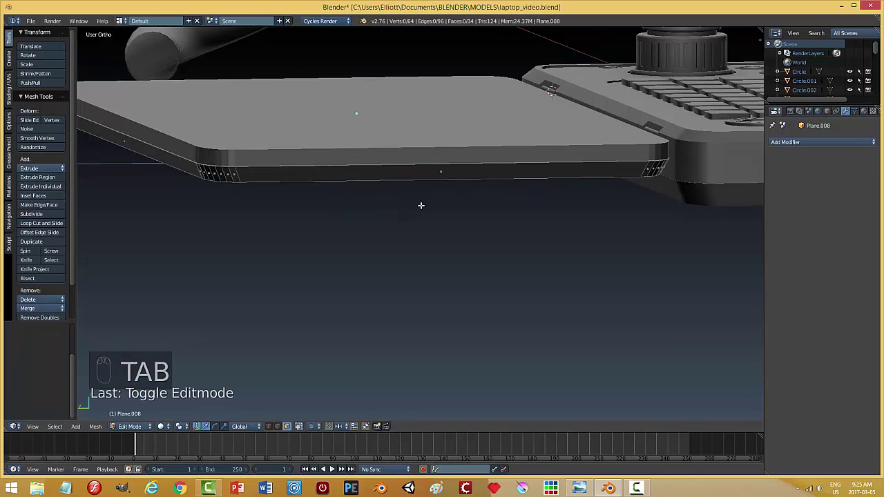
{"action": "key", "text": "a"}
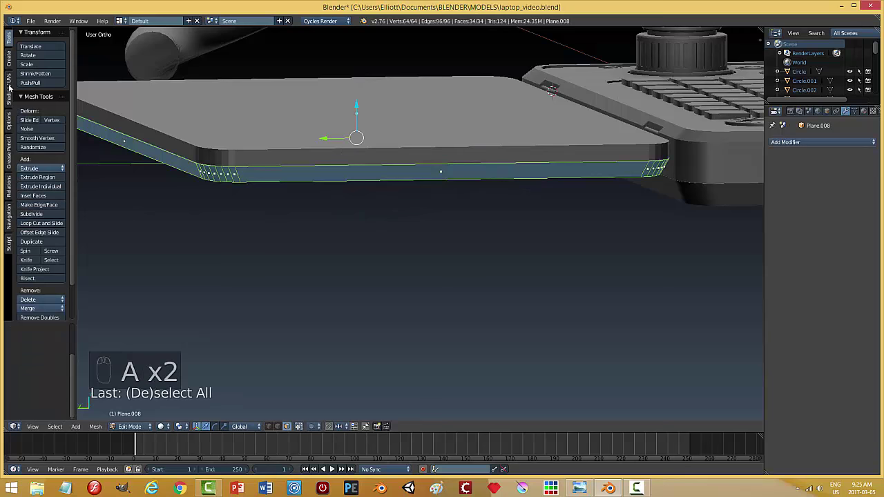
{"action": "left_click_drag", "start_coordinate": [10, 90], "coordinate": [33, 127]}
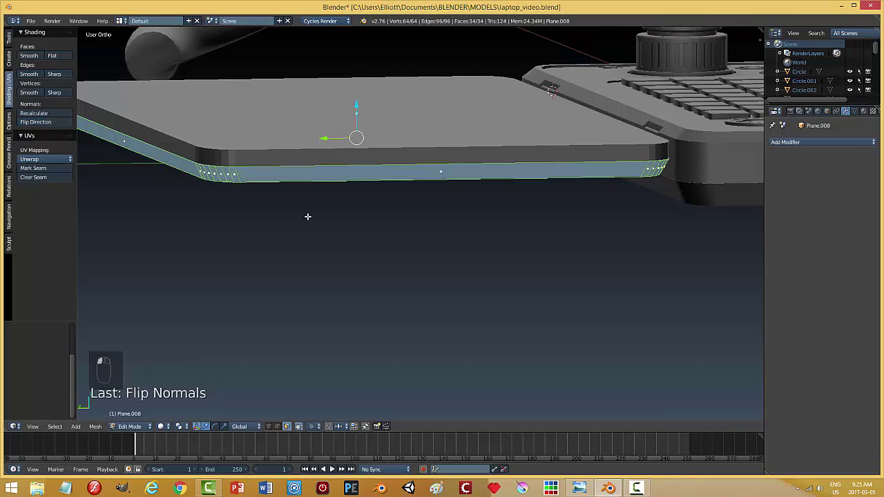
{"action": "key", "text": "a"}
{"action": "key", "text": "Tab"}
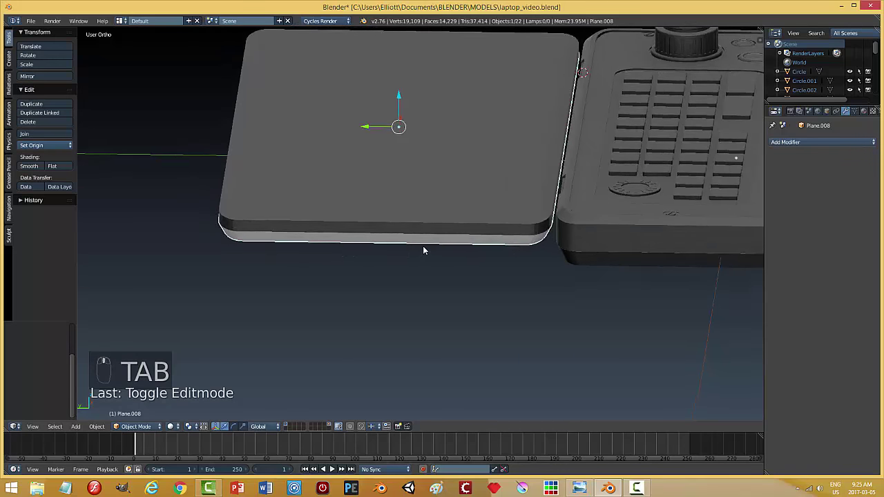
Step: Recalculate Plane.008's normals in Edit Mode and return to Object Mode
{"action": "left_click_drag", "start_coordinate": [346, 219], "coordinate": [859, 114]}
{"action": "left_click_drag", "start_coordinate": [859, 112], "coordinate": [783, 172]}
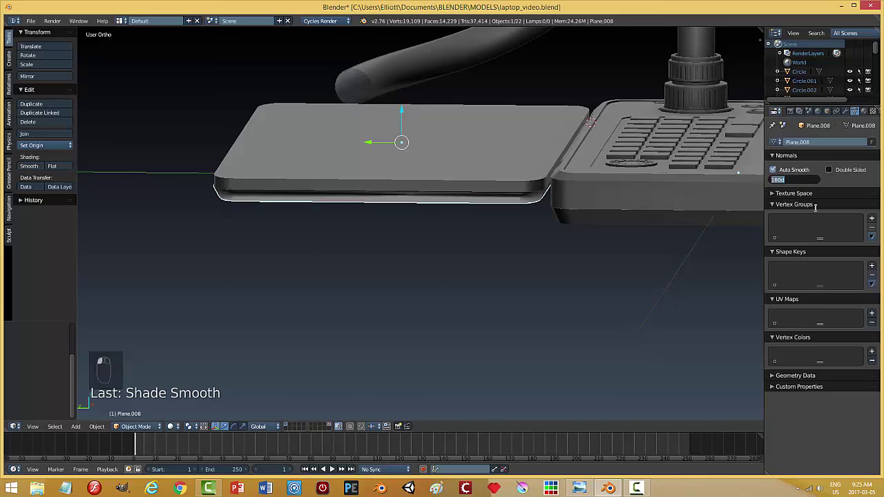
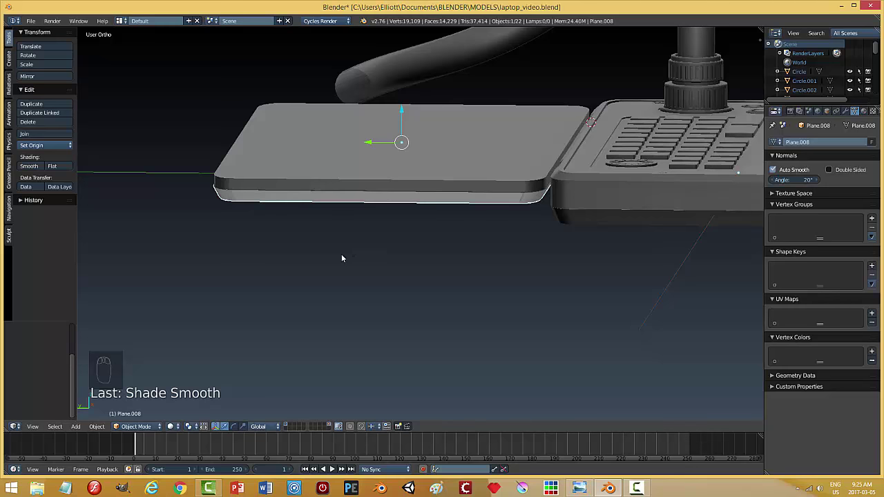
{"action": "key", "text": "a"}
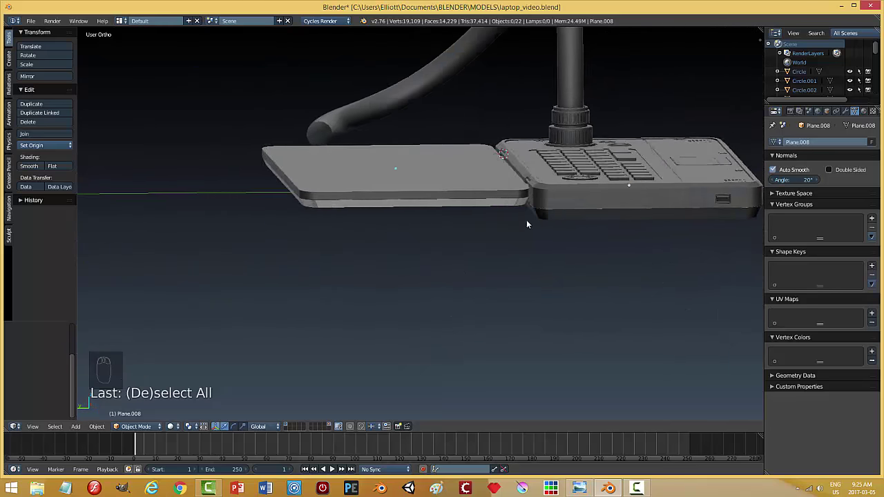
{"action": "left_click_drag", "start_coordinate": [421, 205], "coordinate": [415, 207]}
{"action": "left_click", "coordinate": [415, 207]}
{"action": "key", "text": "Tab"}
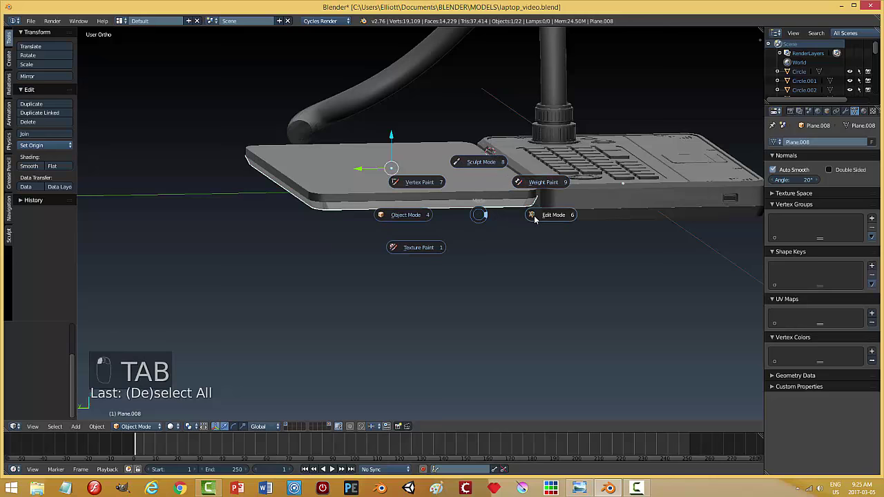
{"action": "key", "text": "a"}
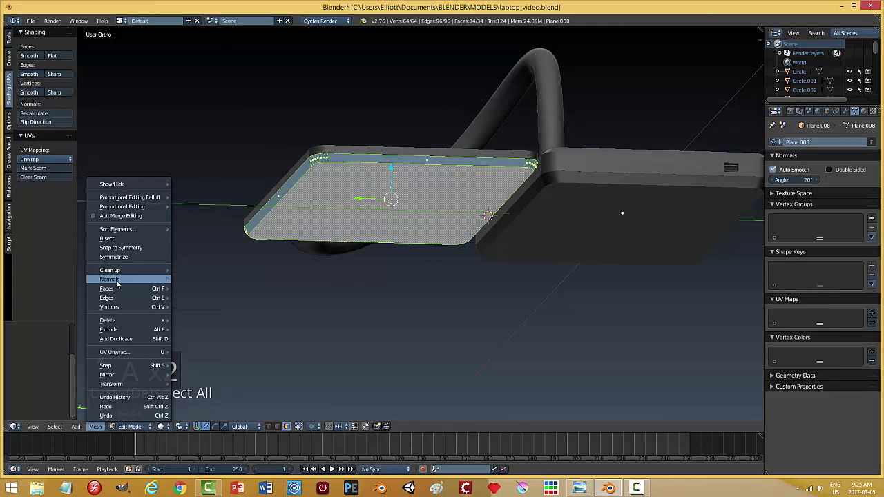
{"action": "key", "text": "a"}
{"action": "key", "text": "Tab"}
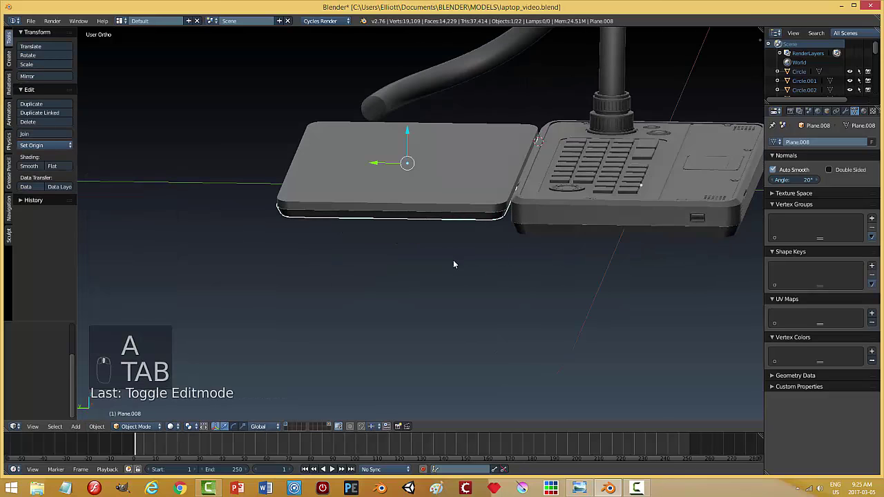
Step: Orbit around the laptop from both sides and select the lid panel Plane.003
{"action": "key", "text": "a"}
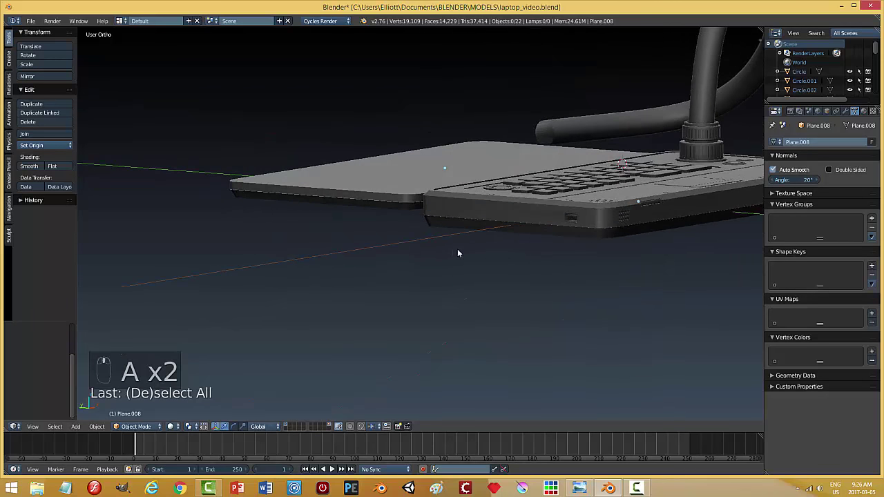
{"action": "key", "text": "ctrl+s"}
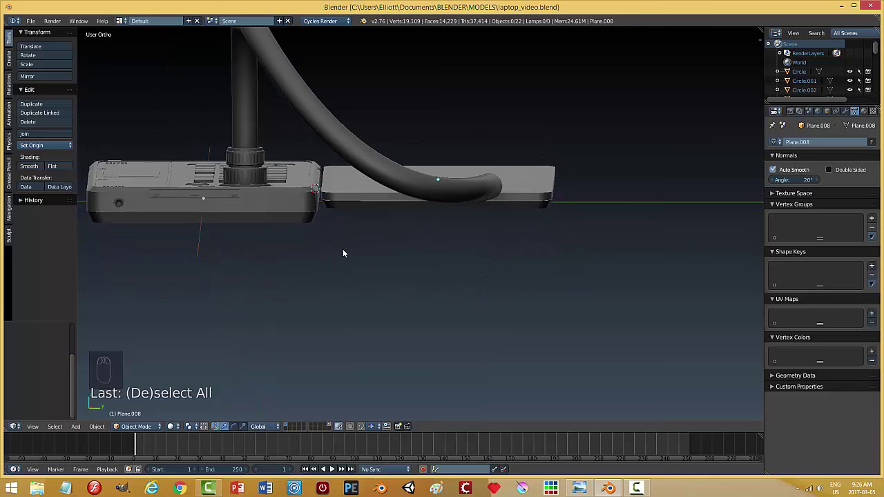
{"action": "left_click_drag", "start_coordinate": [377, 270], "coordinate": [352, 214]}
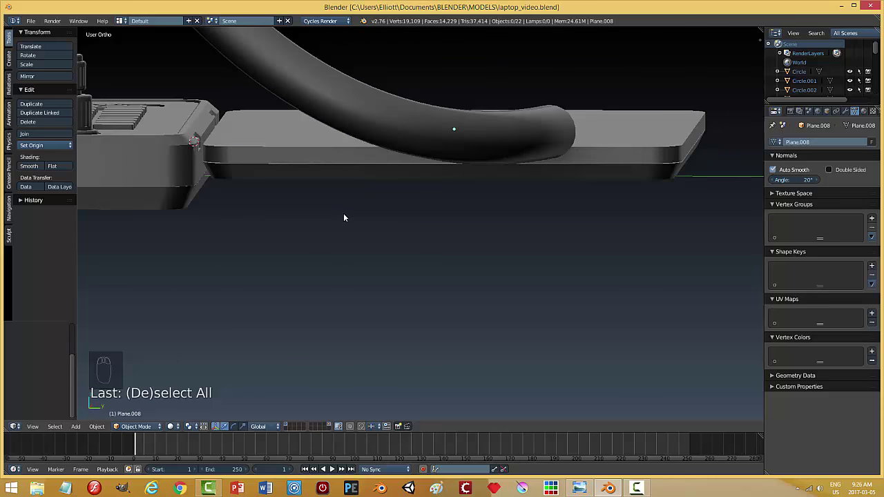
{"action": "left_click_drag", "start_coordinate": [293, 164], "coordinate": [390, 186]}
{"action": "key", "text": "a"}
{"action": "left_click_drag", "start_coordinate": [517, 89], "coordinate": [452, 241]}
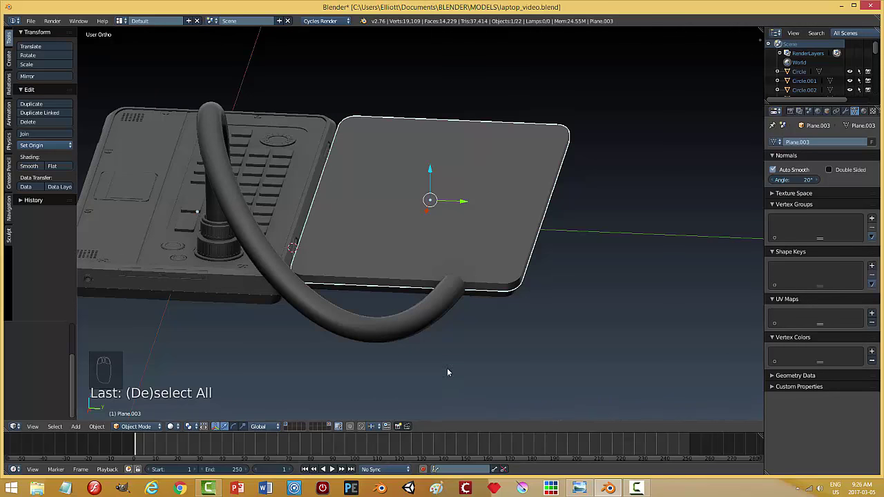
Step: Inset the lid's top face, shrink it for a wider border, and extrude it inward as a screen recess
{"action": "left_click_drag", "start_coordinate": [332, 428], "coordinate": [526, 225]}
{"action": "key", "text": "Tab"}
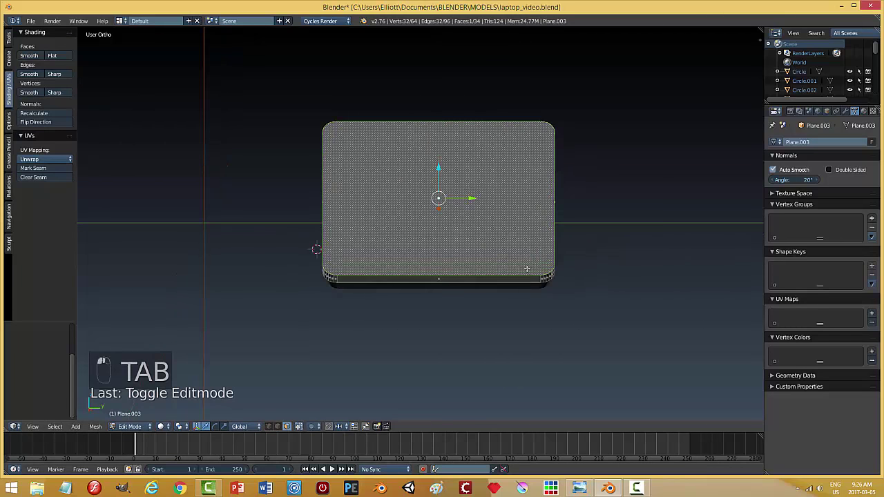
{"action": "key", "text": "i"}
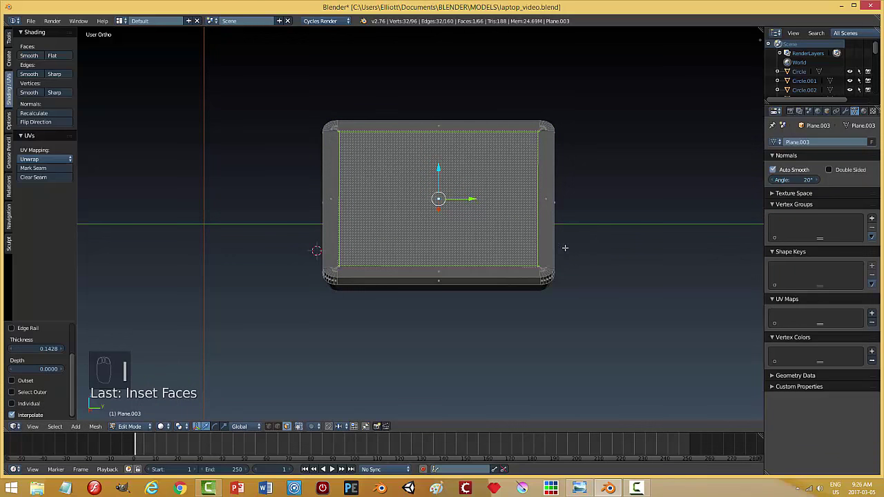
{"action": "key", "text": "s"}
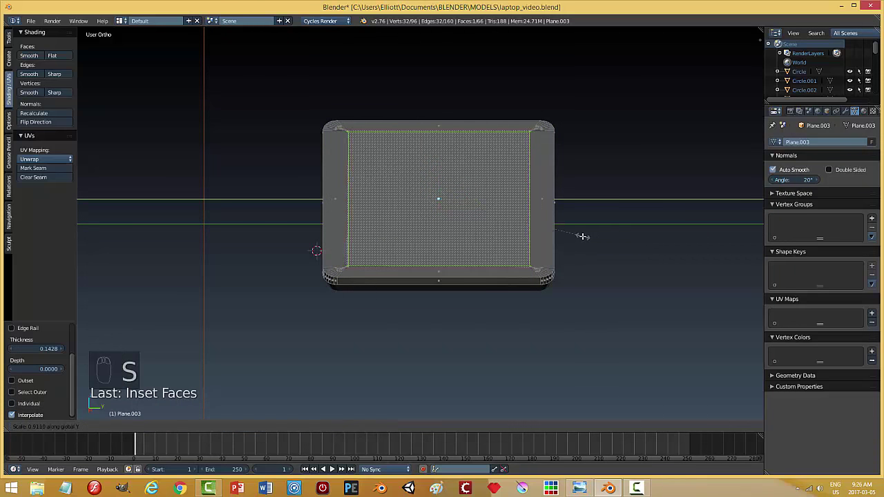
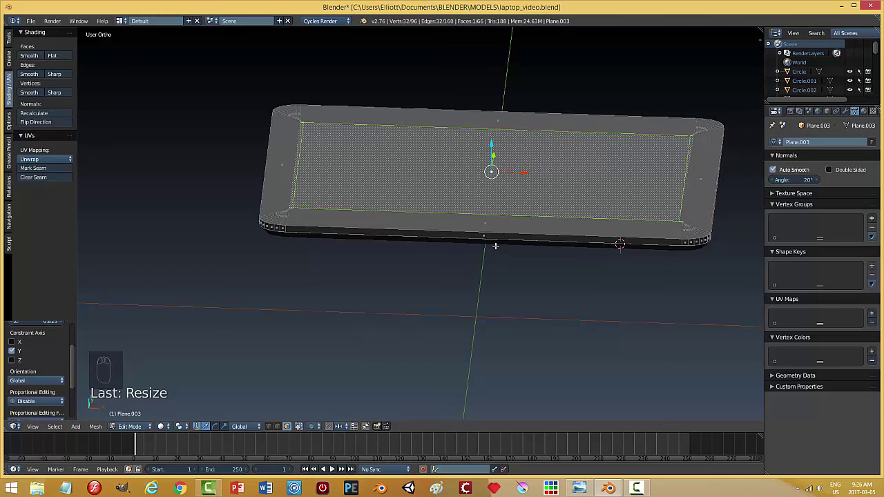
{"action": "key", "text": "e"}
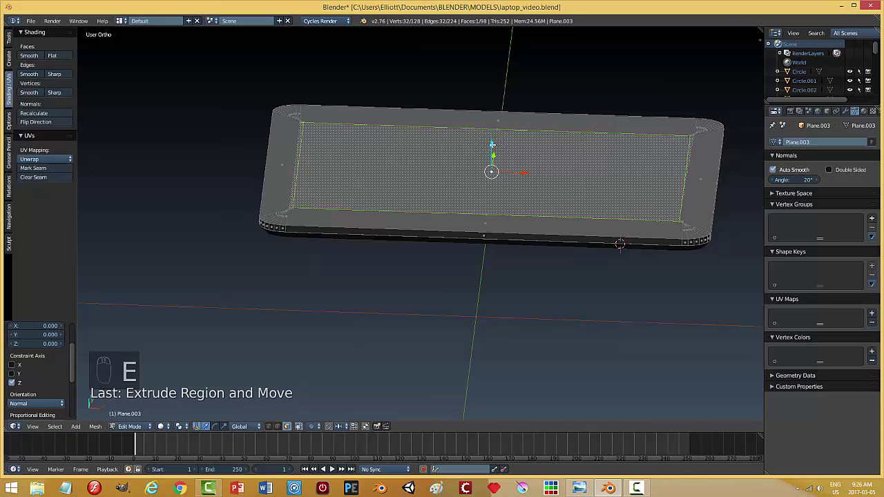
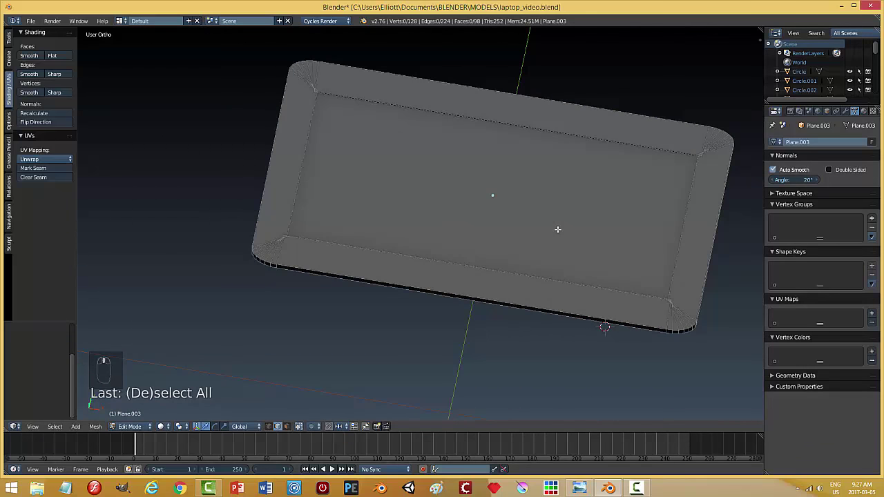
{"action": "key", "text": "ctrl+s"}
{"action": "key", "text": "Tab"}
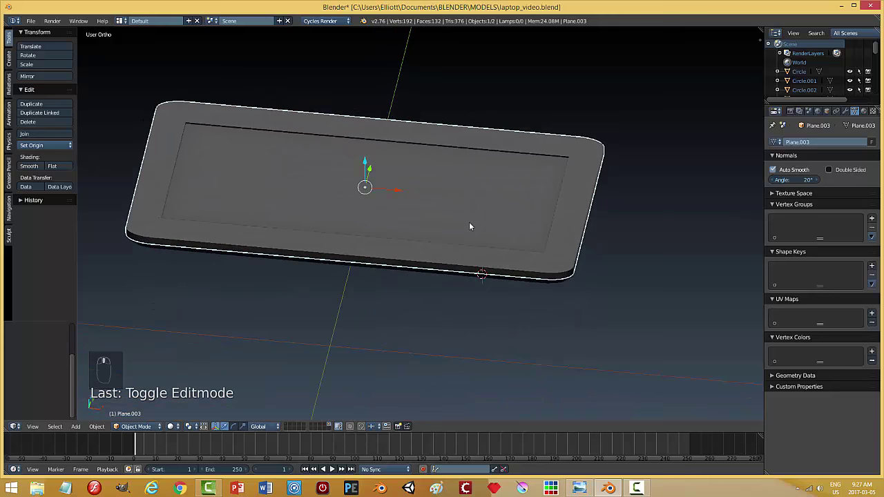
Step: Add a circle mesh, then position and shrink it on the lid panel in top view
{"action": "left_click_drag", "start_coordinate": [465, 223], "coordinate": [490, 175]}
{"action": "key", "text": "shift+a"}
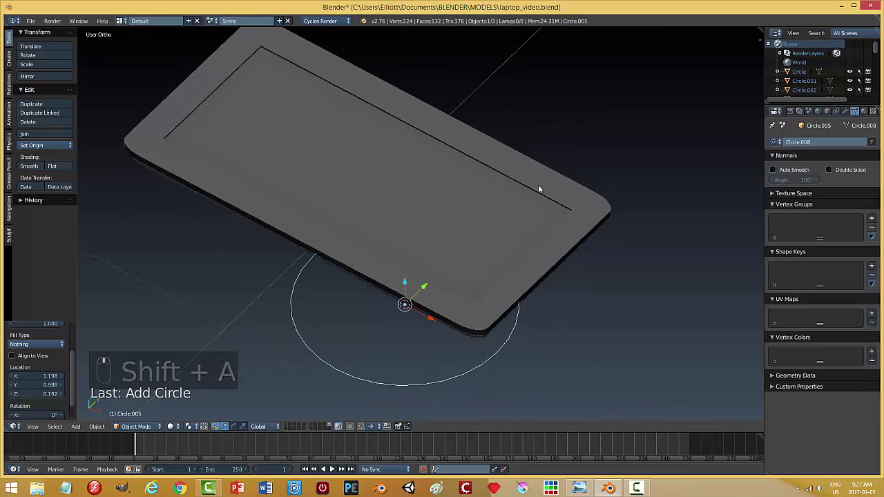
{"action": "left_click_drag", "start_coordinate": [375, 212], "coordinate": [388, 218]}
{"action": "key", "text": "s"}
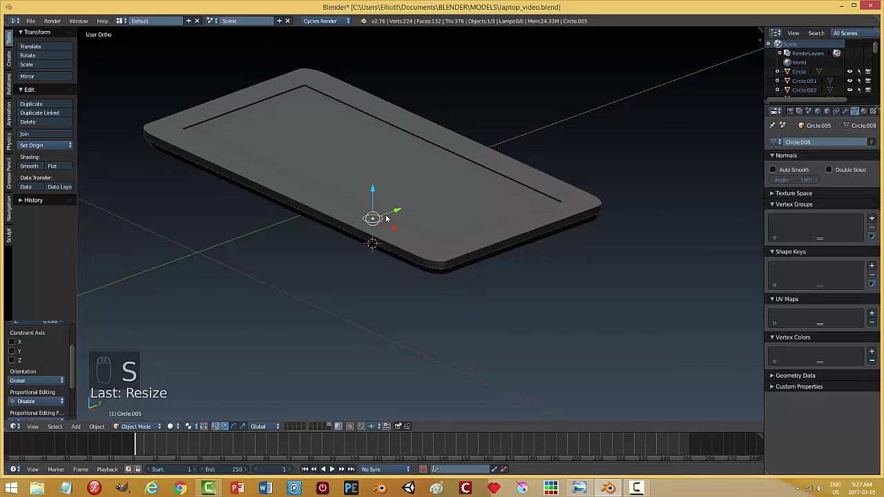
{"action": "left_click_drag", "start_coordinate": [398, 237], "coordinate": [538, 250]}
{"action": "left_click_drag", "start_coordinate": [538, 250], "coordinate": [460, 267]}
{"action": "key", "text": "KP_7"}
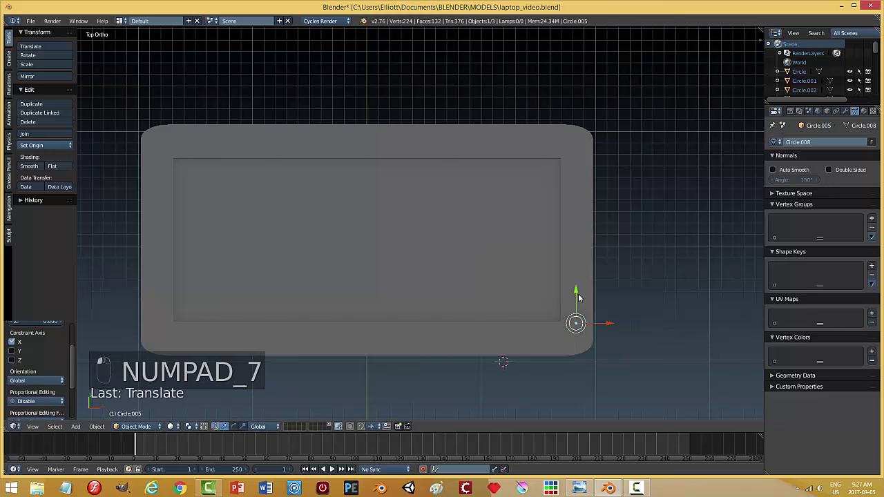
{"action": "left_click", "coordinate": [631, 267]}
{"action": "key", "text": "s"}
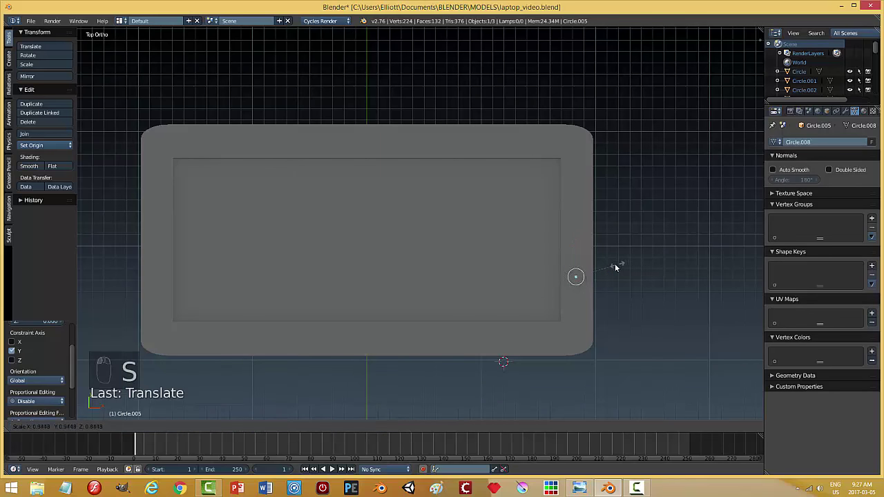
{"action": "left_click", "coordinate": [612, 278]}
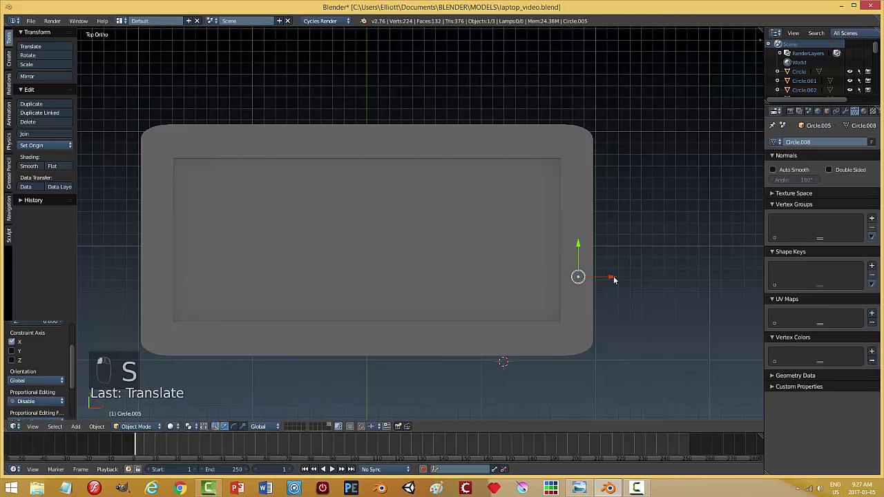
Step: Cut the circle to its lower half, duplicate the arc and flip it to start a rounded slot
{"action": "key", "text": "Tab"}
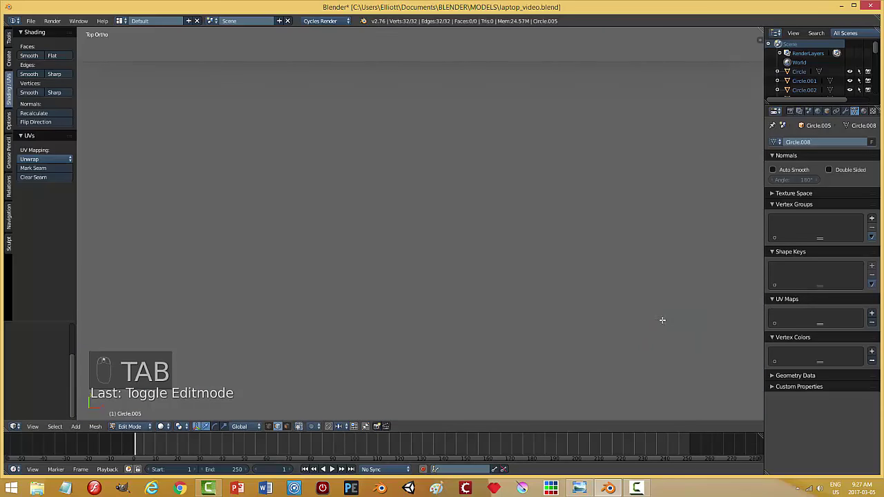
{"action": "key", "text": "KP_Decimal"}
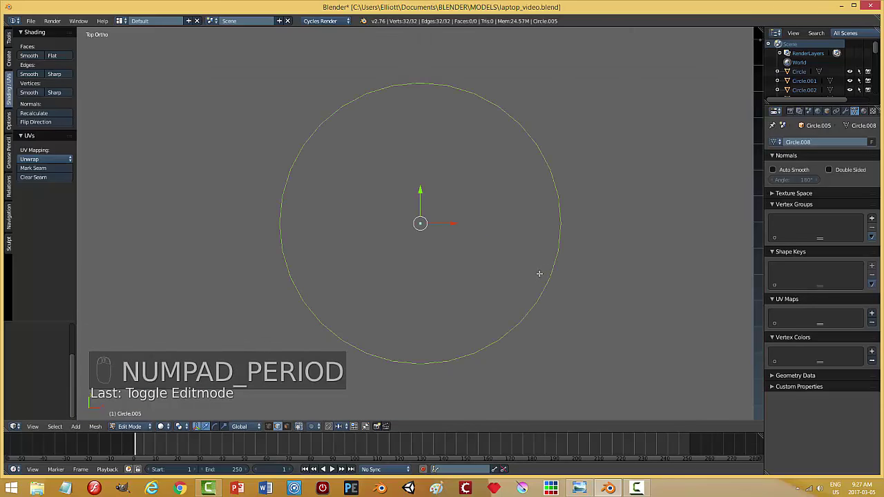
{"action": "key", "text": "a"}
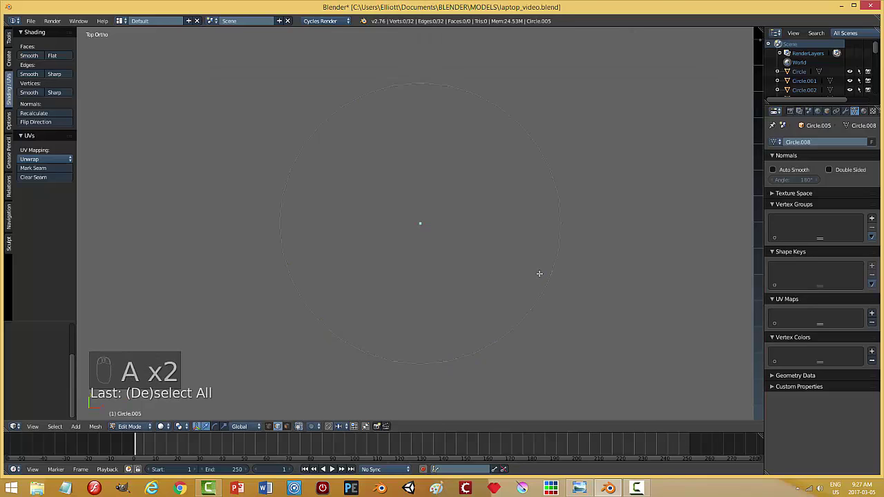
{"action": "key", "text": "ctrl+Tab"}
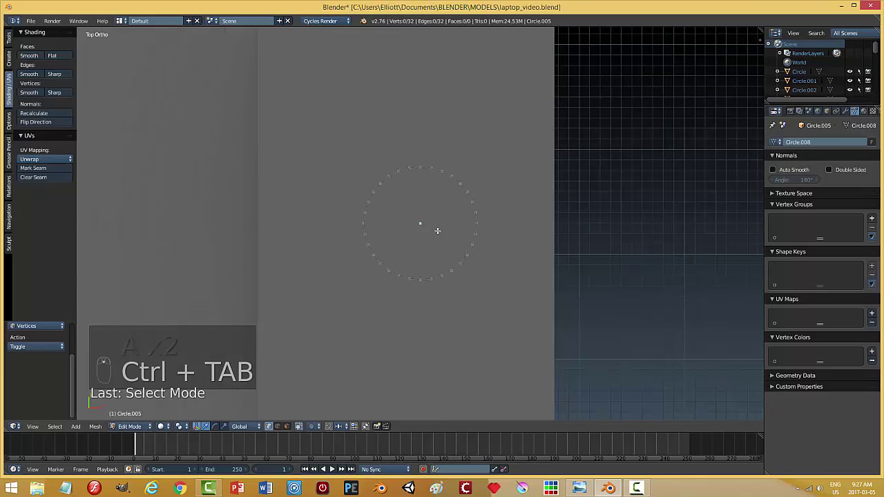
{"action": "key", "text": "b"}
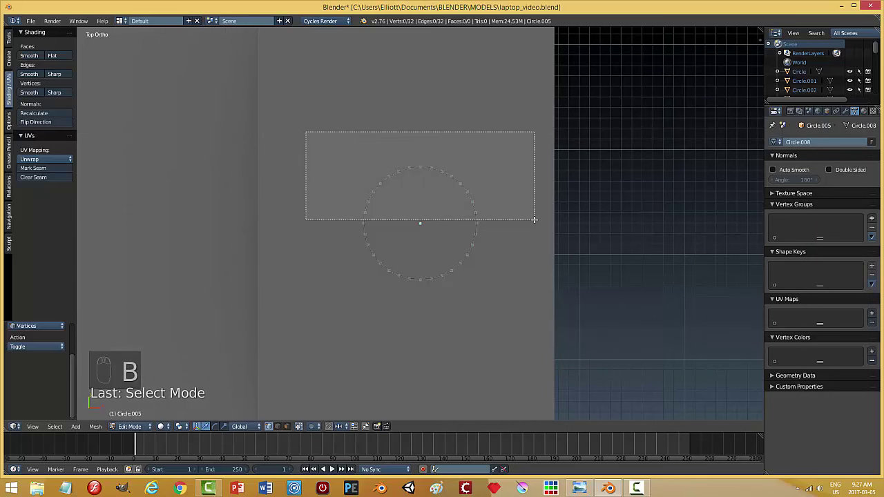
{"action": "key", "text": "x"}
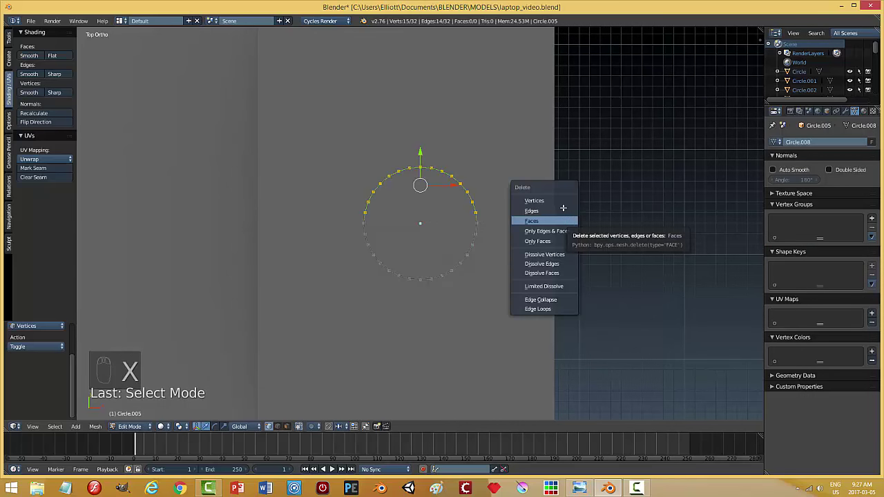
{"action": "key", "text": "a"}
{"action": "key", "text": "shift+d"}
{"action": "key", "text": "r"}
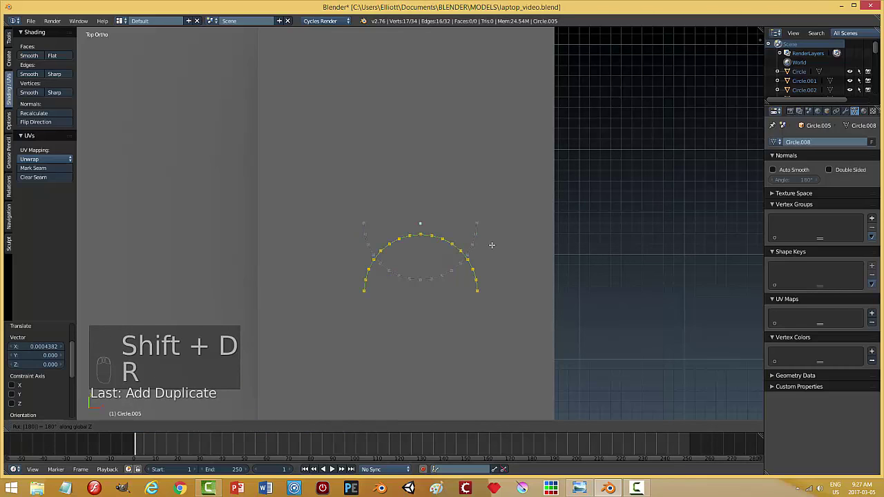
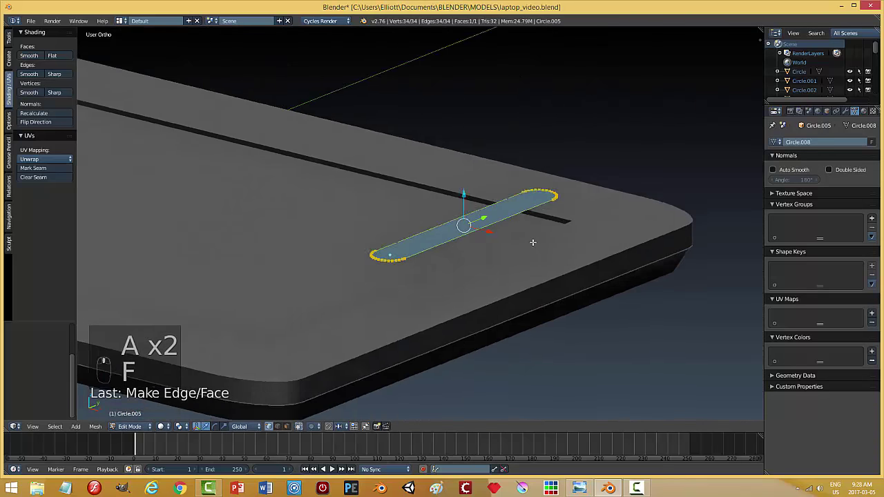
Step: Extrude the slot outline and set its origin to its geometry
{"action": "key", "text": "e"}
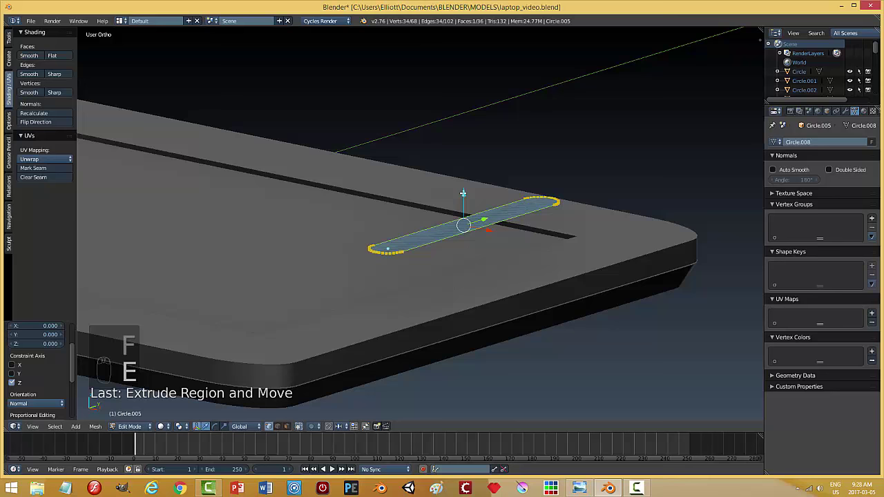
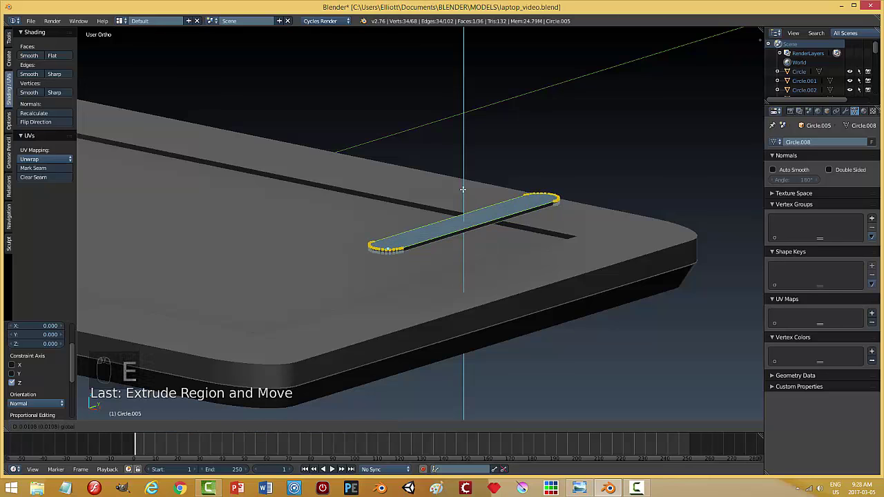
{"action": "key", "text": "a"}
{"action": "key", "text": "Tab"}
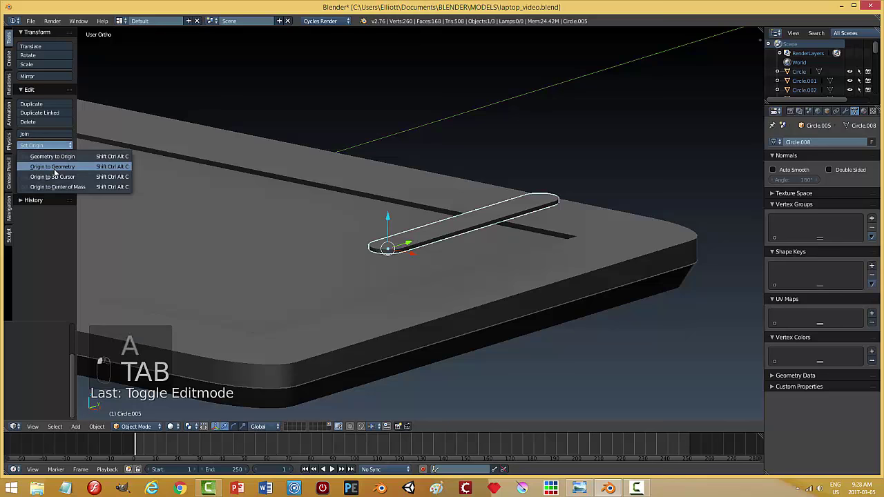
{"action": "left_click_drag", "start_coordinate": [58, 173], "coordinate": [58, 171]}
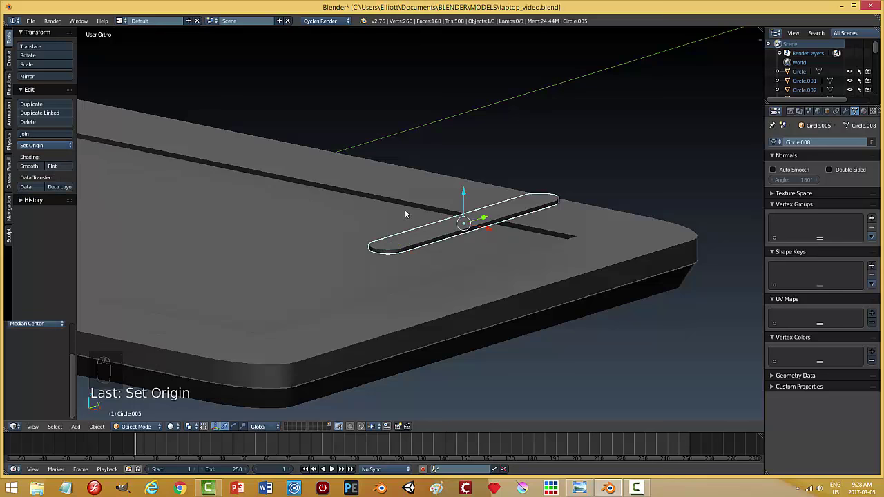
{"action": "left_click_drag", "start_coordinate": [467, 197], "coordinate": [470, 265]}
{"action": "left_click_drag", "start_coordinate": [473, 307], "coordinate": [488, 280]}
Step: Scale the slot down and view it from above in wireframe for adjustment
{"action": "key", "text": "s"}
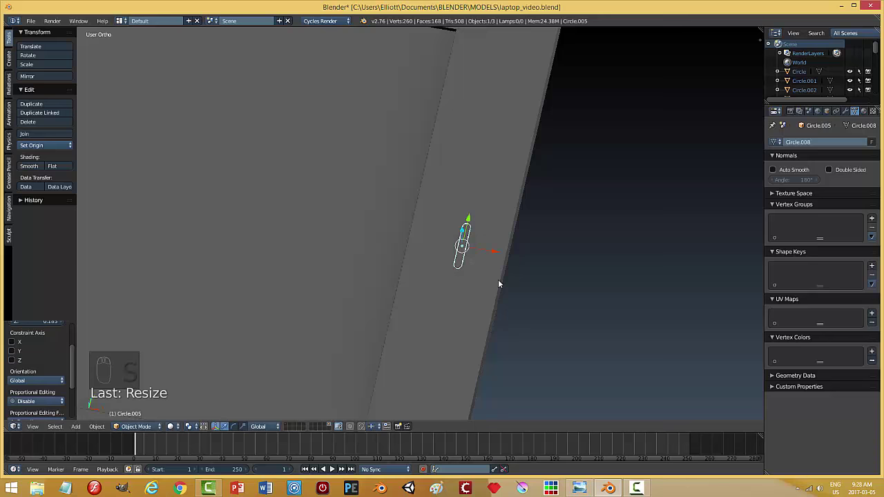
{"action": "key", "text": "Tab"}
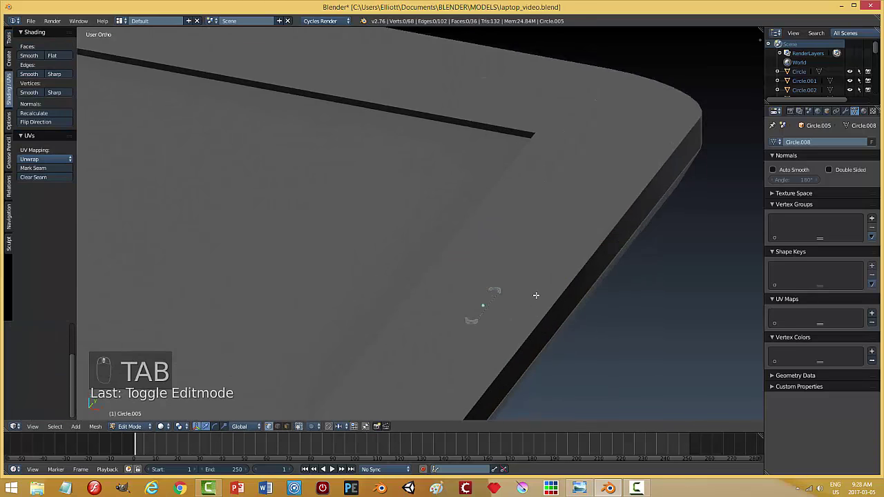
{"action": "key", "text": "KP_7"}
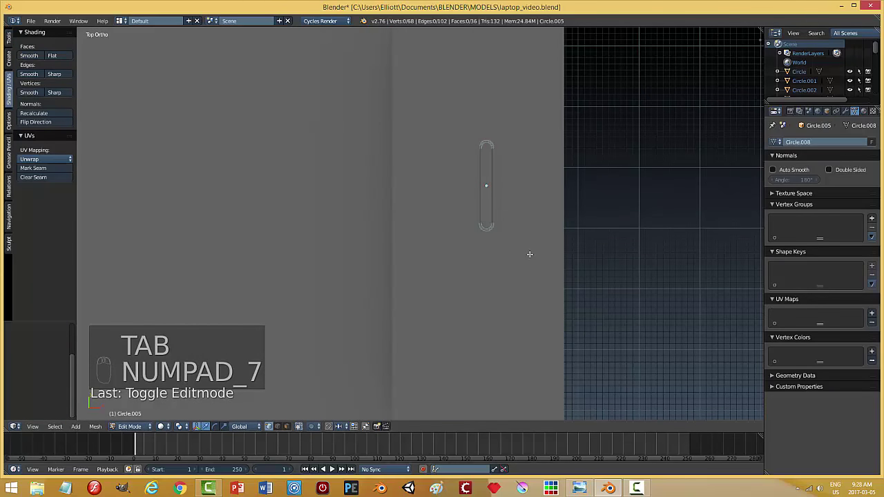
{"action": "key", "text": "z"}
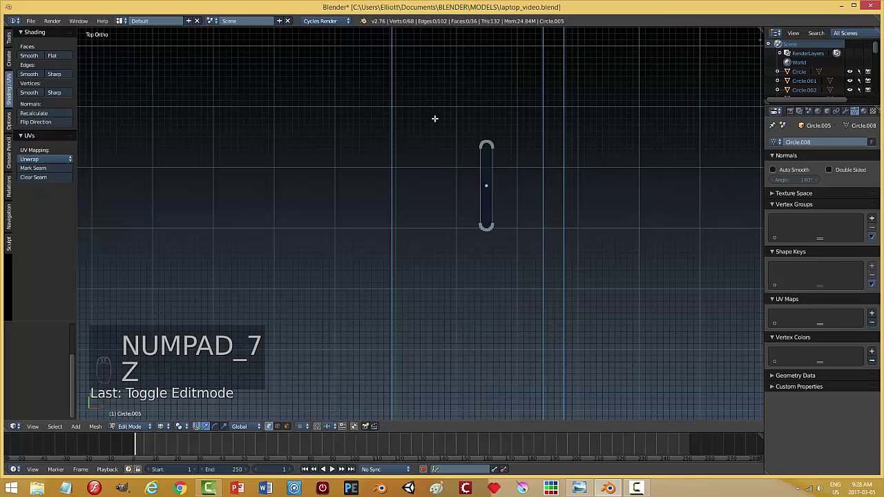
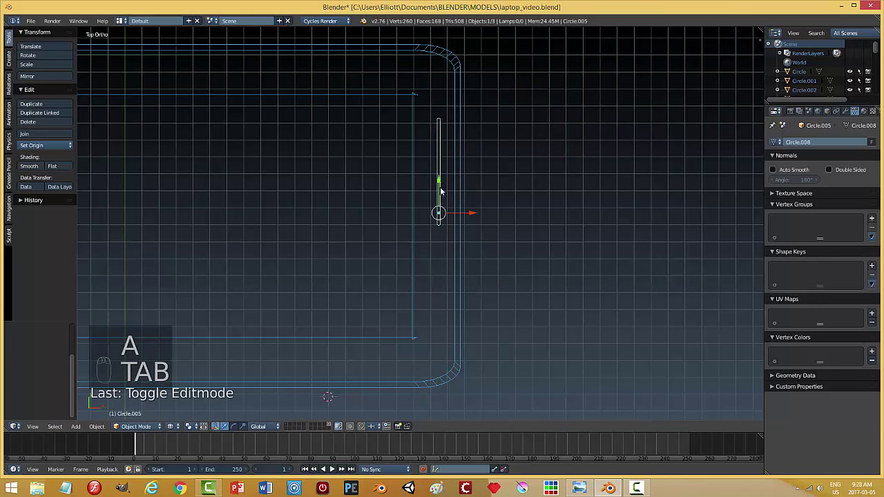
Step: Slide Circle.008 lengthwise to the base's right edge and enter Edit Mode on it
{"action": "left_click_drag", "start_coordinate": [444, 184], "coordinate": [539, 234]}
{"action": "key", "text": "z"}
{"action": "left_click", "coordinate": [516, 280]}
{"action": "key", "text": "a"}
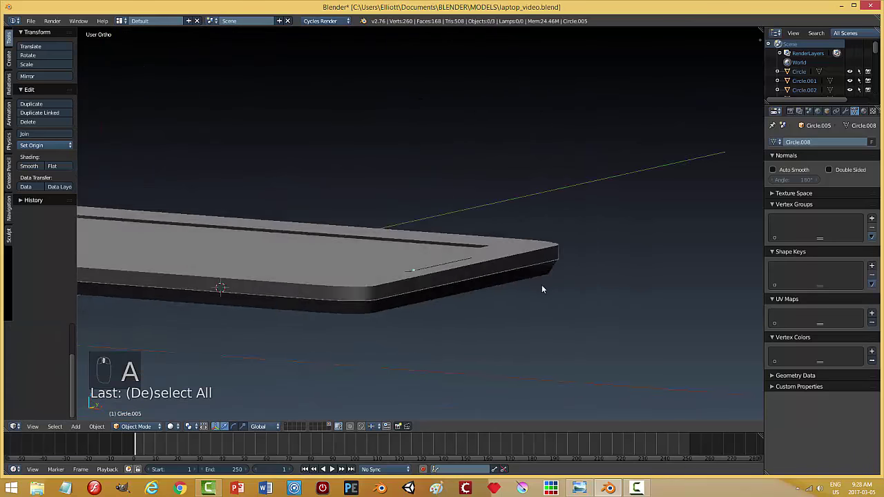
{"action": "left_click_drag", "start_coordinate": [463, 301], "coordinate": [560, 290]}
{"action": "key", "text": "Tab"}
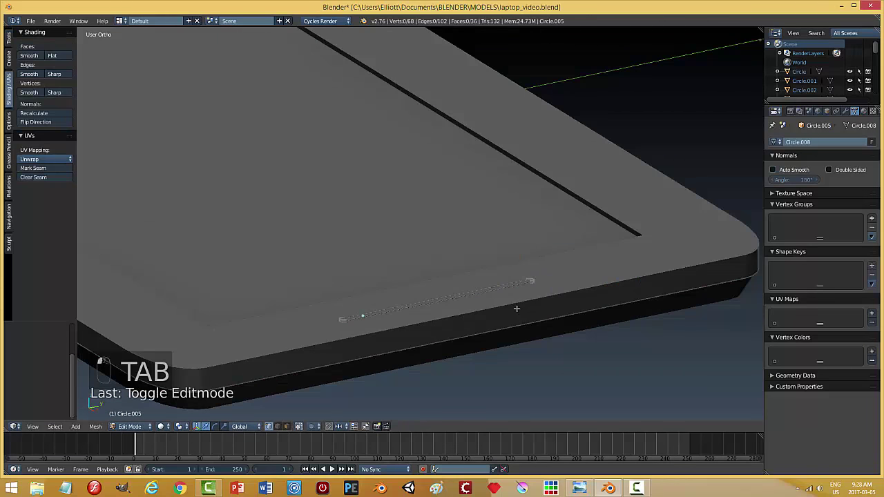
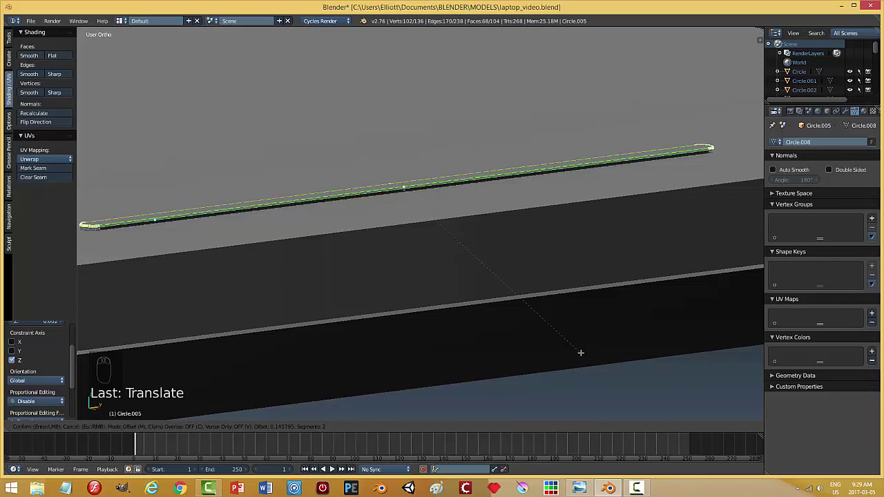
Step: Return the slot to Object Mode and give it smooth shading
{"action": "key", "text": "a"}
{"action": "key", "text": "Tab"}
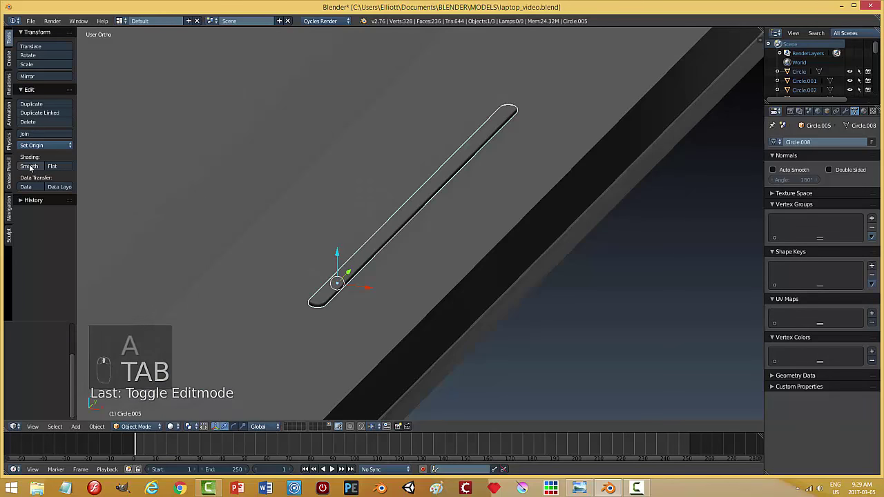
{"action": "left_click_drag", "start_coordinate": [300, 244], "coordinate": [409, 260]}
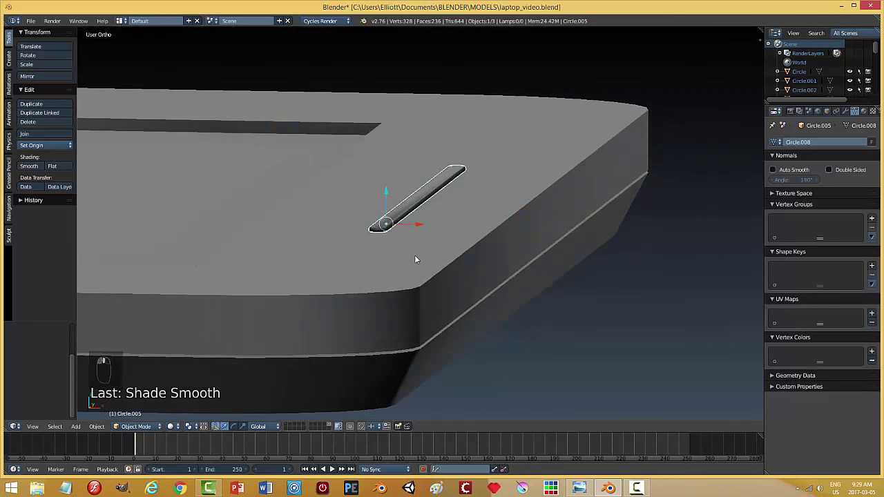
{"action": "left_click_drag", "start_coordinate": [404, 193], "coordinate": [400, 199]}
{"action": "middle_click", "coordinate": [400, 199]}
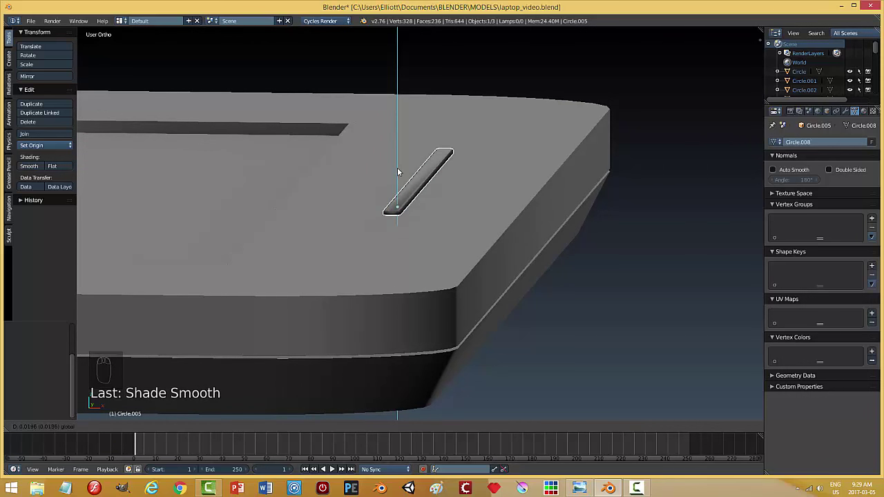
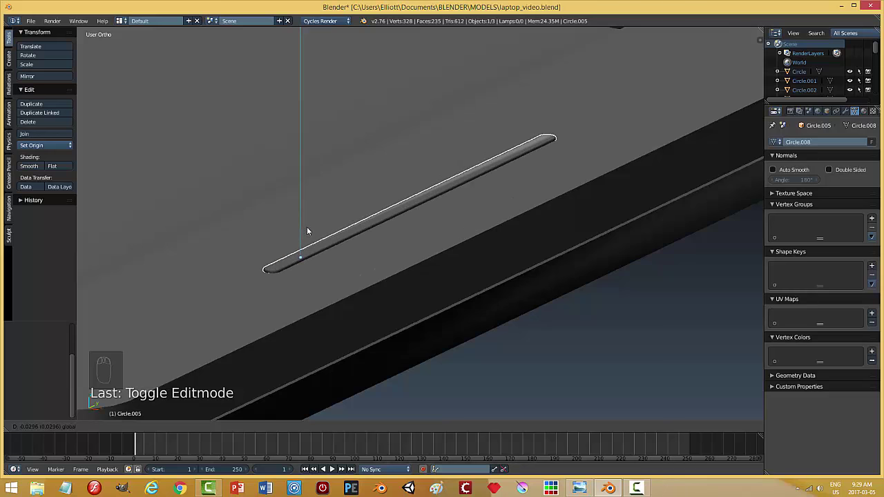
Step: Sink the raised slot partly down into the laptop base near its edge
{"action": "key", "text": "a"}
{"action": "left_click_drag", "start_coordinate": [433, 249], "coordinate": [426, 242]}
{"action": "left_click_drag", "start_coordinate": [426, 242], "coordinate": [544, 232]}
{"action": "key", "text": "KP_7"}
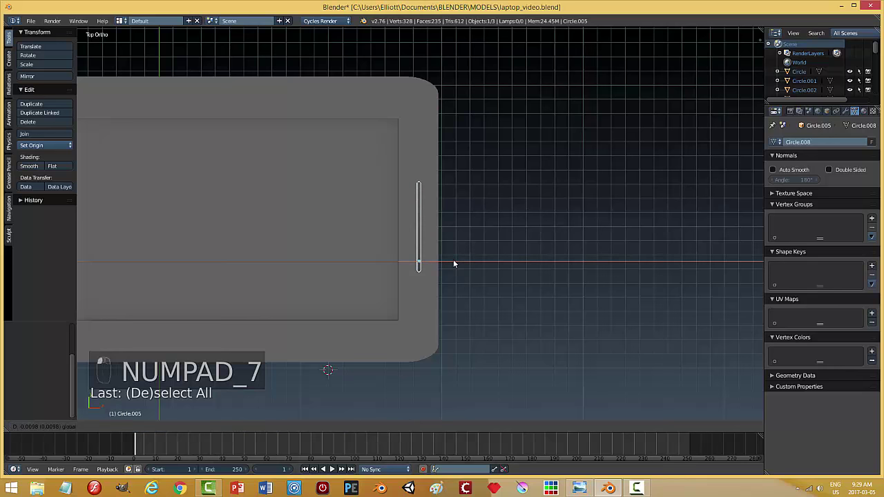
Step: Duplicate the slot to the base's left edge and make a second copy near the centre
{"action": "left_click", "coordinate": [515, 245]}
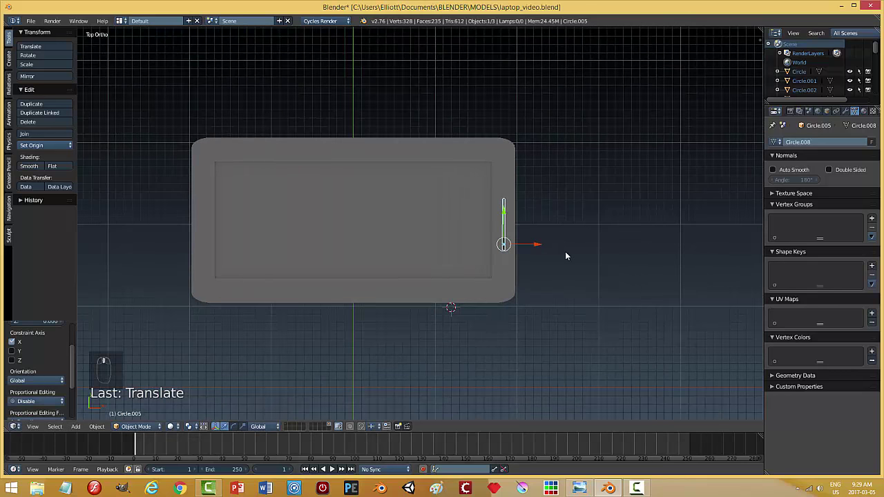
{"action": "key", "text": "shift+d"}
{"action": "left_click_drag", "start_coordinate": [541, 246], "coordinate": [241, 252]}
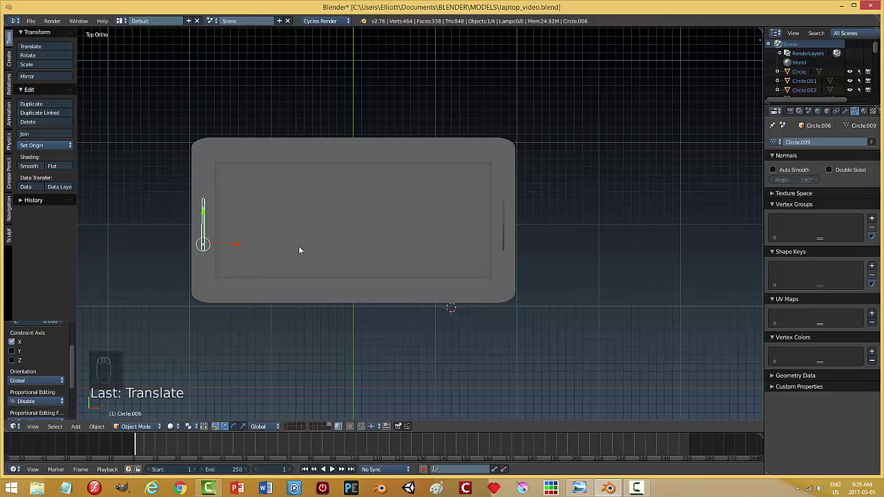
{"action": "key", "text": "shift+d"}
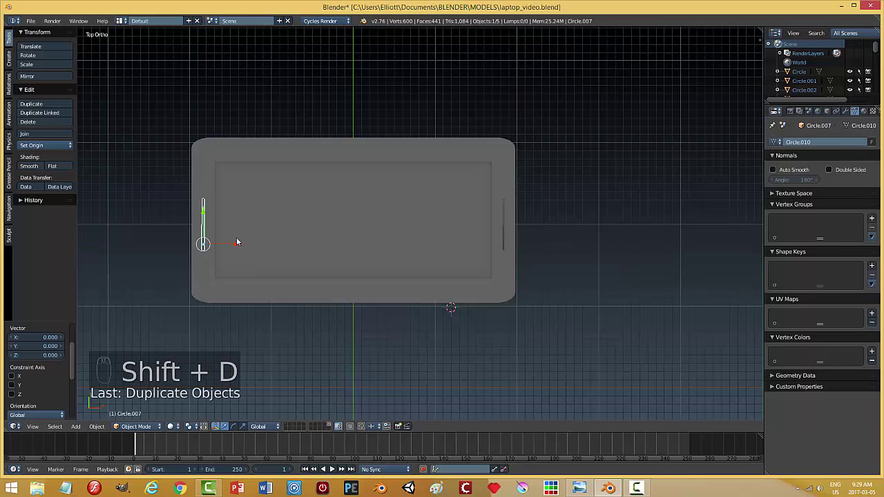
{"action": "left_click_drag", "start_coordinate": [252, 245], "coordinate": [371, 249]}
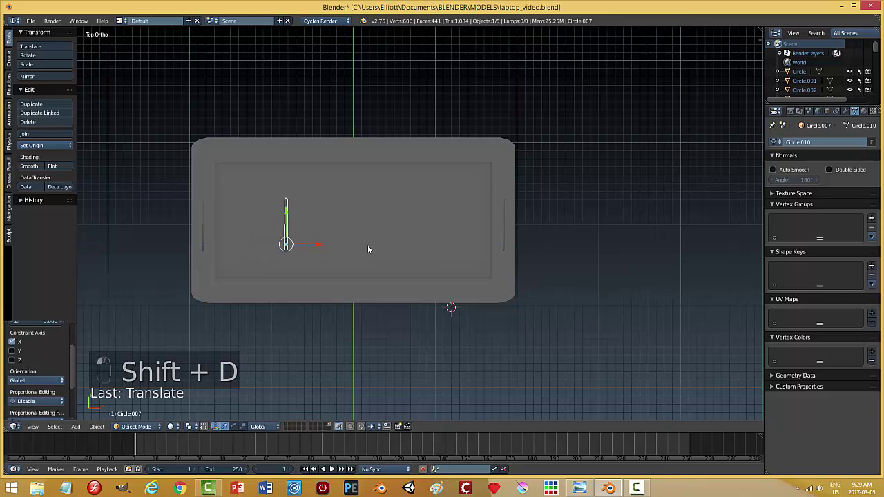
Step: Rotate the second copy a quarter turn and move it up to the base's top edge
{"action": "key", "text": "r"}
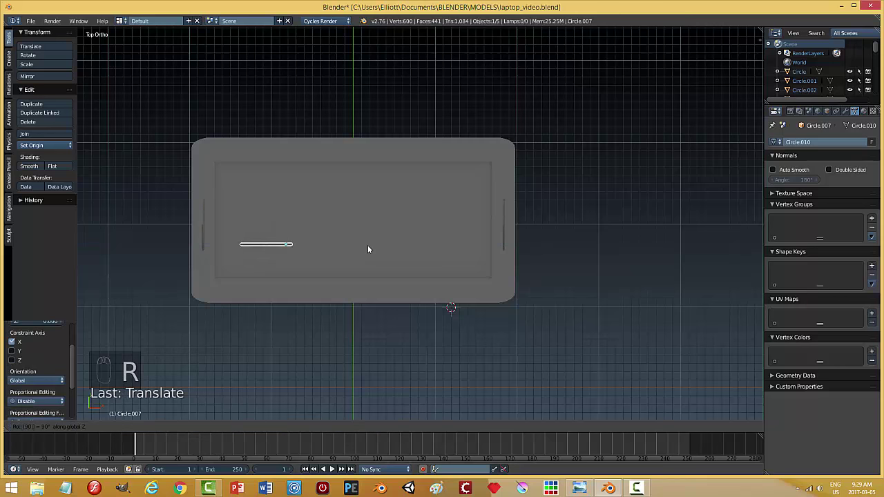
{"action": "left_click_drag", "start_coordinate": [41, 157], "coordinate": [500, 269]}
{"action": "key", "text": "s"}
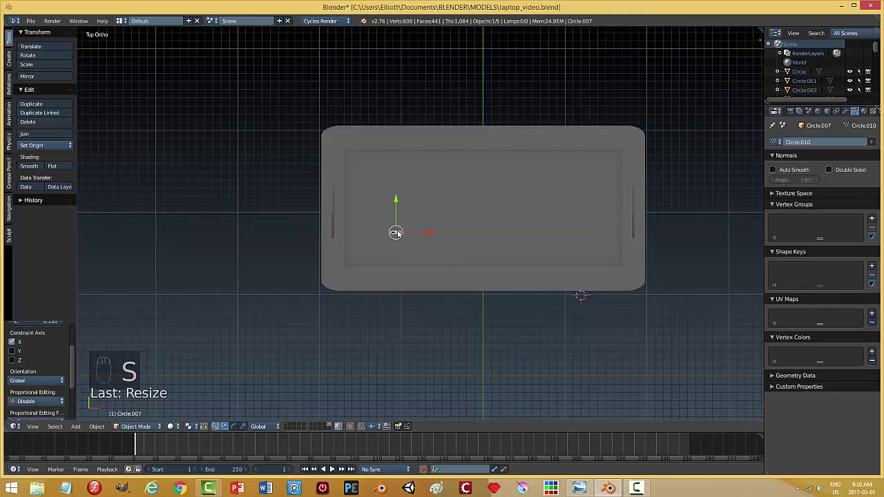
{"action": "left_click_drag", "start_coordinate": [398, 187], "coordinate": [424, 140]}
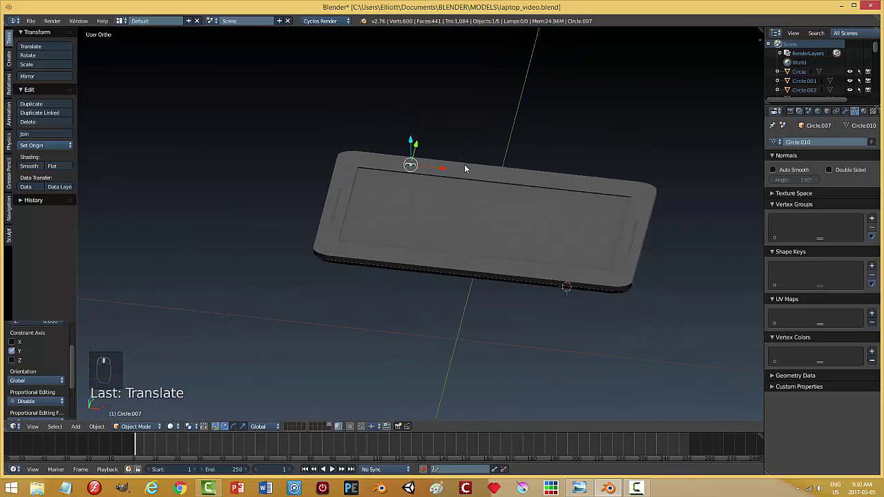
{"action": "key", "text": "a"}
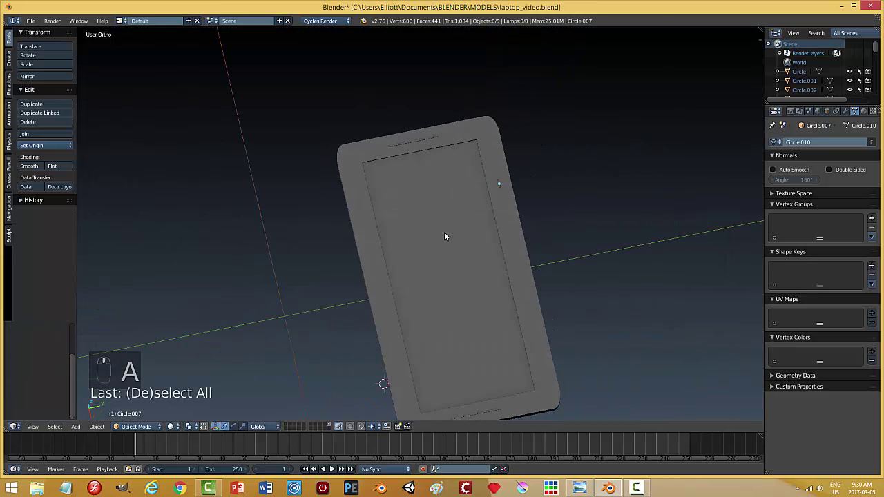
{"action": "left_click", "coordinate": [564, 228]}
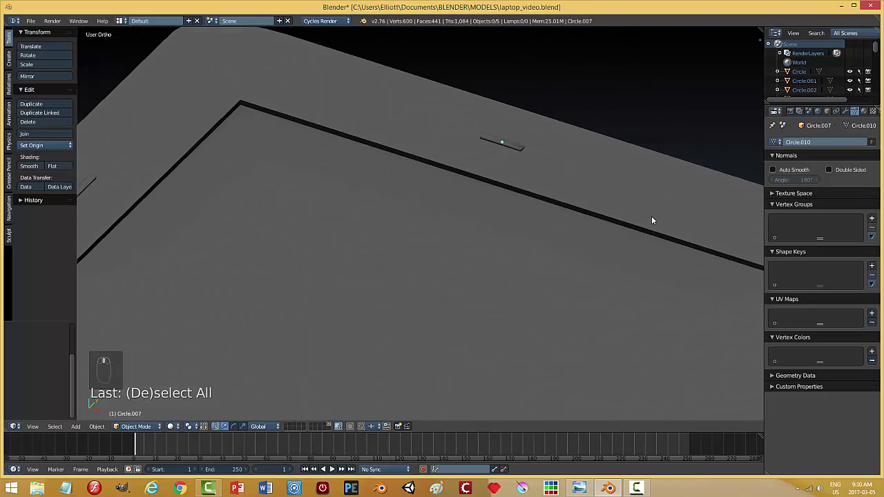
{"action": "middle_click", "coordinate": [607, 205]}
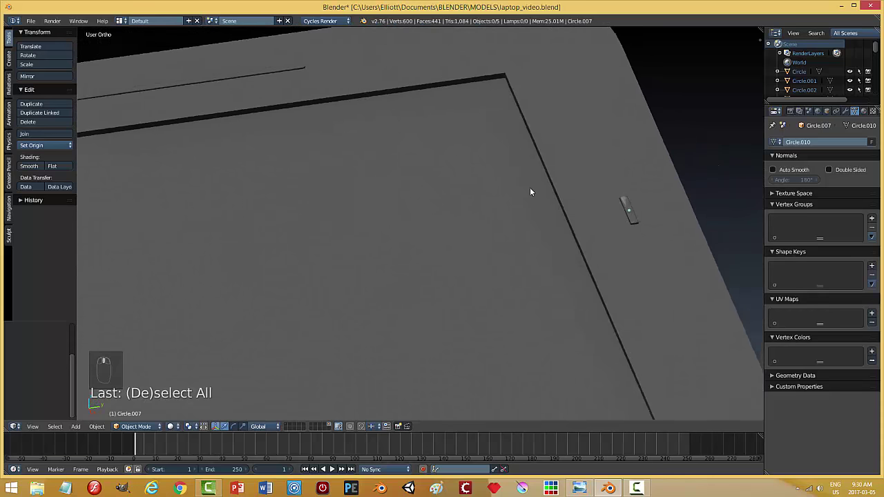
{"action": "left_click_drag", "start_coordinate": [553, 231], "coordinate": [424, 202]}
{"action": "left_click_drag", "start_coordinate": [423, 202], "coordinate": [491, 221]}
Step: Duplicate the sideways slot twice and place the copies along the top edge
{"action": "key", "text": "shift+d"}
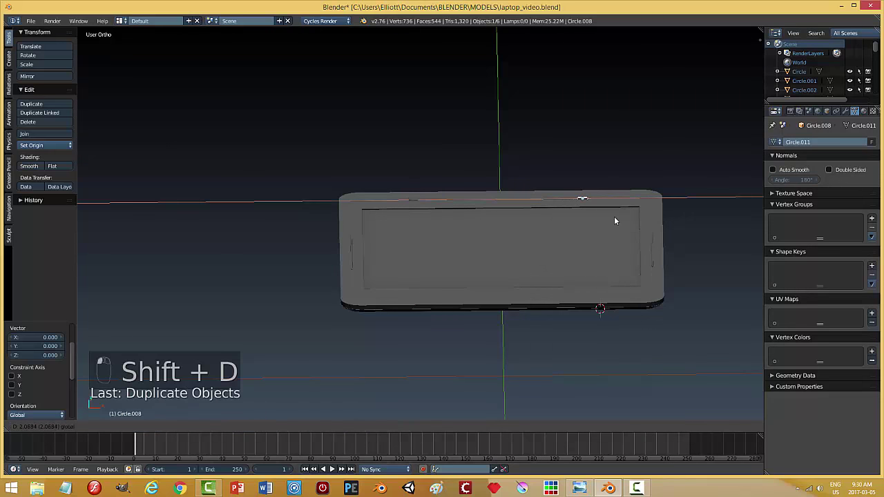
{"action": "key", "text": "a"}
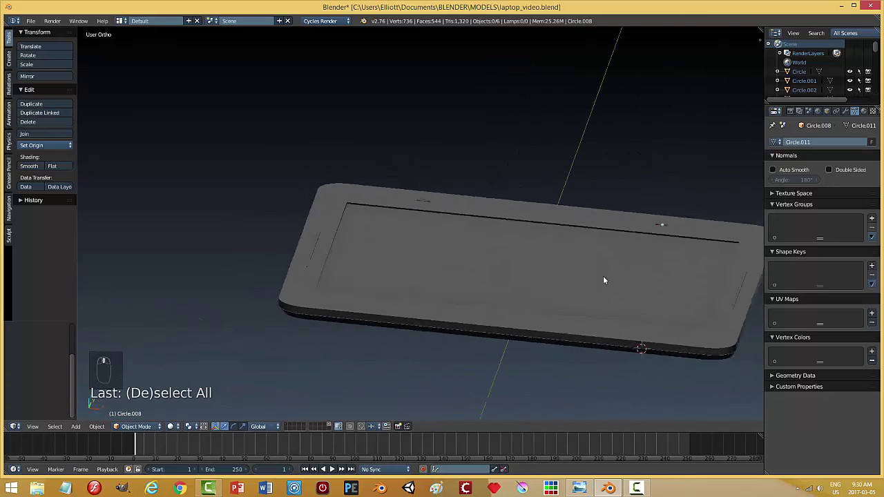
{"action": "middle_click", "coordinate": [431, 200]}
{"action": "left_click_drag", "start_coordinate": [420, 189], "coordinate": [549, 232]}
{"action": "key", "text": "shift+d"}
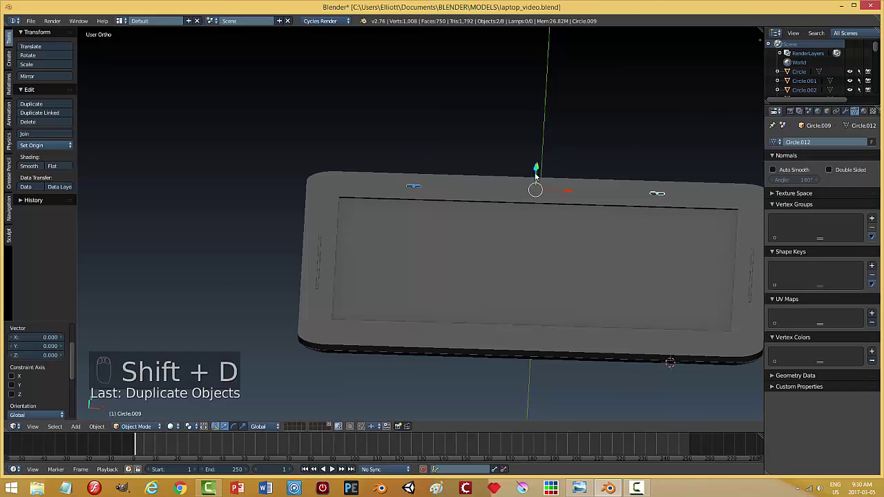
{"action": "left_click", "coordinate": [489, 316]}
{"action": "left_click_drag", "start_coordinate": [489, 317], "coordinate": [447, 332]}
{"action": "left_click_drag", "start_coordinate": [500, 337], "coordinate": [524, 359]}
{"action": "key", "text": "a"}
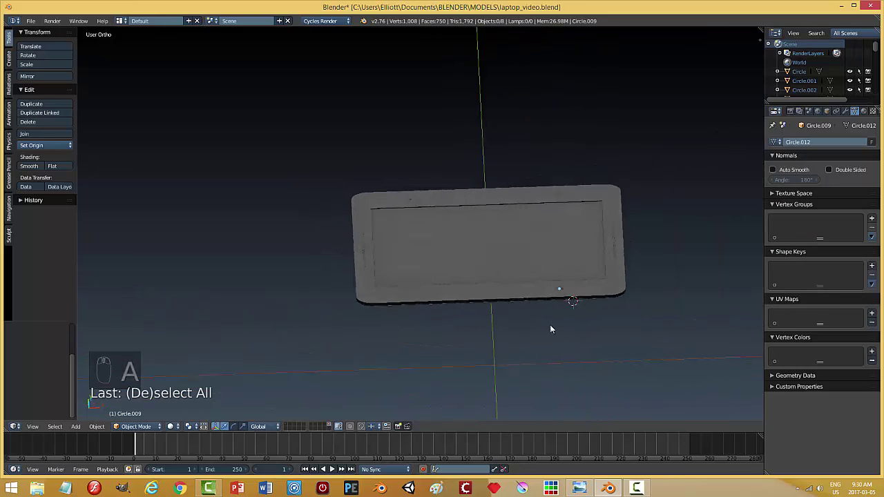
Step: Add further slot copies along the base's bottom edge, ending with Circle.013
{"action": "left_click_drag", "start_coordinate": [557, 314], "coordinate": [575, 284]}
{"action": "left_click_drag", "start_coordinate": [574, 284], "coordinate": [692, 321]}
{"action": "left_click_drag", "start_coordinate": [692, 321], "coordinate": [598, 342]}
{"action": "key", "text": "ctrl+j"}
{"action": "left_click_drag", "start_coordinate": [413, 412], "coordinate": [193, 326]}
{"action": "key", "text": "ctrl+j"}
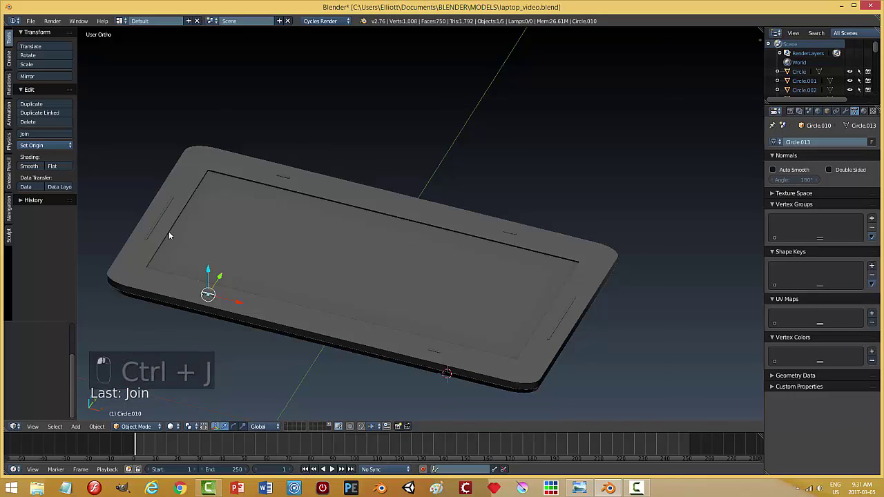
{"action": "left_click_drag", "start_coordinate": [162, 228], "coordinate": [280, 180]}
{"action": "key", "text": "ctrl+j"}
{"action": "left_click_drag", "start_coordinate": [281, 178], "coordinate": [339, 192]}
{"action": "key", "text": "ctrl+j"}
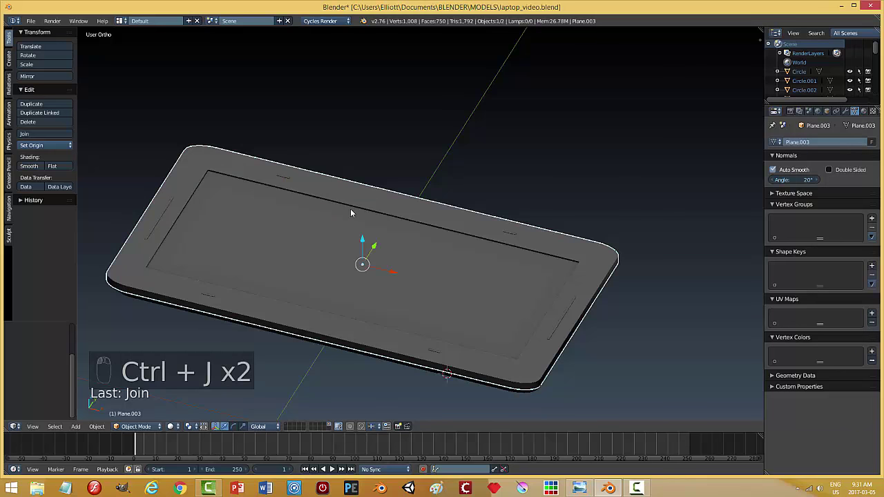
{"action": "key", "text": "a"}
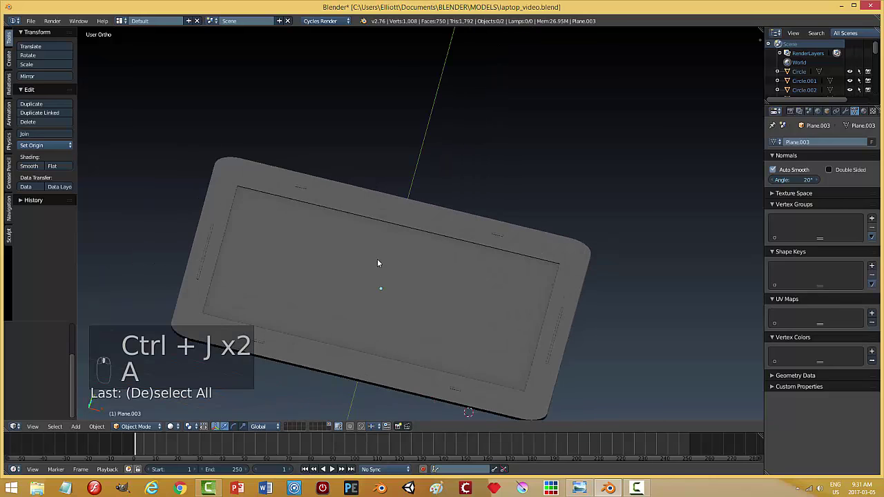
{"action": "key", "text": "ctrl+s"}
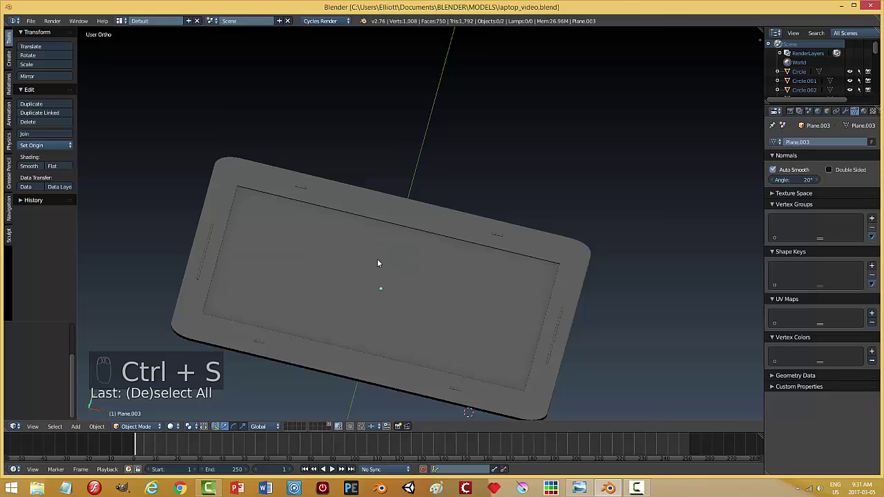
{"action": "left_click_drag", "start_coordinate": [405, 214], "coordinate": [431, 253]}
{"action": "key", "text": "shift+a"}
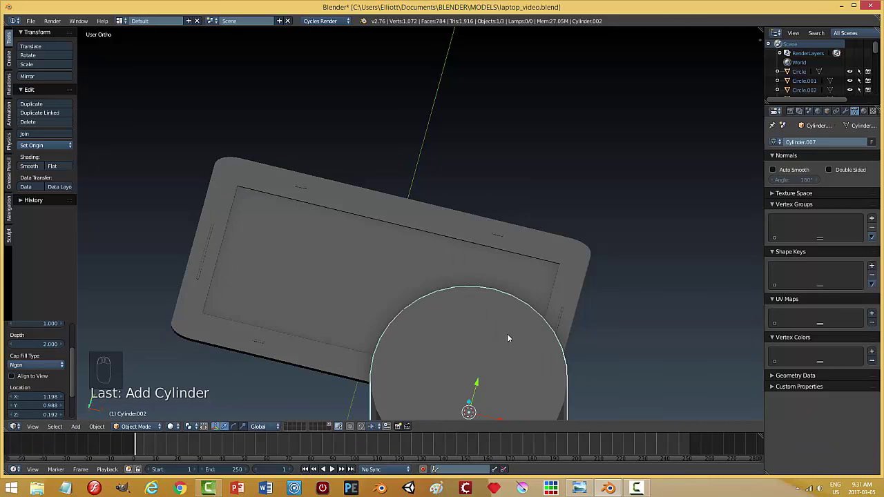
{"action": "key", "text": "ctrl+z"}
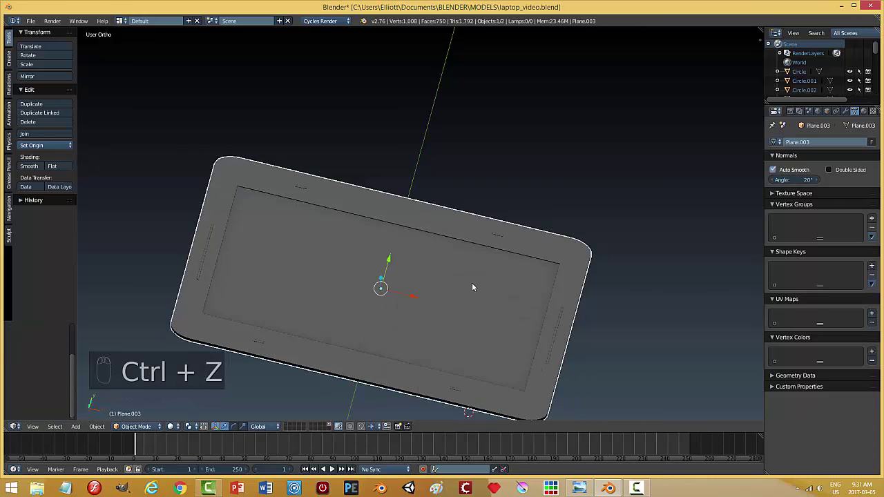
{"action": "key", "text": "shift+s"}
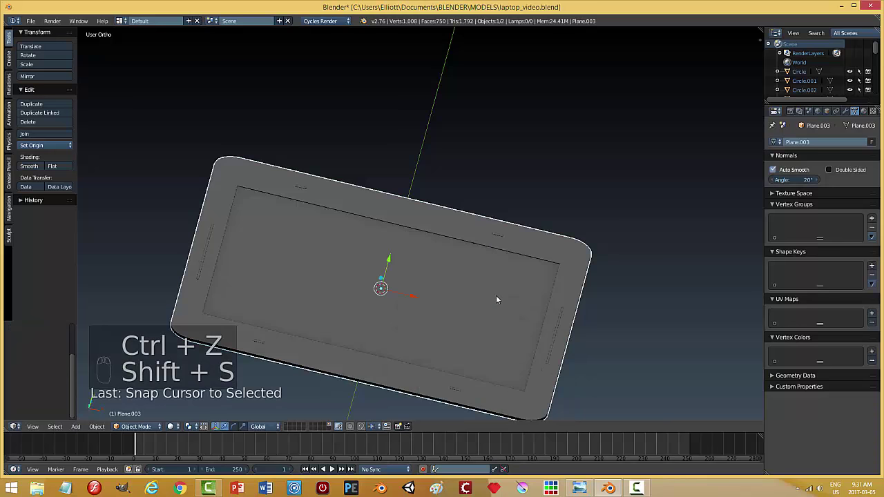
{"action": "key", "text": "shift+a"}
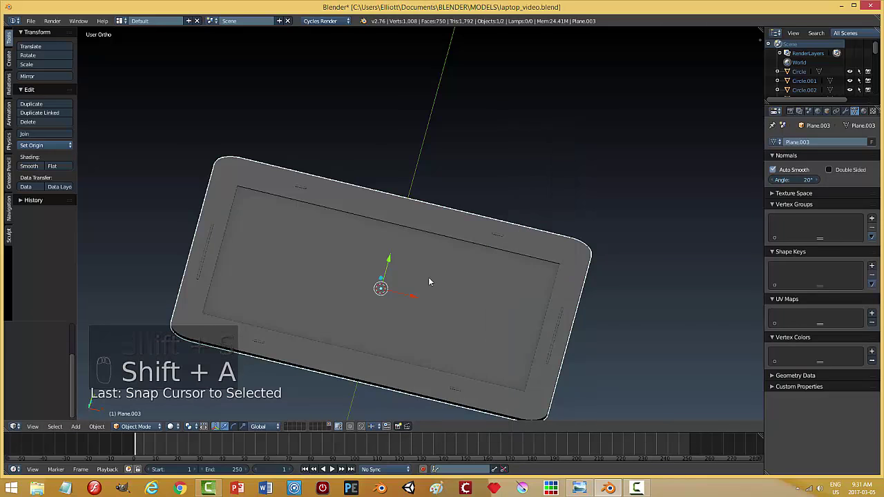
Step: Add a cylinder, shrink it to a small disc and raise it to the top centre of the screen bezel
{"action": "key", "text": "shift+a"}
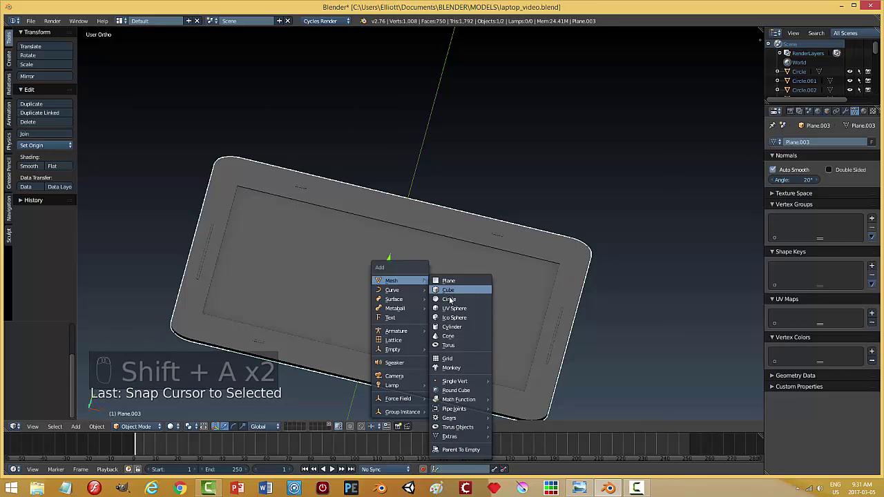
{"action": "key", "text": "s"}
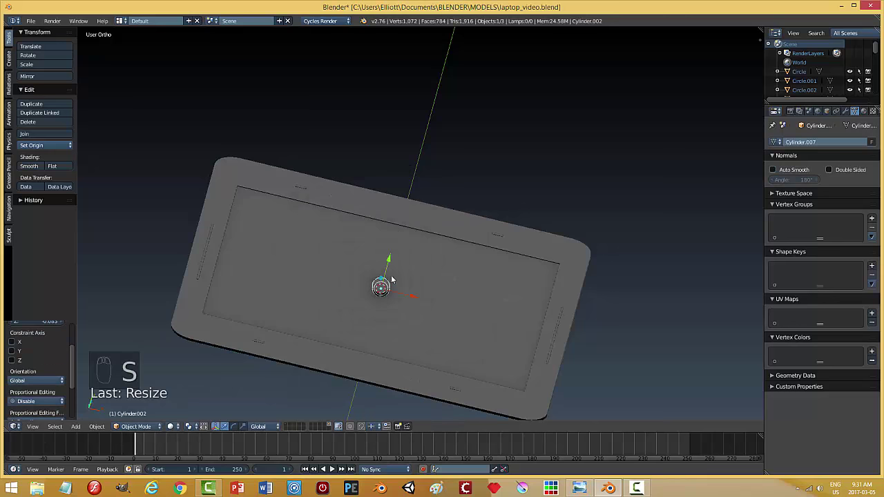
{"action": "left_click_drag", "start_coordinate": [399, 240], "coordinate": [536, 239]}
{"action": "key", "text": "s"}
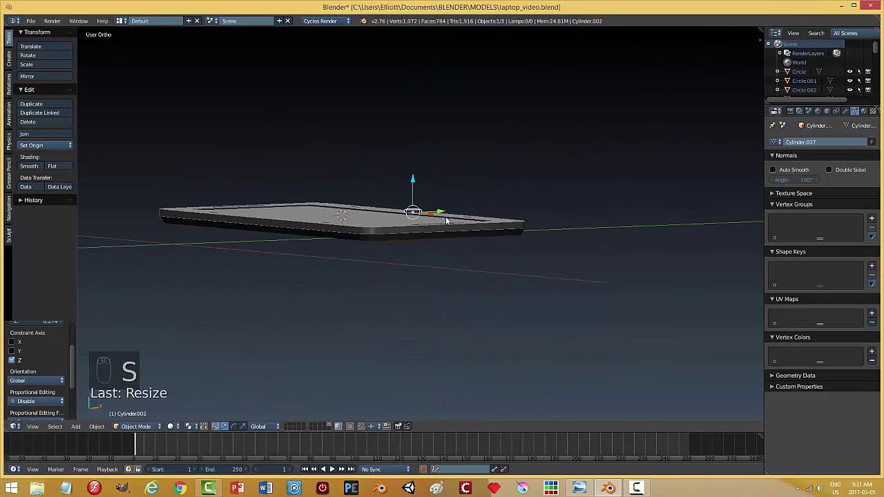
{"action": "left_click_drag", "start_coordinate": [418, 172], "coordinate": [466, 250]}
{"action": "middle_click", "coordinate": [466, 251]}
{"action": "key", "text": "KP_Decimal"}
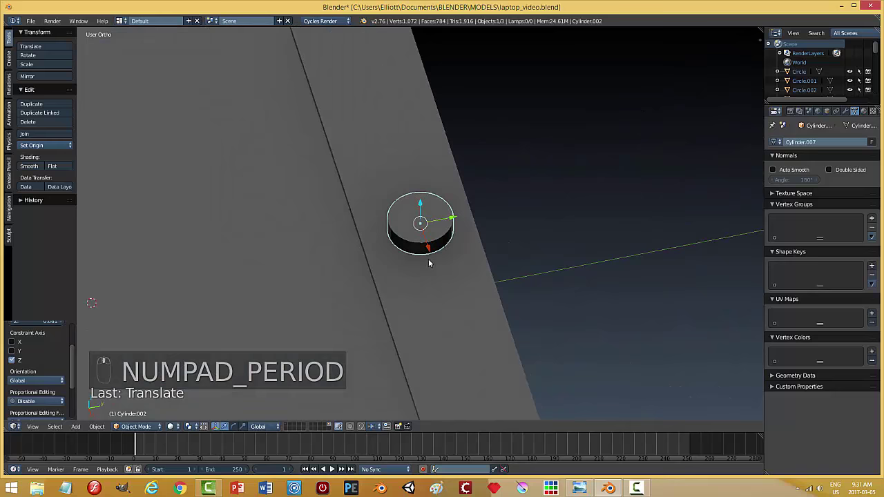
{"action": "key", "text": "KP_7"}
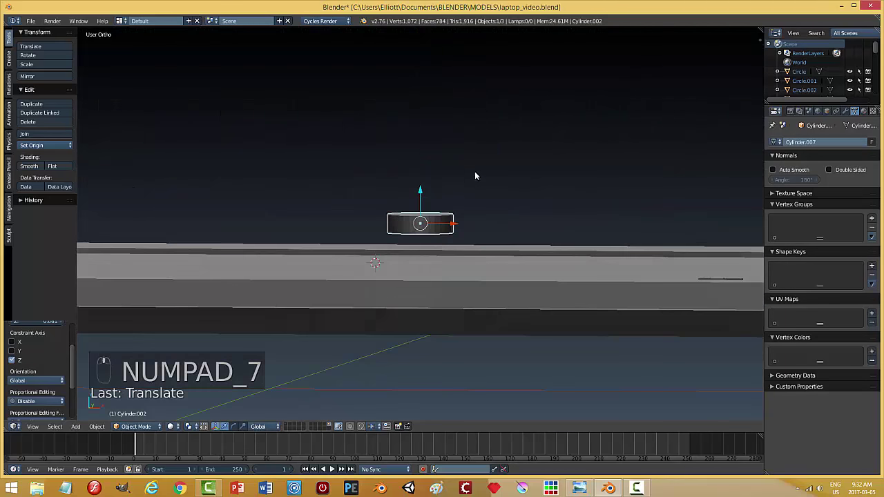
{"action": "left_click", "coordinate": [475, 235]}
{"action": "left_click_drag", "start_coordinate": [476, 220], "coordinate": [99, 431]}
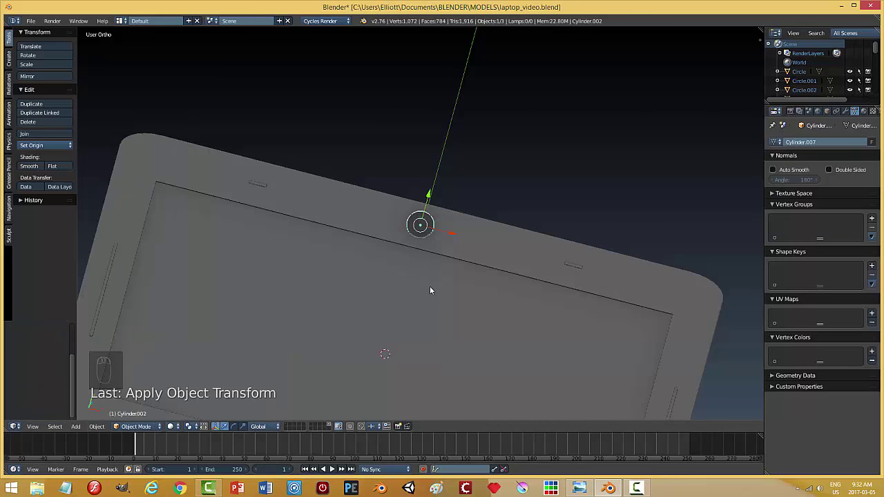
Step: Briefly edit the webcam cylinder's mesh and return to Object Mode
{"action": "key", "text": "Tab"}
{"action": "key", "text": "Tab"}
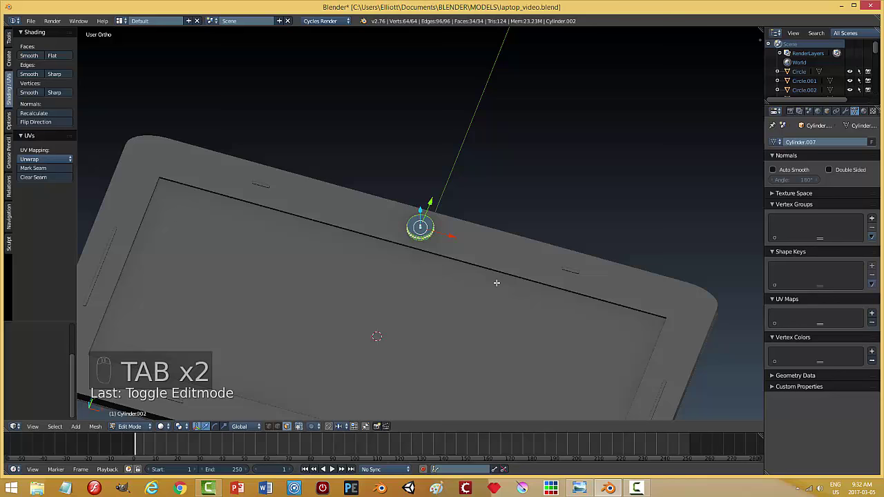
{"action": "key", "text": "a"}
{"action": "key", "text": "a"}
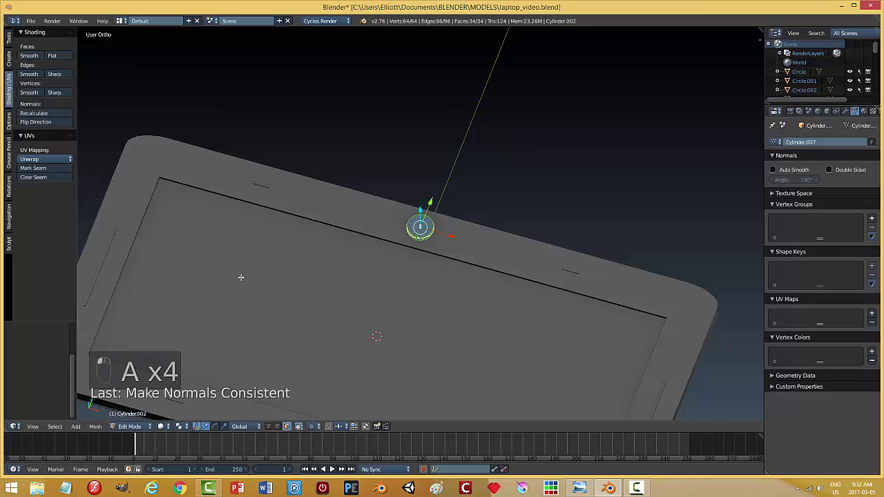
{"action": "key", "text": "a"}
{"action": "key", "text": "Tab"}
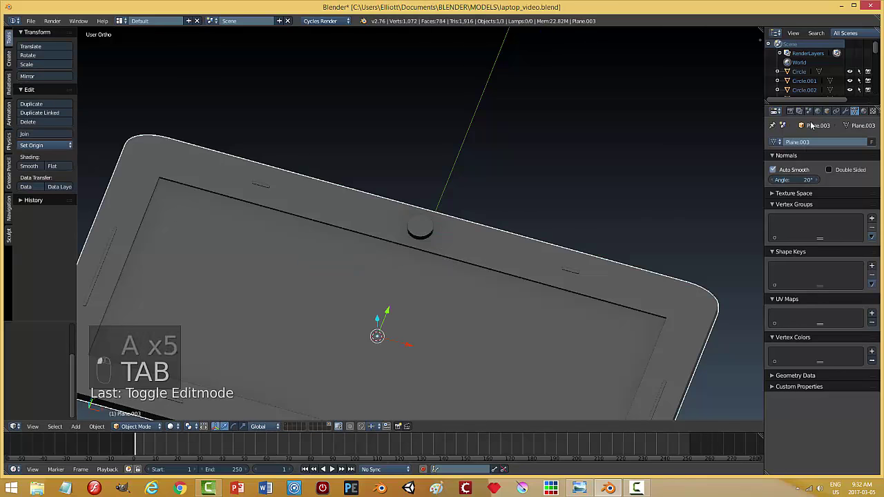
Step: Move the small cylinder onto the webcam spot on the top bezel and scale it down to fit
{"action": "left_click_drag", "start_coordinate": [852, 113], "coordinate": [759, 157]}
{"action": "left_click_drag", "start_coordinate": [792, 170], "coordinate": [442, 179]}
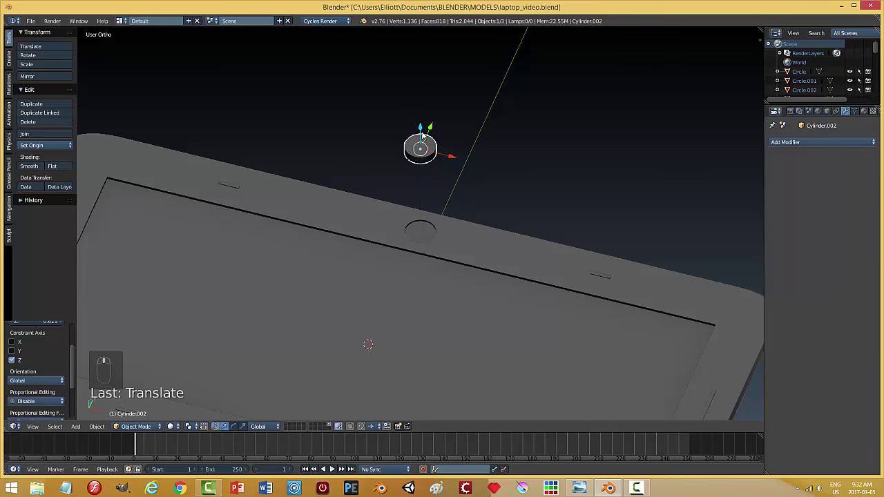
{"action": "left_click_drag", "start_coordinate": [425, 131], "coordinate": [505, 232]}
{"action": "left_click", "coordinate": [505, 232]}
{"action": "key", "text": "s"}
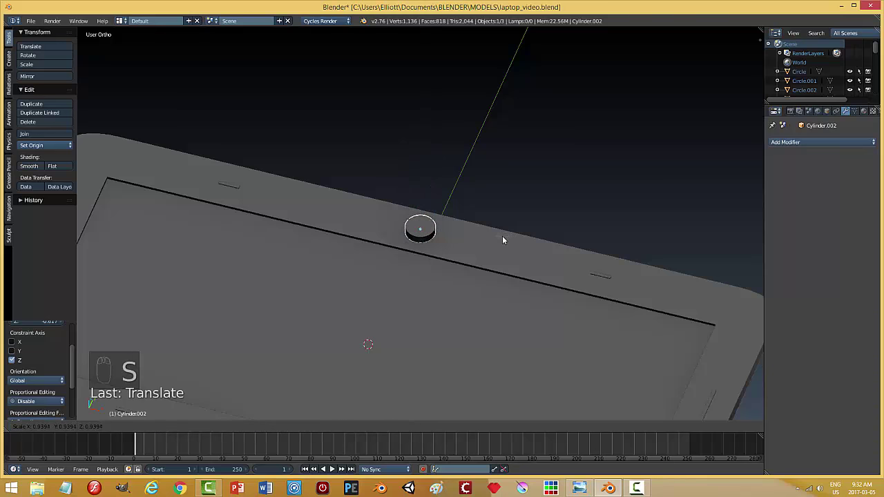
Step: Lower the cylinder vertically onto the lid border, rescale it, and enter Edit Mode on it
{"action": "left_click_drag", "start_coordinate": [455, 292], "coordinate": [468, 246]}
{"action": "key", "text": "s"}
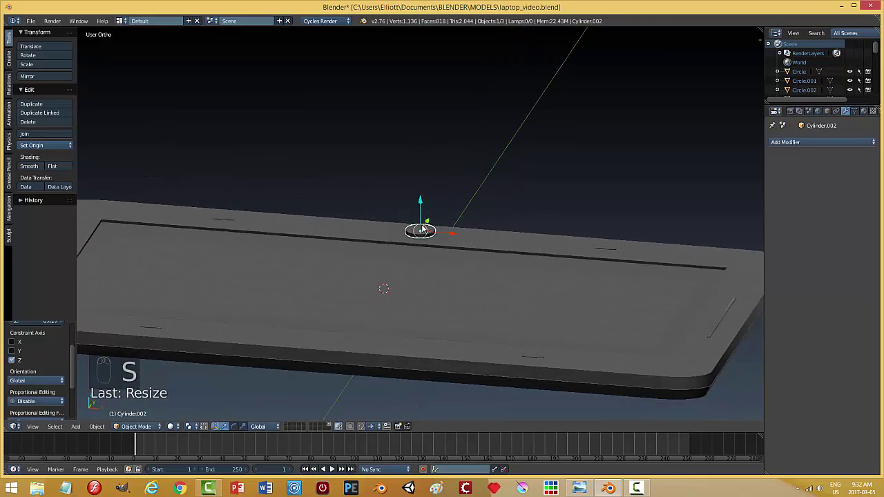
{"action": "left_click_drag", "start_coordinate": [424, 206], "coordinate": [424, 210]}
{"action": "key", "text": "KP_Decimal"}
{"action": "key", "text": "s"}
{"action": "key", "text": "Tab"}
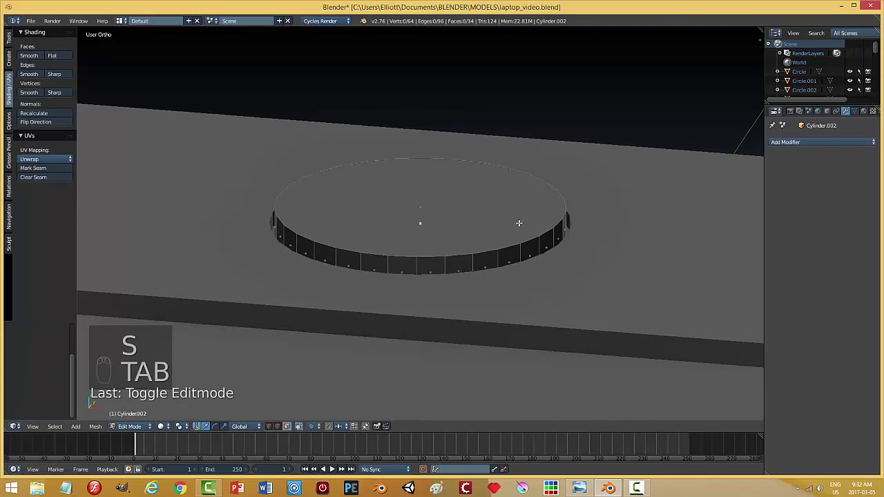
Step: Inset the webcam's top face twice and extrude the inner face down into a recessed lens
{"action": "key", "text": "i"}
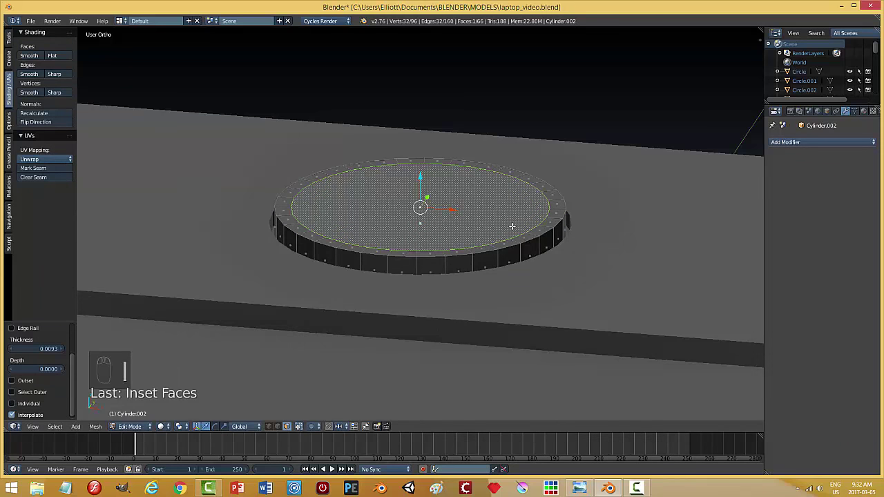
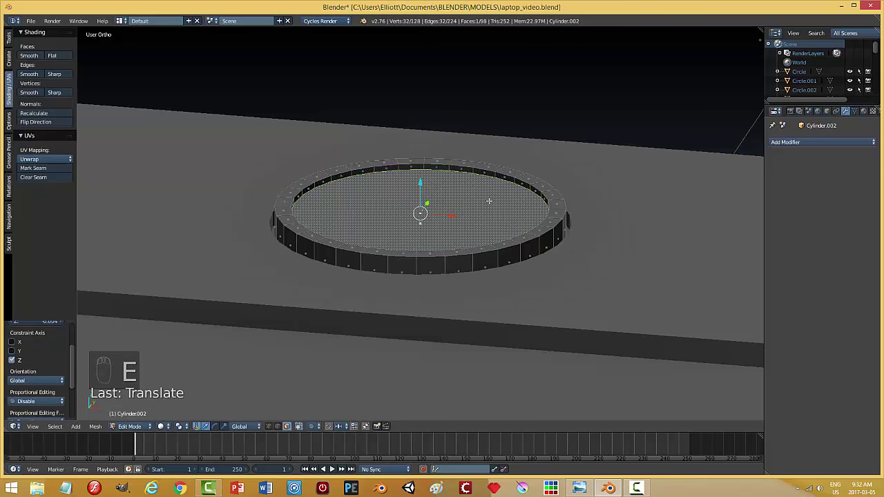
{"action": "key", "text": "s"}
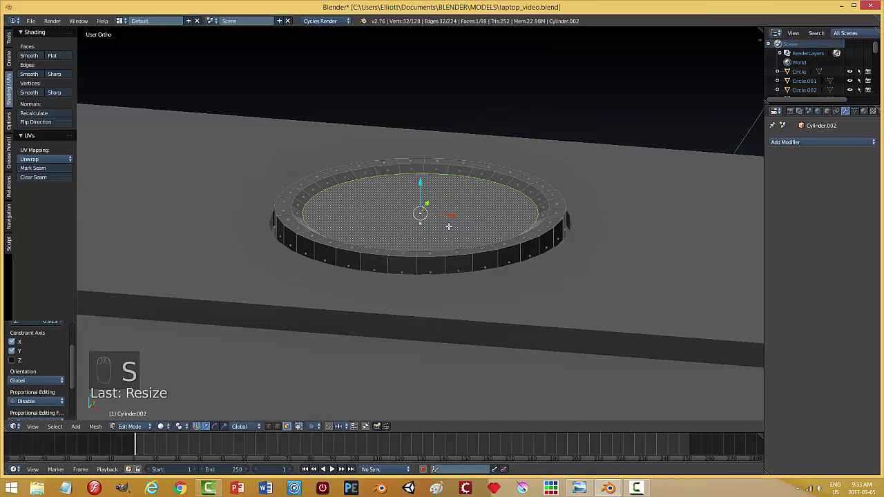
{"action": "key", "text": "i"}
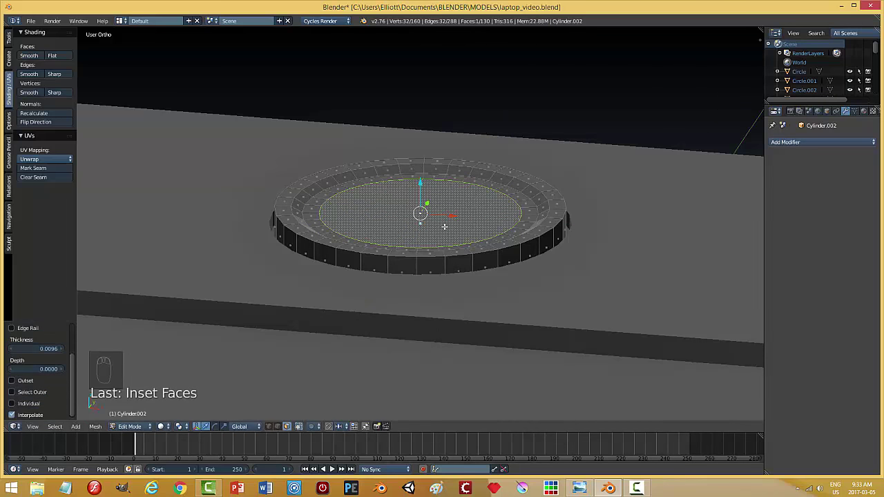
{"action": "key", "text": "e"}
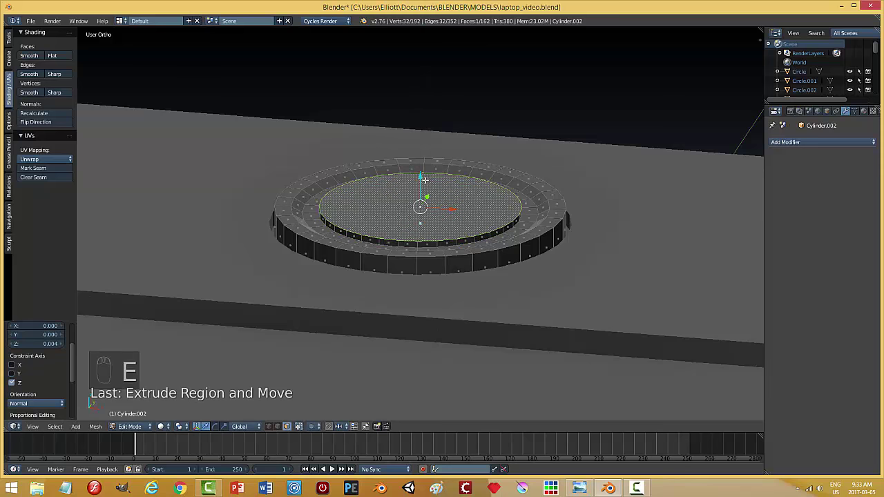
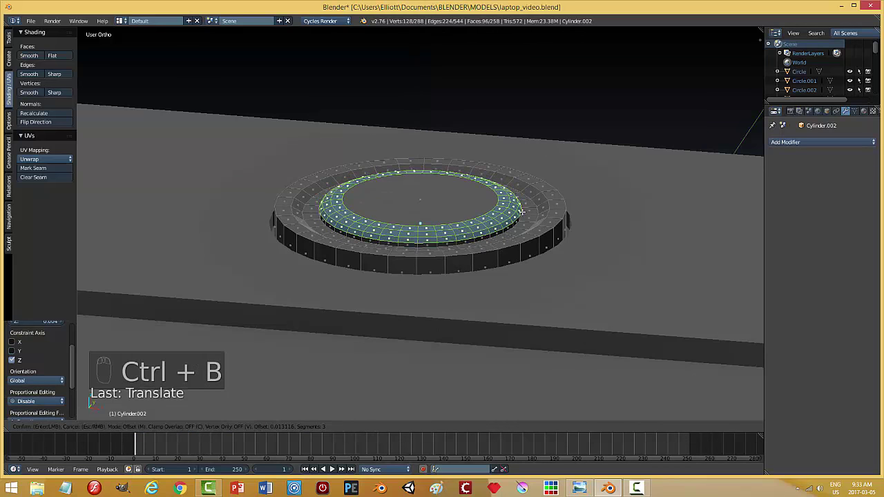
{"action": "key", "text": "a"}
Step: Bevel the outer rim edges round, leave Edit Mode and save the laptop file
{"action": "key", "text": "ctrl+Tab"}
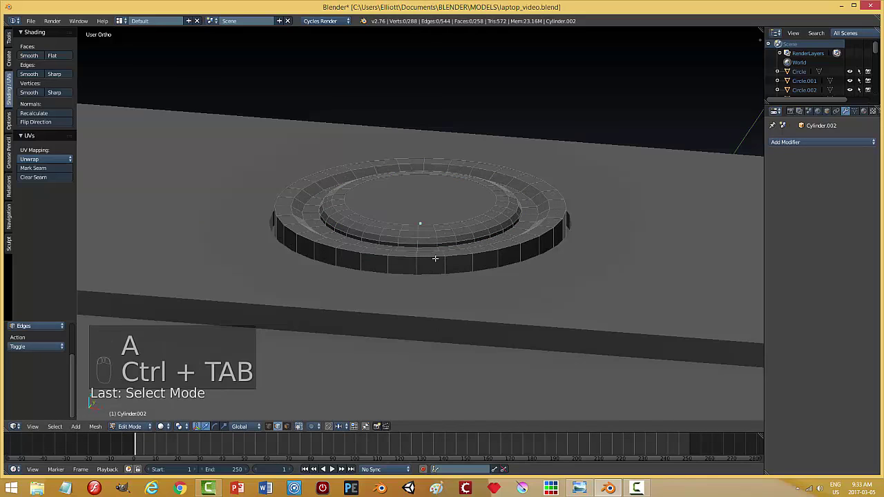
{"action": "key", "text": "ctrl+b"}
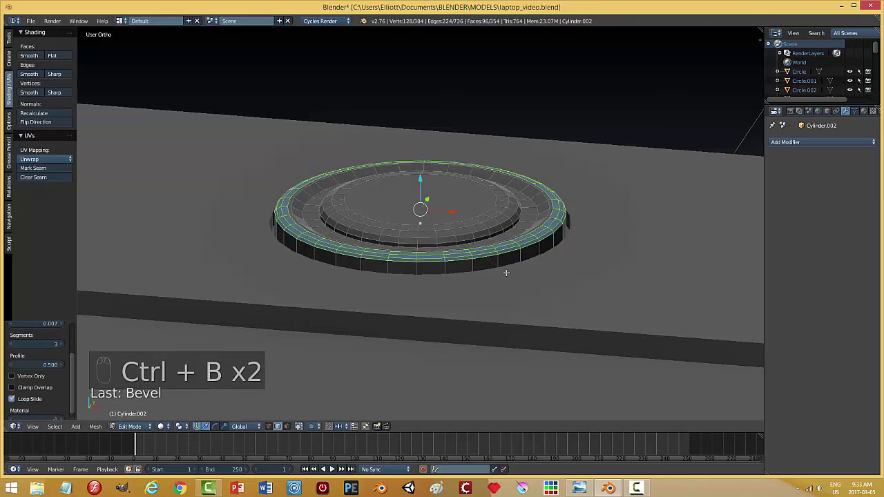
{"action": "key", "text": "a"}
{"action": "key", "text": "Tab"}
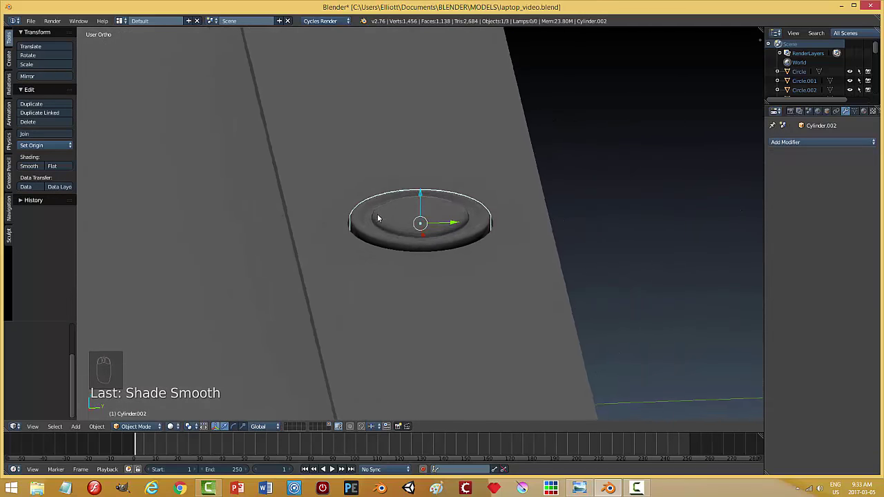
{"action": "key", "text": "a"}
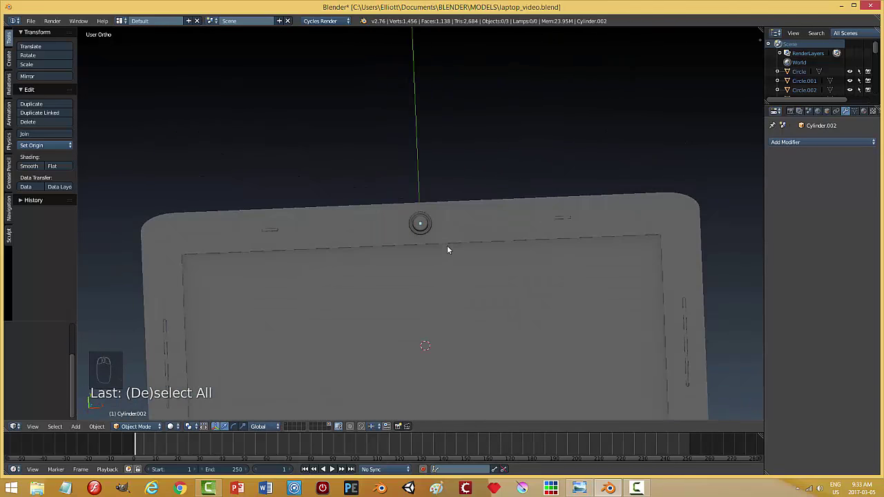
{"action": "key", "text": "ctrl+s"}
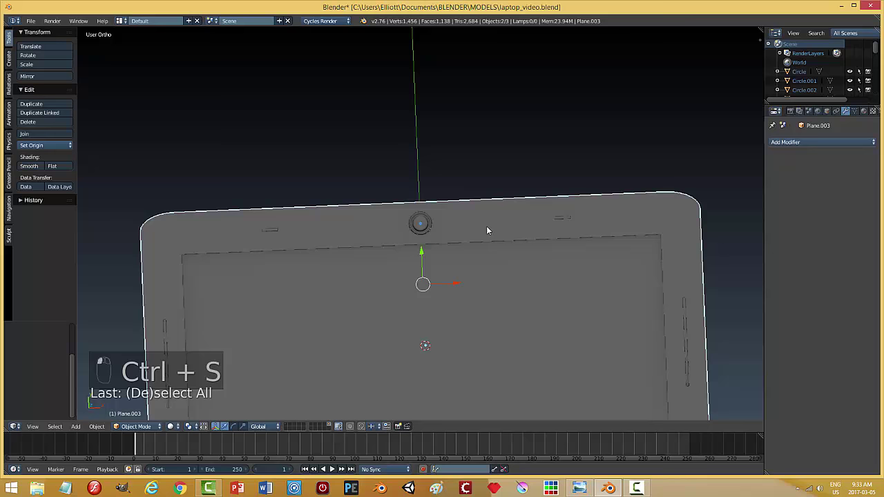
{"action": "key", "text": "ctrl+j"}
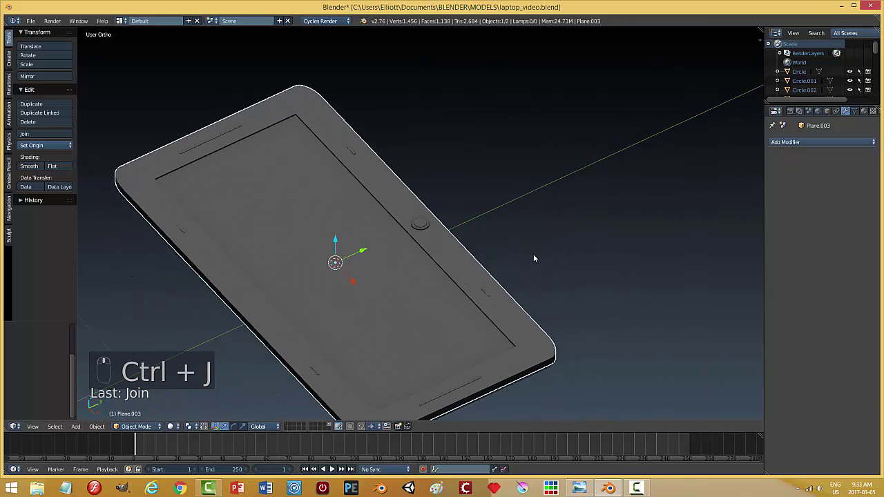
{"action": "key", "text": "ctrl+s"}
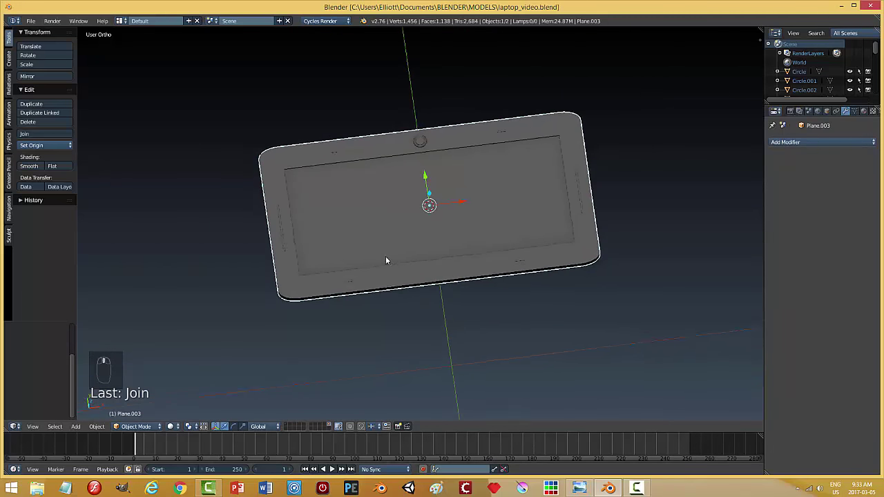
{"action": "key", "text": "shift+a"}
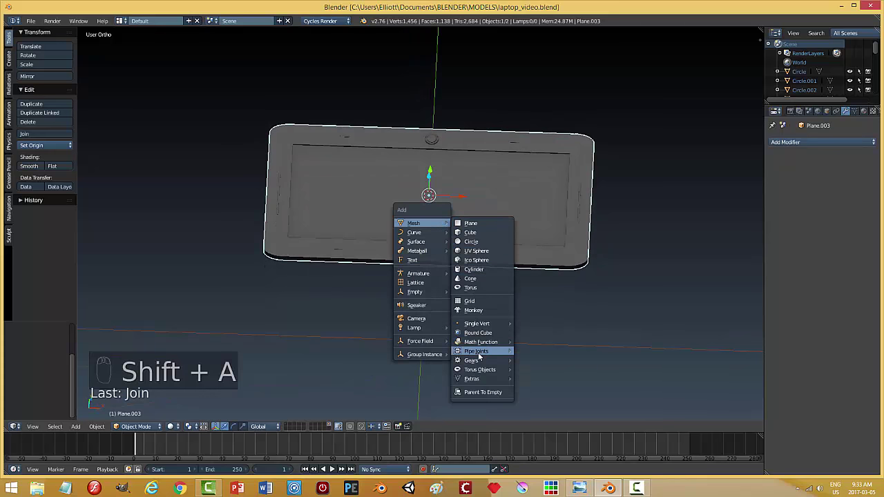
Step: Shrink the new Cylinder.002 and flatten it along one axis into a short disc
{"action": "key", "text": "s"}
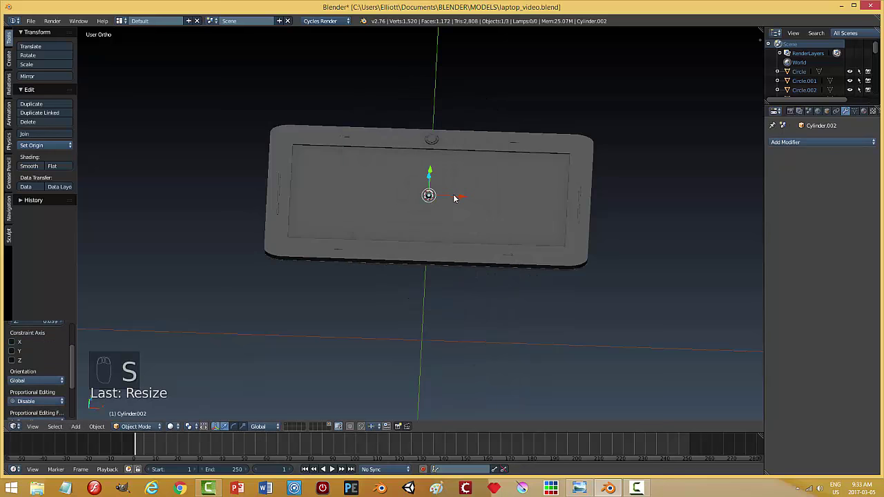
{"action": "left_click_drag", "start_coordinate": [463, 199], "coordinate": [394, 215]}
{"action": "left_click_drag", "start_coordinate": [366, 216], "coordinate": [338, 126]}
{"action": "left_click_drag", "start_coordinate": [338, 125], "coordinate": [275, 232]}
{"action": "left_click_drag", "start_coordinate": [279, 231], "coordinate": [413, 302]}
{"action": "key", "text": "s"}
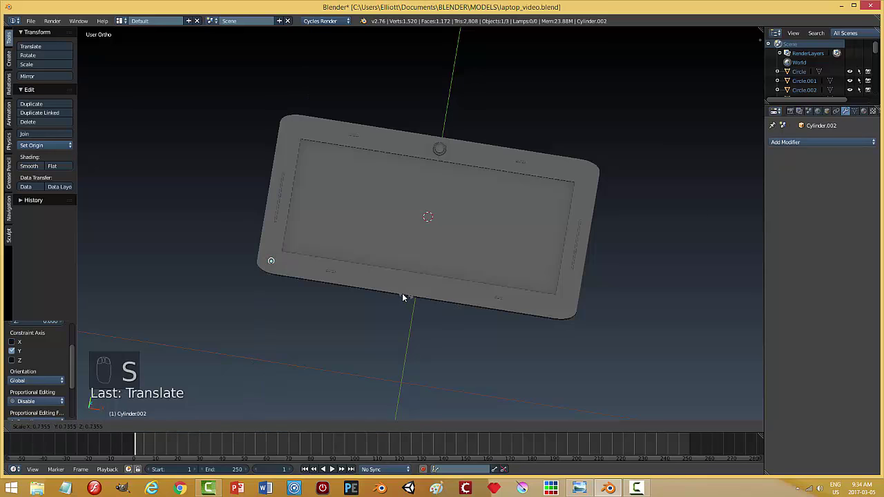
{"action": "key", "text": "KP_Decimal"}
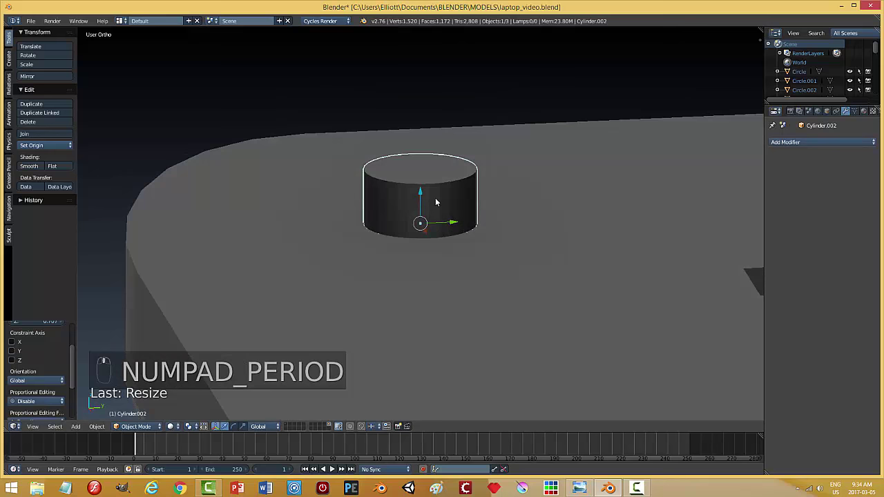
Step: Move the short cylinder onto the lid surface near its lower corner and view it from above
{"action": "left_click_drag", "start_coordinate": [423, 118], "coordinate": [509, 204]}
{"action": "key", "text": "s"}
{"action": "left_click_drag", "start_coordinate": [454, 194], "coordinate": [382, 162]}
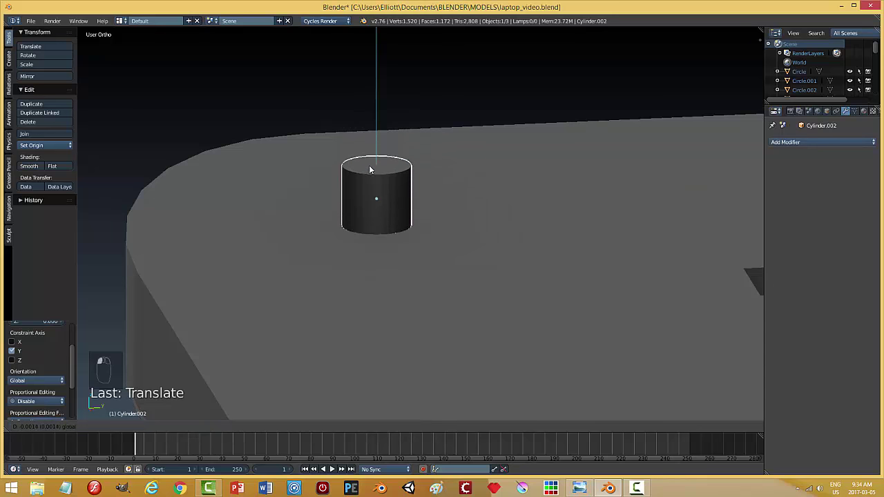
{"action": "left_click_drag", "start_coordinate": [489, 284], "coordinate": [557, 288]}
{"action": "key", "text": "KP_7"}
{"action": "middle_click", "coordinate": [559, 290]}
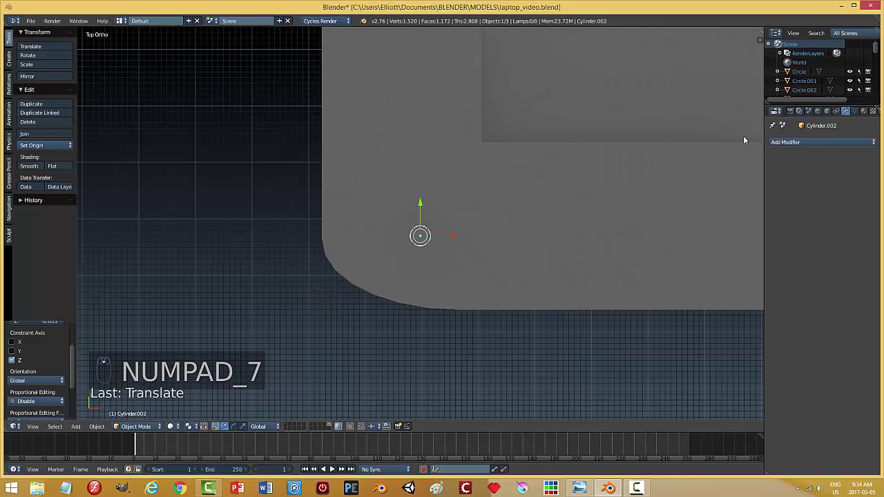
Step: Array the cylinder into a row of six and duplicate a second row below it
{"action": "left_click_drag", "start_coordinate": [795, 149], "coordinate": [877, 223]}
{"action": "left_click_drag", "start_coordinate": [877, 221], "coordinate": [585, 263]}
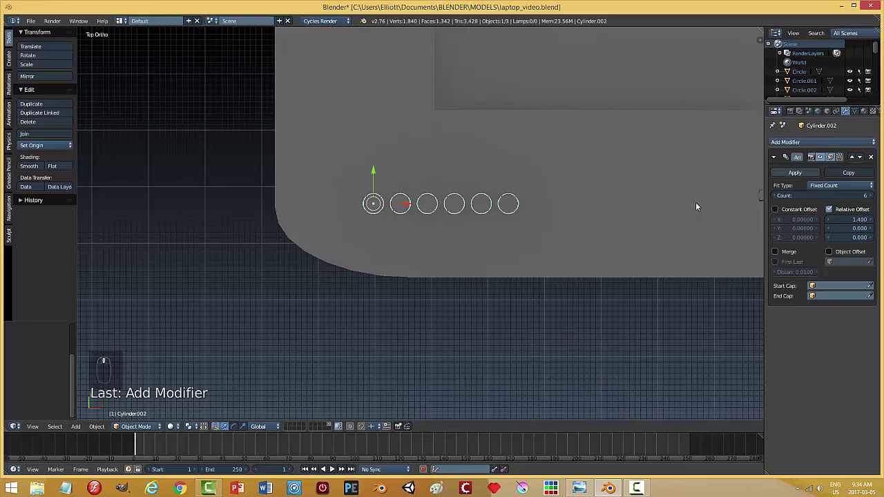
{"action": "key", "text": "shift+d"}
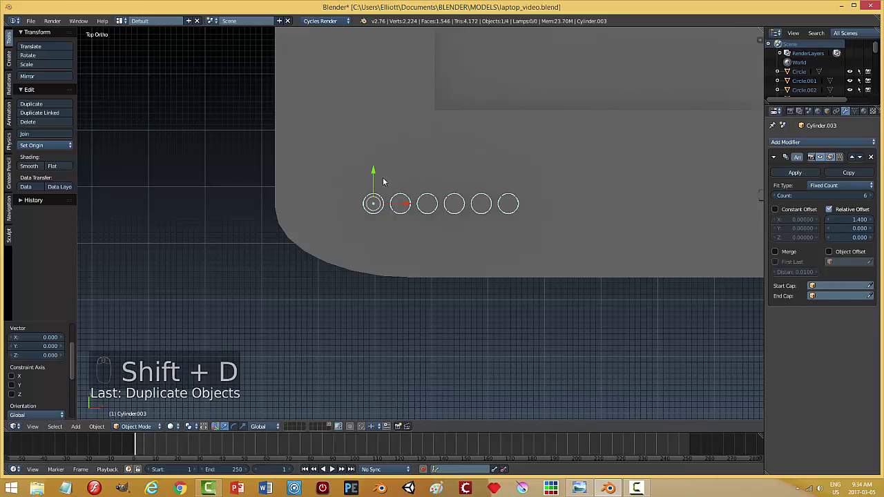
{"action": "left_click_drag", "start_coordinate": [374, 176], "coordinate": [374, 202]}
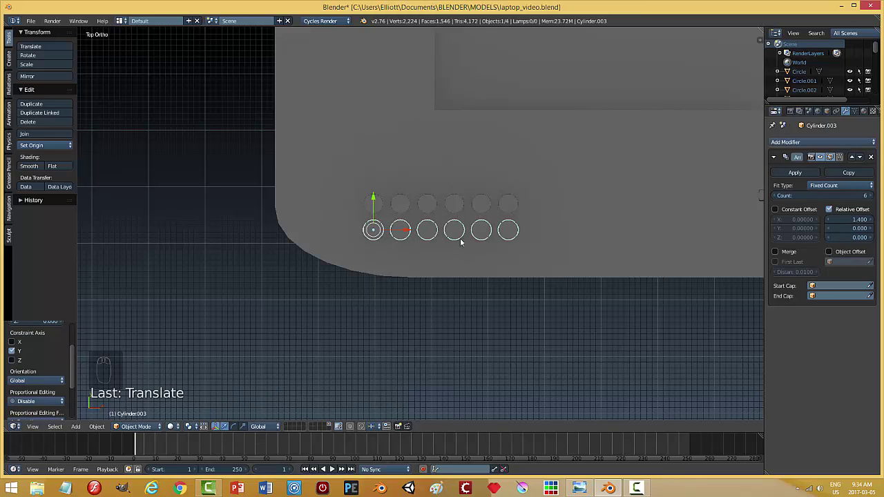
{"action": "left_click_drag", "start_coordinate": [407, 205], "coordinate": [383, 145]}
Step: Duplicate a third row of cylinders and join all three rows into one grid object
{"action": "key", "text": "shift+d"}
{"action": "key", "text": "a"}
{"action": "left_click_drag", "start_coordinate": [561, 236], "coordinate": [621, 213]}
{"action": "key", "text": "ctrl+j"}
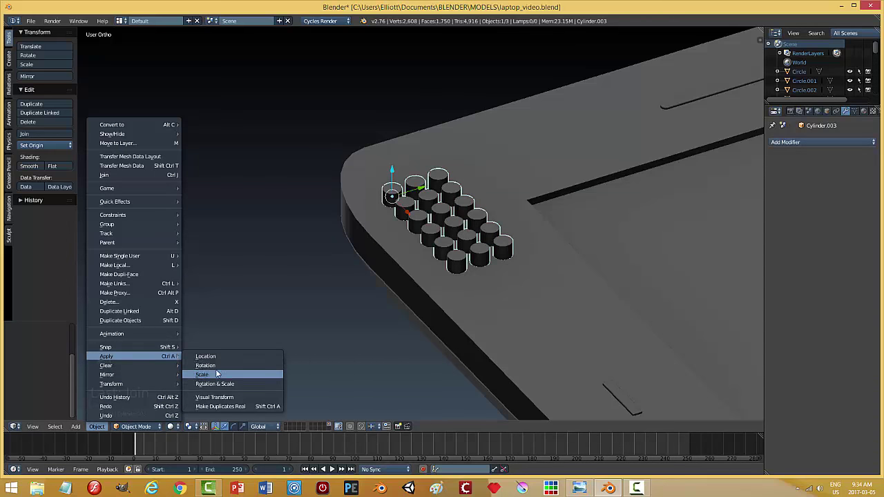
Step: Shrink the cylinder grid and position it on the lid panel near the corner
{"action": "left_click_drag", "start_coordinate": [484, 309], "coordinate": [514, 286]}
{"action": "key", "text": "Tab"}
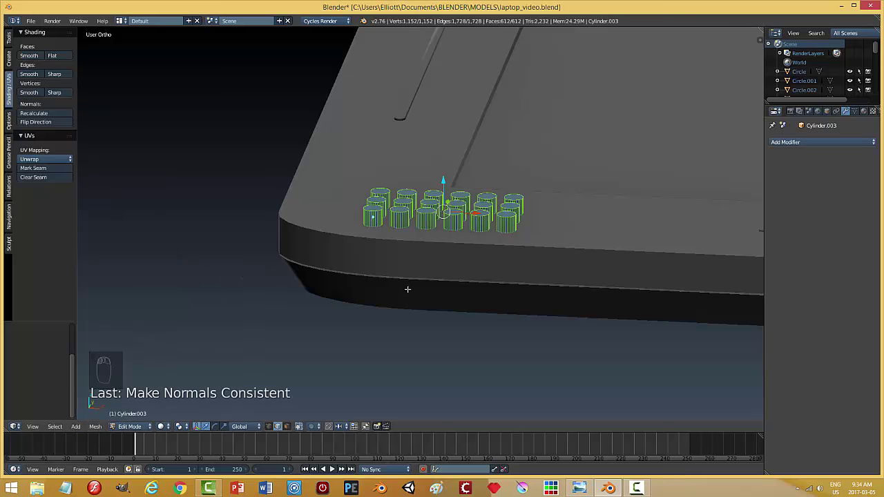
{"action": "key", "text": "a"}
{"action": "key", "text": "Tab"}
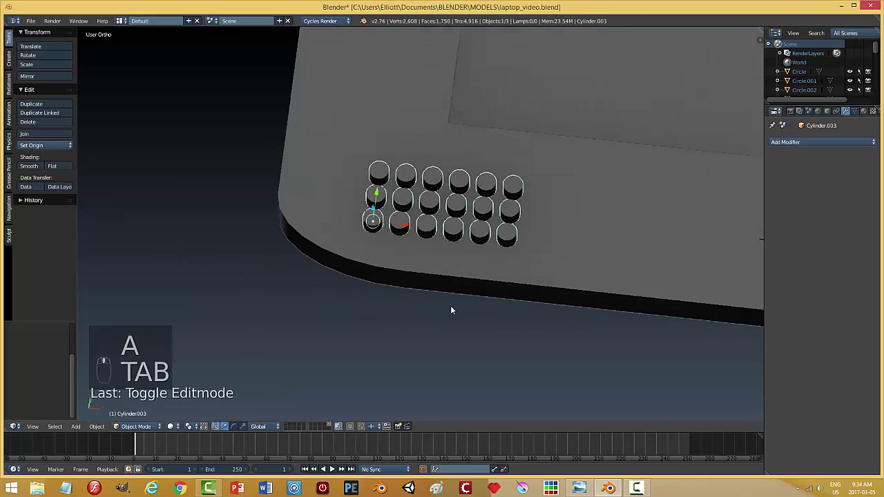
{"action": "key", "text": "s"}
{"action": "left_click_drag", "start_coordinate": [440, 230], "coordinate": [479, 233]}
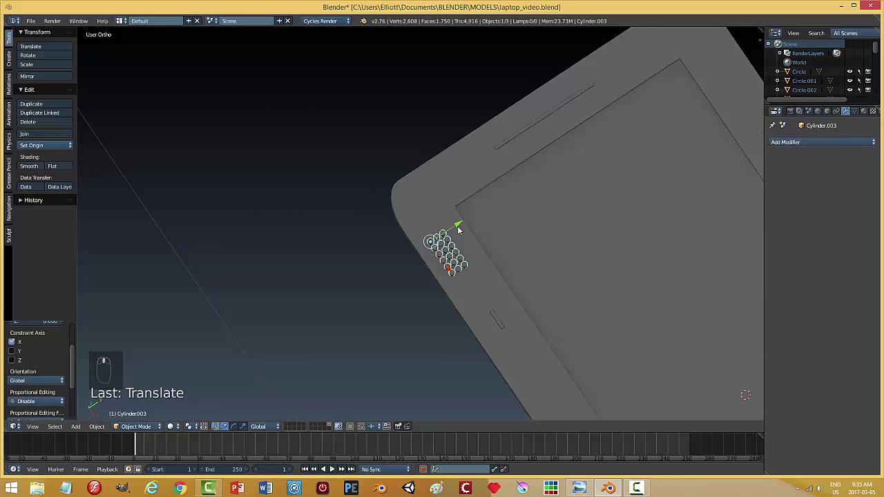
{"action": "middle_click", "coordinate": [463, 228]}
{"action": "left_click_drag", "start_coordinate": [463, 228], "coordinate": [476, 293]}
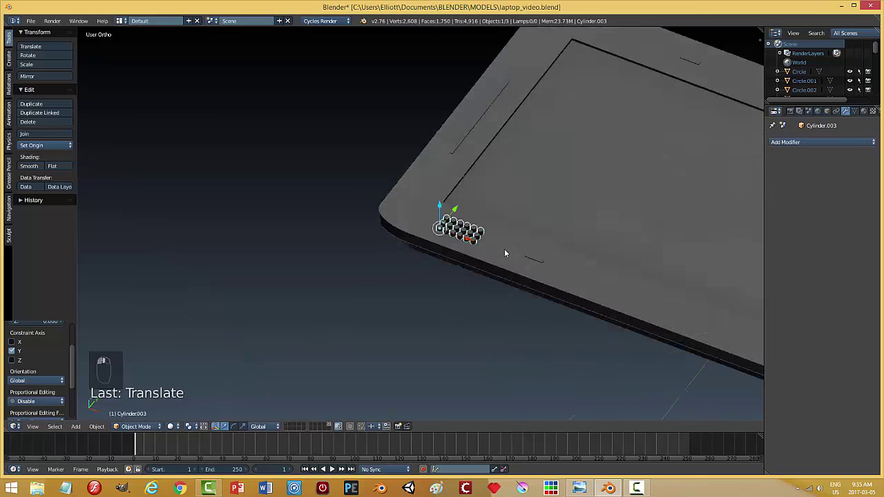
{"action": "key", "text": "a"}
Step: Cut the grille holes into the lid with a Boolean Difference using the grid, then delete the grid
{"action": "left_click", "coordinate": [557, 226]}
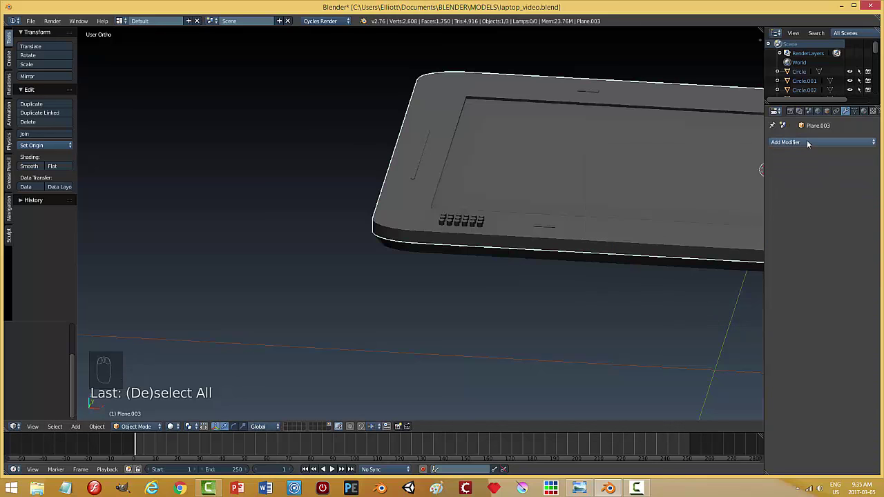
{"action": "left_click", "coordinate": [699, 217]}
{"action": "left_click_drag", "start_coordinate": [785, 199], "coordinate": [737, 206]}
{"action": "left_click_drag", "start_coordinate": [786, 179], "coordinate": [472, 248]}
{"action": "middle_click", "coordinate": [472, 248]}
{"action": "right_click", "coordinate": [461, 286]}
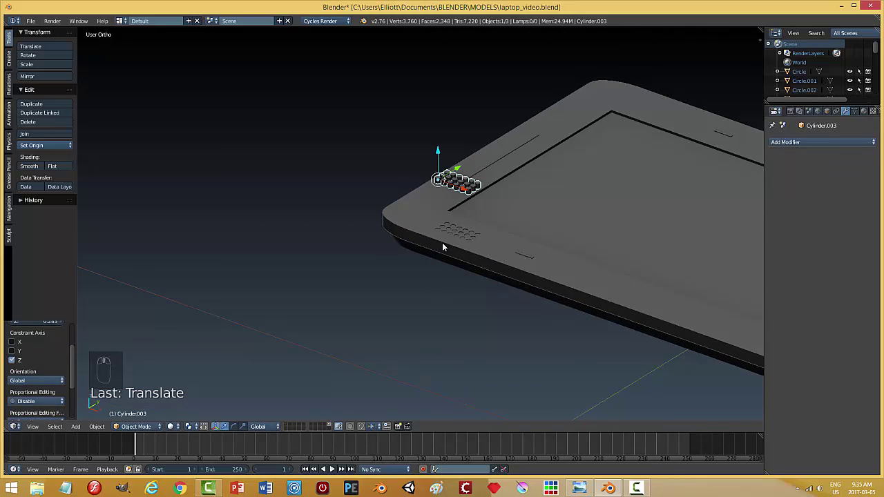
{"action": "key", "text": "x"}
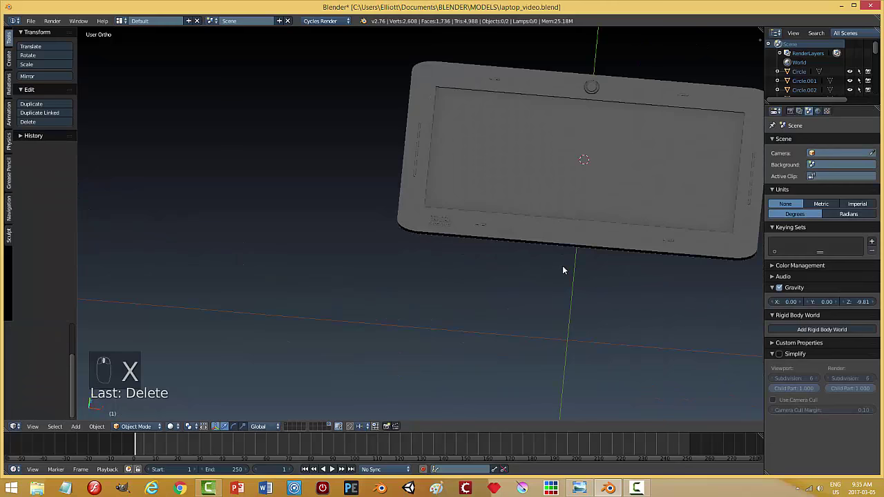
Step: Enable all scene layers to show the keyboard and cable, and inspect the full laptop model
{"action": "key", "text": "ctrl+s"}
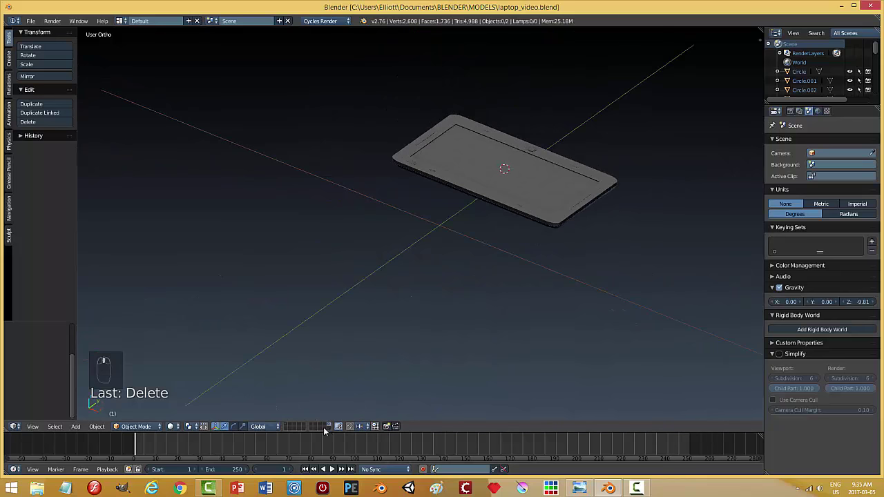
{"action": "left_click", "coordinate": [291, 427]}
{"action": "left_click_drag", "start_coordinate": [508, 327], "coordinate": [552, 351]}
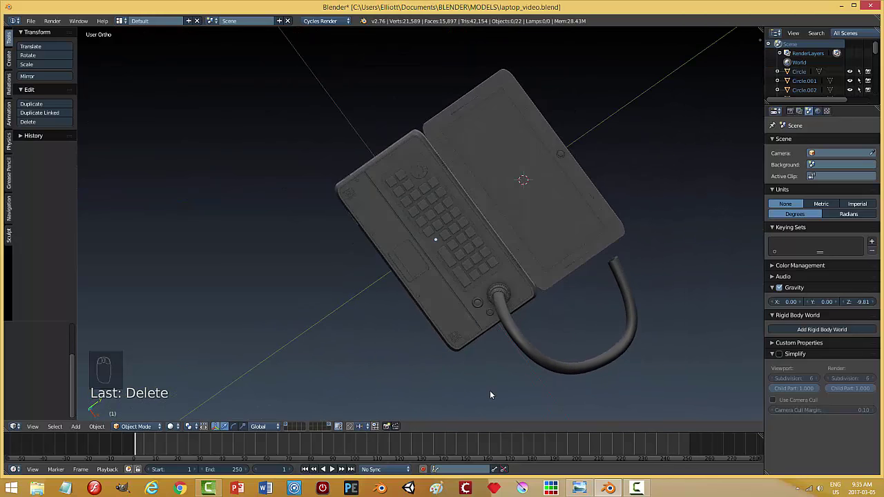
{"action": "key", "text": "ctrl+s"}
{"action": "left_click_drag", "start_coordinate": [586, 332], "coordinate": [520, 250]}
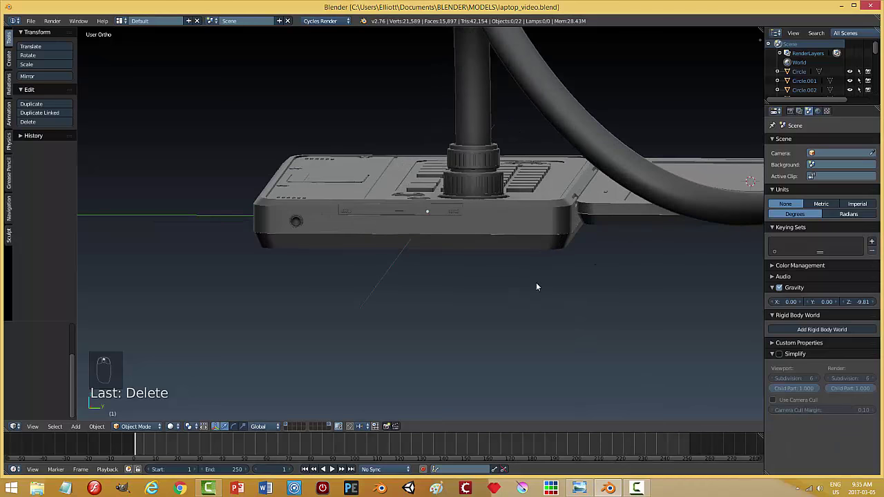
{"action": "left_click_drag", "start_coordinate": [564, 252], "coordinate": [386, 187]}
Step: Select the lid casing Plane.003 at the hinge area and bring up the Add Mesh list for a cube
{"action": "left_click", "coordinate": [443, 139]}
{"action": "left_click_drag", "start_coordinate": [421, 195], "coordinate": [494, 208]}
{"action": "key", "text": "shift+a"}
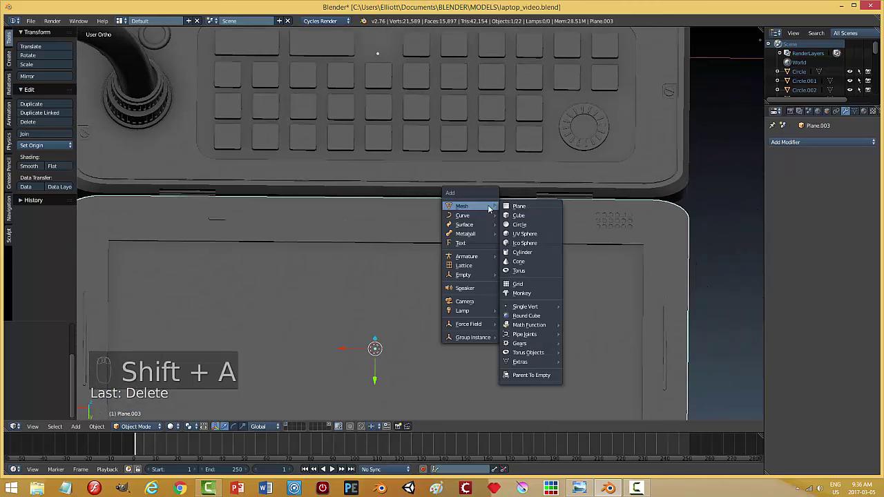
Step: Shrink the new Cube.005 and move it from top view into the hinge gap
{"action": "key", "text": "s"}
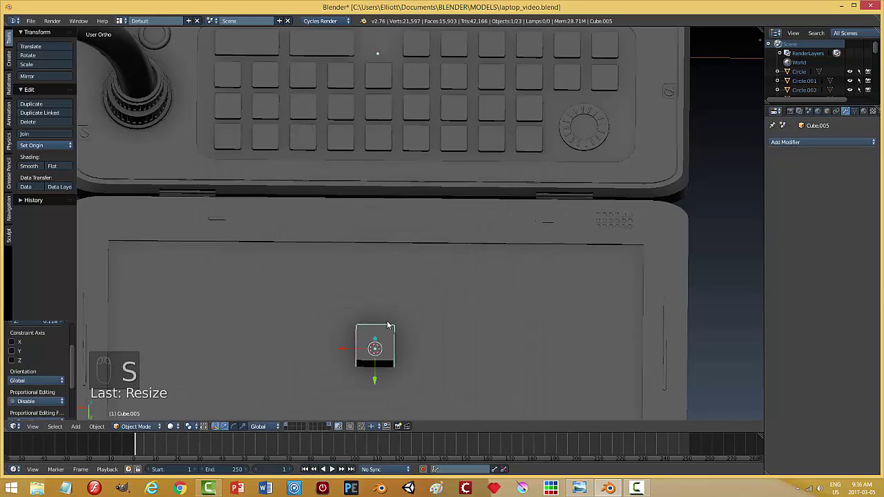
{"action": "key", "text": "KP_7"}
{"action": "left_click", "coordinate": [466, 68]}
{"action": "left_click_drag", "start_coordinate": [501, 243], "coordinate": [306, 238]}
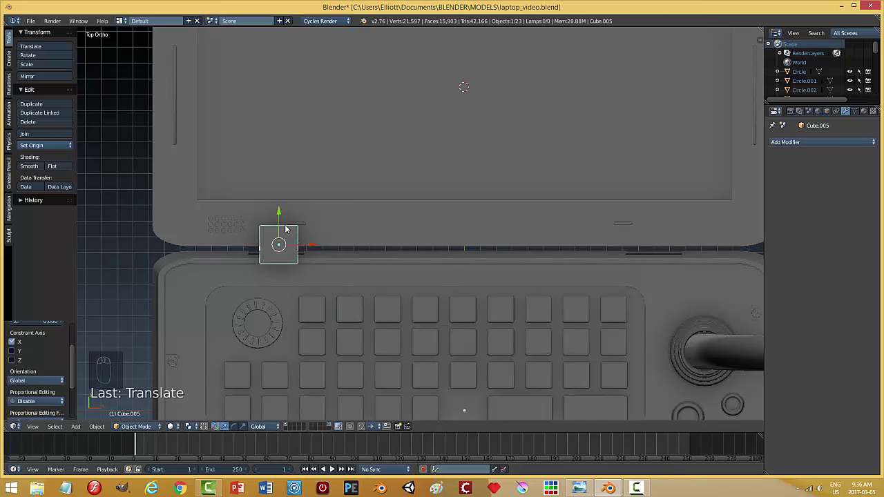
{"action": "left_click_drag", "start_coordinate": [284, 215], "coordinate": [376, 261]}
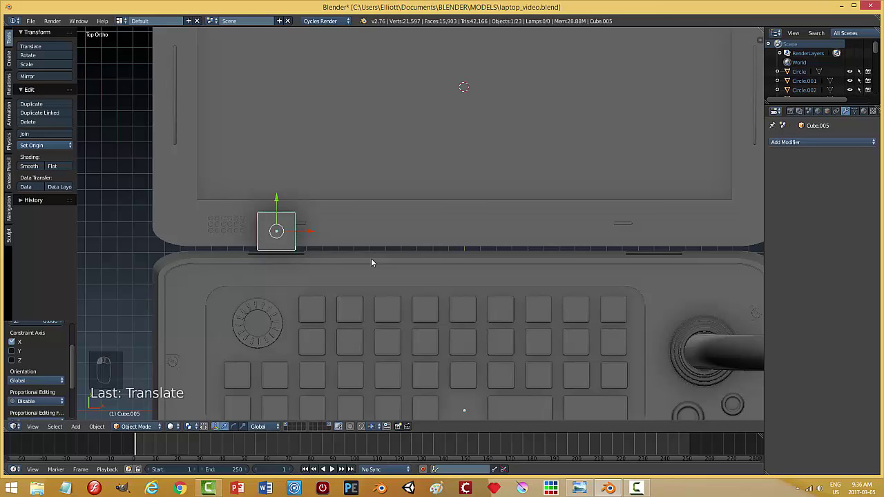
Step: Flatten the cube along Y into a thin block on the lid's lower hinge edge and check it from the side
{"action": "key", "text": "s"}
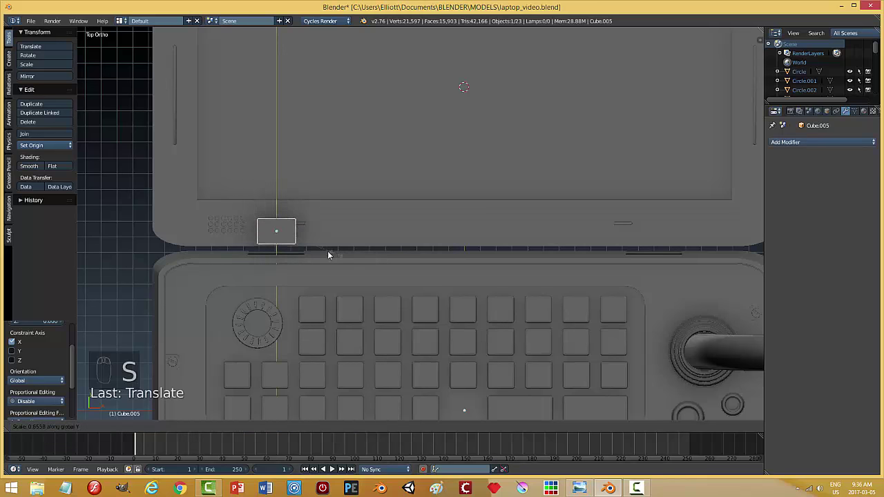
{"action": "left_click_drag", "start_coordinate": [279, 204], "coordinate": [277, 216]}
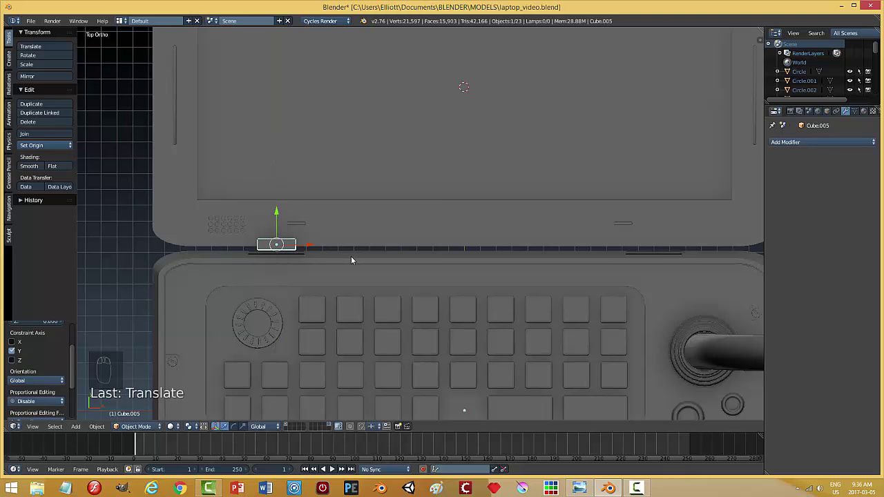
{"action": "key", "text": "s"}
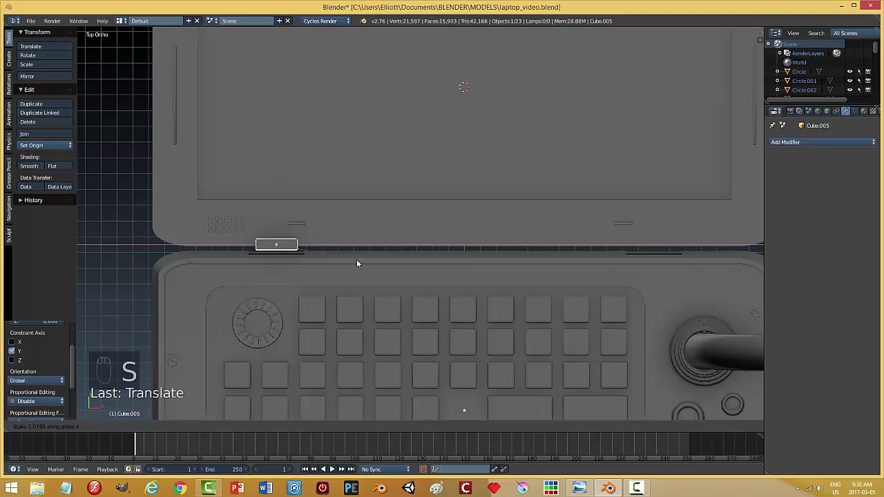
{"action": "left_click_drag", "start_coordinate": [366, 278], "coordinate": [366, 193]}
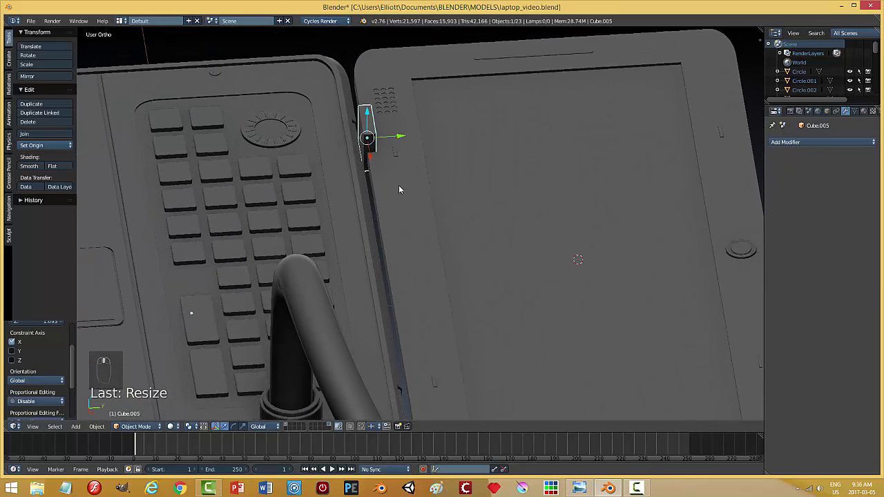
Step: Position the hinge block at one end of the lid's hinge line, checking from above
{"action": "key", "text": "s"}
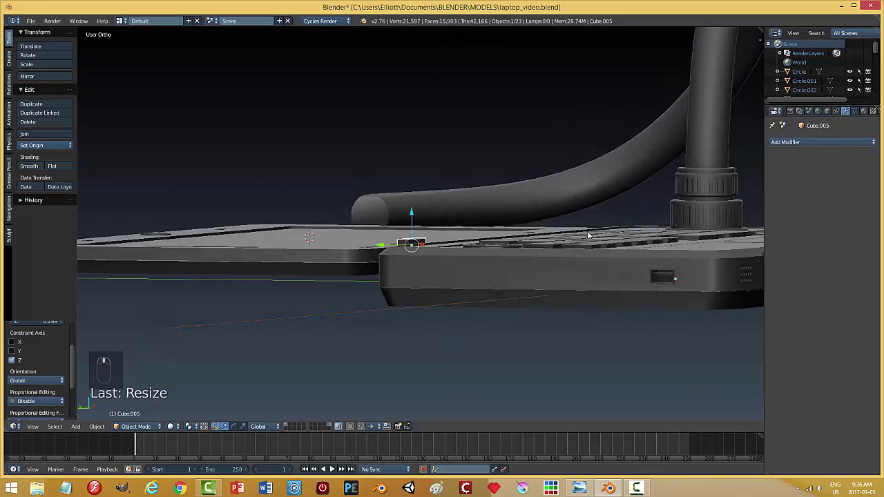
{"action": "left_click_drag", "start_coordinate": [605, 233], "coordinate": [549, 266]}
{"action": "left_click_drag", "start_coordinate": [549, 266], "coordinate": [574, 269]}
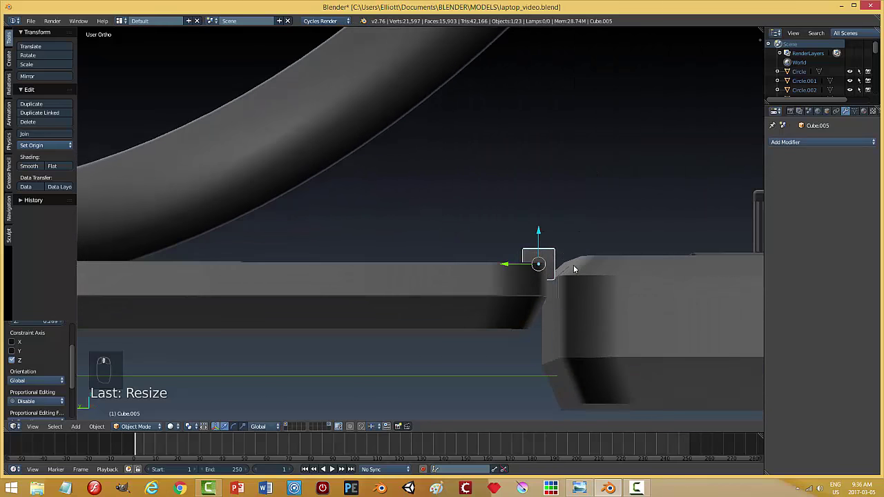
{"action": "middle_click", "coordinate": [575, 269]}
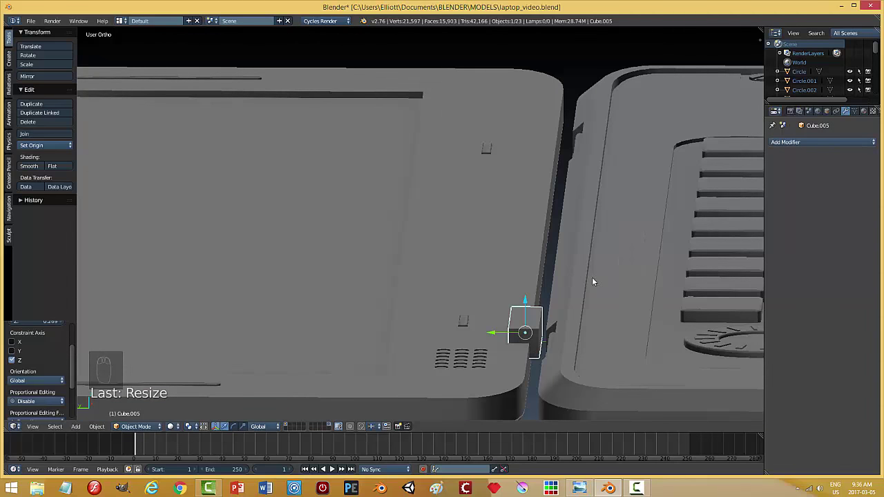
{"action": "key", "text": "KP_7"}
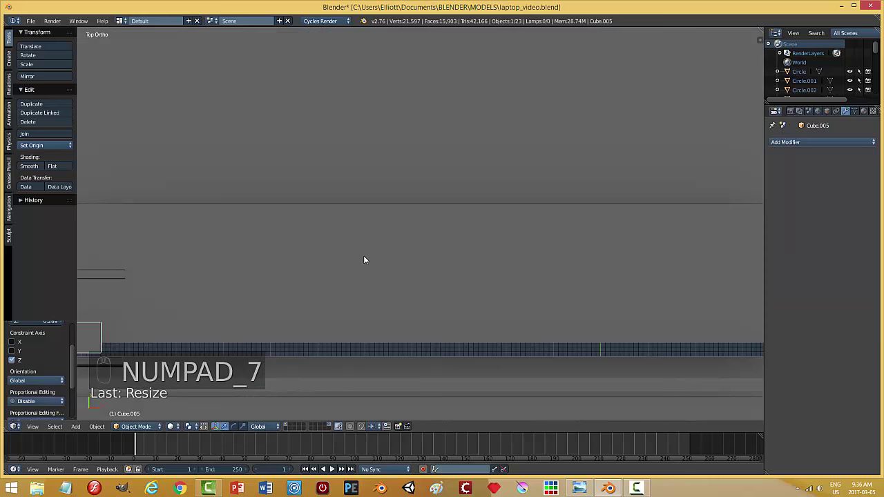
{"action": "key", "text": "KP_Decimal"}
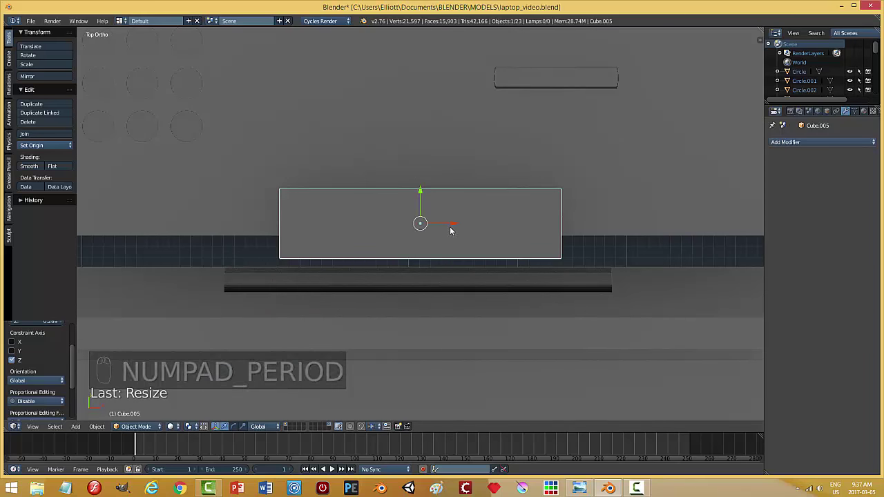
{"action": "left_click_drag", "start_coordinate": [455, 227], "coordinate": [583, 290]}
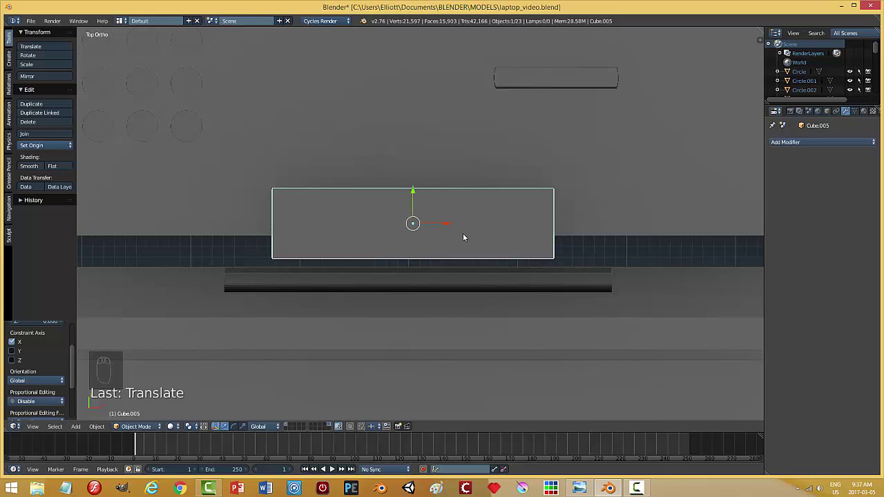
{"action": "left_click_drag", "start_coordinate": [450, 226], "coordinate": [498, 228]}
Step: Duplicate the block as Cube.006, slide it to the opposite hinge end, and select both blocks
{"action": "key", "text": "s"}
{"action": "left_click", "coordinate": [559, 252]}
{"action": "key", "text": "shift+d"}
{"action": "left_click_drag", "start_coordinate": [477, 228], "coordinate": [752, 247]}
{"action": "key", "text": "KP_Decimal"}
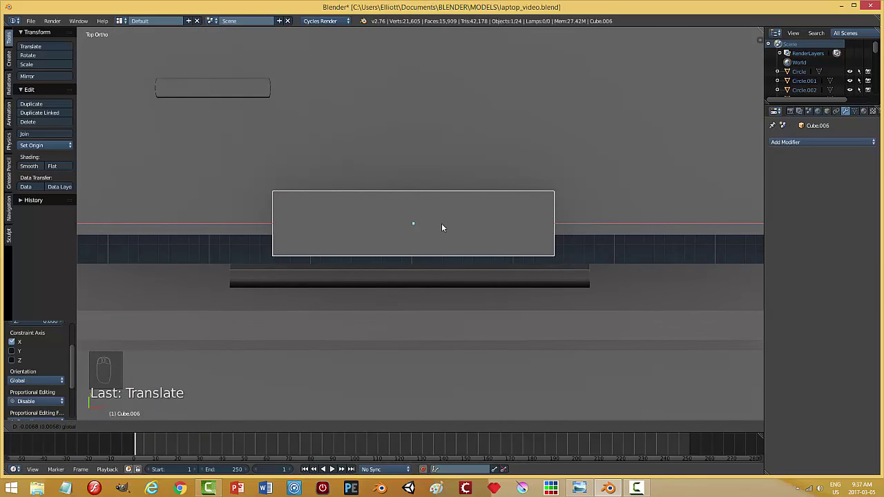
{"action": "left_click_drag", "start_coordinate": [417, 282], "coordinate": [266, 219]}
{"action": "left_click", "coordinate": [266, 220]}
Step: Join the two hinge blocks, then cut notches into Plane.003 with an applied Boolean Difference using Cube.005
{"action": "key", "text": "ctrl+j"}
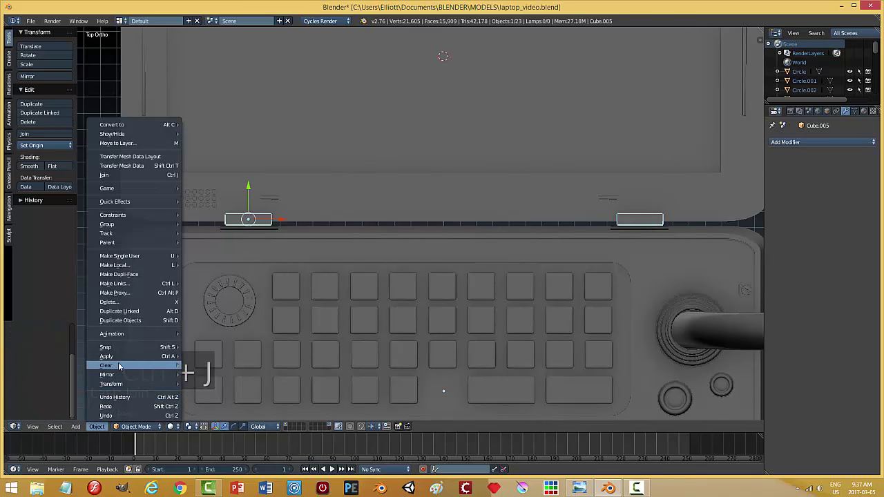
{"action": "left_click_drag", "start_coordinate": [415, 210], "coordinate": [830, 128]}
{"action": "left_click_drag", "start_coordinate": [801, 145], "coordinate": [793, 197]}
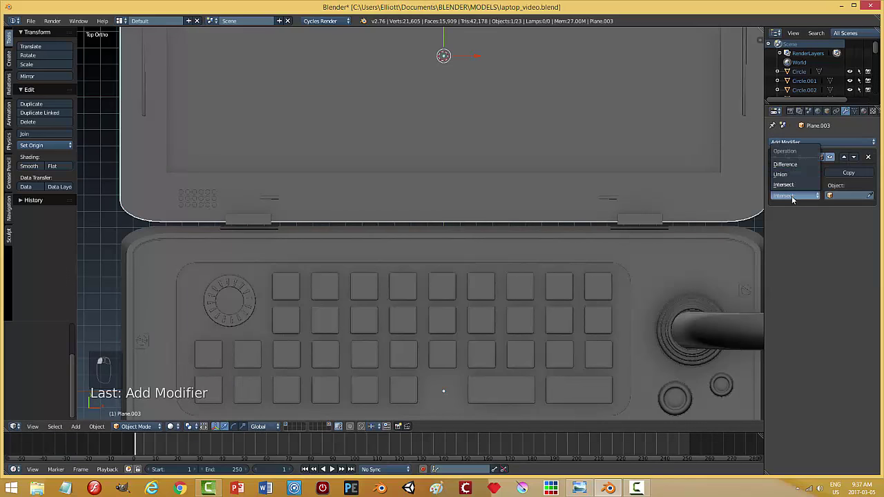
{"action": "left_click_drag", "start_coordinate": [849, 192], "coordinate": [351, 197]}
{"action": "left_click", "coordinate": [340, 140]}
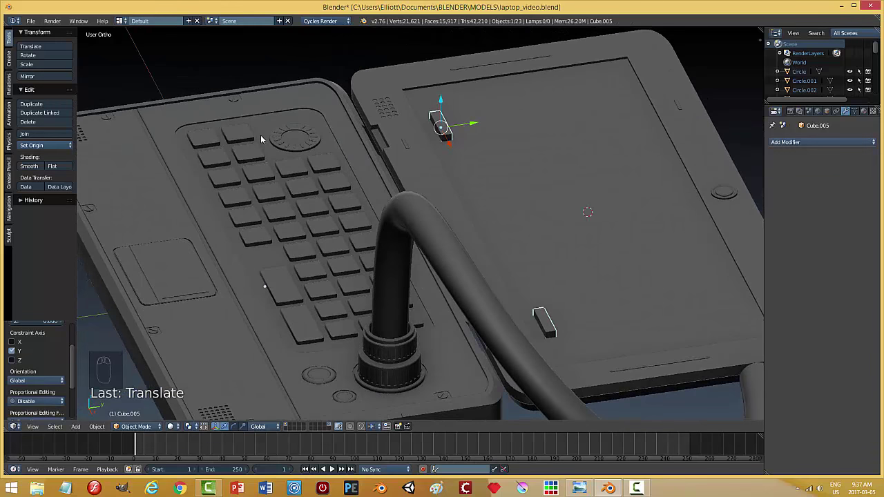
Step: Delete the hinge cutter blocks and zoom in on the lid's hinge notch, setting the spot for a new part
{"action": "key", "text": "x"}
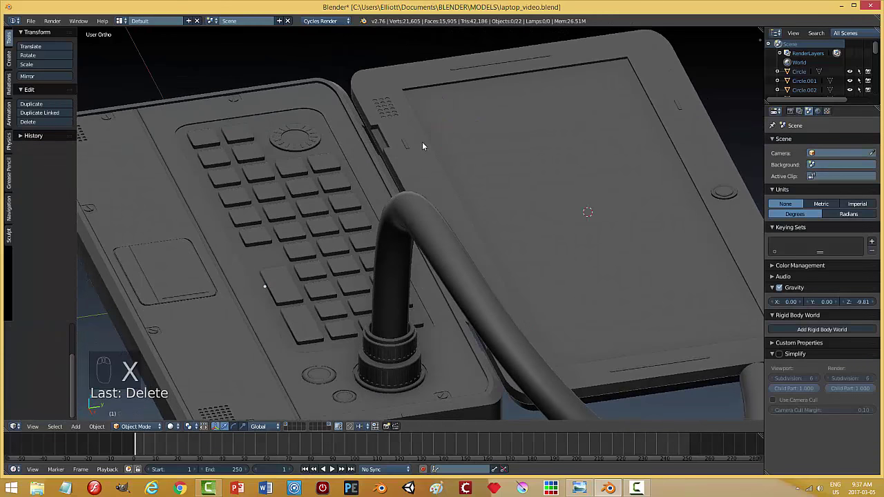
{"action": "left_click_drag", "start_coordinate": [422, 154], "coordinate": [632, 217]}
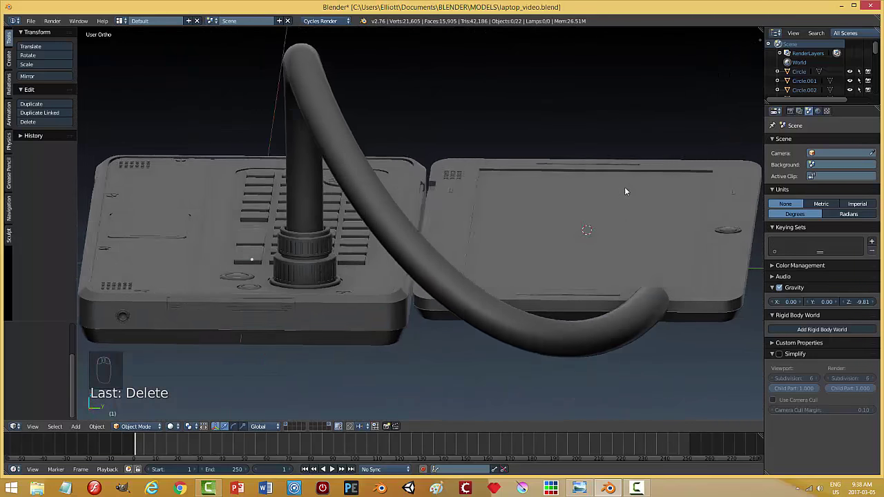
{"action": "left_click_drag", "start_coordinate": [540, 213], "coordinate": [530, 200]}
{"action": "middle_click", "coordinate": [519, 203]}
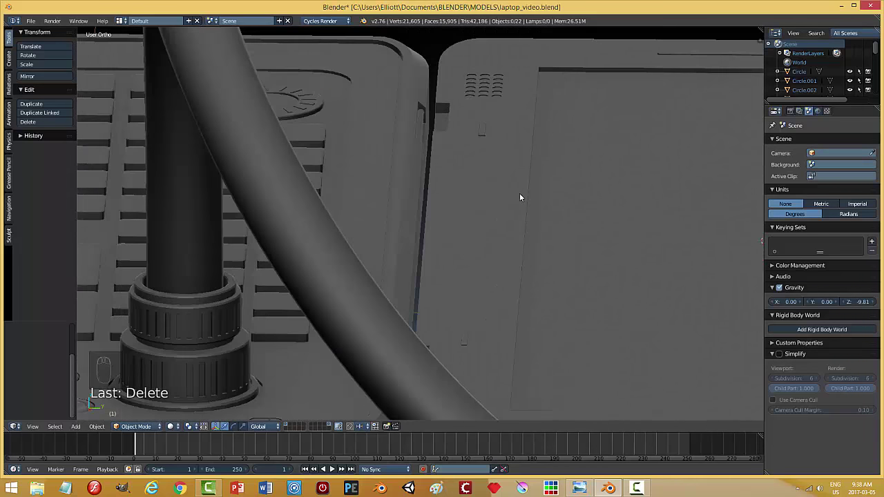
{"action": "left_click_drag", "start_coordinate": [424, 118], "coordinate": [510, 147]}
{"action": "left_click", "coordinate": [510, 146]}
Step: Add a cylinder as the hinge barrel, size it, and move it into the notch
{"action": "key", "text": "shift+d"}
{"action": "left_click_drag", "start_coordinate": [460, 126], "coordinate": [491, 169]}
{"action": "middle_click", "coordinate": [491, 169]}
{"action": "middle_click", "coordinate": [526, 175]}
{"action": "left_click_drag", "start_coordinate": [534, 188], "coordinate": [329, 143]}
Step: Frame the hinge cylinder, check its placement in the notch and view it from the top
{"action": "key", "text": "KP_Decimal"}
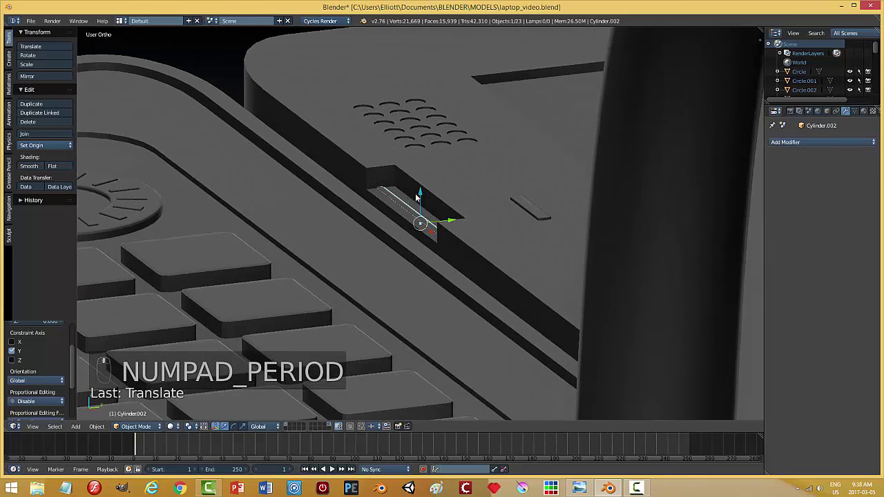
{"action": "left_click_drag", "start_coordinate": [424, 194], "coordinate": [439, 186]}
{"action": "left_click", "coordinate": [439, 187]}
{"action": "left_click_drag", "start_coordinate": [451, 199], "coordinate": [499, 213]}
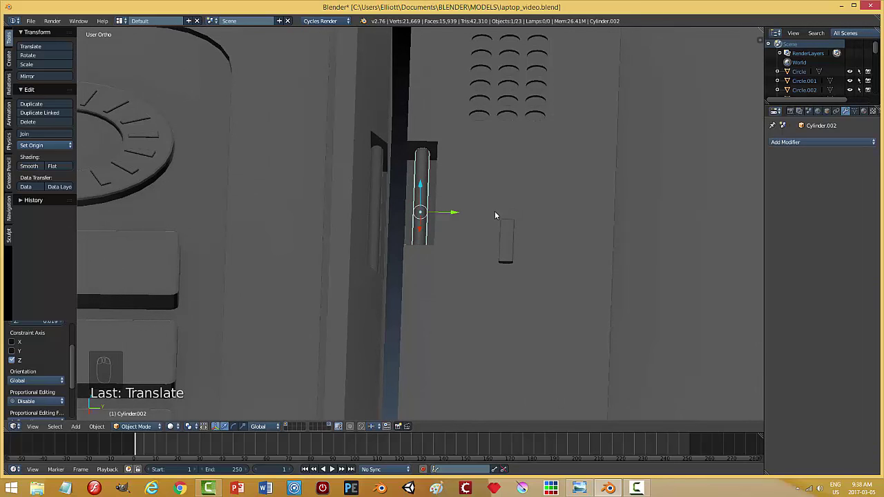
{"action": "key", "text": "KP_7"}
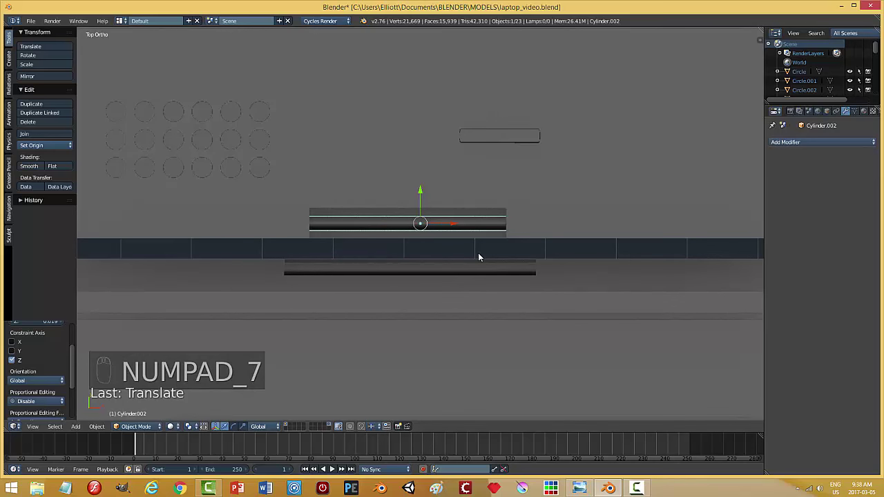
Step: In wireframe mesh editing, stretch the cylinder and pull its end vertices down to the base
{"action": "key", "text": "Tab"}
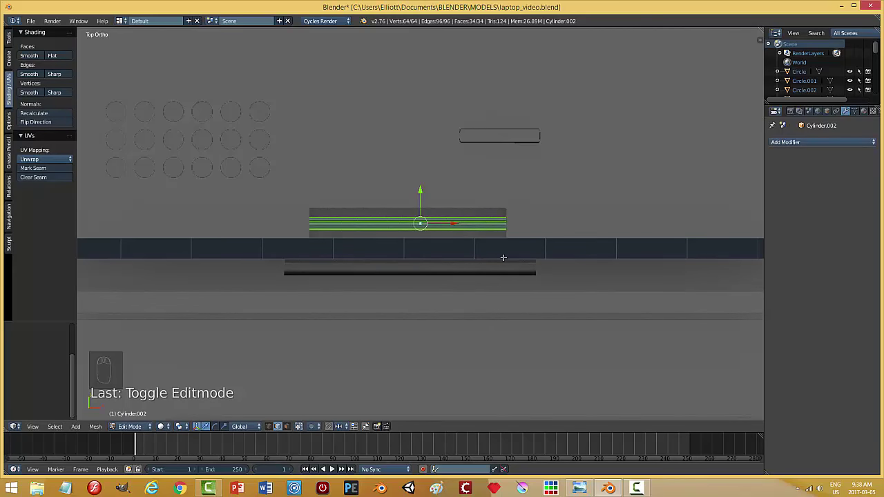
{"action": "key", "text": "z"}
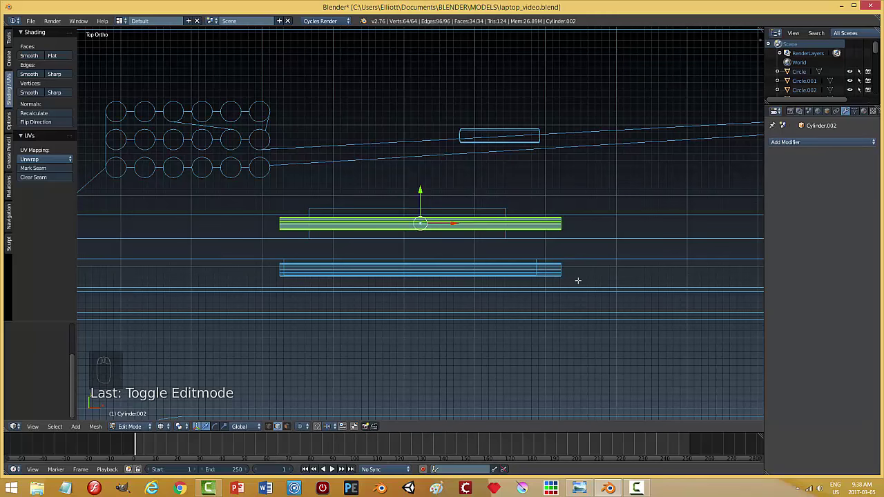
{"action": "key", "text": "a"}
{"action": "key", "text": "ctrl+Tab"}
{"action": "key", "text": "b"}
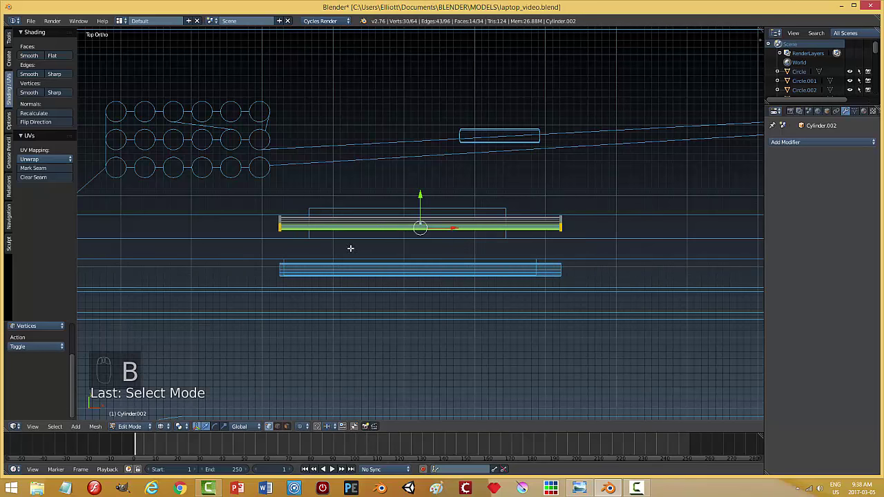
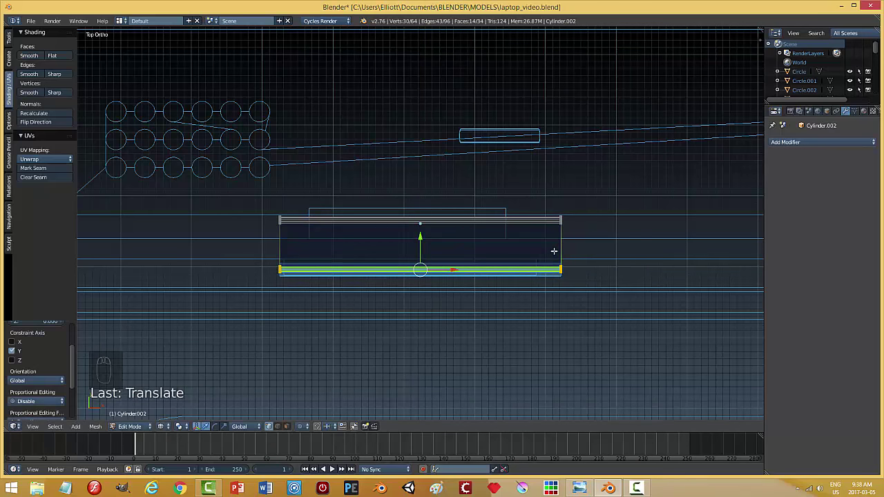
{"action": "key", "text": "a"}
Step: Narrow the whole hinge piece with all vertices selected and return to solid object view
{"action": "key", "text": "a"}
{"action": "key", "text": "s"}
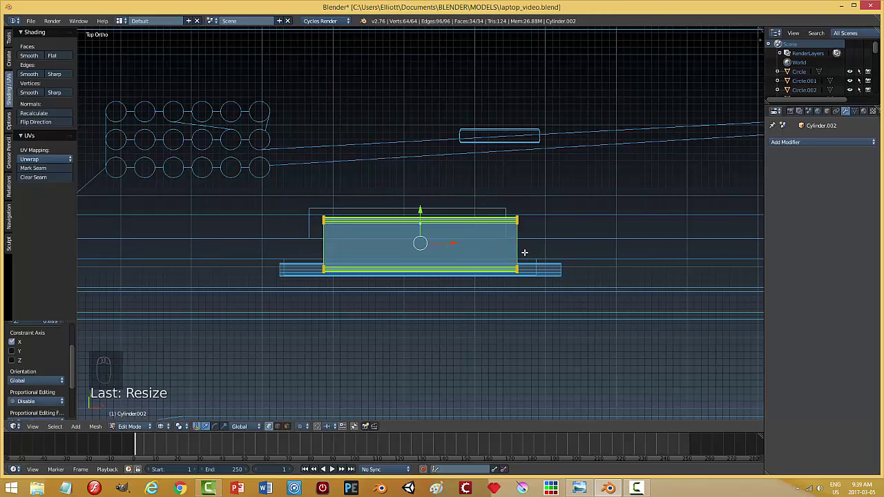
{"action": "key", "text": "a"}
{"action": "key", "text": "Tab"}
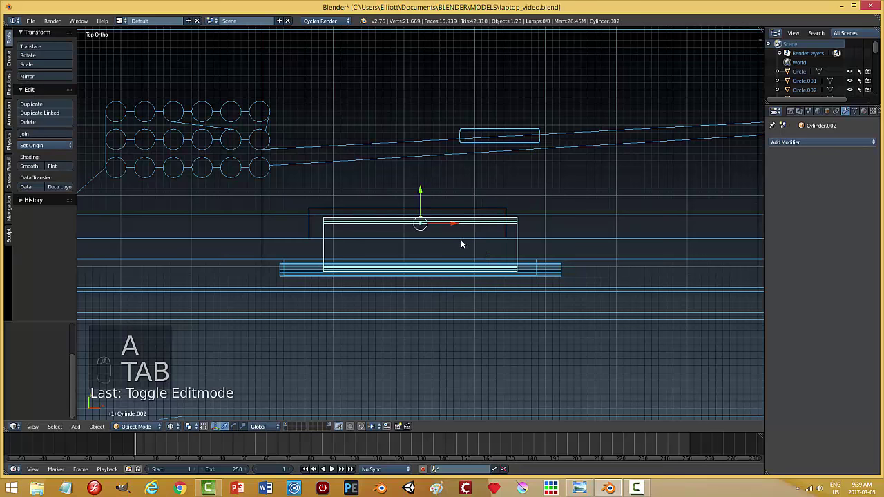
{"action": "key", "text": "z"}
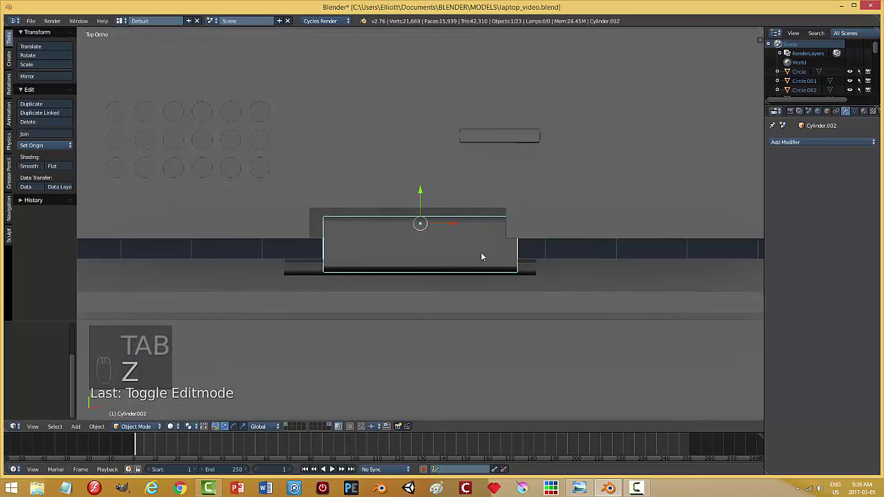
Step: Inspect the hinge piece and its notch from several close angles
{"action": "left_click_drag", "start_coordinate": [461, 228], "coordinate": [449, 227]}
{"action": "left_click_drag", "start_coordinate": [414, 192], "coordinate": [479, 213]}
{"action": "key", "text": "a"}
{"action": "left_click_drag", "start_coordinate": [479, 212], "coordinate": [462, 202]}
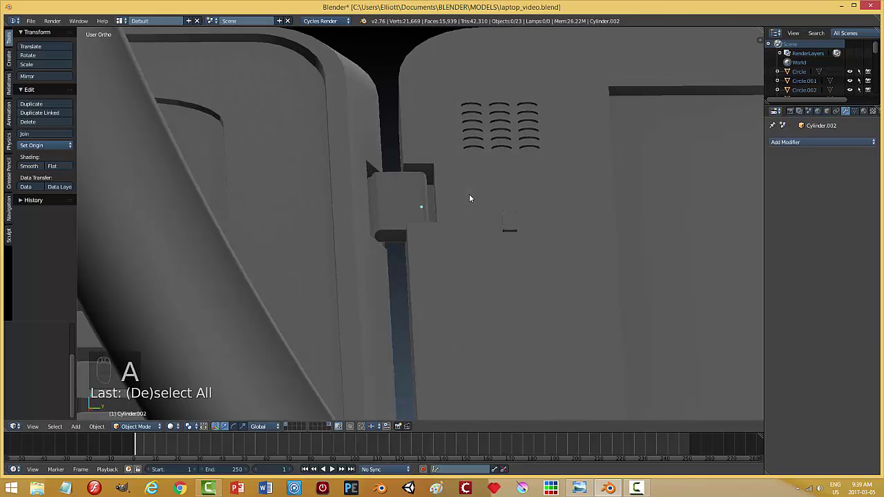
{"action": "left_click_drag", "start_coordinate": [407, 218], "coordinate": [466, 248]}
{"action": "middle_click", "coordinate": [466, 248]}
Step: Scale the hinge piece to fill the notch and slide it along Y into place
{"action": "key", "text": "s"}
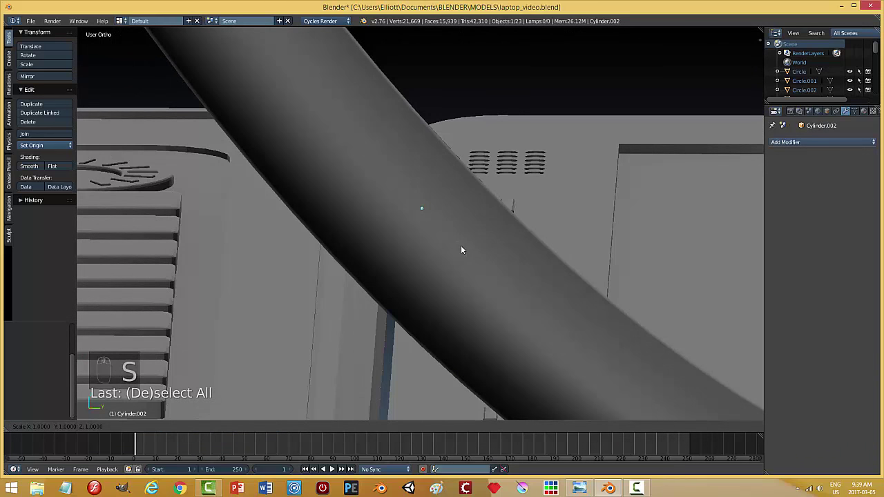
{"action": "middle_click", "coordinate": [518, 268]}
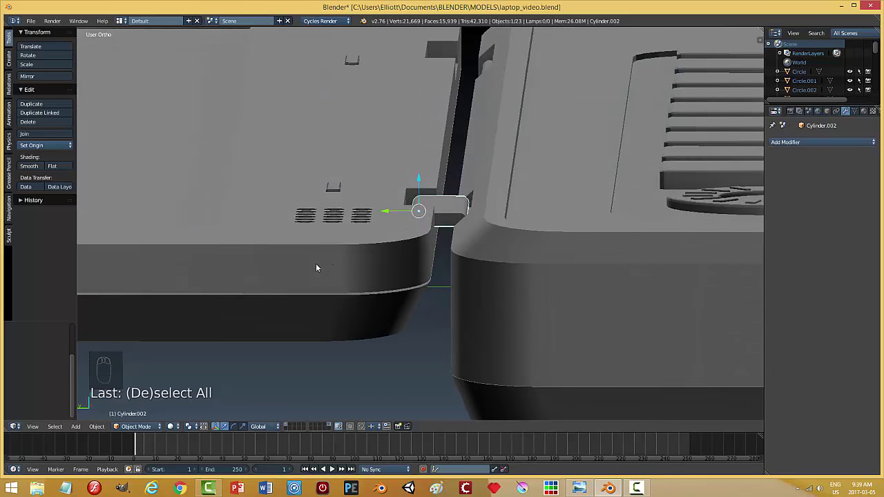
{"action": "key", "text": "s"}
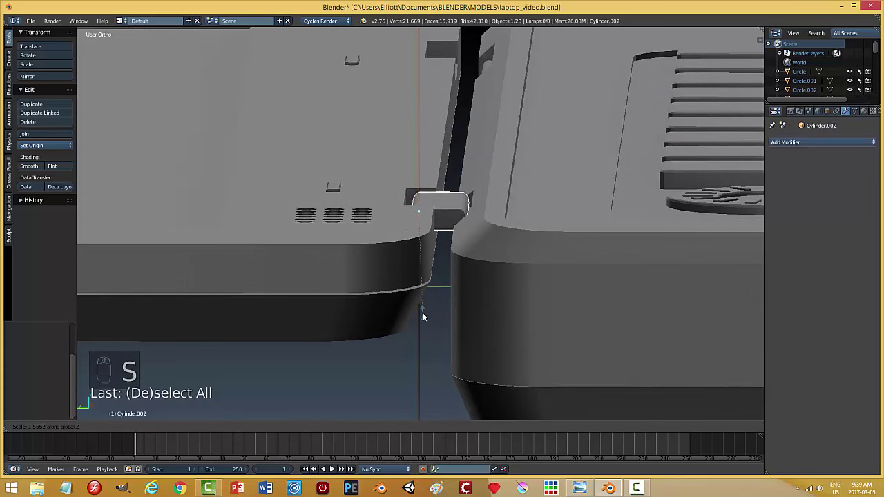
{"action": "left_click_drag", "start_coordinate": [387, 212], "coordinate": [510, 243]}
{"action": "left_click_drag", "start_coordinate": [511, 244], "coordinate": [421, 282]}
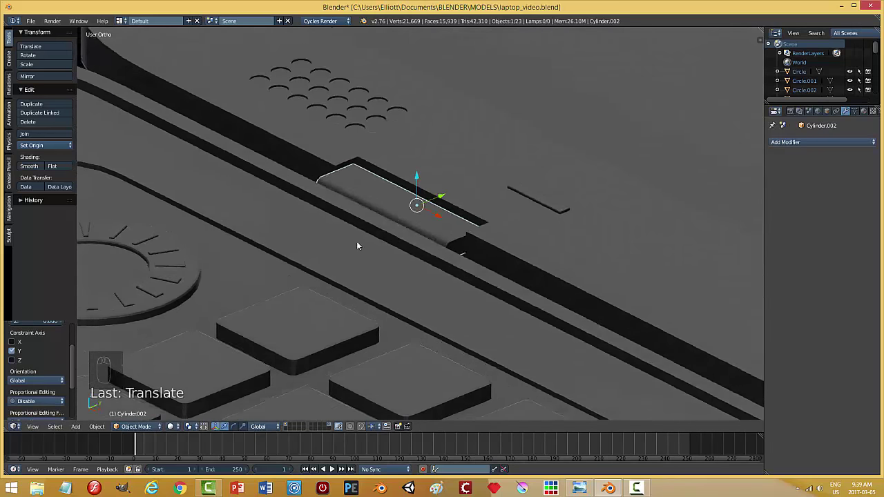
{"action": "left_click_drag", "start_coordinate": [430, 261], "coordinate": [512, 236]}
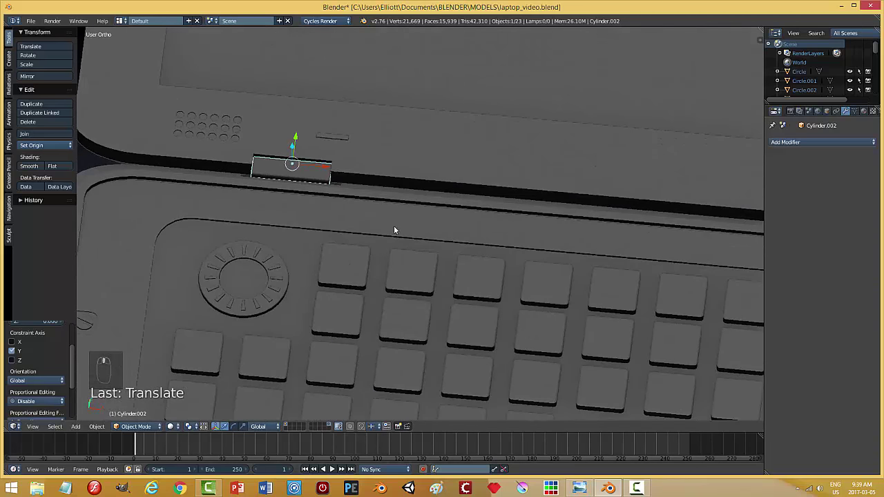
Step: Duplicate the hinge piece and place the copy in the right-hand notch
{"action": "key", "text": "shift+d"}
{"action": "left_click", "coordinate": [504, 221]}
{"action": "left_click", "coordinate": [403, 198]}
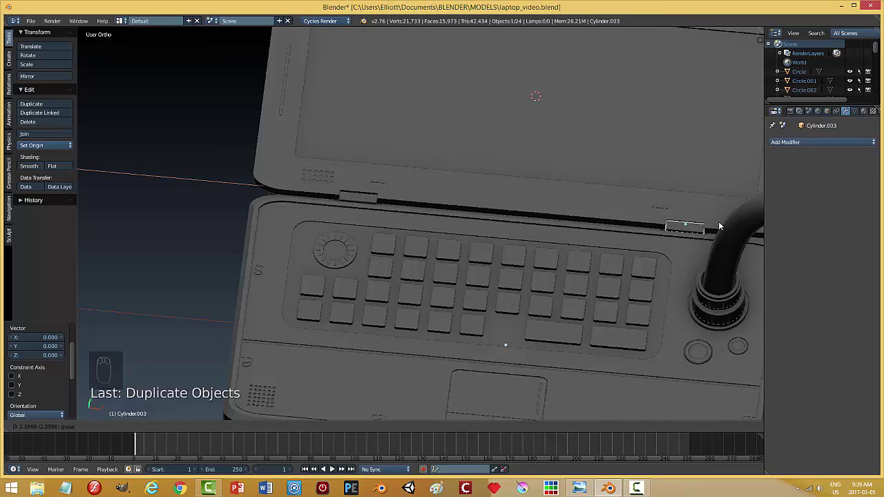
{"action": "key", "text": "KP_Decimal"}
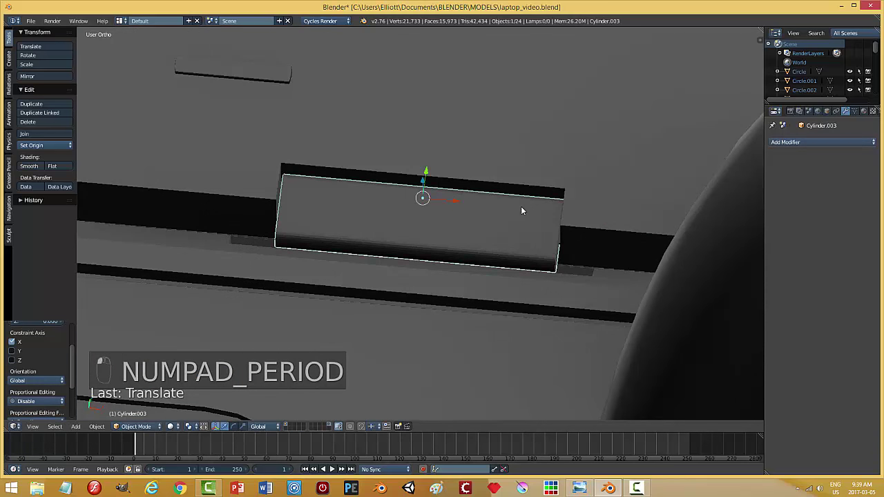
{"action": "key", "text": "a"}
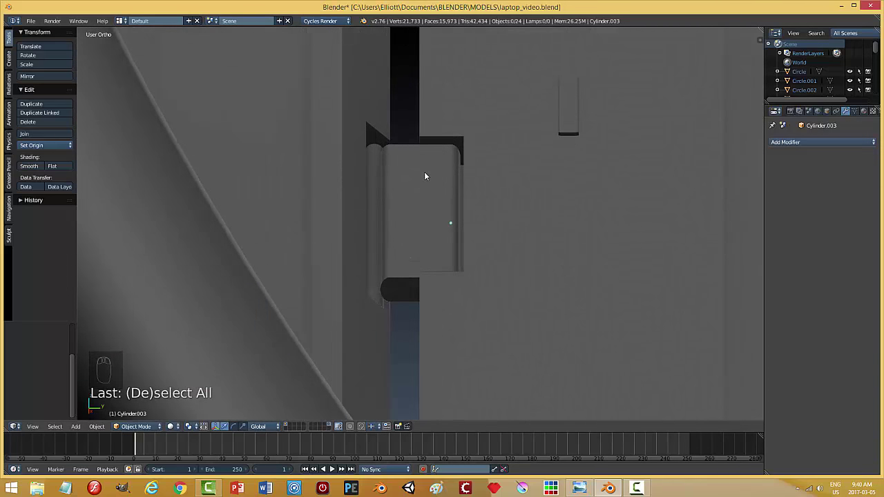
Step: Check the right hinge from several angles and join both hinge pieces into the lid panel
{"action": "left_click_drag", "start_coordinate": [453, 178], "coordinate": [426, 221]}
{"action": "left_click_drag", "start_coordinate": [426, 221], "coordinate": [466, 96]}
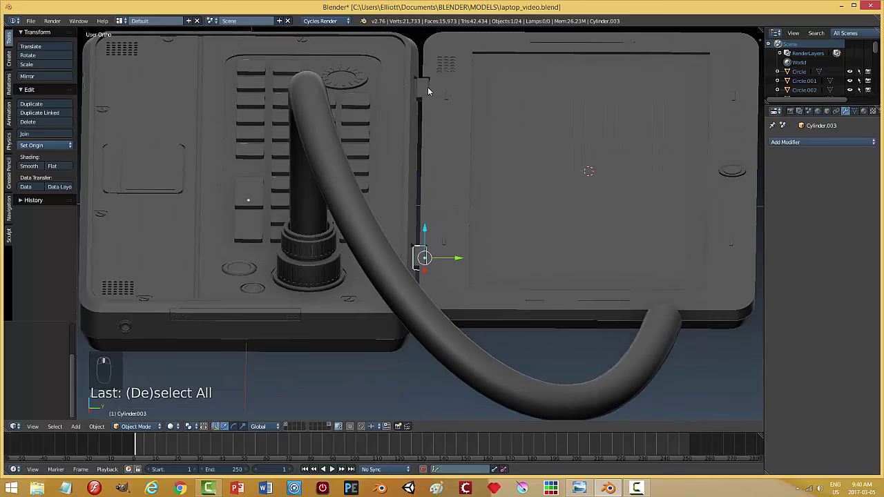
{"action": "left_click_drag", "start_coordinate": [430, 91], "coordinate": [461, 184]}
{"action": "left_click_drag", "start_coordinate": [470, 126], "coordinate": [487, 184]}
{"action": "key", "text": "ctrl+j"}
{"action": "key", "text": "a"}
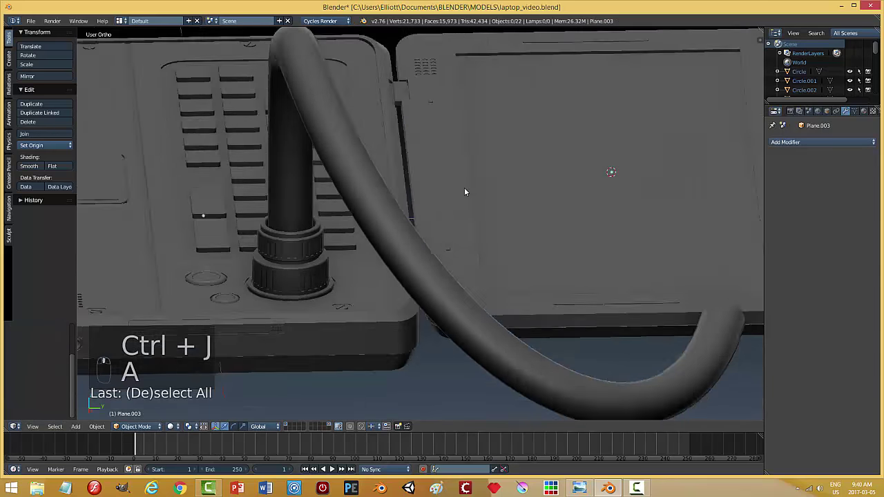
Step: Save over the laptop file, then snap the 3D cursor to the lid's hinge edge in Edit Mode
{"action": "key", "text": "ctrl+s"}
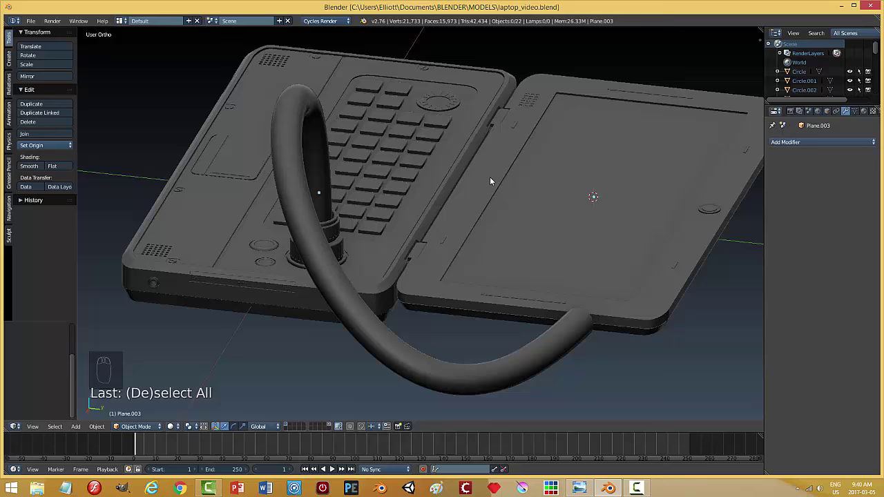
{"action": "left_click", "coordinate": [494, 180]}
{"action": "left_click_drag", "start_coordinate": [491, 219], "coordinate": [583, 211]}
{"action": "key", "text": "Tab"}
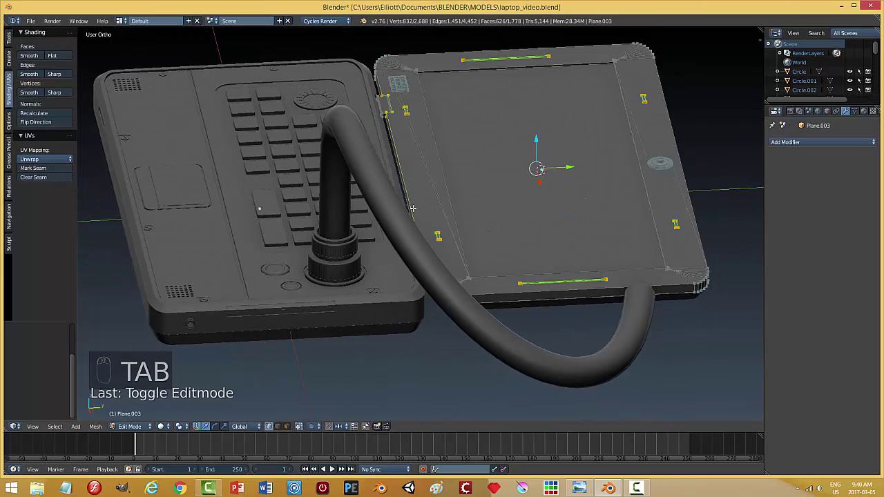
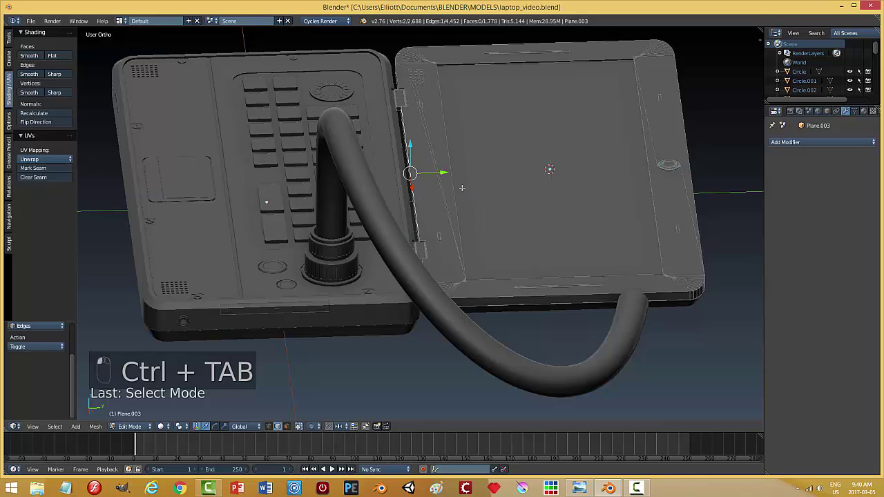
{"action": "key", "text": "shift+s"}
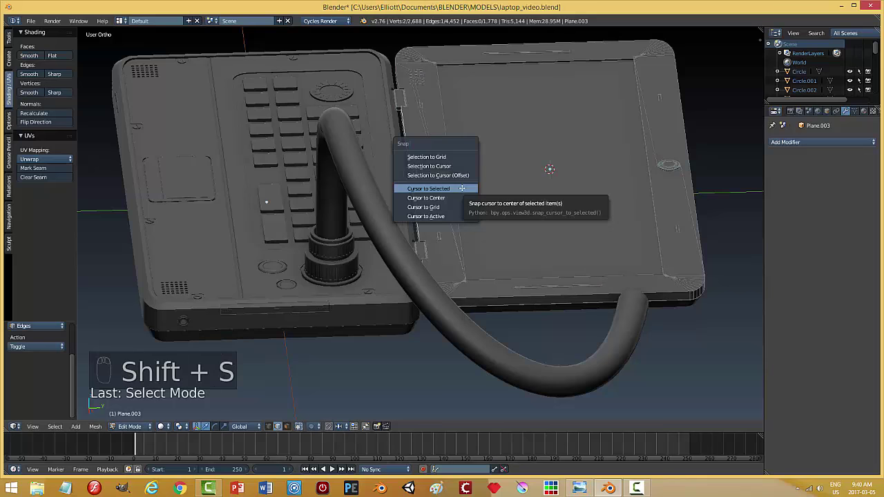
{"action": "key", "text": "a"}
{"action": "key", "text": "Tab"}
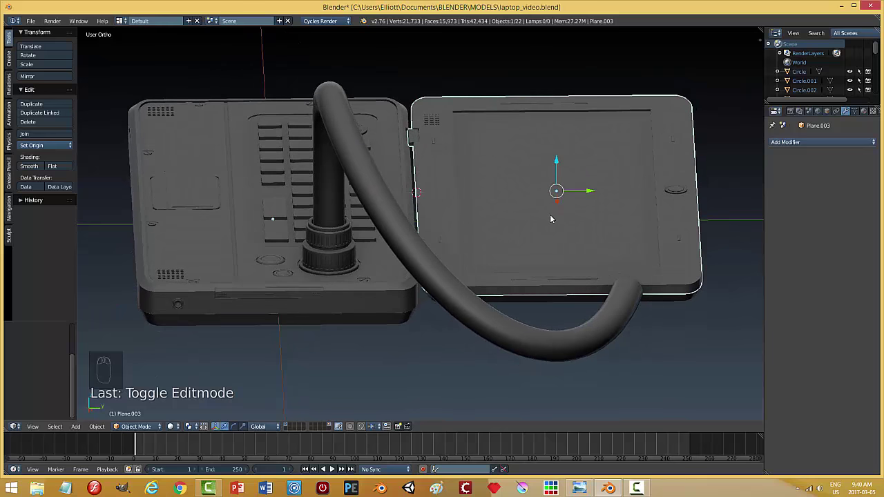
Step: Set the lid panel's origin to the 3D cursor at the hinge edge
{"action": "key", "text": "r"}
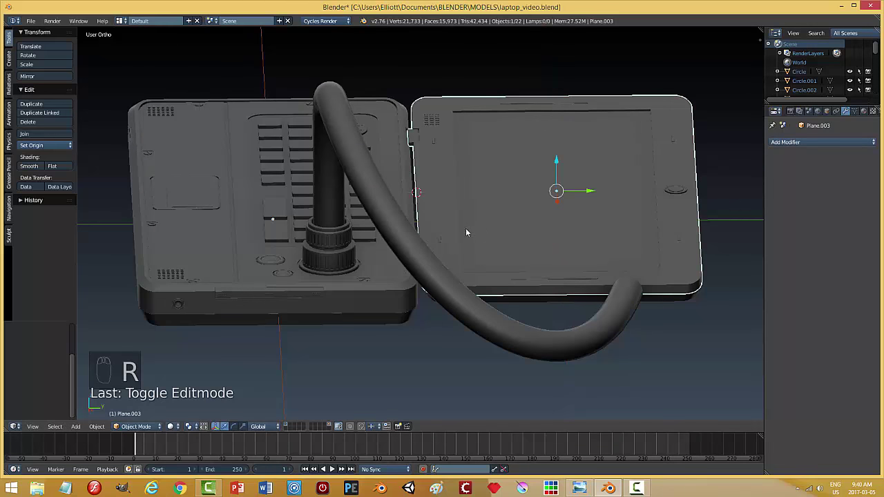
{"action": "left_click_drag", "start_coordinate": [192, 428], "coordinate": [538, 255]}
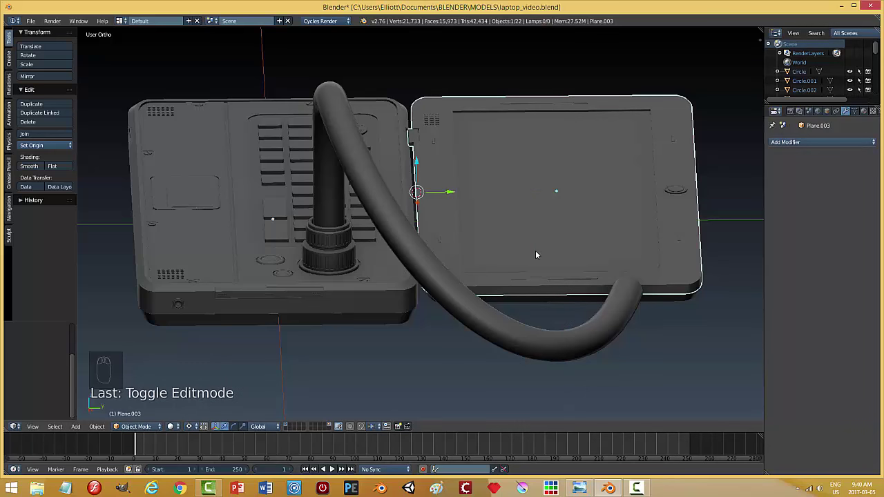
{"action": "key", "text": "r"}
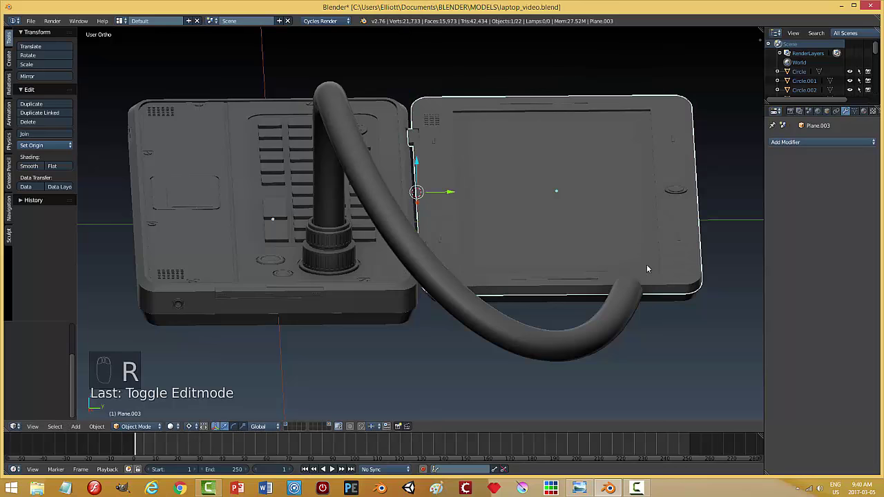
{"action": "left_click_drag", "start_coordinate": [672, 299], "coordinate": [703, 281]}
{"action": "key", "text": "ctrl+j"}
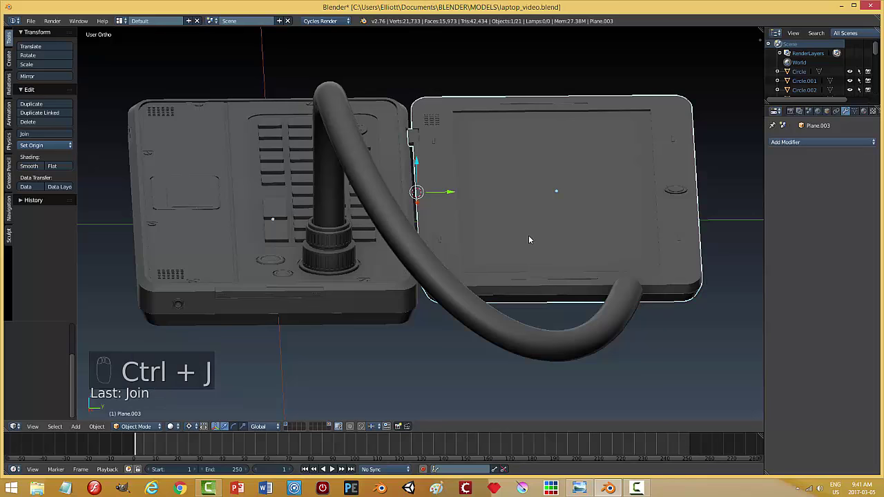
Step: Rotate the screen around its hinge to stand upright, adjusting the angle from the side view
{"action": "key", "text": "r"}
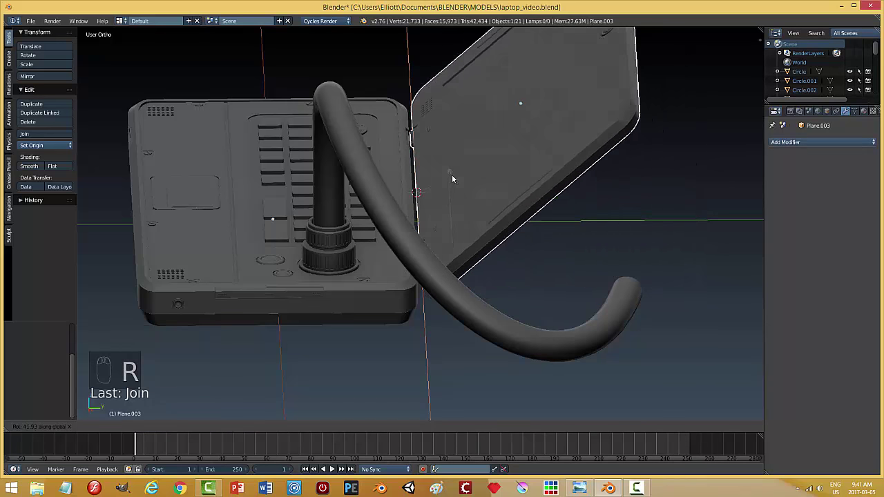
{"action": "left_click_drag", "start_coordinate": [494, 221], "coordinate": [631, 196]}
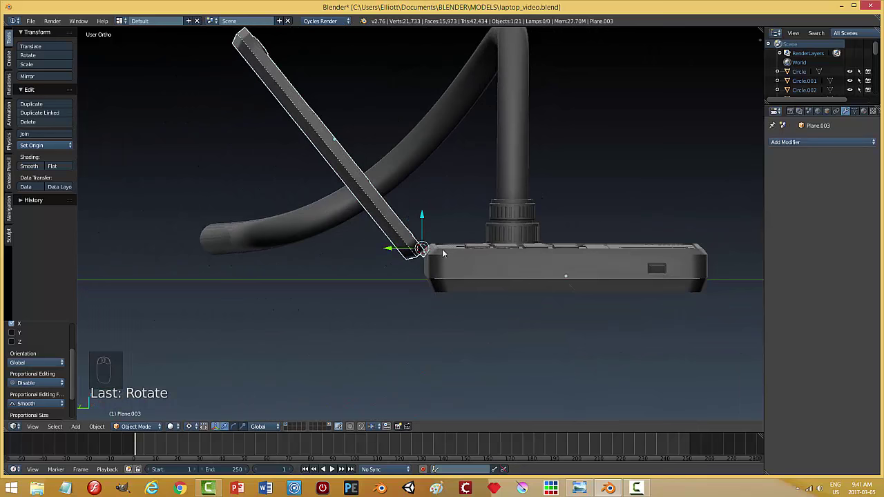
{"action": "key", "text": "r"}
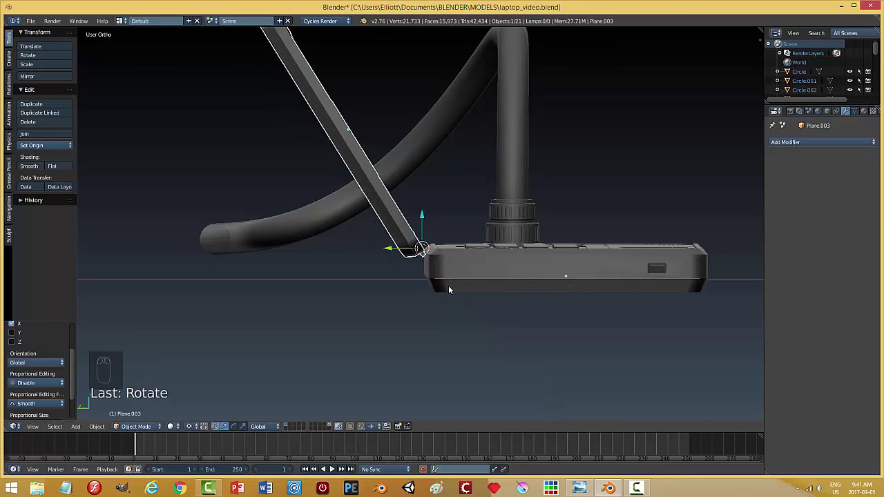
{"action": "left_click_drag", "start_coordinate": [451, 298], "coordinate": [390, 442]}
{"action": "left_click_drag", "start_coordinate": [258, 430], "coordinate": [201, 429]}
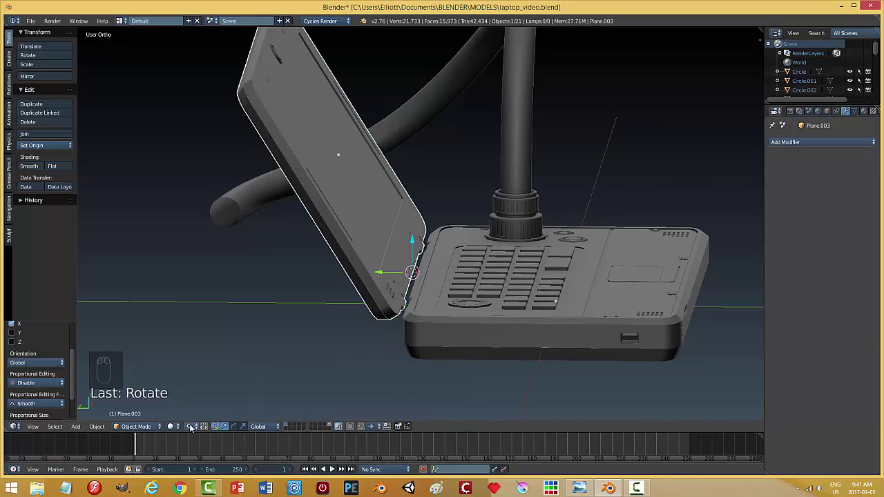
{"action": "left_click_drag", "start_coordinate": [192, 428], "coordinate": [388, 135]}
{"action": "left_click_drag", "start_coordinate": [386, 129], "coordinate": [392, 132]}
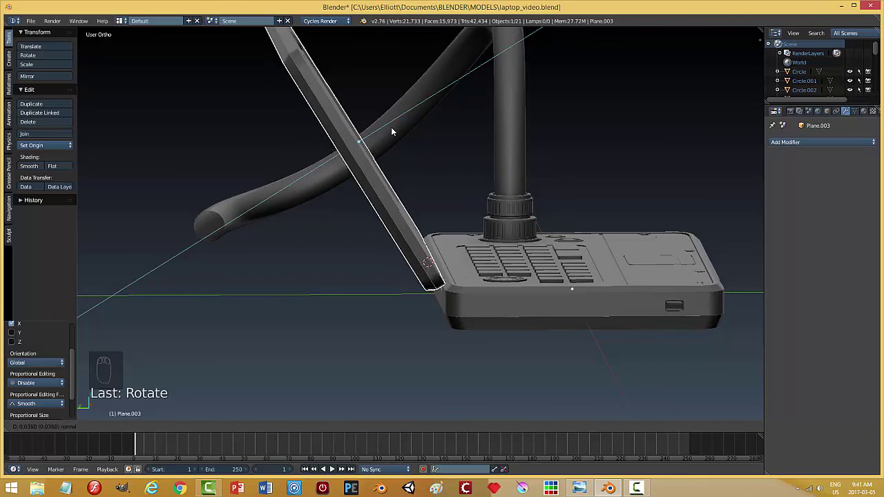
Step: Orbit and zoom around the hinge and keyboard to verify the opened laptop
{"action": "middle_click", "coordinate": [589, 253]}
{"action": "left_click_drag", "start_coordinate": [559, 275], "coordinate": [394, 290]}
{"action": "left_click", "coordinate": [451, 296]}
{"action": "left_click_drag", "start_coordinate": [451, 296], "coordinate": [444, 283]}
{"action": "key", "text": "a"}
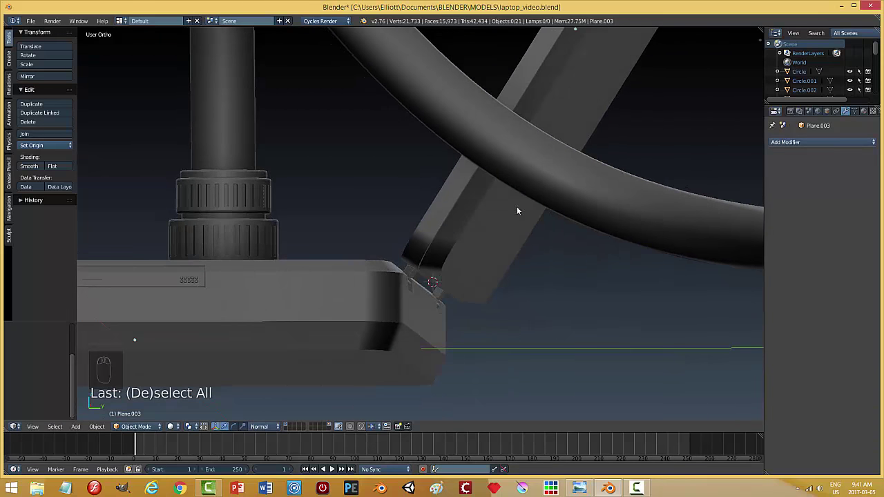
{"action": "middle_click", "coordinate": [529, 234]}
{"action": "left_click_drag", "start_coordinate": [470, 234], "coordinate": [265, 434]}
{"action": "left_click_drag", "start_coordinate": [265, 434], "coordinate": [536, 64]}
{"action": "left_click_drag", "start_coordinate": [473, 212], "coordinate": [575, 245]}
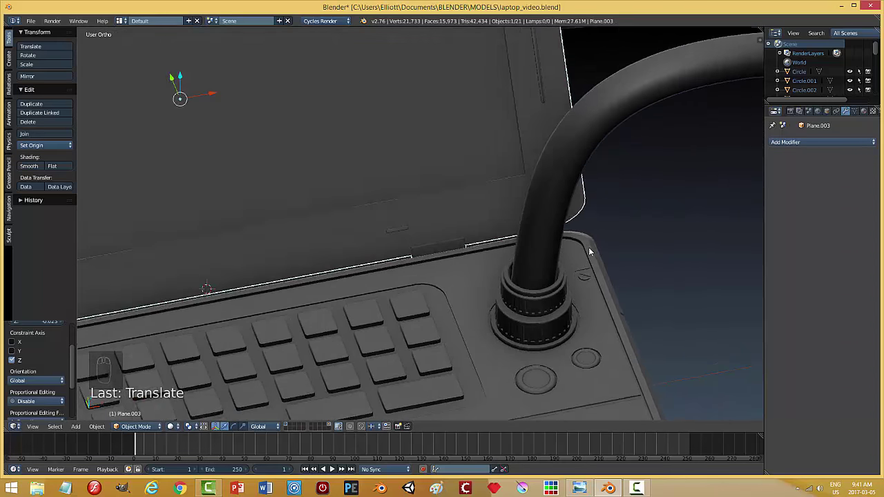
{"action": "key", "text": "a"}
{"action": "left_click_drag", "start_coordinate": [526, 275], "coordinate": [463, 276]}
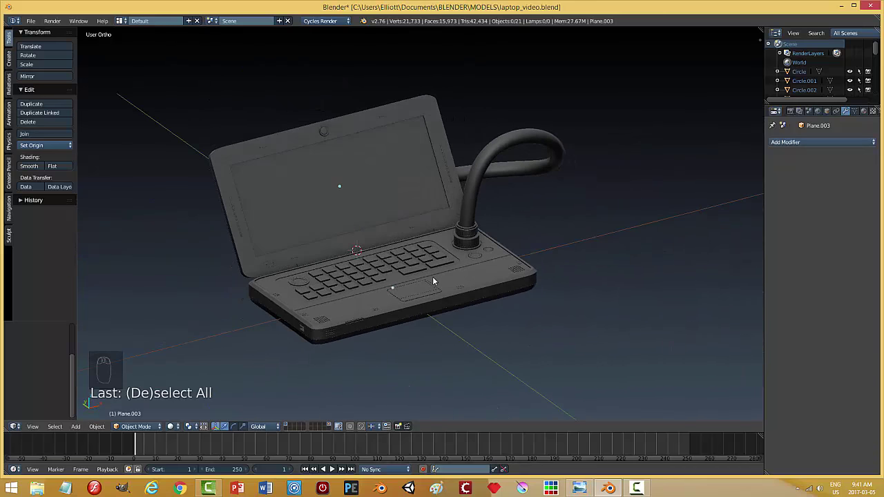
Step: Save the blend file with the screen open and zoom in on the laptop
{"action": "key", "text": "ctrl+s"}
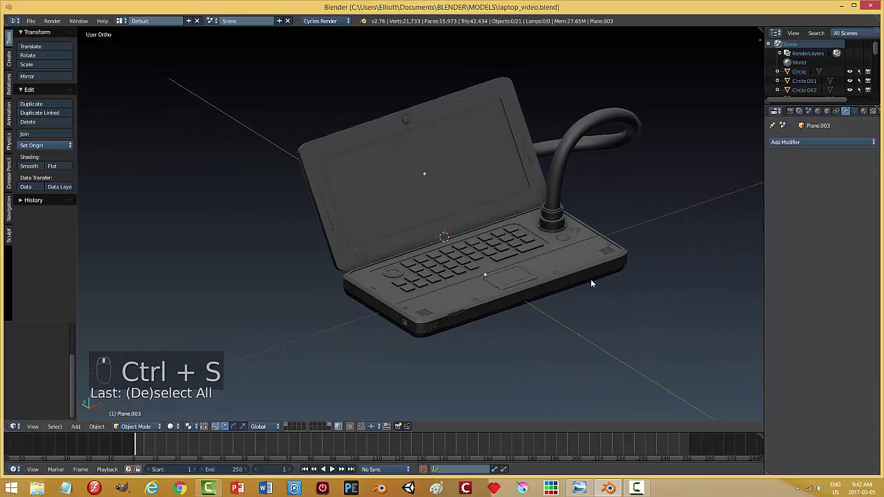
{"action": "left_click_drag", "start_coordinate": [516, 335], "coordinate": [550, 307]}
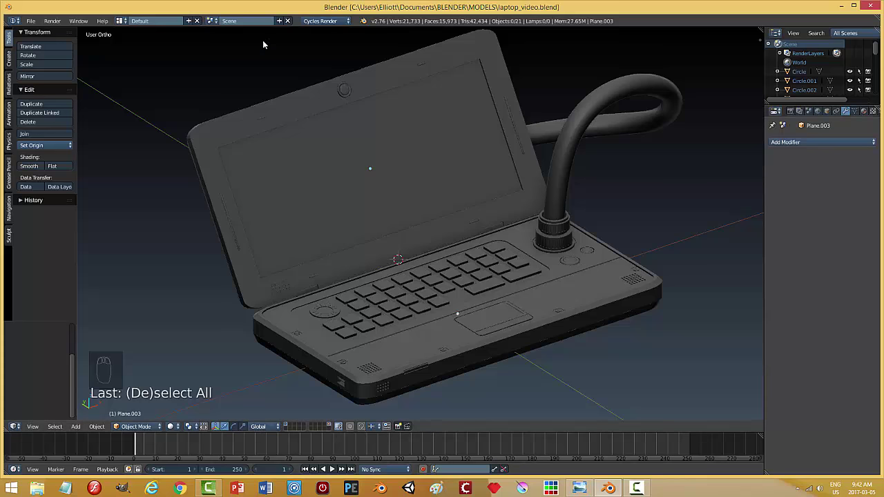
Step: Create a Diffuse-plus-Glossy mix material with roughness 0.13, assign it to the base and rename it 'black'
{"action": "left_click_drag", "start_coordinate": [868, 112], "coordinate": [772, 315]}
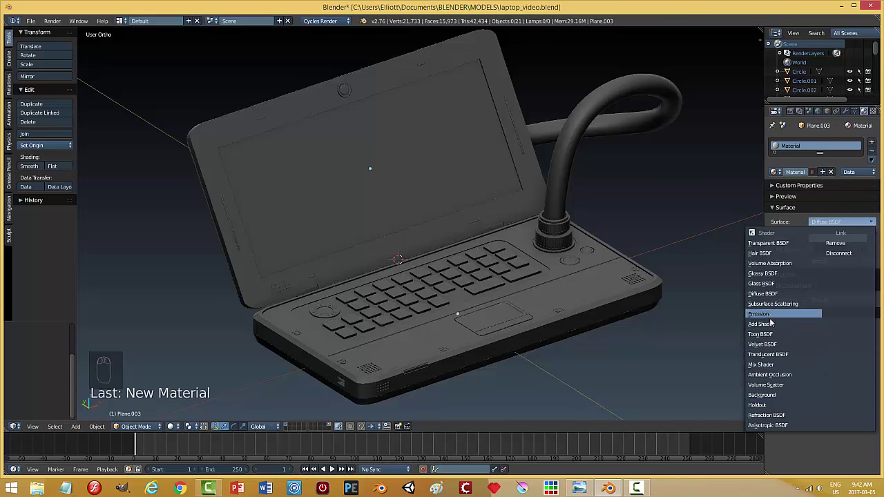
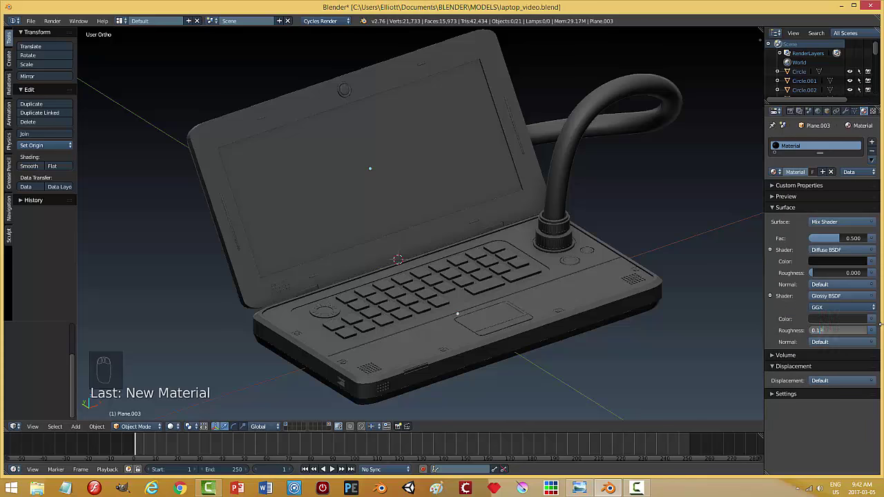
{"action": "left_click_drag", "start_coordinate": [580, 295], "coordinate": [666, 304]}
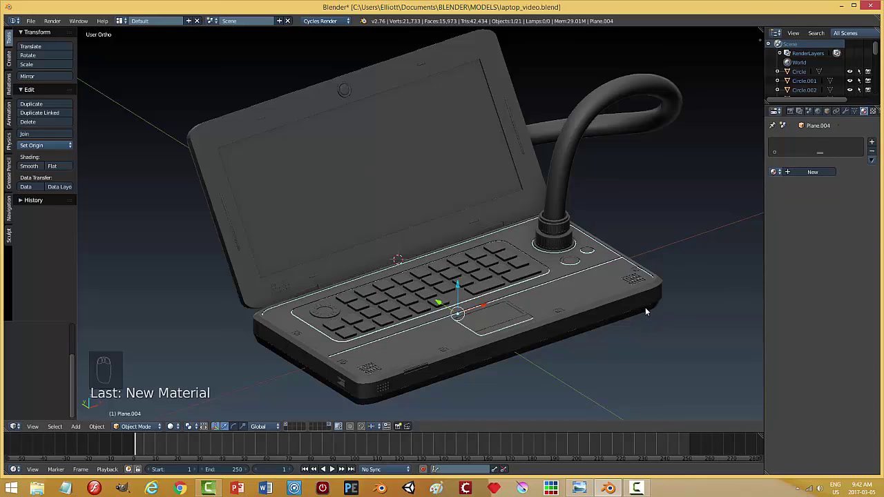
{"action": "left_click", "coordinate": [619, 313]}
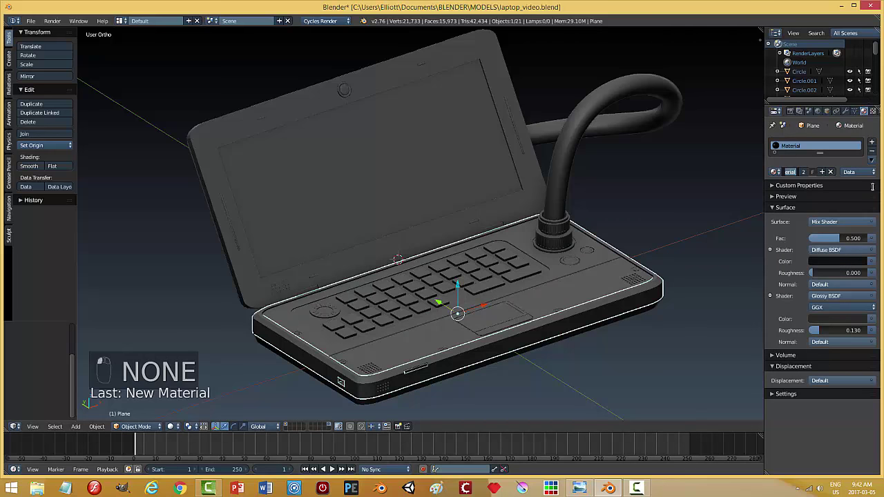
{"action": "key", "text": "BackSpace"}
{"action": "key", "text": "BackSpace"}
{"action": "key", "text": "BackSpace"}
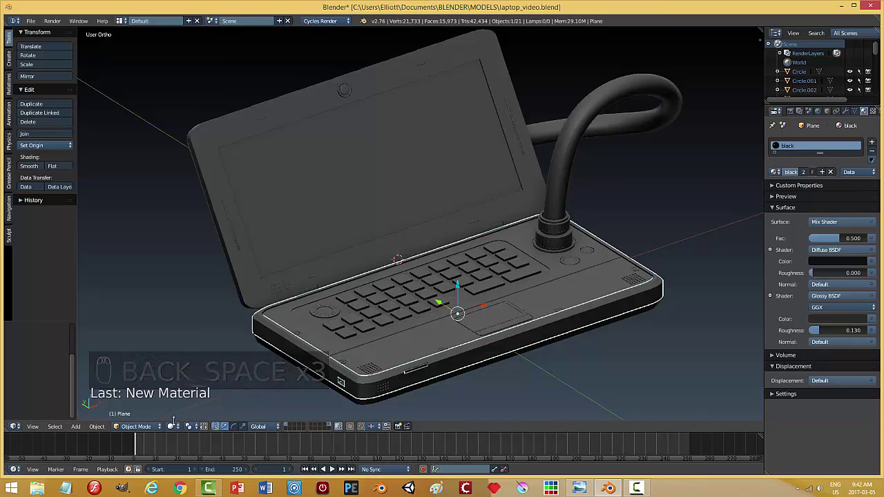
Step: Assign the 'black' material to the hose and add a duplicate material slot named 'army'
{"action": "left_click_drag", "start_coordinate": [179, 426], "coordinate": [488, 398]}
{"action": "left_click_drag", "start_coordinate": [324, 213], "coordinate": [555, 182]}
{"action": "left_click_drag", "start_coordinate": [564, 170], "coordinate": [774, 174]}
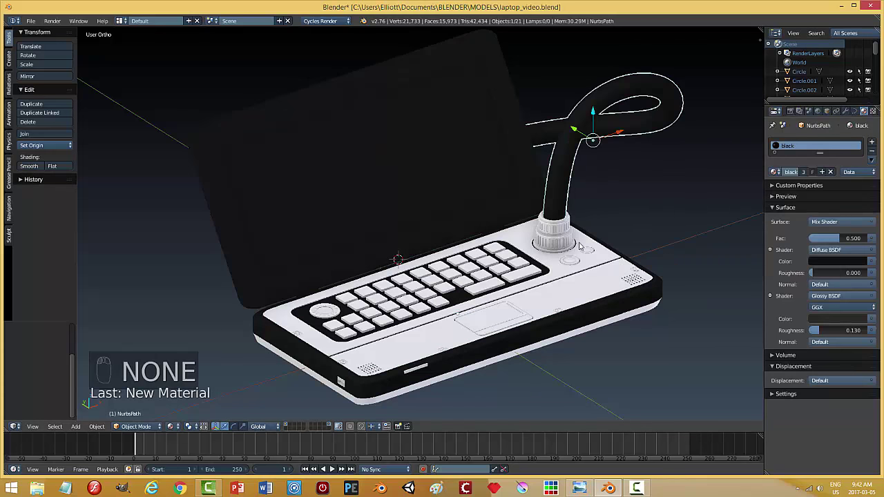
{"action": "left_click", "coordinate": [658, 305]}
{"action": "key", "text": "a"}
{"action": "middle_click", "coordinate": [565, 346]}
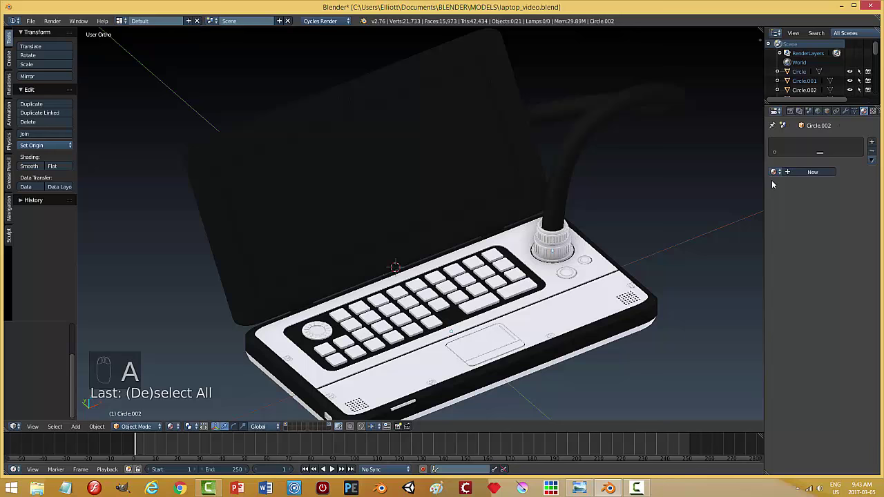
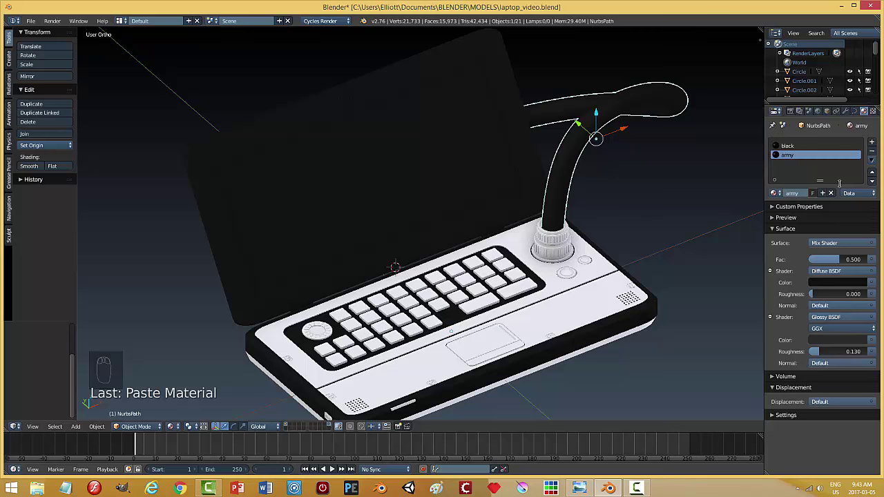
Step: Set the 'army' diffuse and gloss colours to olive green and assign it to the base's top faces
{"action": "left_click_drag", "start_coordinate": [831, 287], "coordinate": [836, 257]}
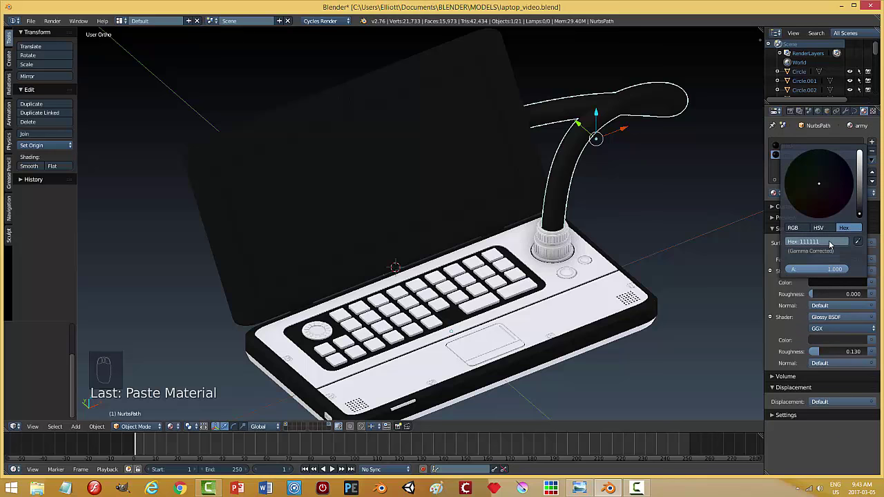
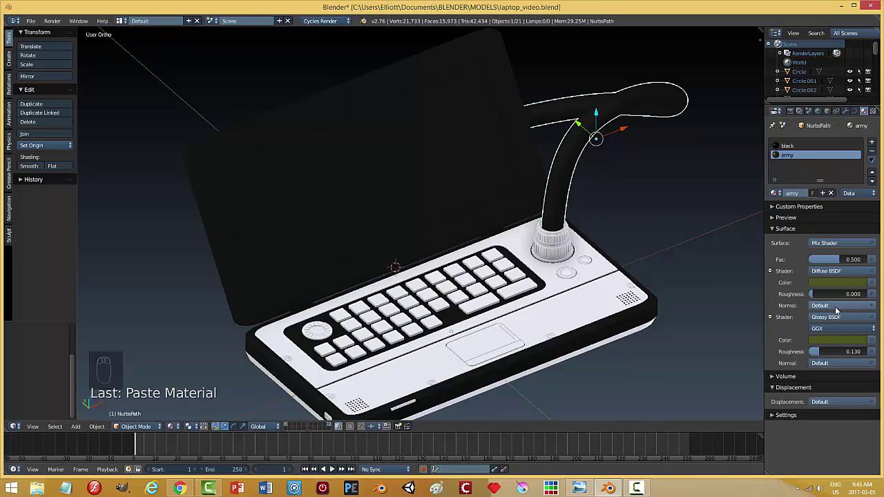
{"action": "left_click_drag", "start_coordinate": [837, 345], "coordinate": [712, 268]}
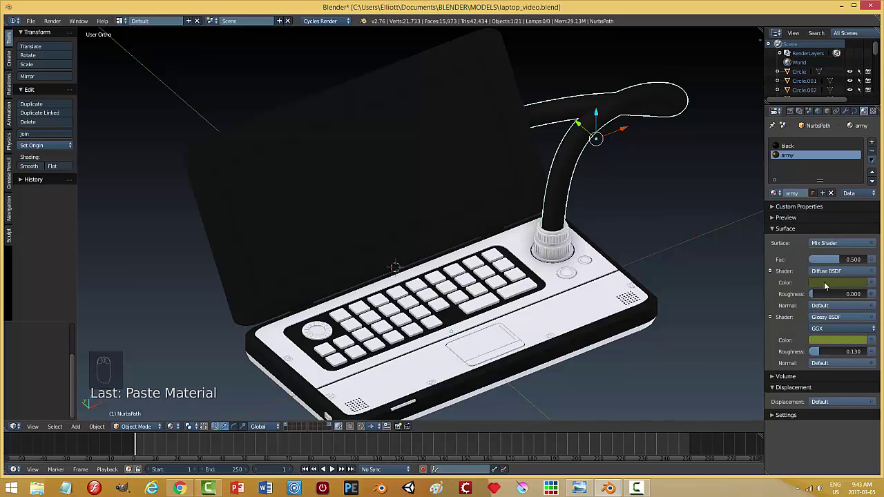
{"action": "left_click_drag", "start_coordinate": [832, 284], "coordinate": [734, 221]}
{"action": "left_click_drag", "start_coordinate": [567, 307], "coordinate": [777, 175]}
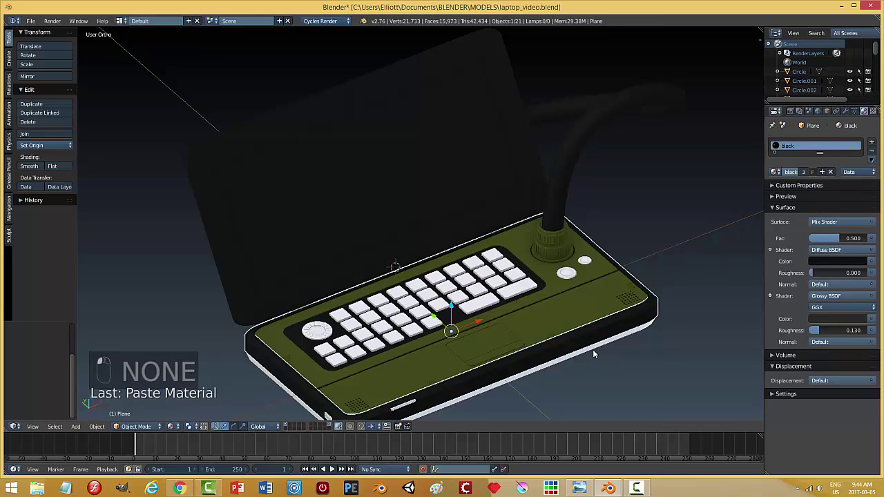
Step: Set the long front-edge strip Plane.007 to the existing army material and save the file
{"action": "key", "text": "a"}
{"action": "key", "text": "ctrl+s"}
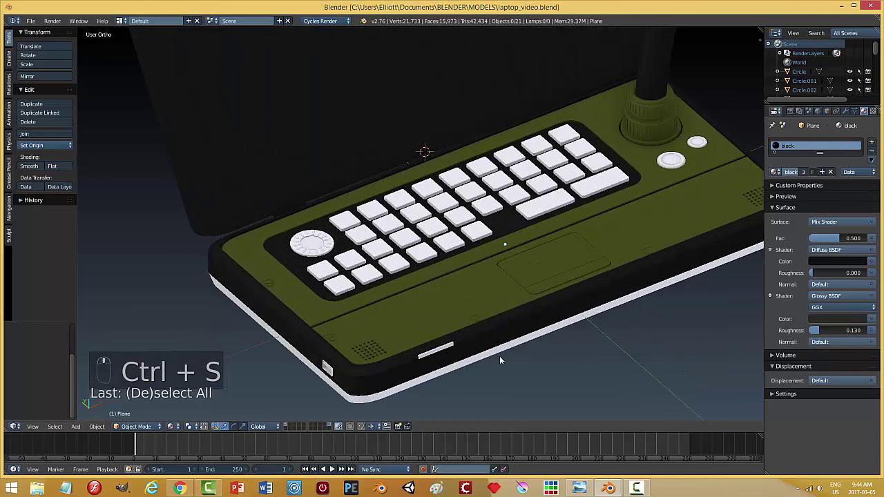
{"action": "left_click_drag", "start_coordinate": [500, 358], "coordinate": [786, 177]}
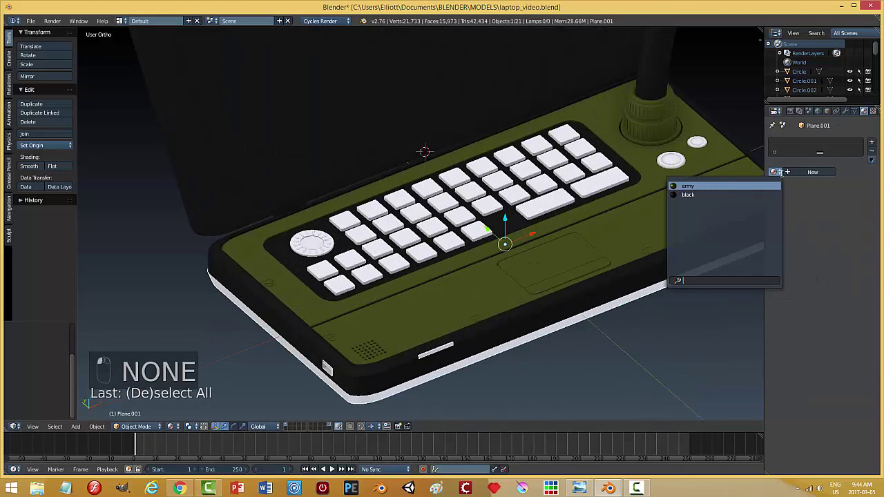
{"action": "key", "text": "a"}
{"action": "key", "text": "ctrl+s"}
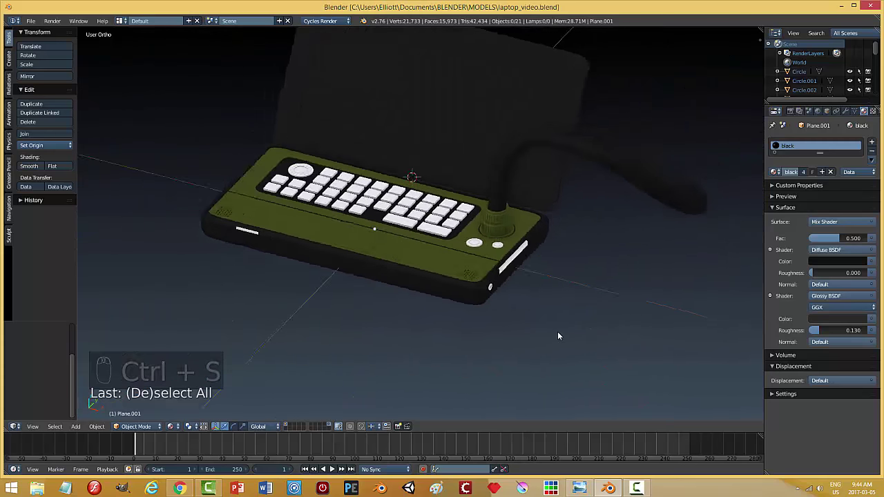
{"action": "left_click_drag", "start_coordinate": [501, 322], "coordinate": [778, 172]}
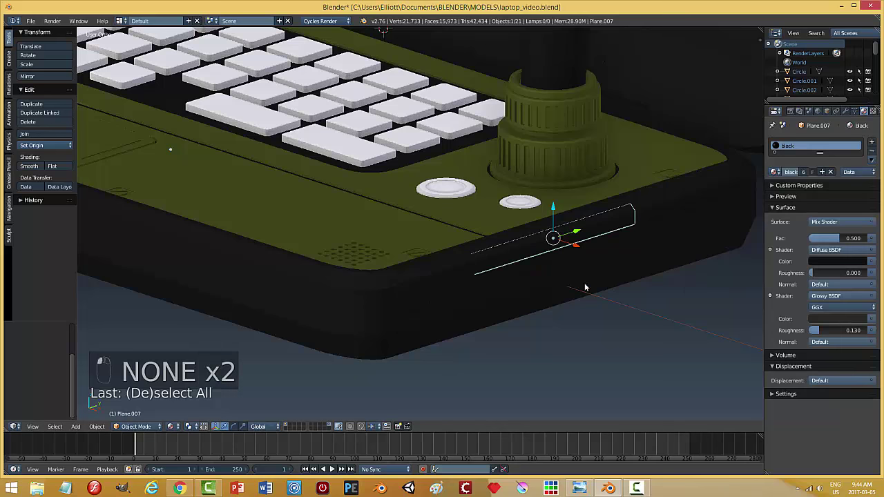
{"action": "key", "text": "a"}
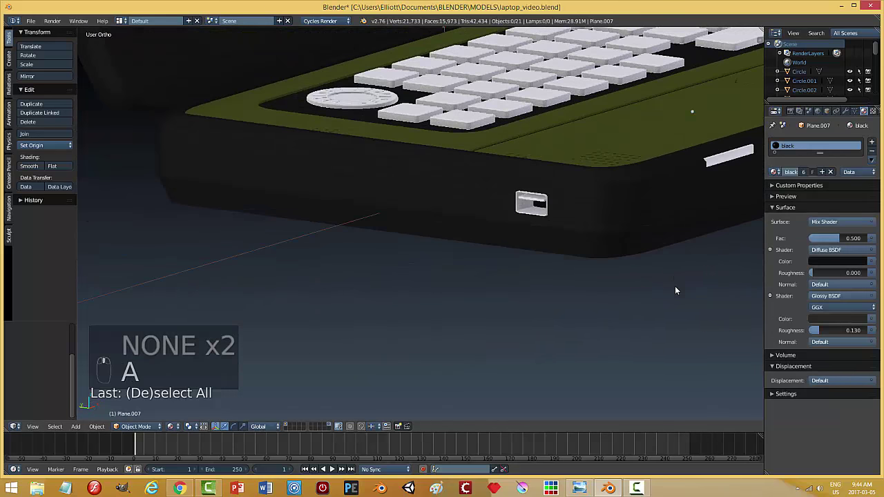
Step: Select the small round front-edge piece Circle and all its faces for the army material
{"action": "left_click", "coordinate": [522, 208]}
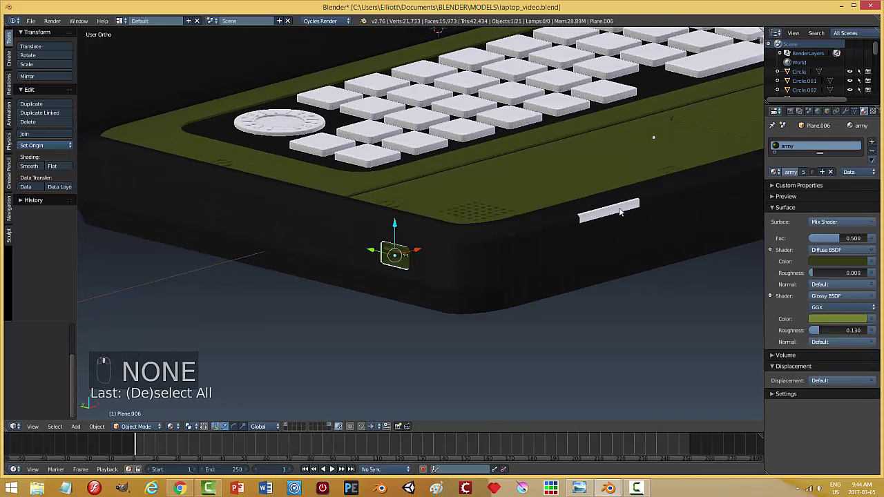
{"action": "left_click", "coordinate": [783, 176]}
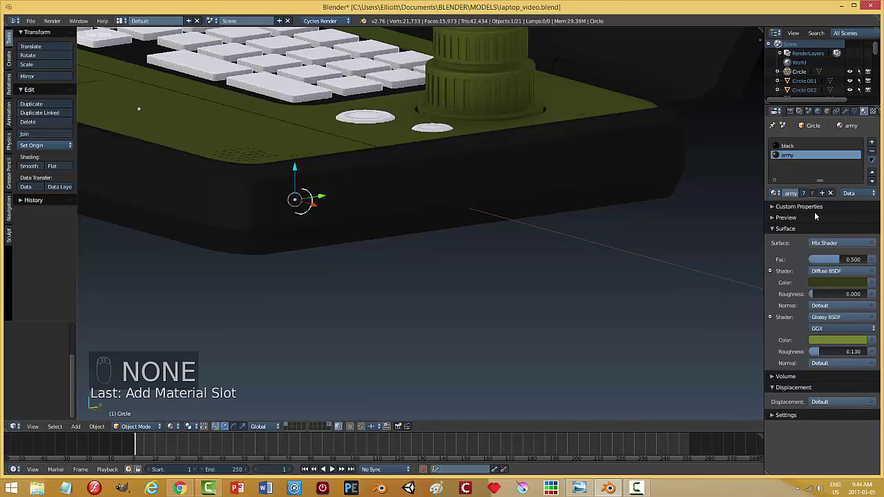
{"action": "key", "text": "Tab"}
{"action": "key", "text": "a"}
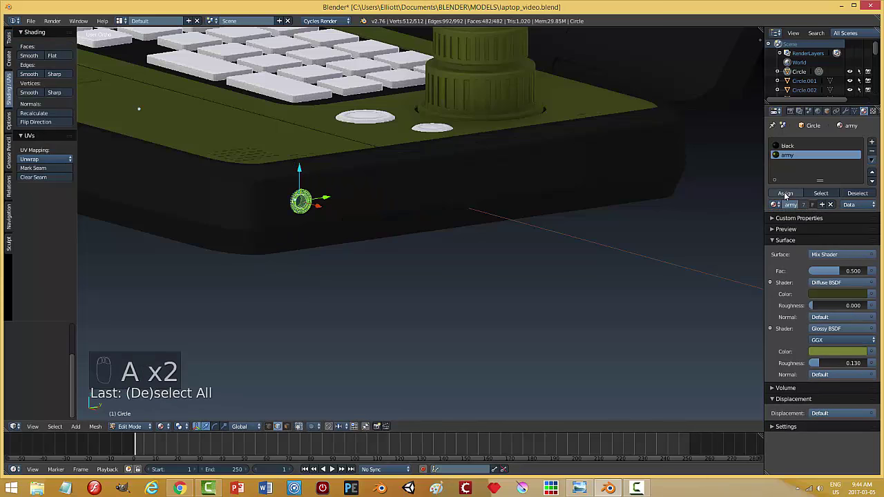
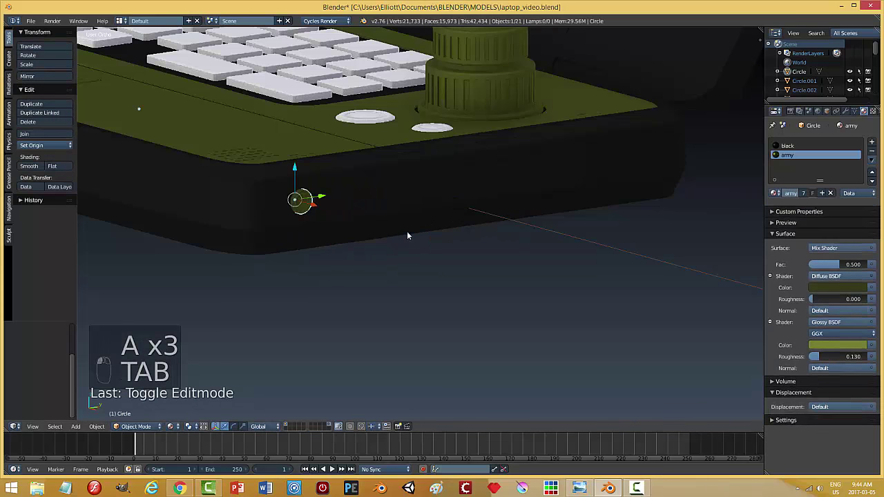
{"action": "left_click_drag", "start_coordinate": [420, 185], "coordinate": [534, 258]}
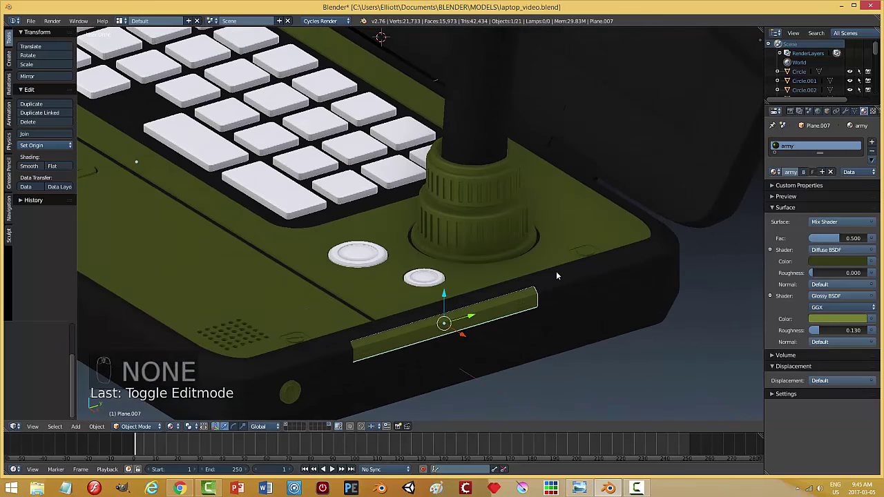
{"action": "left_click_drag", "start_coordinate": [458, 246], "coordinate": [698, 205]}
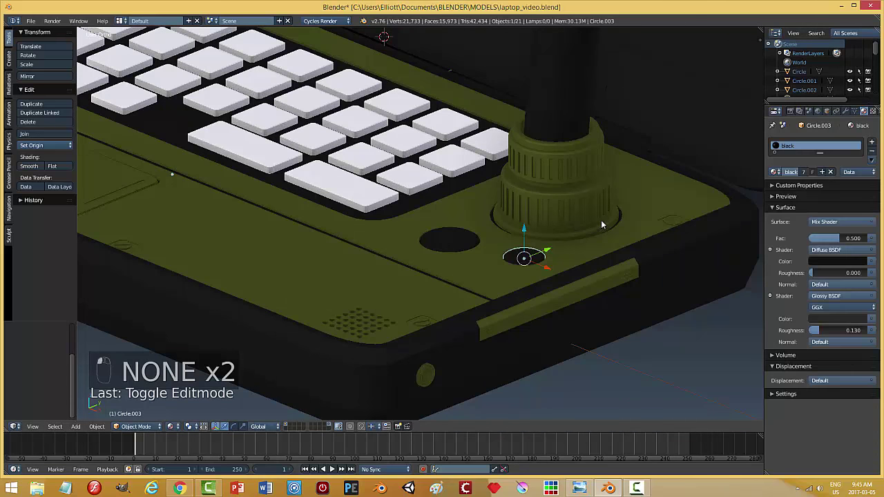
{"action": "key", "text": "a"}
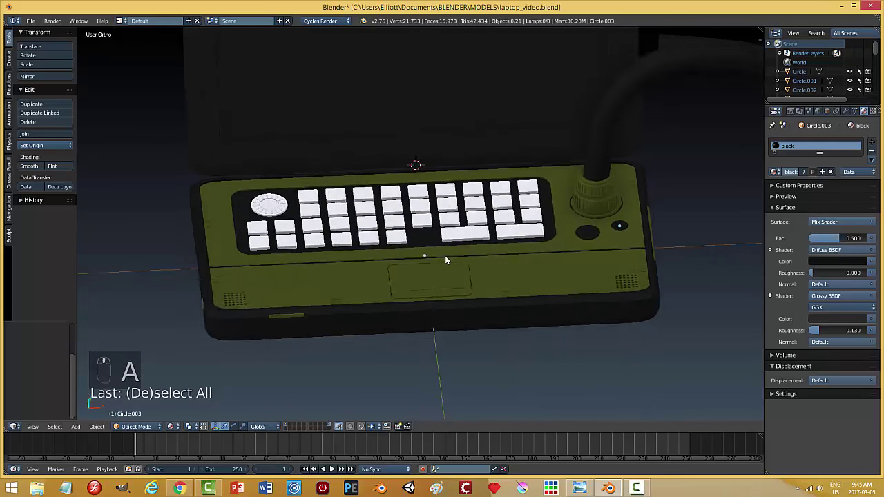
Step: Create a new diffuse-glossy Mix Shader material named brown on the dial Circle.001
{"action": "left_click", "coordinate": [472, 249]}
{"action": "key", "text": "ctrl+s"}
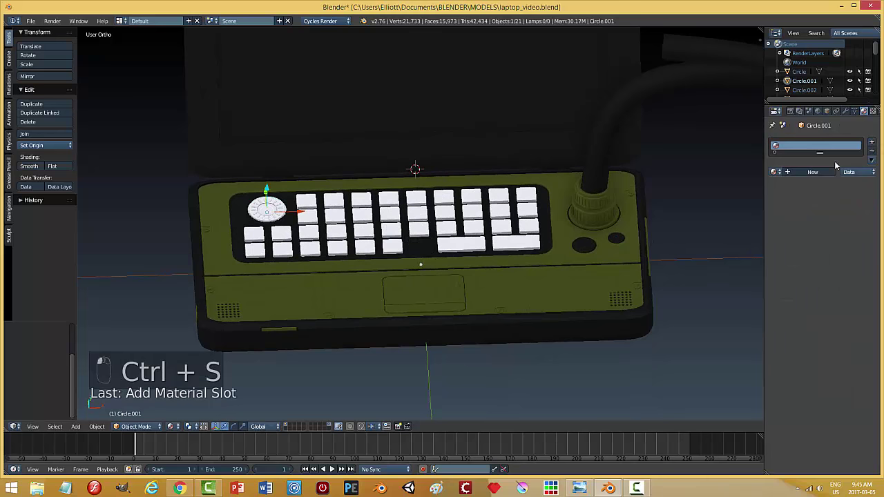
{"action": "left_click_drag", "start_coordinate": [843, 175], "coordinate": [828, 191]}
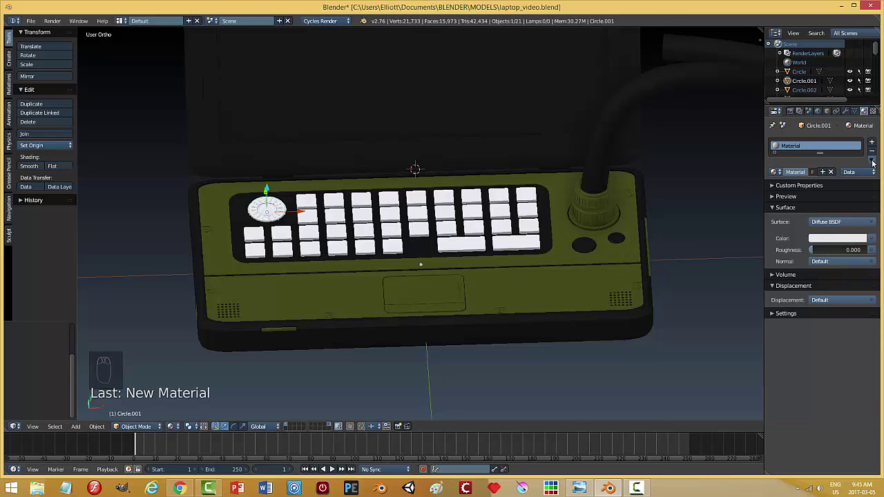
{"action": "left_click_drag", "start_coordinate": [877, 163], "coordinate": [784, 220]}
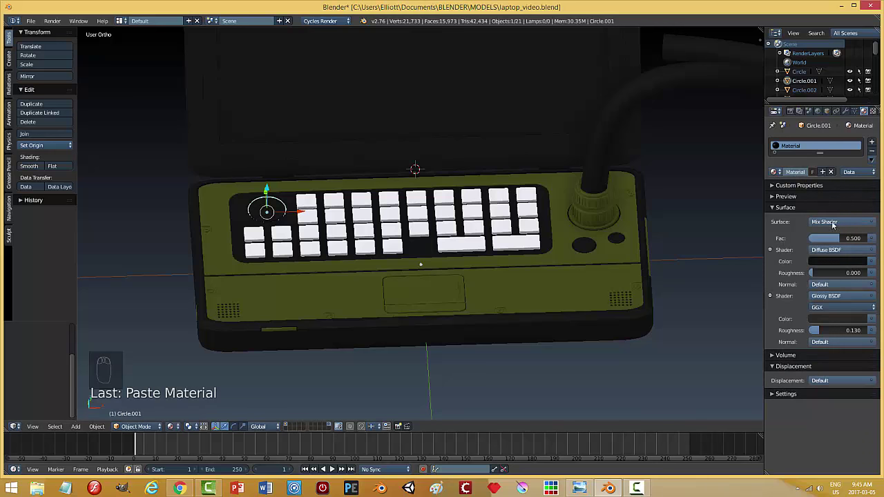
{"action": "left_click_drag", "start_coordinate": [832, 262], "coordinate": [735, 291]}
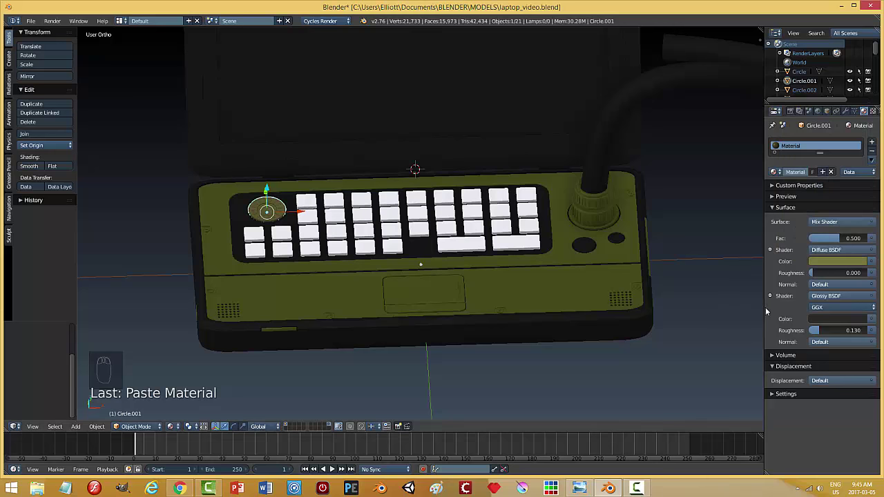
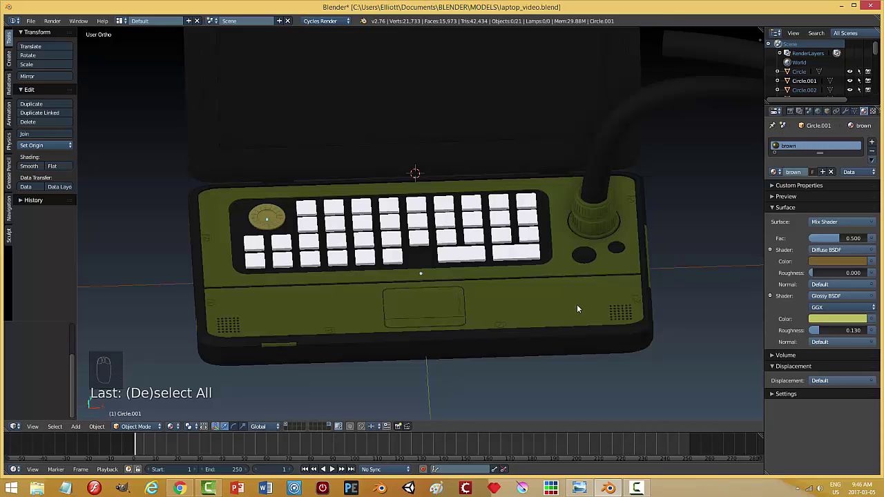
Step: Assign the brown material to the two wide keys of key row Cube.004 and save
{"action": "left_click_drag", "start_coordinate": [306, 208], "coordinate": [775, 172]}
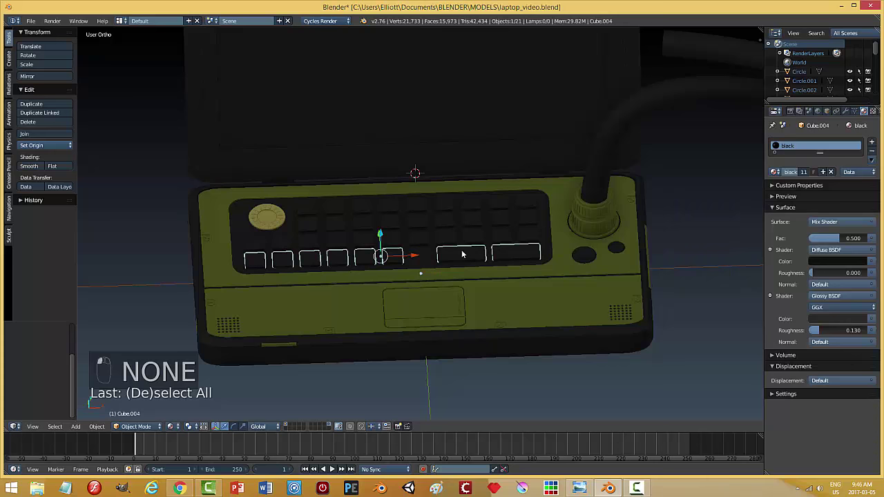
{"action": "key", "text": "Tab"}
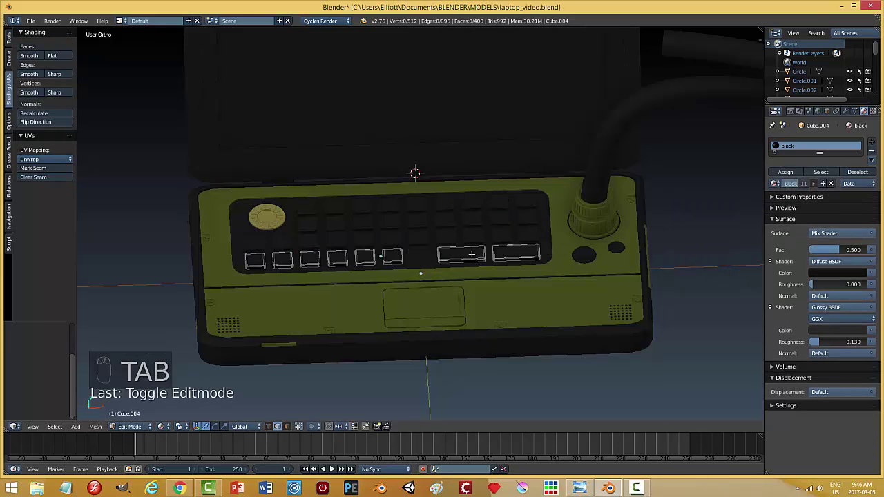
{"action": "key", "text": "ctrl+l"}
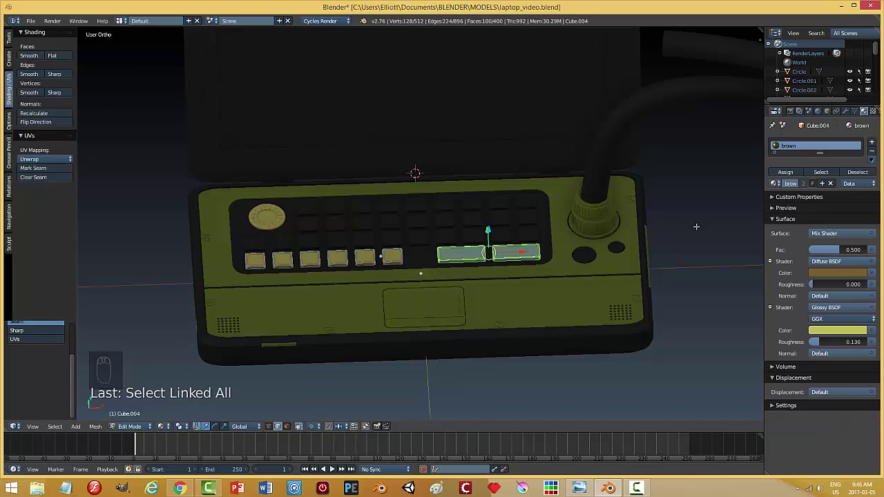
{"action": "key", "text": "ctrl+z"}
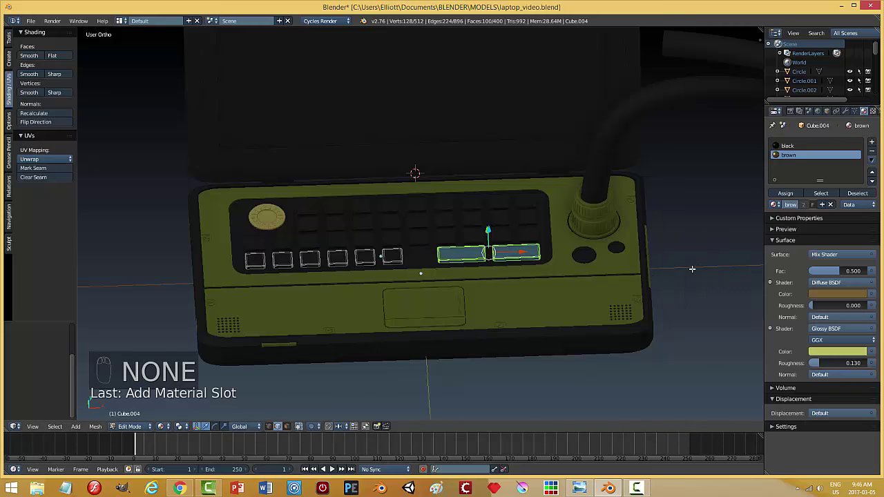
{"action": "key", "text": "a"}
{"action": "key", "text": "Tab"}
{"action": "key", "text": "ctrl+s"}
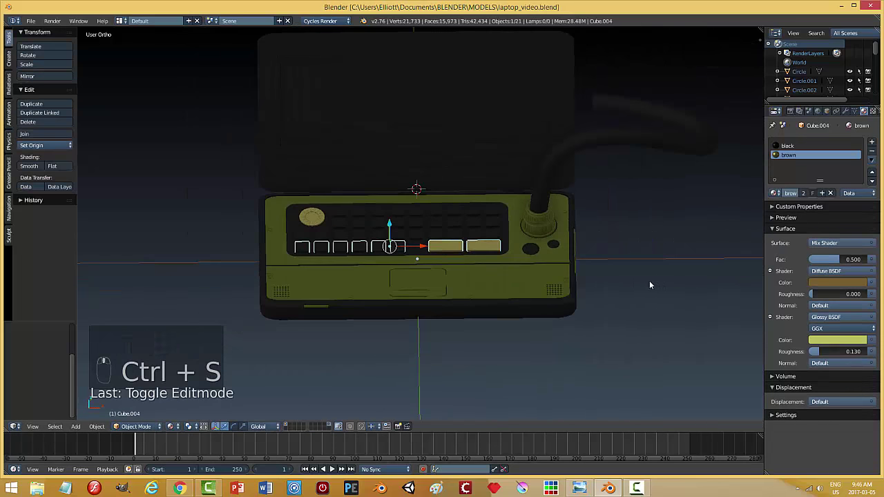
Step: Add a camera and move it in front of the laptop
{"action": "key", "text": "a"}
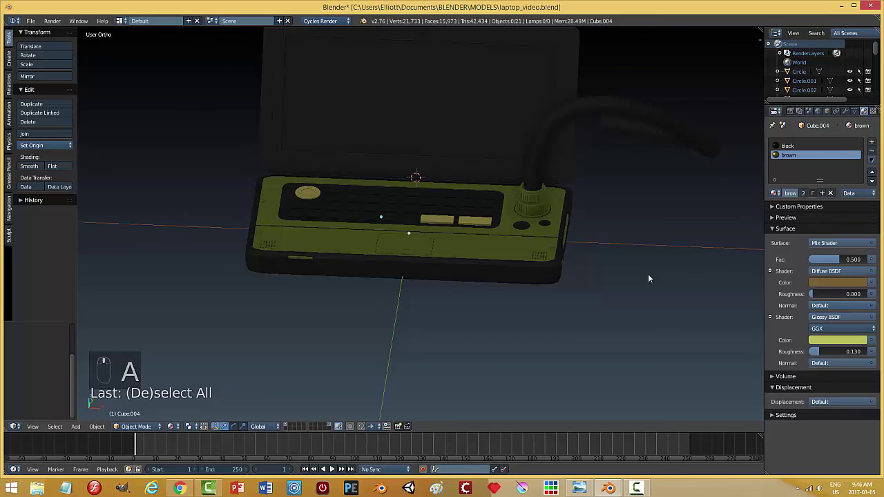
{"action": "key", "text": "ctrl+s"}
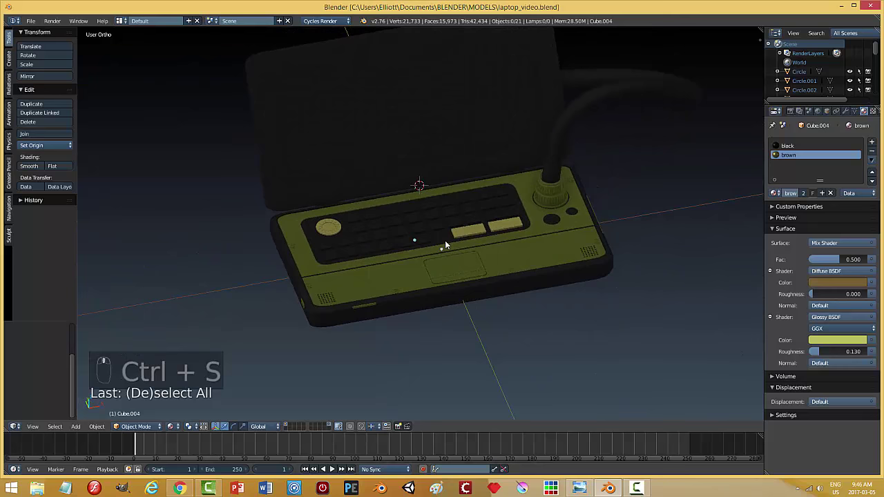
{"action": "left_click_drag", "start_coordinate": [533, 237], "coordinate": [613, 199]}
{"action": "key", "text": "shift+a"}
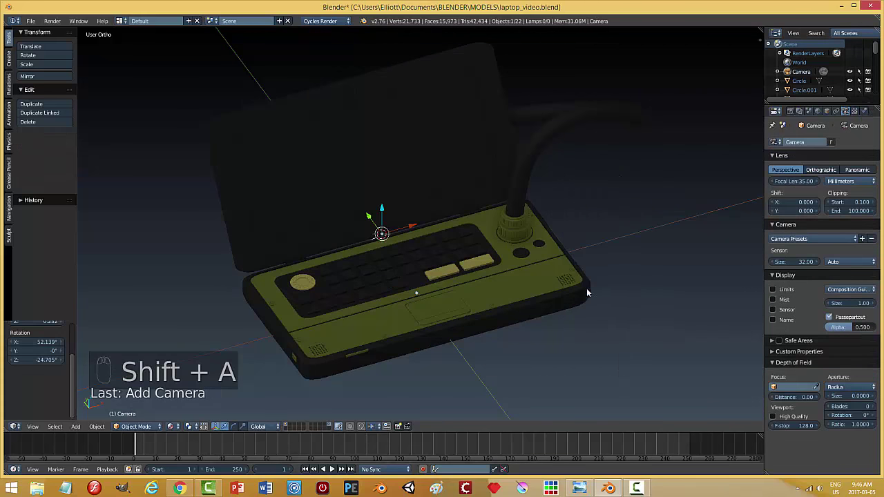
{"action": "left_click_drag", "start_coordinate": [389, 200], "coordinate": [495, 152]}
{"action": "left_click_drag", "start_coordinate": [496, 152], "coordinate": [413, 82]}
{"action": "left_click_drag", "start_coordinate": [413, 82], "coordinate": [529, 252]}
{"action": "left_click_drag", "start_coordinate": [529, 251], "coordinate": [678, 181]}
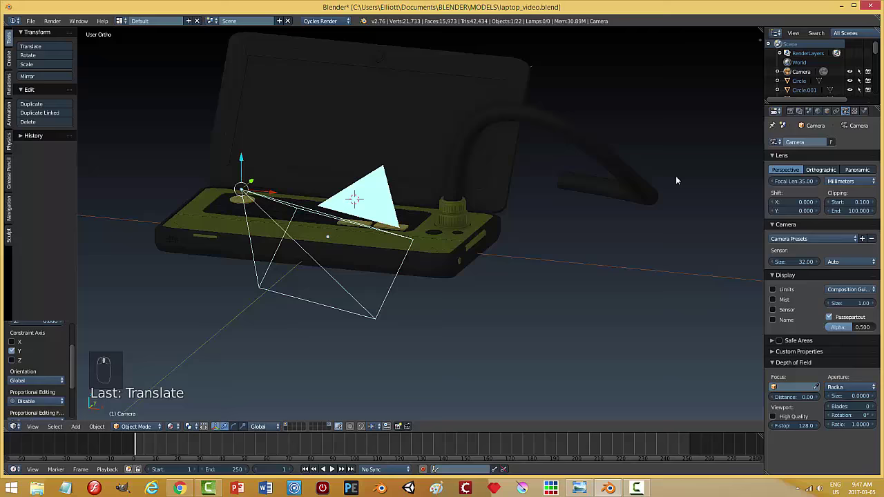
Step: Aim the camera at the keyboard deck with Y and Z rotation zeroed, then view through it
{"action": "key", "text": "n"}
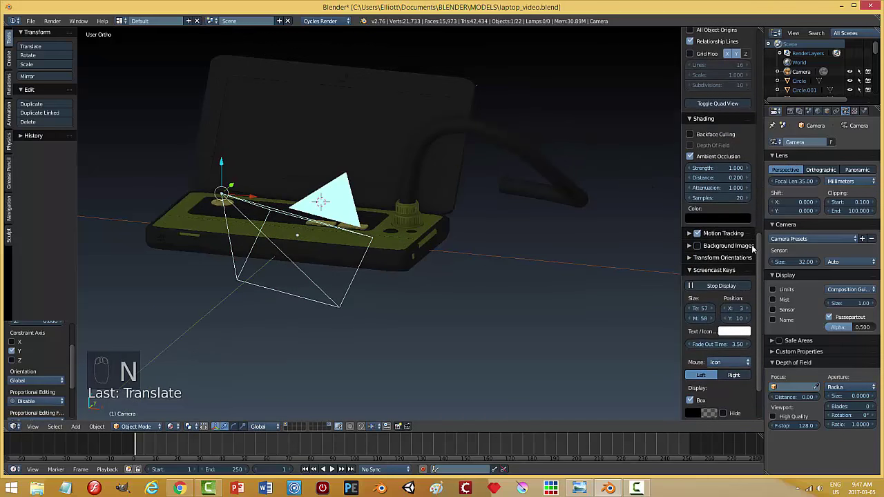
{"action": "left_click_drag", "start_coordinate": [759, 254], "coordinate": [509, 220]}
{"action": "left_click_drag", "start_coordinate": [223, 158], "coordinate": [431, 231]}
{"action": "left_click_drag", "start_coordinate": [432, 232], "coordinate": [739, 261]}
{"action": "left_click_drag", "start_coordinate": [722, 310], "coordinate": [602, 264]}
{"action": "key", "text": "n"}
{"action": "key", "text": "KP_0"}
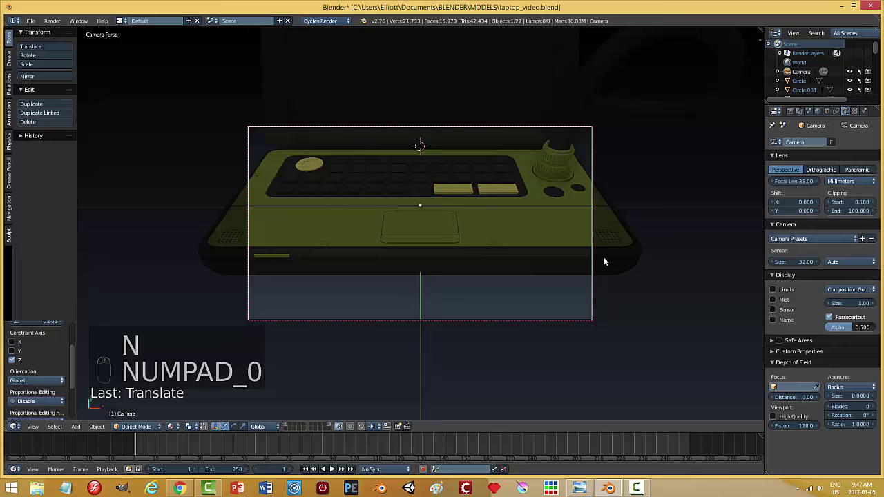
Step: Leave the camera view, zoom out to see camera and laptop, and save laptop_video.blend
{"action": "key", "text": "Home"}
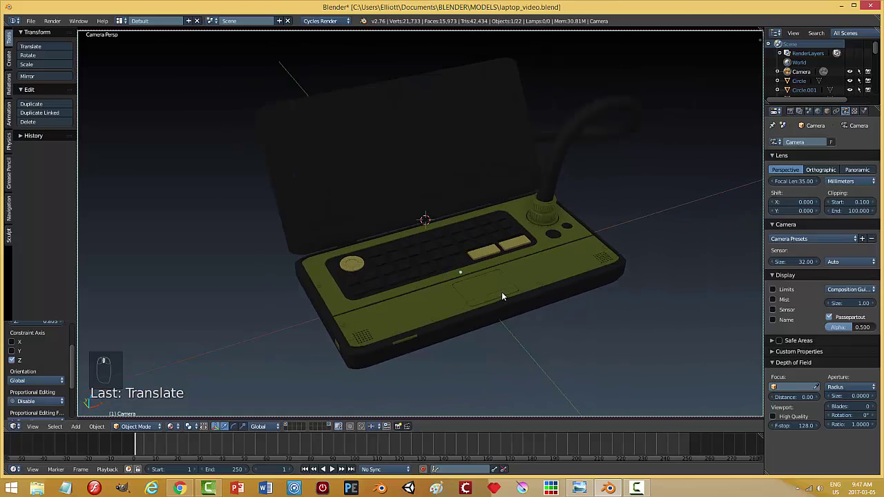
{"action": "key", "text": "ctrl+s"}
{"action": "key", "text": "KP_0"}
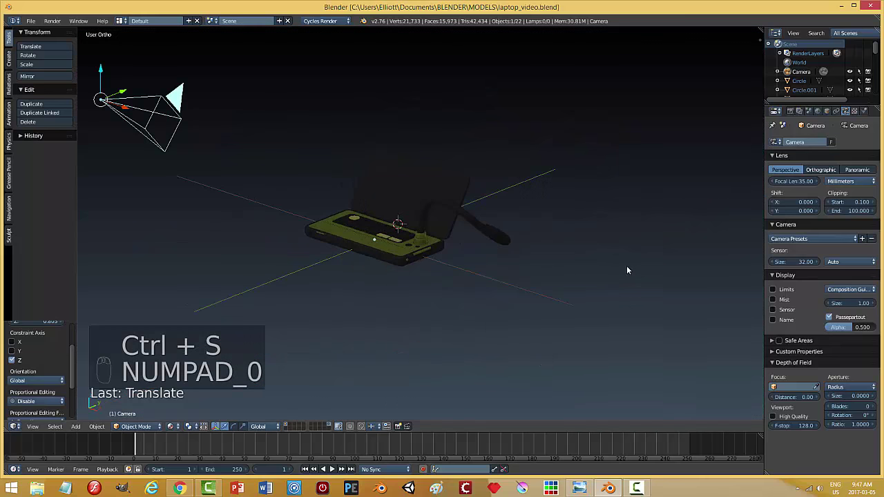
Step: Add a sun lamp, raise it above the laptop and rotate it to angle its light
{"action": "key", "text": "shift+a"}
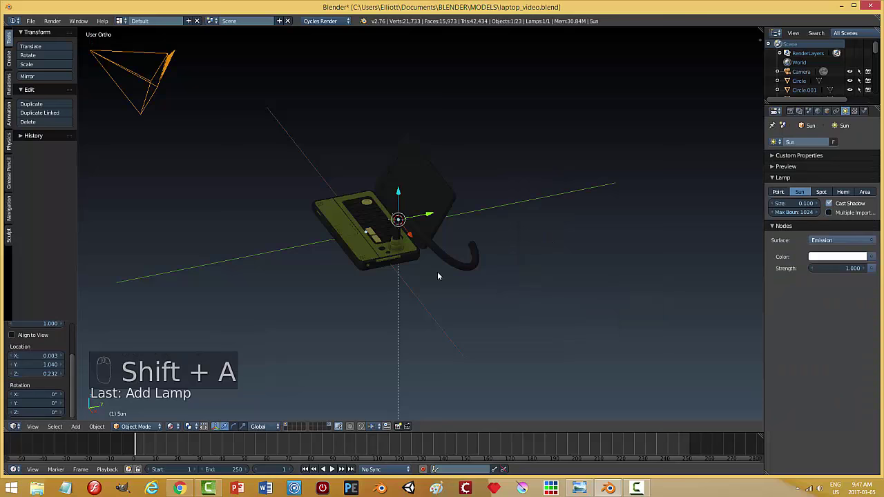
{"action": "left_click_drag", "start_coordinate": [450, 258], "coordinate": [408, 188]}
{"action": "left_click_drag", "start_coordinate": [408, 188], "coordinate": [678, 196]}
{"action": "key", "text": "KP_1"}
{"action": "key", "text": "r"}
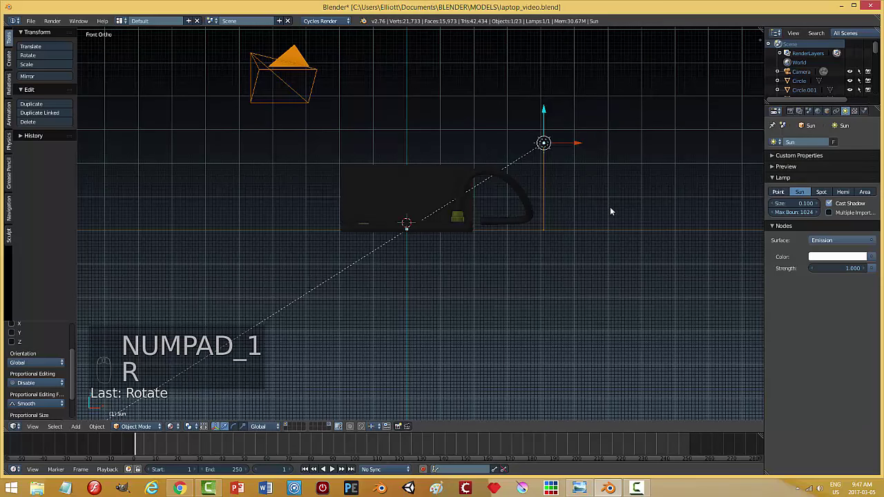
{"action": "key", "text": "KP_7"}
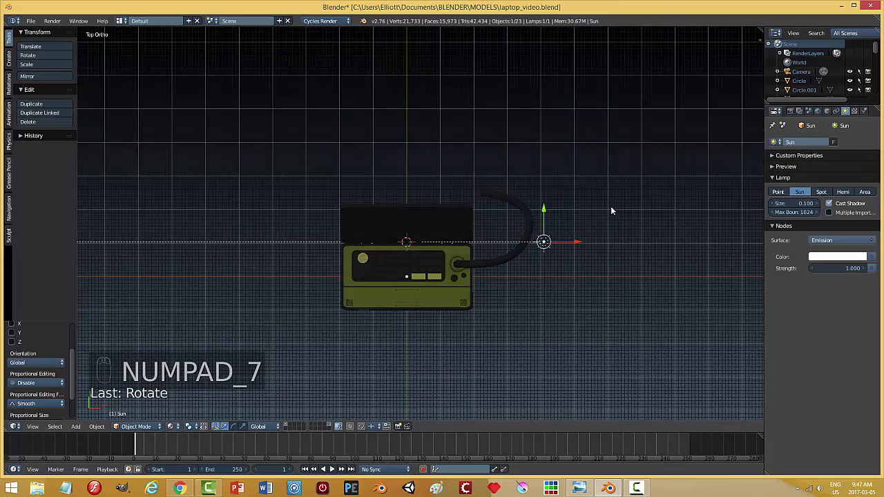
{"action": "middle_click", "coordinate": [553, 212]}
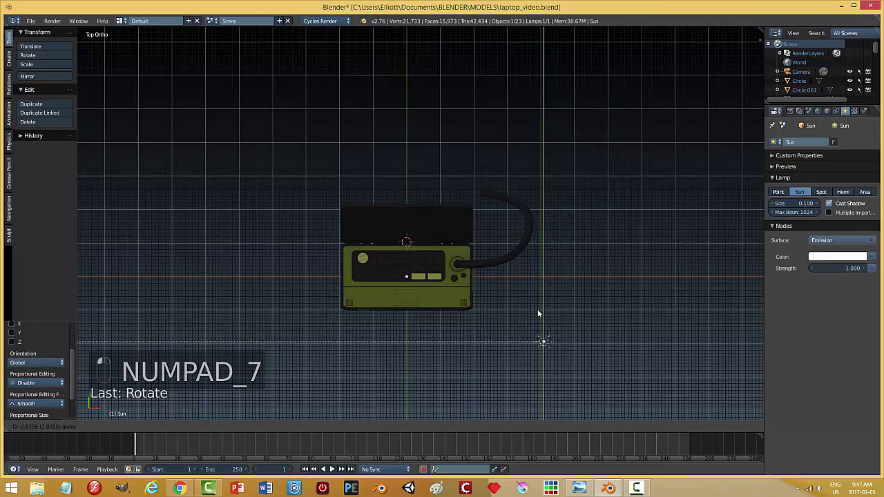
{"action": "key", "text": "r"}
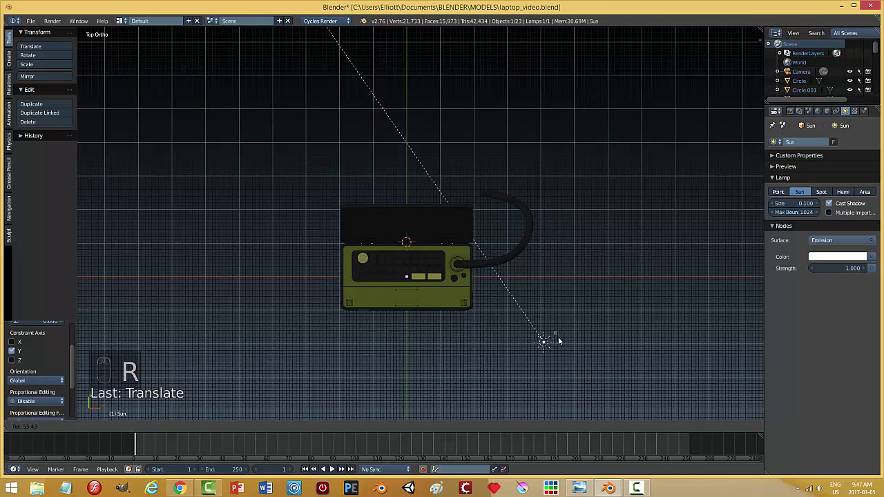
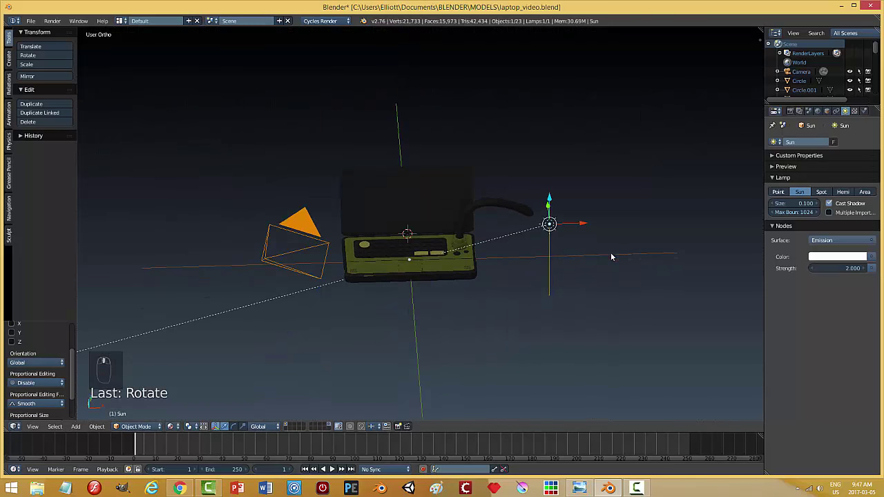
Step: Duplicate the sun as Sun.001, slide it to the laptop's left along X, raise it, strength 3
{"action": "key", "text": "ctrl+s"}
{"action": "key", "text": "shift+d"}
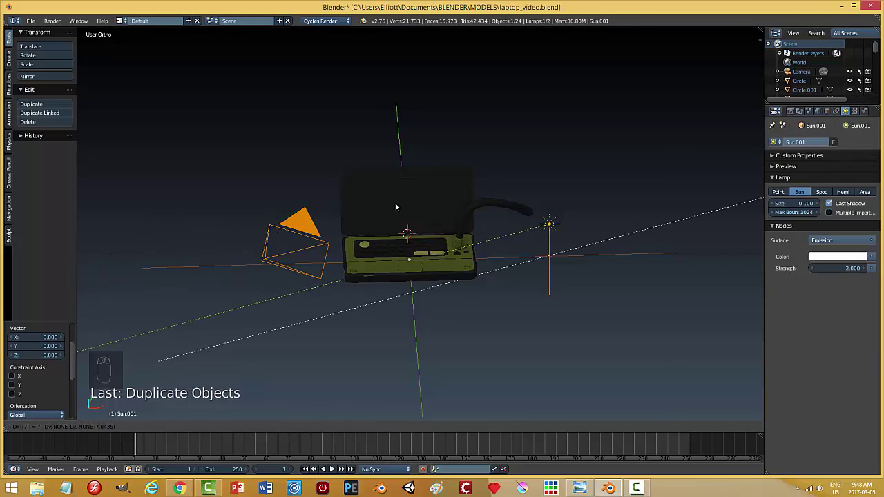
{"action": "left_click_drag", "start_coordinate": [540, 257], "coordinate": [547, 226]}
{"action": "left_click_drag", "start_coordinate": [548, 226], "coordinate": [378, 205]}
{"action": "key", "text": "KP_7"}
{"action": "key", "text": "r"}
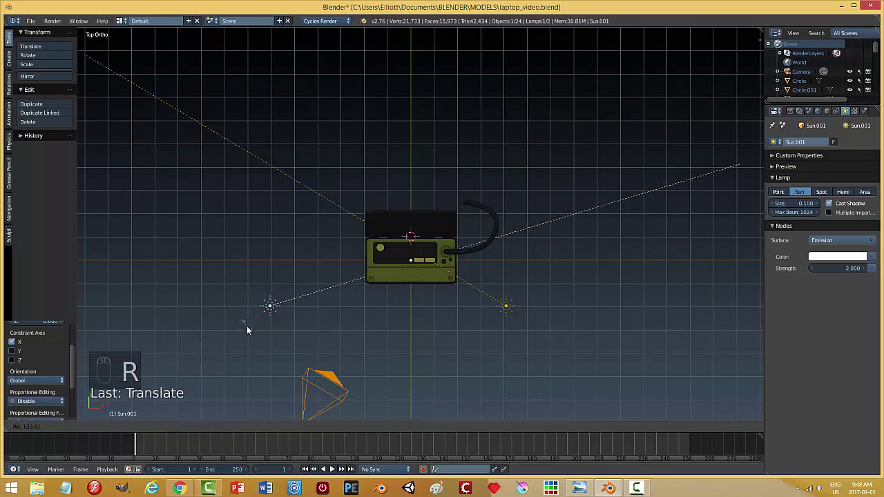
{"action": "left_click_drag", "start_coordinate": [274, 262], "coordinate": [309, 259]}
{"action": "key", "text": "r"}
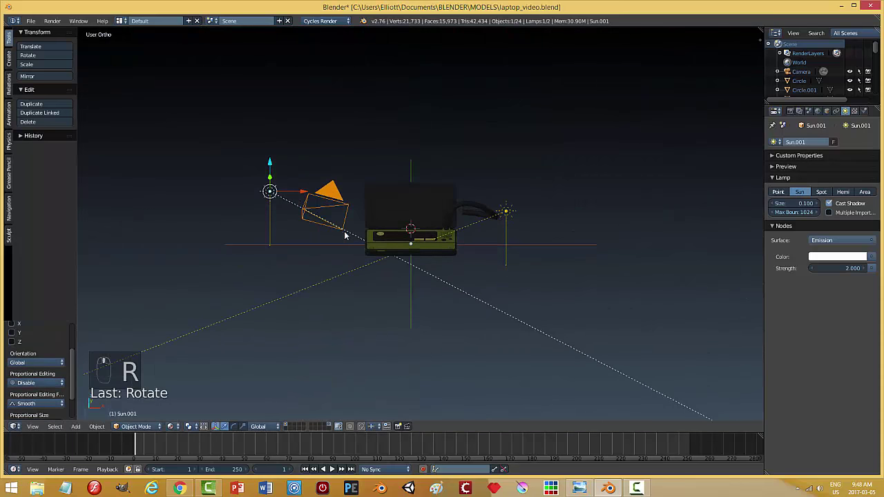
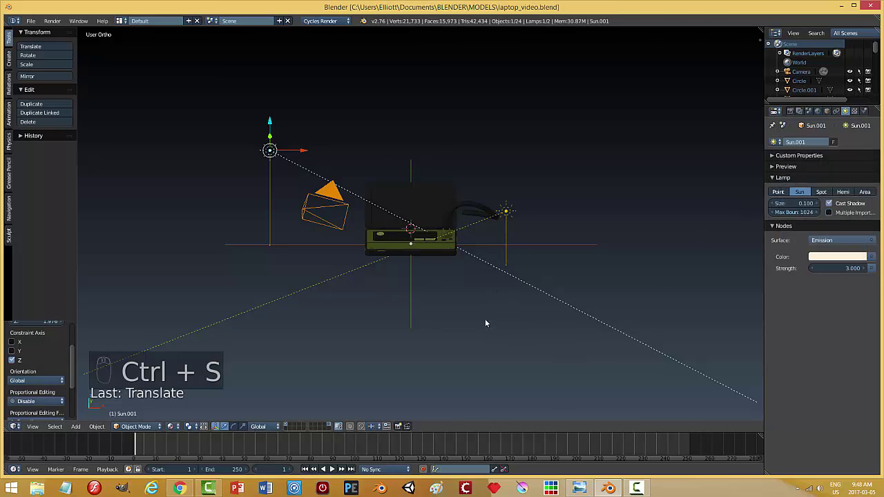
Step: Preview the two-sun lighting in rendered shading, then return to solid view
{"action": "key", "text": "KP_0"}
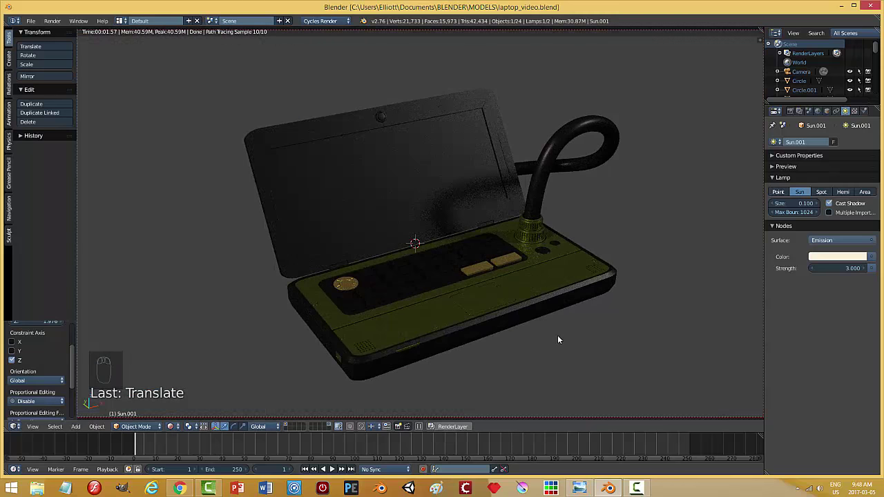
{"action": "left_click_drag", "start_coordinate": [521, 355], "coordinate": [515, 263]}
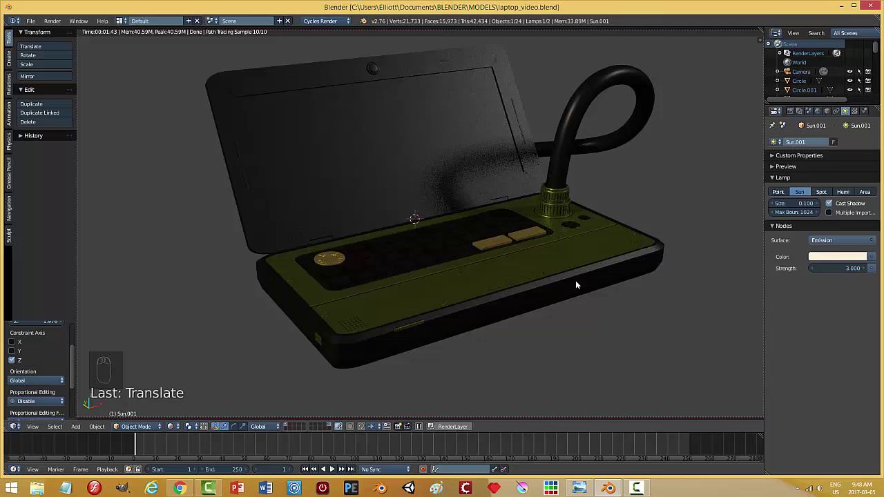
{"action": "left_click_drag", "start_coordinate": [180, 425], "coordinate": [564, 309]}
{"action": "key", "text": "ctrl+s"}
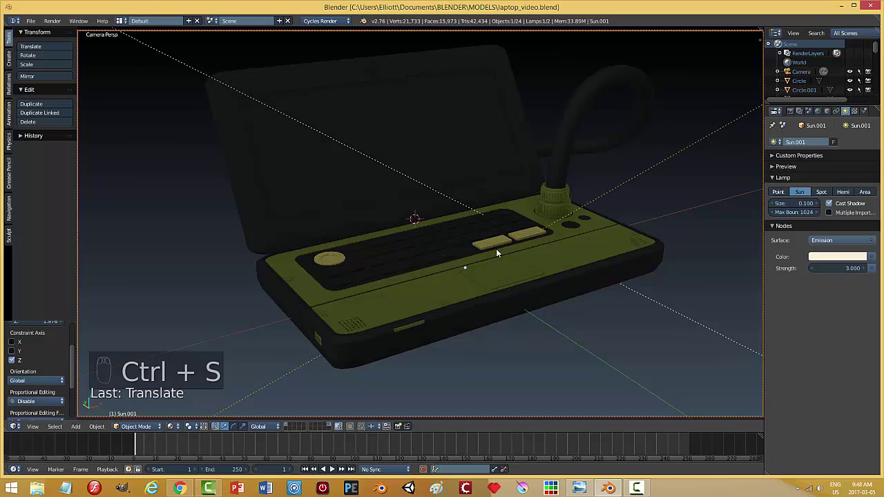
{"action": "key", "text": "KP_0"}
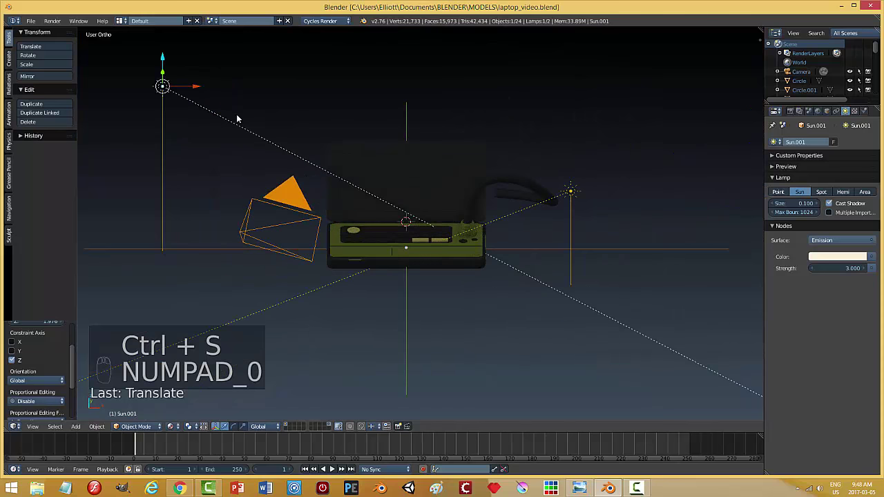
Step: Undo an accidental change and save the laptop file
{"action": "left_click_drag", "start_coordinate": [164, 91], "coordinate": [335, 150]}
{"action": "key", "text": "r"}
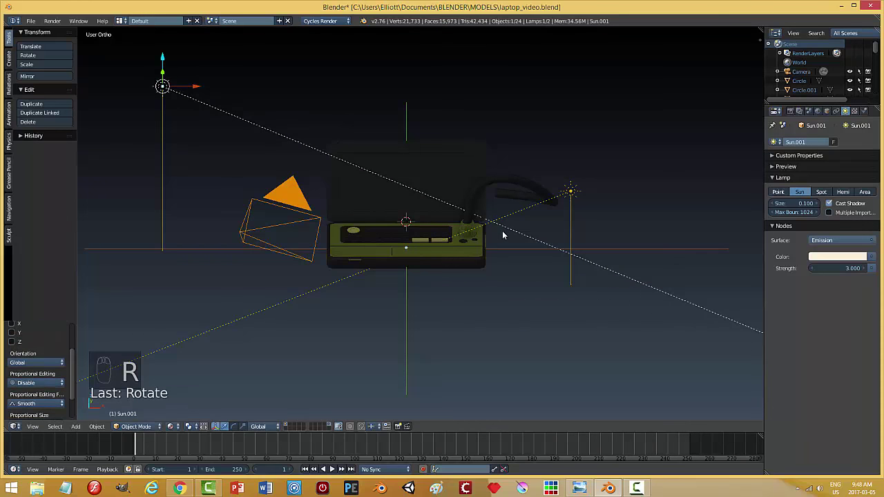
{"action": "key", "text": "ctrl+s"}
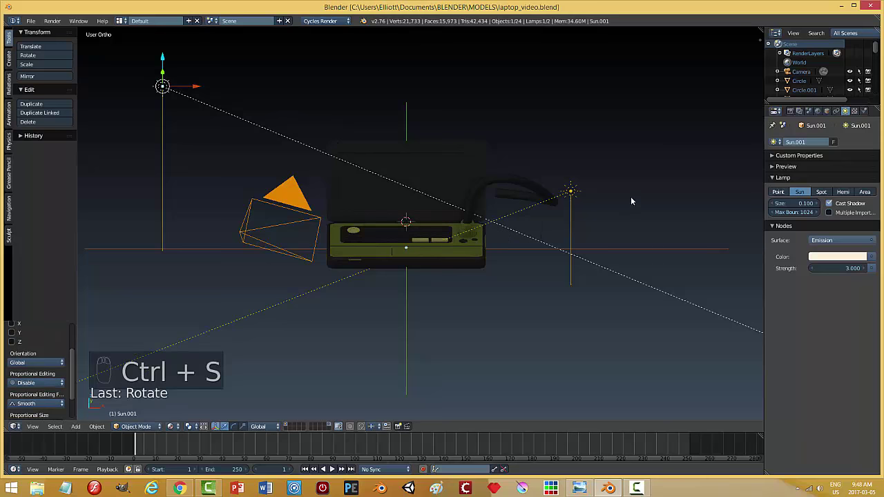
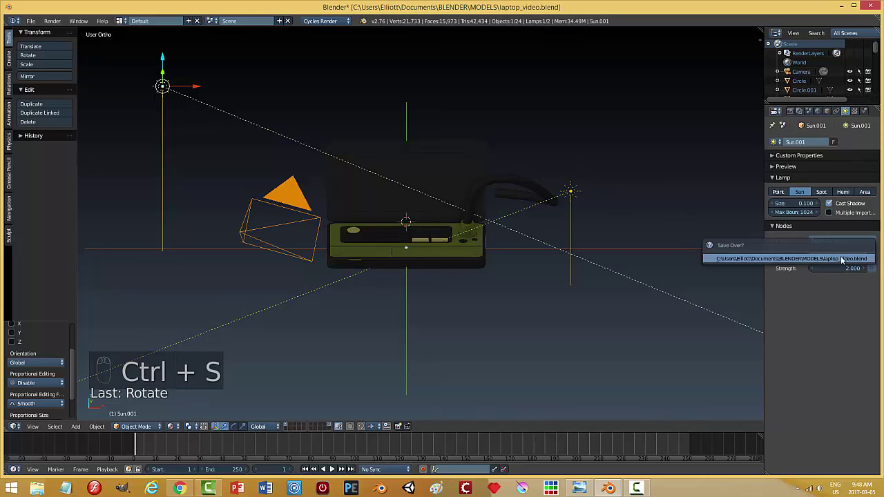
Step: Confirm overwriting laptop_video.blend
{"action": "left_click_drag", "start_coordinate": [836, 214], "coordinate": [620, 250]}
{"action": "key", "text": "ctrl+s"}
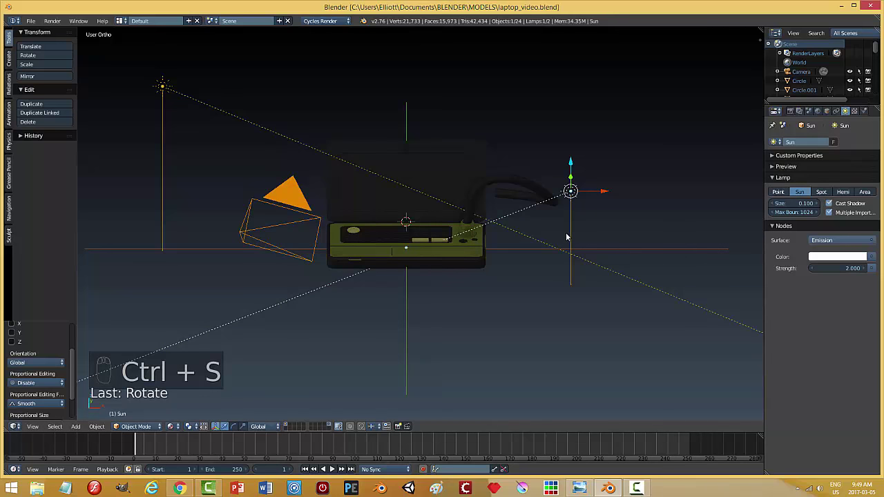
Step: Add a Hemi lamp to the scene from the top view
{"action": "key", "text": "KP_7"}
{"action": "key", "text": "shift+a"}
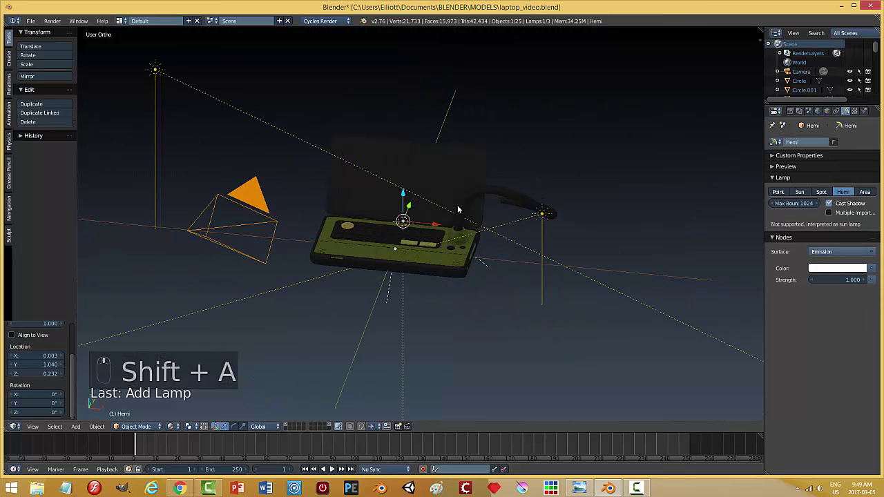
{"action": "left_click_drag", "start_coordinate": [411, 193], "coordinate": [326, 147]}
{"action": "left_click_drag", "start_coordinate": [336, 153], "coordinate": [353, 163]}
{"action": "key", "text": "r"}
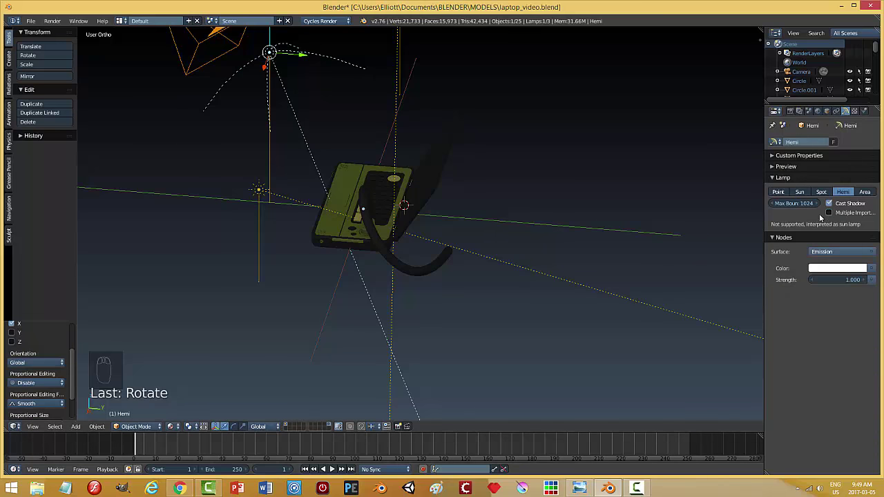
Step: Move the hemi lamp high above the laptop, save, and look through the camera
{"action": "left_click_drag", "start_coordinate": [827, 214], "coordinate": [378, 141]}
{"action": "middle_click", "coordinate": [377, 141]}
{"action": "left_click_drag", "start_coordinate": [424, 158], "coordinate": [405, 152]}
{"action": "left_click_drag", "start_coordinate": [409, 203], "coordinate": [356, 199]}
{"action": "key", "text": "ctrl+s"}
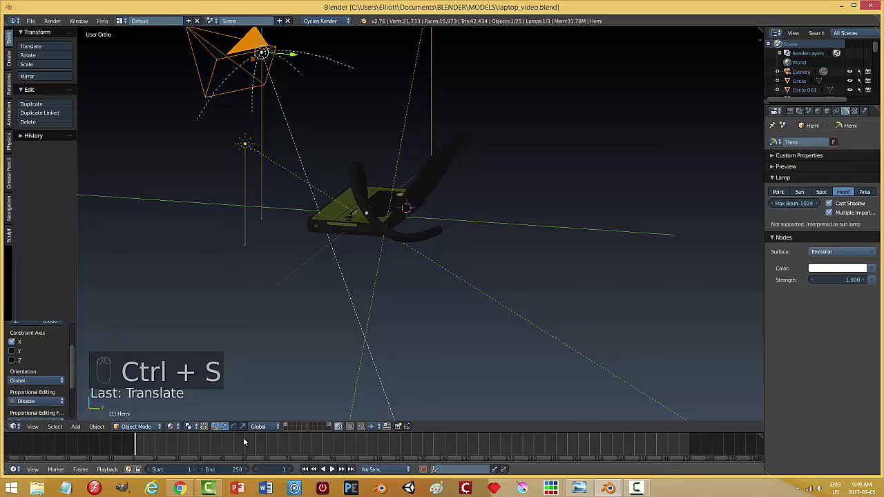
{"action": "key", "text": "KP_0"}
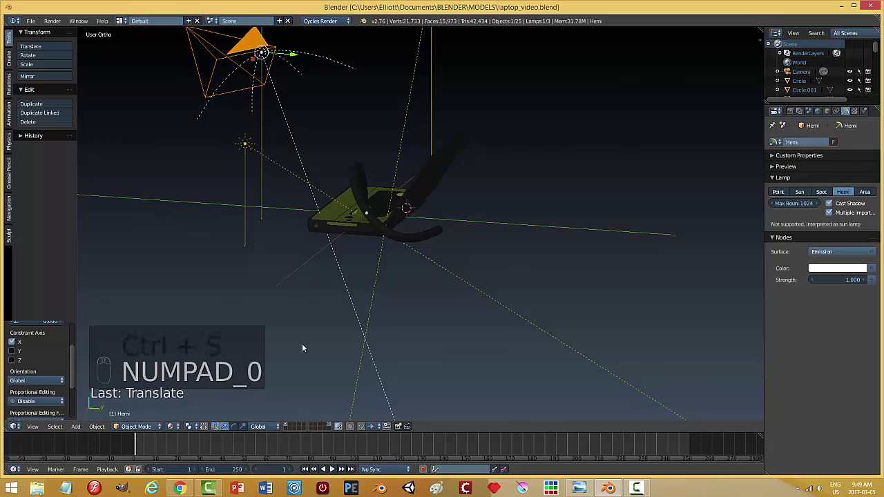
{"action": "key", "text": "KP_0"}
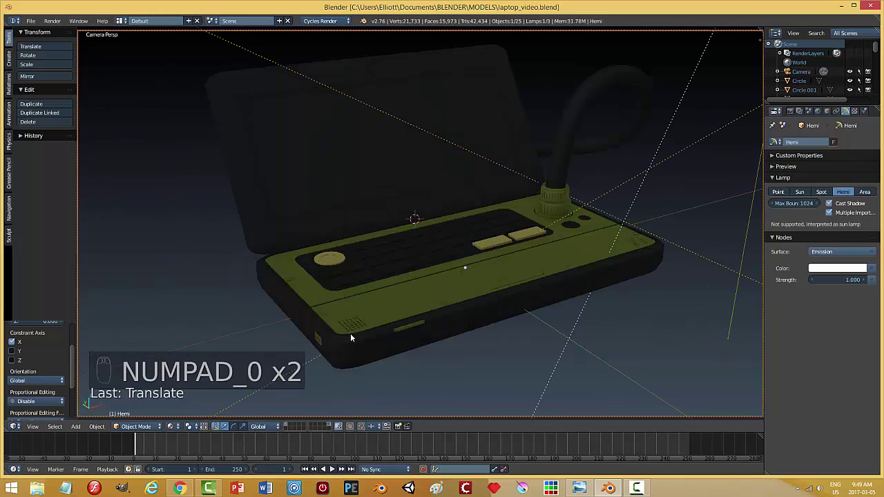
Step: Show the Cycles rendered preview of the laptop lit by sun and hemi lamps and save
{"action": "key", "text": "shift+z"}
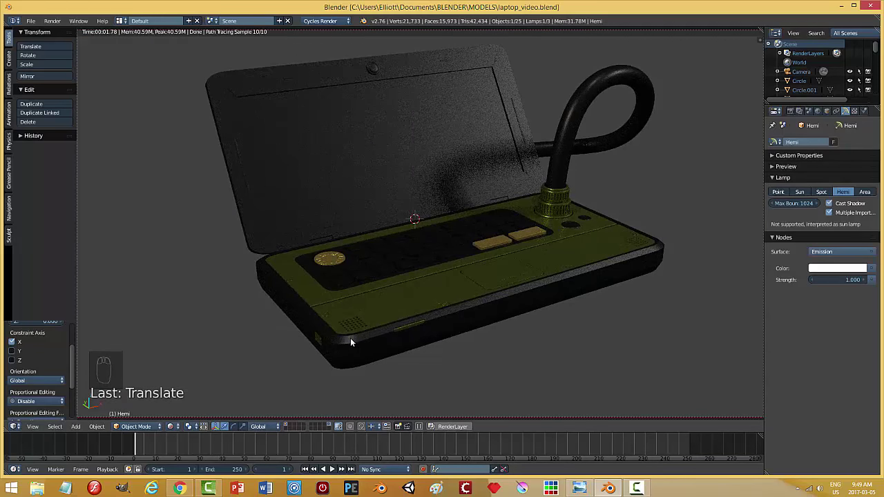
{"action": "left_click_drag", "start_coordinate": [400, 293], "coordinate": [551, 322]}
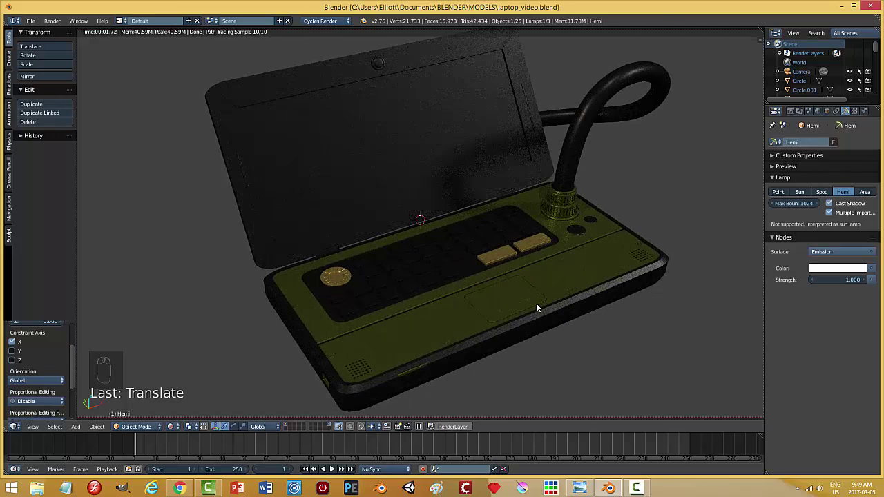
{"action": "left_click_drag", "start_coordinate": [539, 308], "coordinate": [505, 345]}
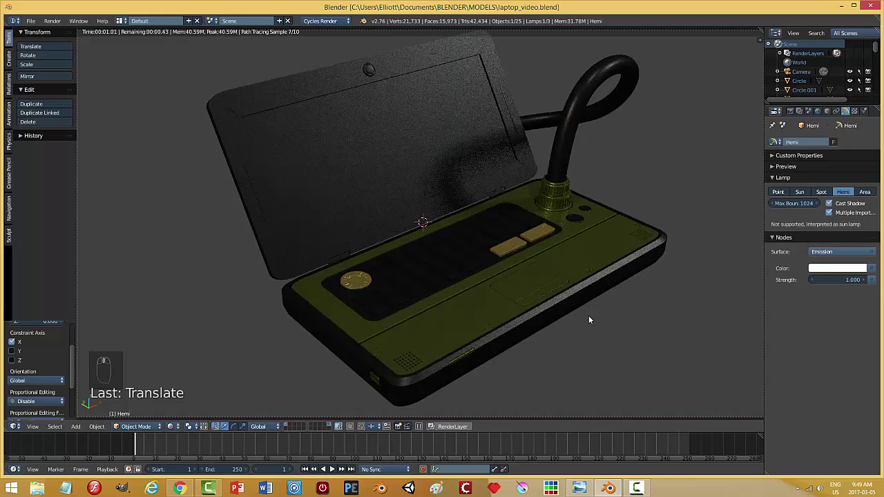
{"action": "key", "text": "ctrl+s"}
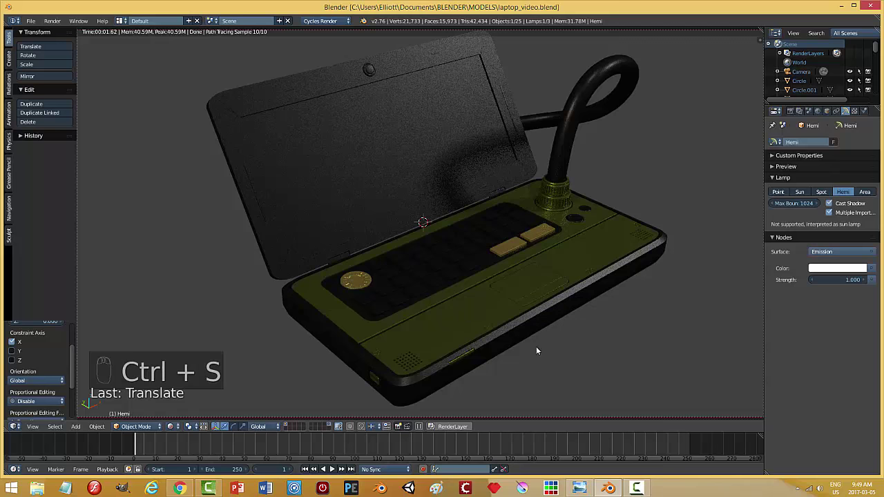